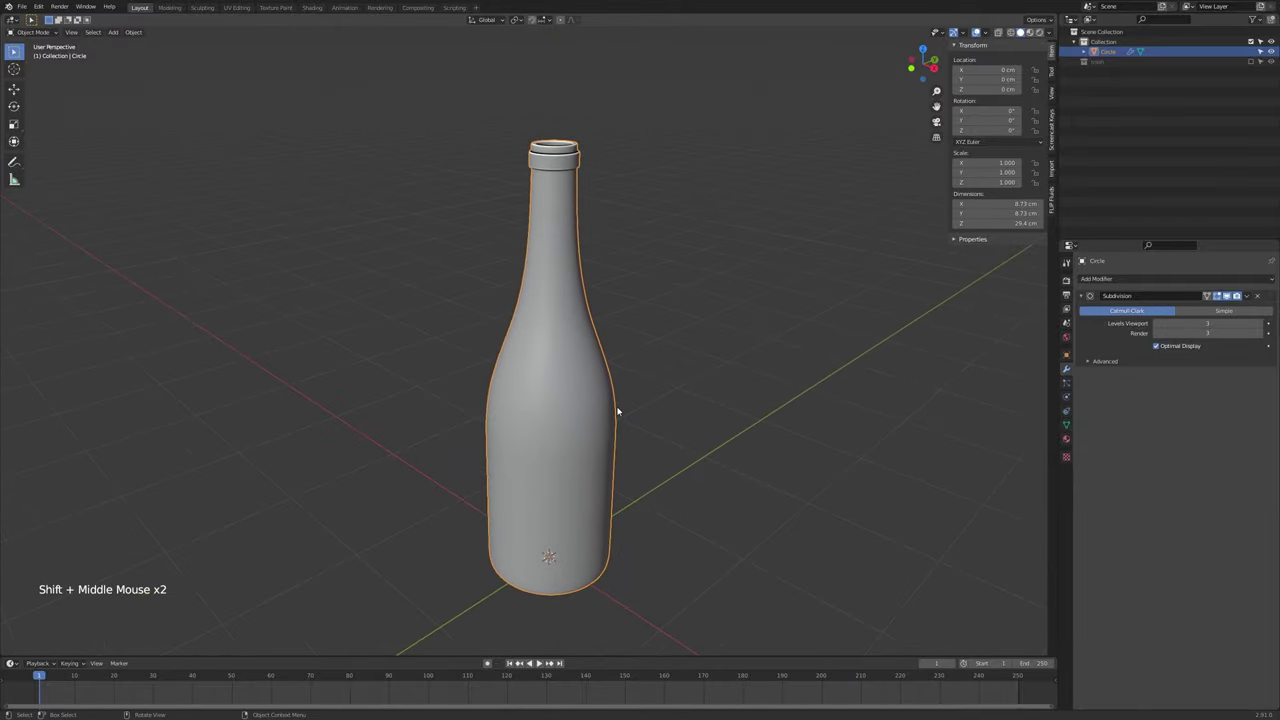
Orbit and recenter the viewport to inspect the subdivided wine bottle from all sides
{"action": "middle_click", "coordinate": [615, 412]}
{"action": "scroll", "scroll_direction": "down", "scroll_amount": 3}
{"action": "middle_click", "coordinate": [602, 436]}
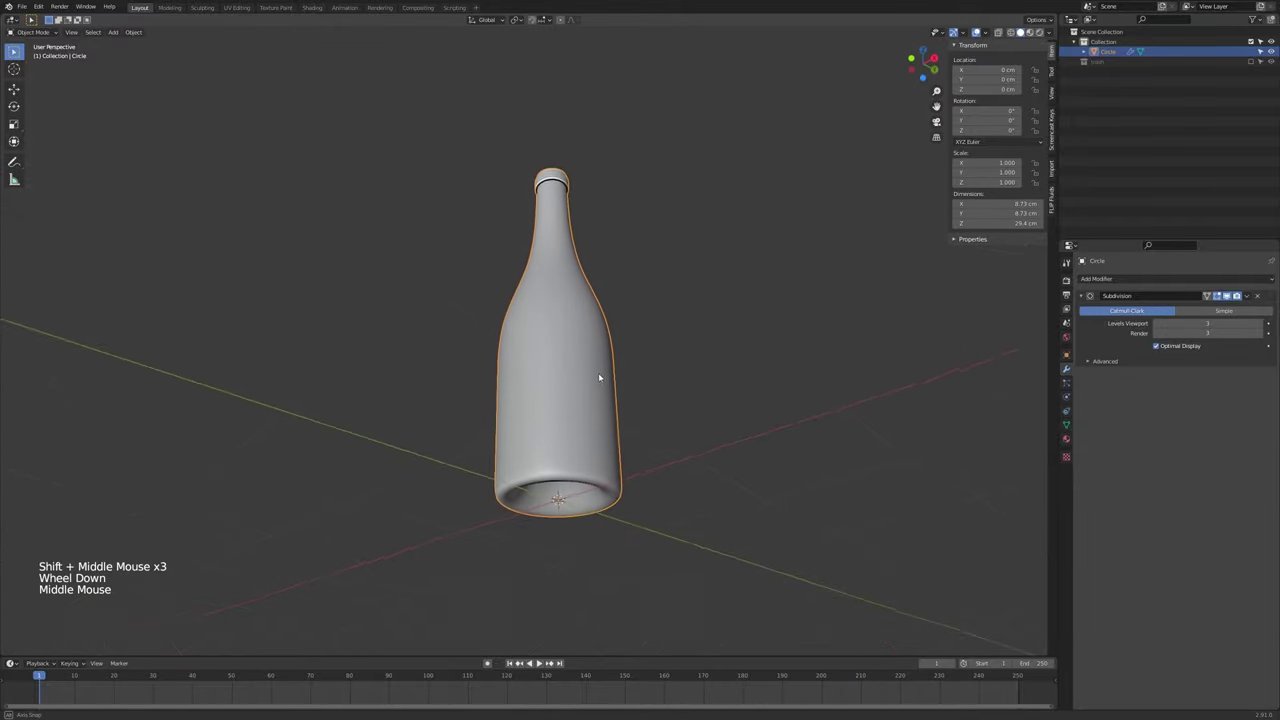
{"action": "key", "text": "shift+c"}
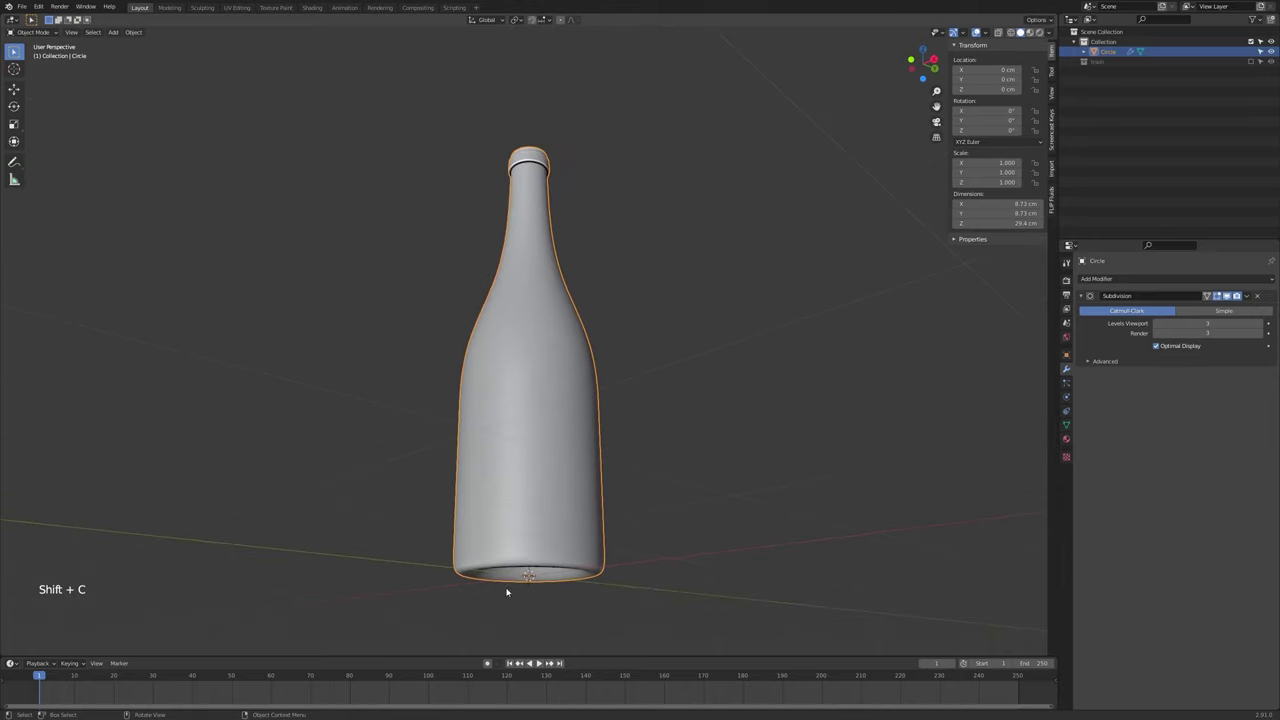
{"action": "middle_click", "coordinate": [527, 538]}
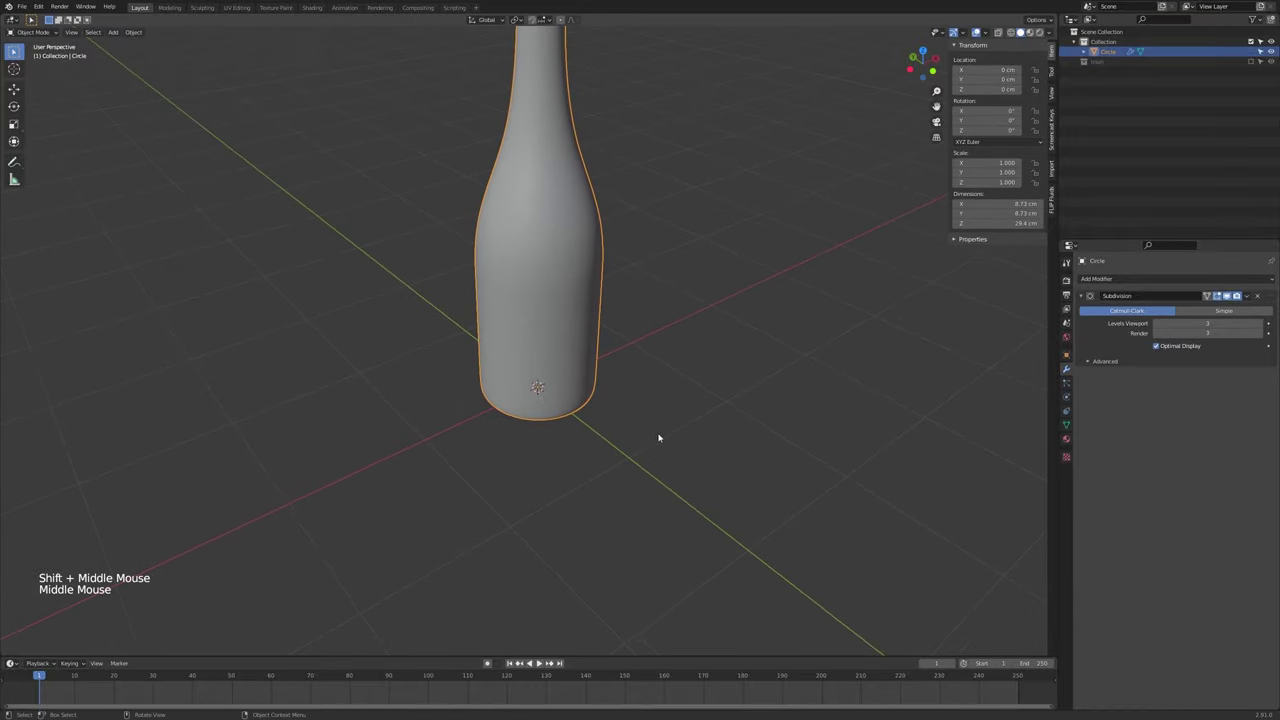
{"action": "middle_click", "coordinate": [430, 295]}
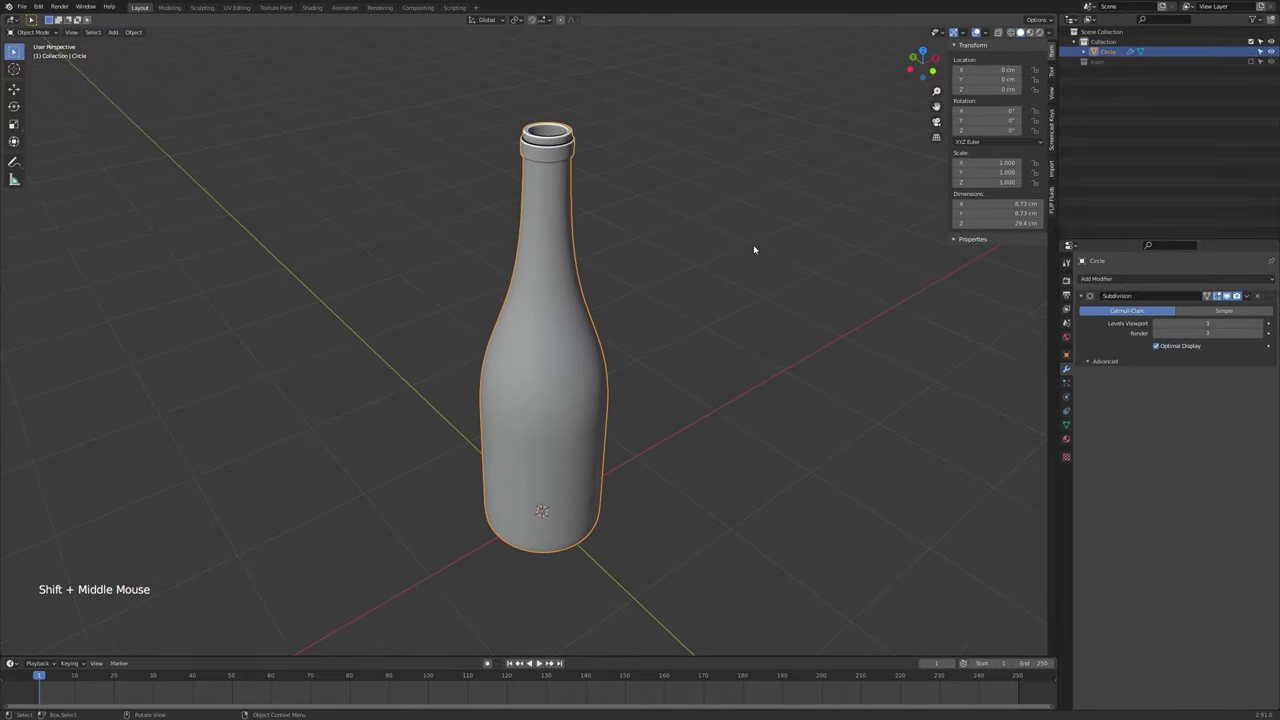
{"action": "middle_click", "coordinate": [607, 432]}
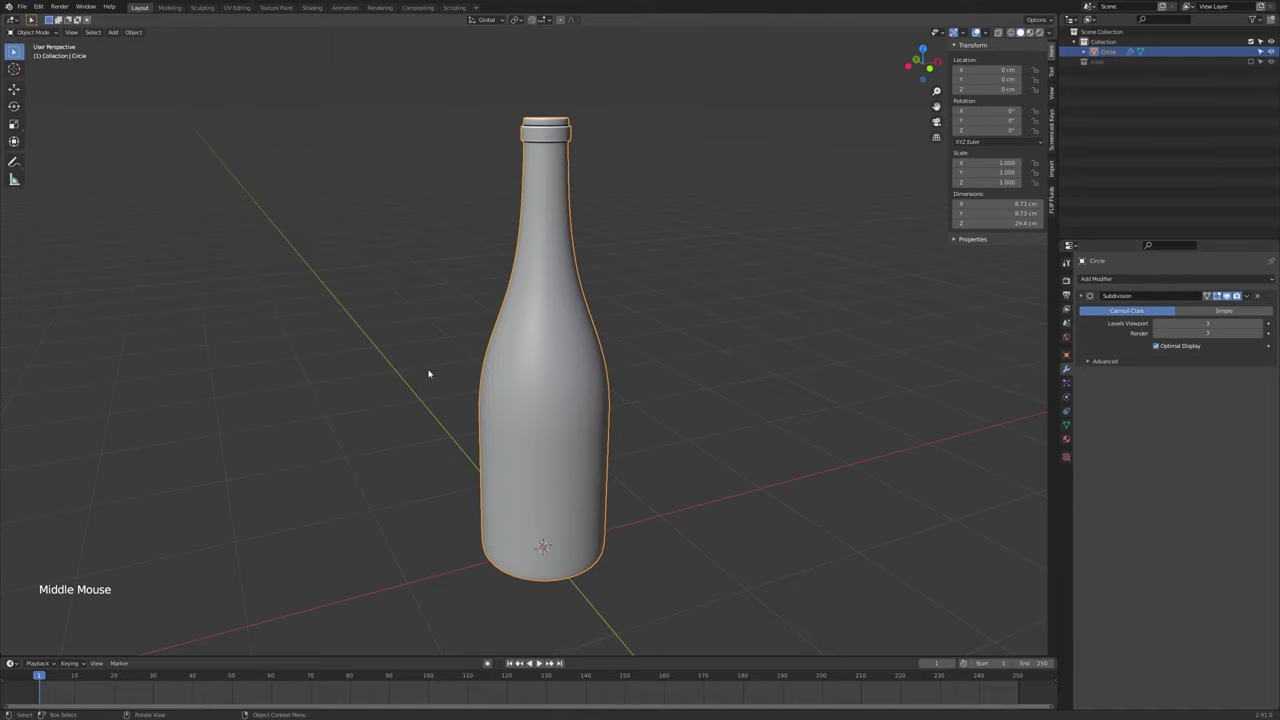
{"action": "middle_click", "coordinate": [490, 400]}
{"action": "middle_click", "coordinate": [524, 348]}
{"action": "middle_click", "coordinate": [545, 374]}
{"action": "middle_click", "coordinate": [513, 400]}
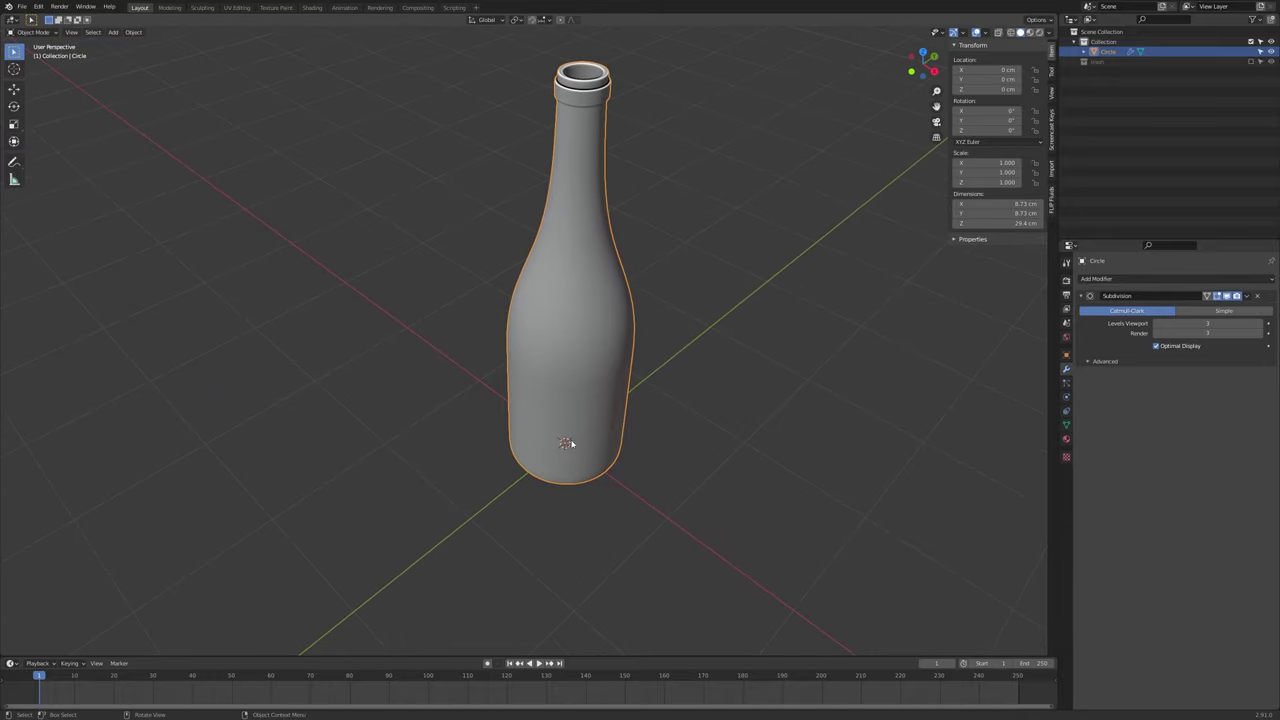
{"action": "key", "text": "shift+c"}
{"action": "middle_click", "coordinate": [576, 436]}
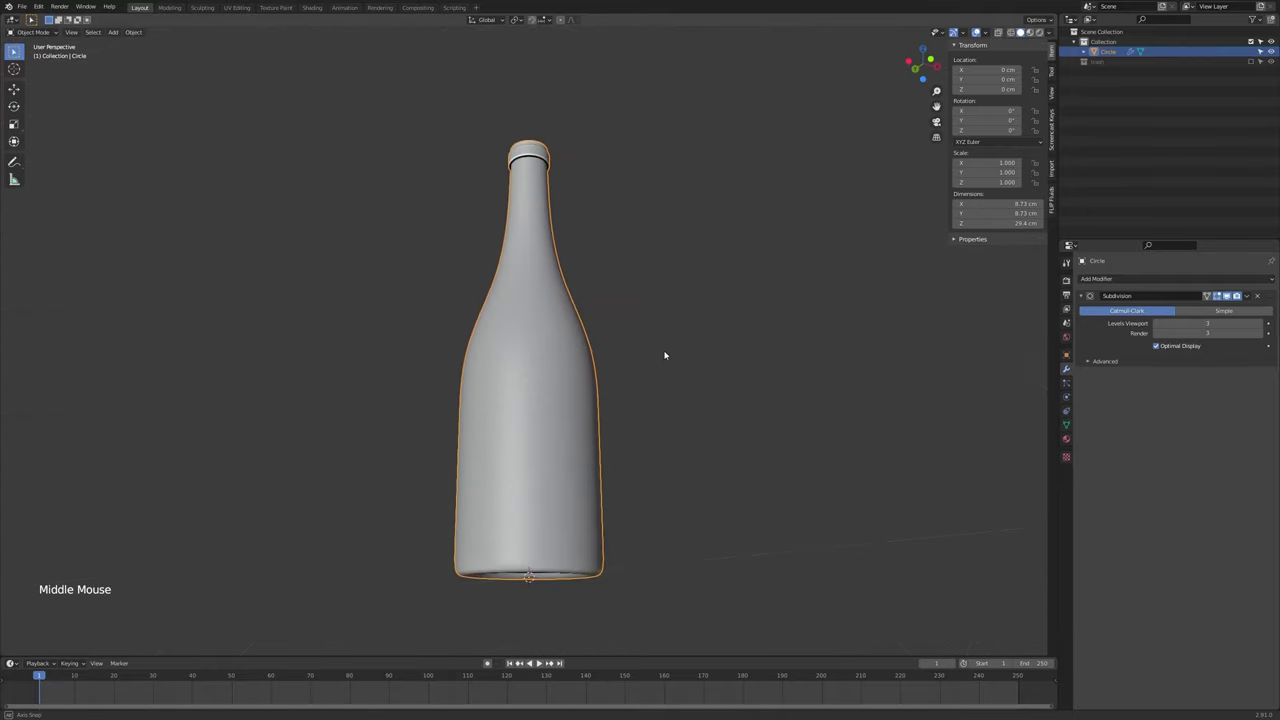
{"action": "middle_click", "coordinate": [633, 415]}
{"action": "middle_click", "coordinate": [663, 308]}
{"action": "middle_click", "coordinate": [678, 350]}
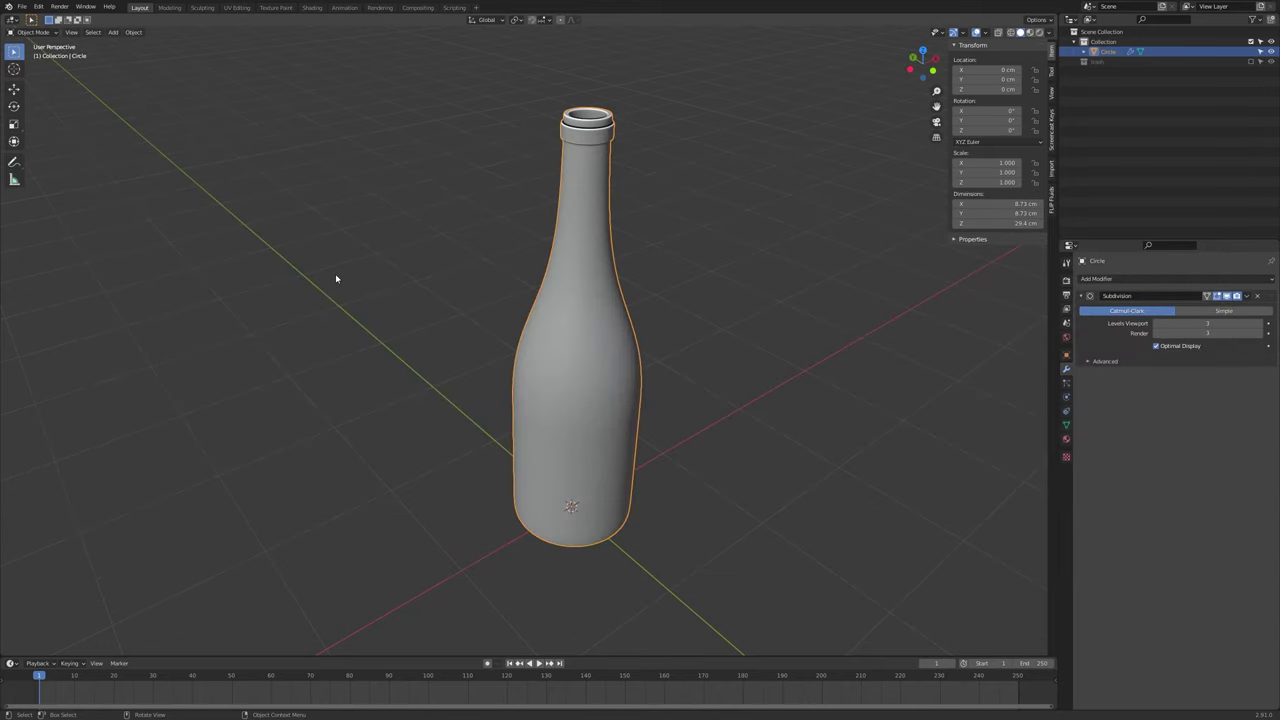
Import Label_COL.png as an image plane lying flat under the bottle via Add > Image > Images as Planes
{"action": "key", "text": "shift+a"}
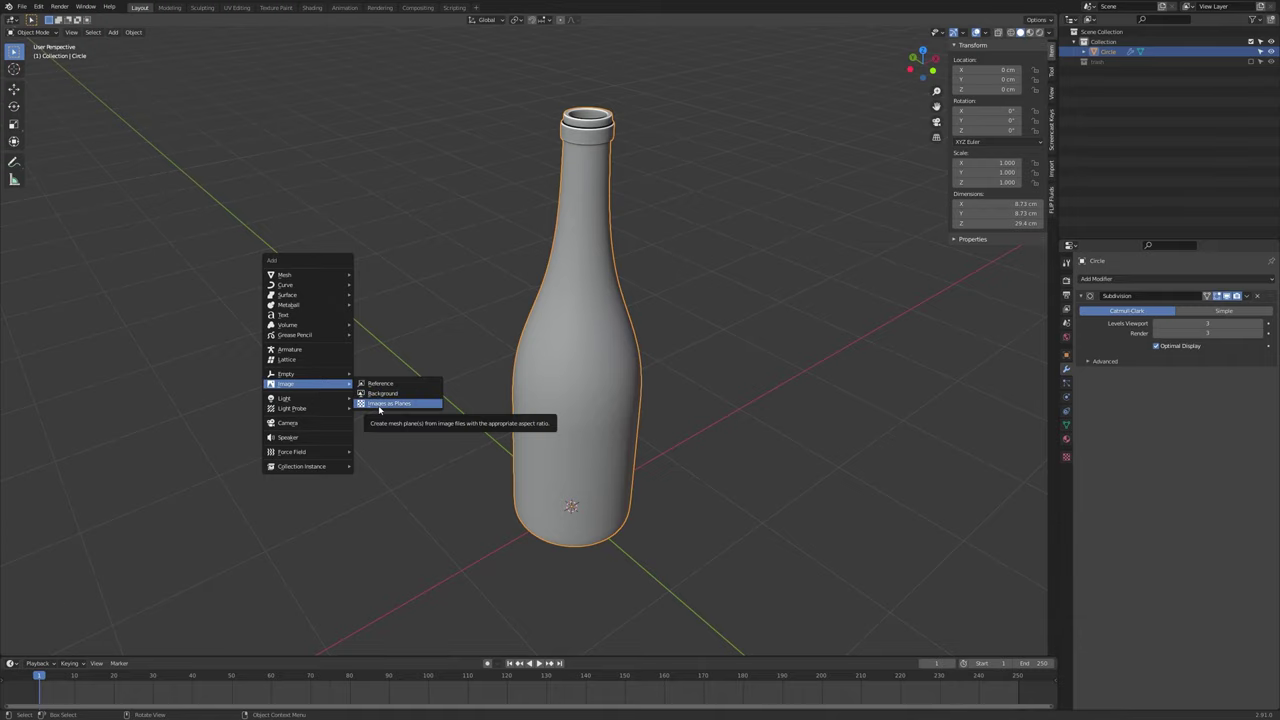
{"action": "left_click", "coordinate": [47, 9]}
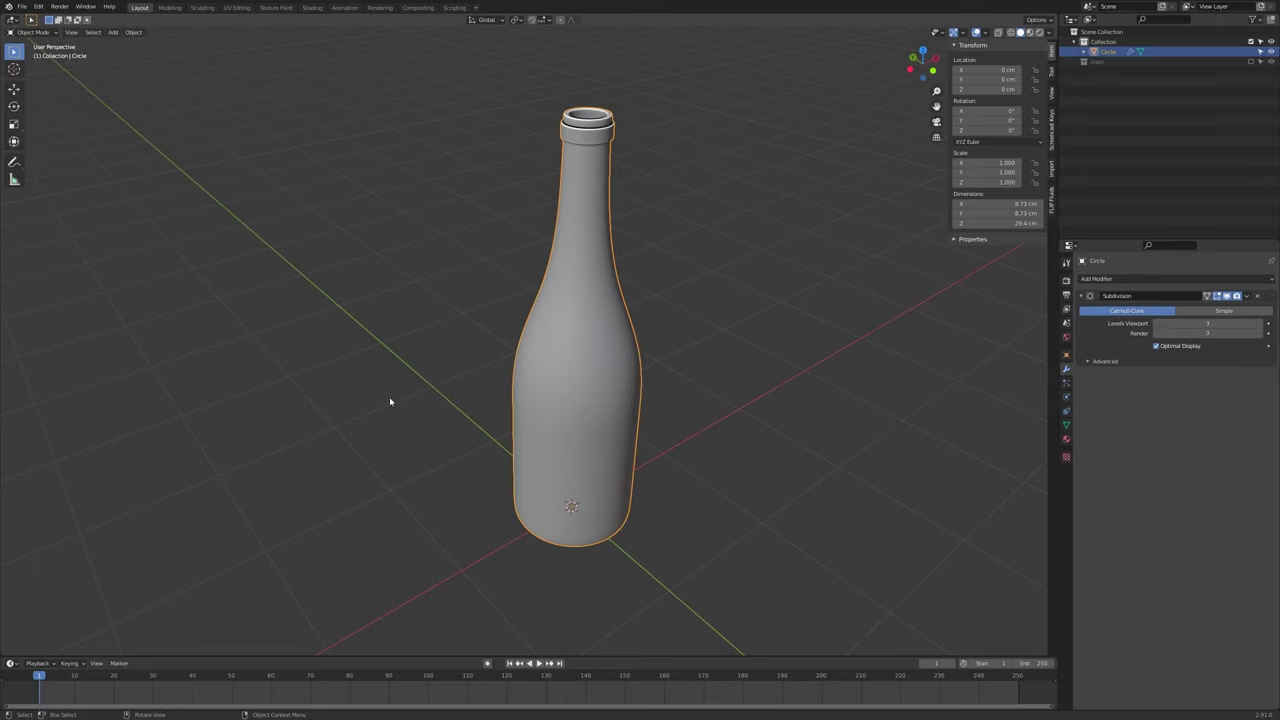
{"action": "middle_click", "coordinate": [472, 394]}
{"action": "middle_click", "coordinate": [473, 340]}
{"action": "key", "text": "shift+a"}
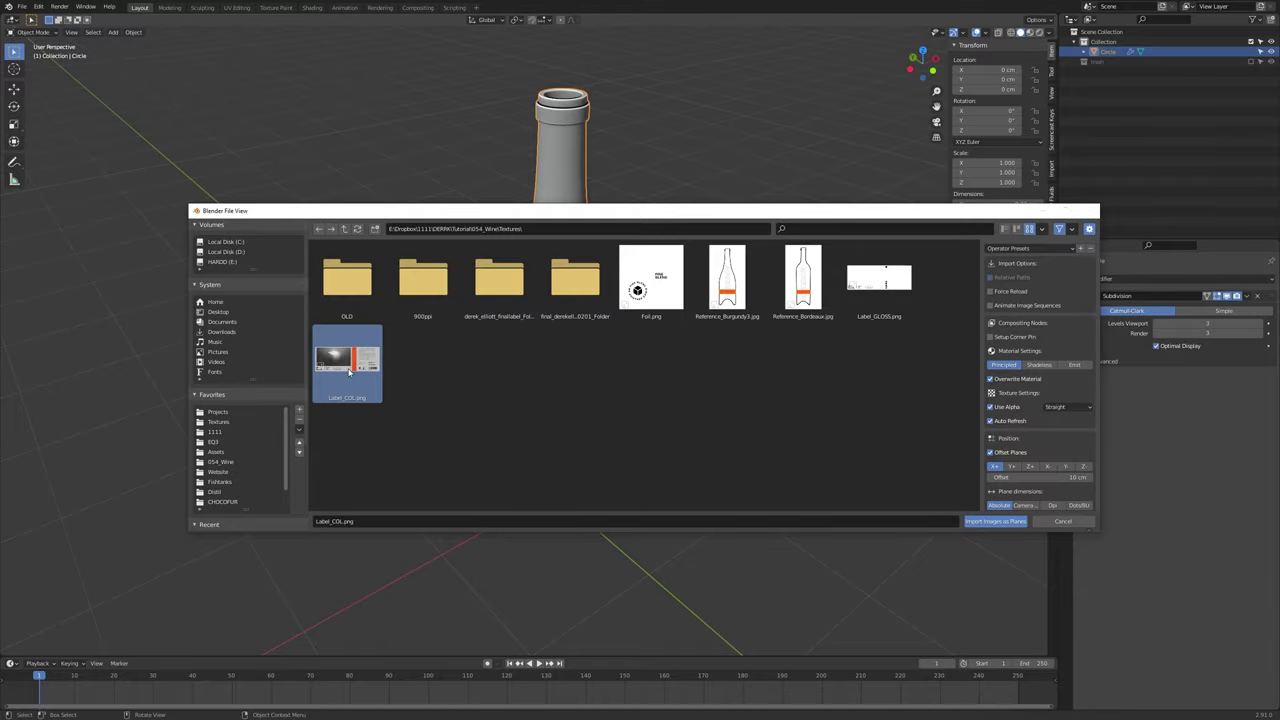
{"action": "scroll", "scroll_direction": "down", "scroll_amount": 3}
Try the texture and material preview shading modes on the label plane, then return to solid display
{"action": "middle_click", "coordinate": [485, 360]}
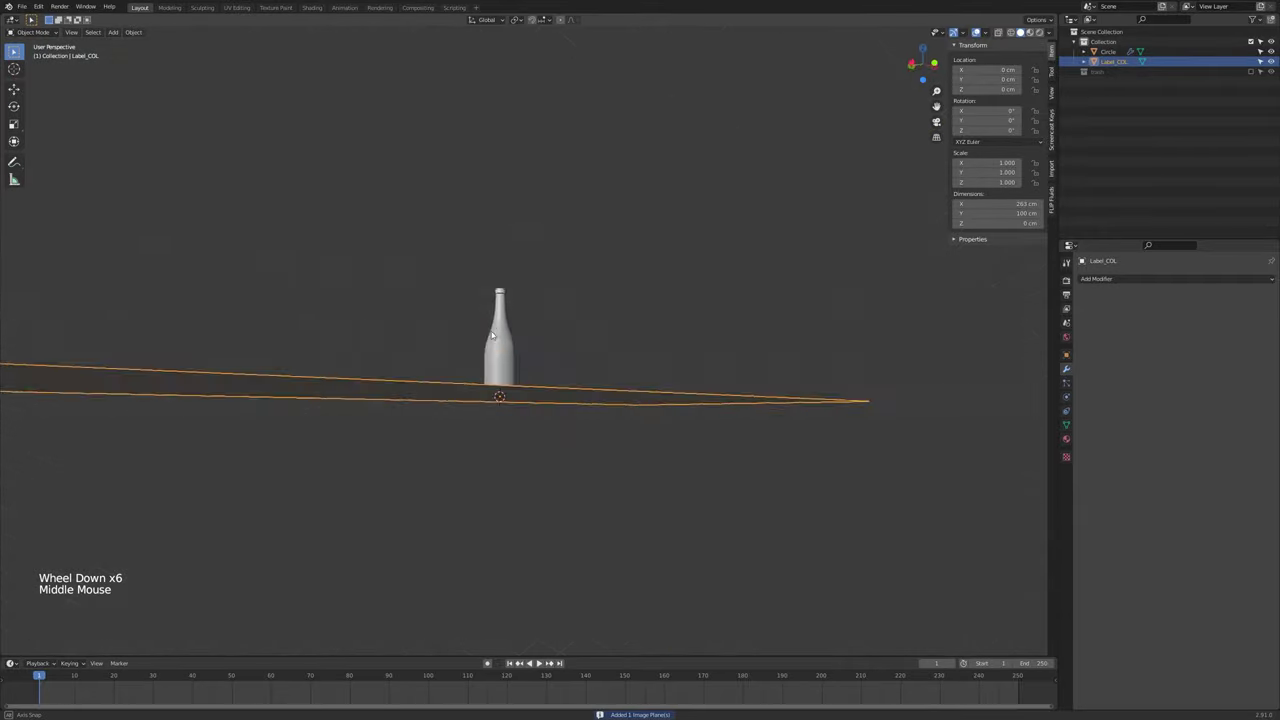
{"action": "middle_click", "coordinate": [777, 324]}
{"action": "left_click", "coordinate": [1048, 34]}
{"action": "middle_click", "coordinate": [823, 219]}
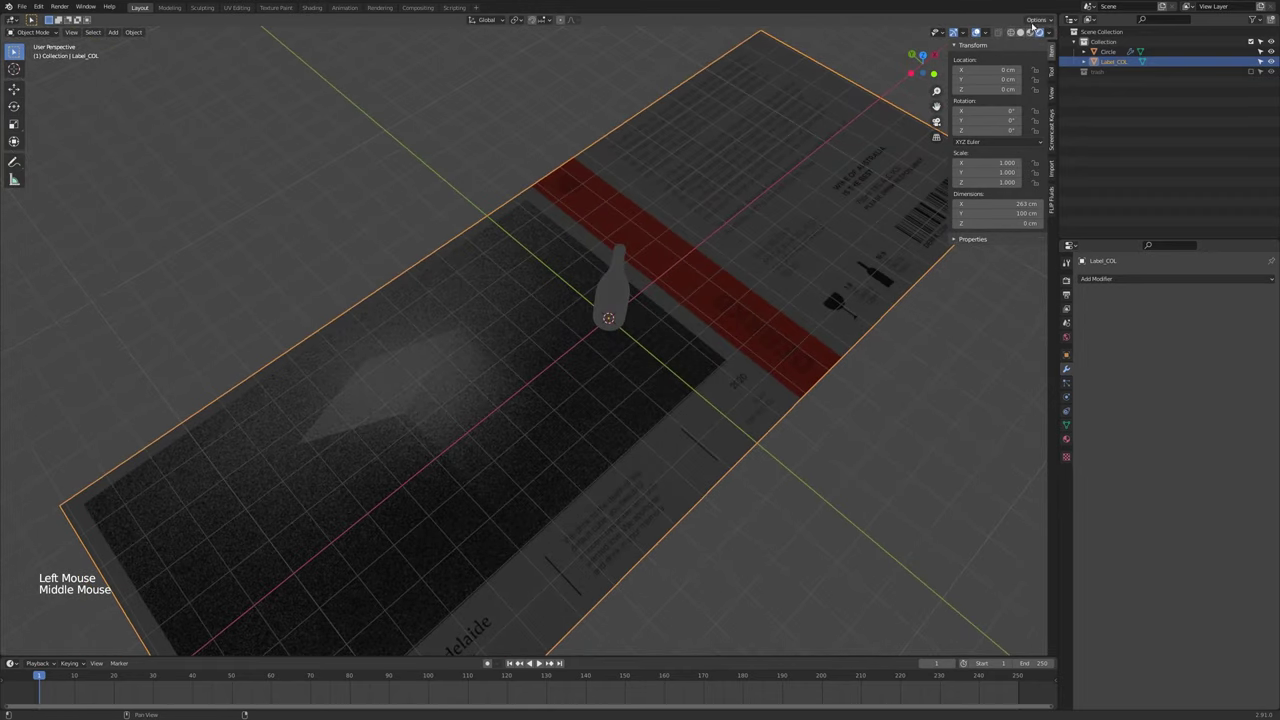
{"action": "left_click", "coordinate": [1033, 31]}
{"action": "middle_click", "coordinate": [981, 28]}
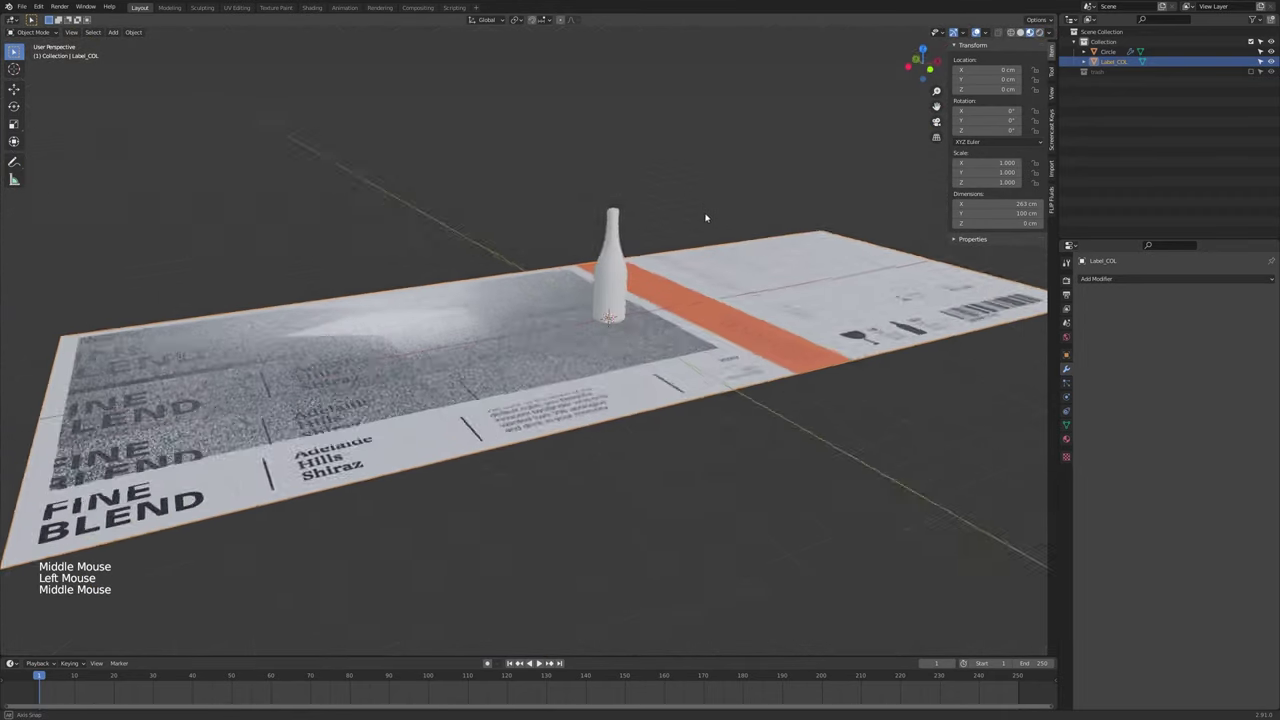
{"action": "left_click", "coordinate": [981, 28]}
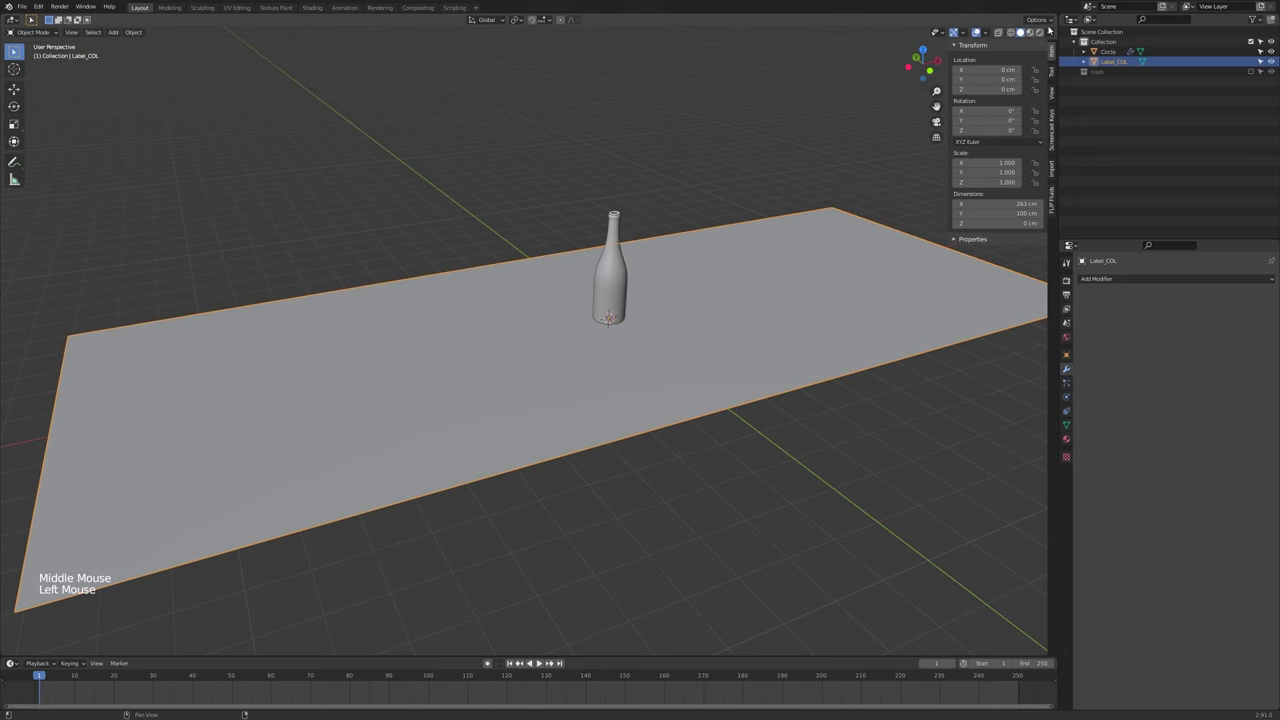
Show image textures in solid shading so the label artwork appears, then reselect the label plane
{"action": "left_click", "coordinate": [1057, 32]}
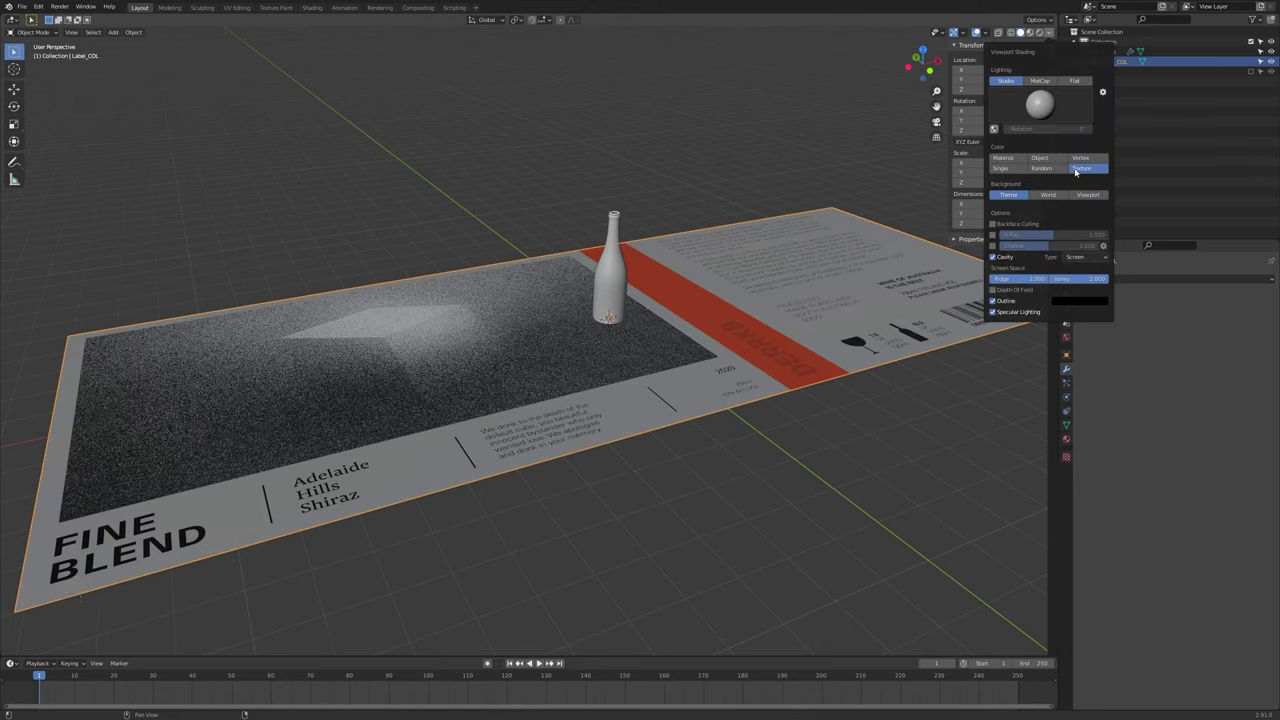
{"action": "middle_click", "coordinate": [450, 271]}
{"action": "scroll", "scroll_direction": "down", "scroll_amount": 3}
{"action": "middle_click", "coordinate": [419, 330]}
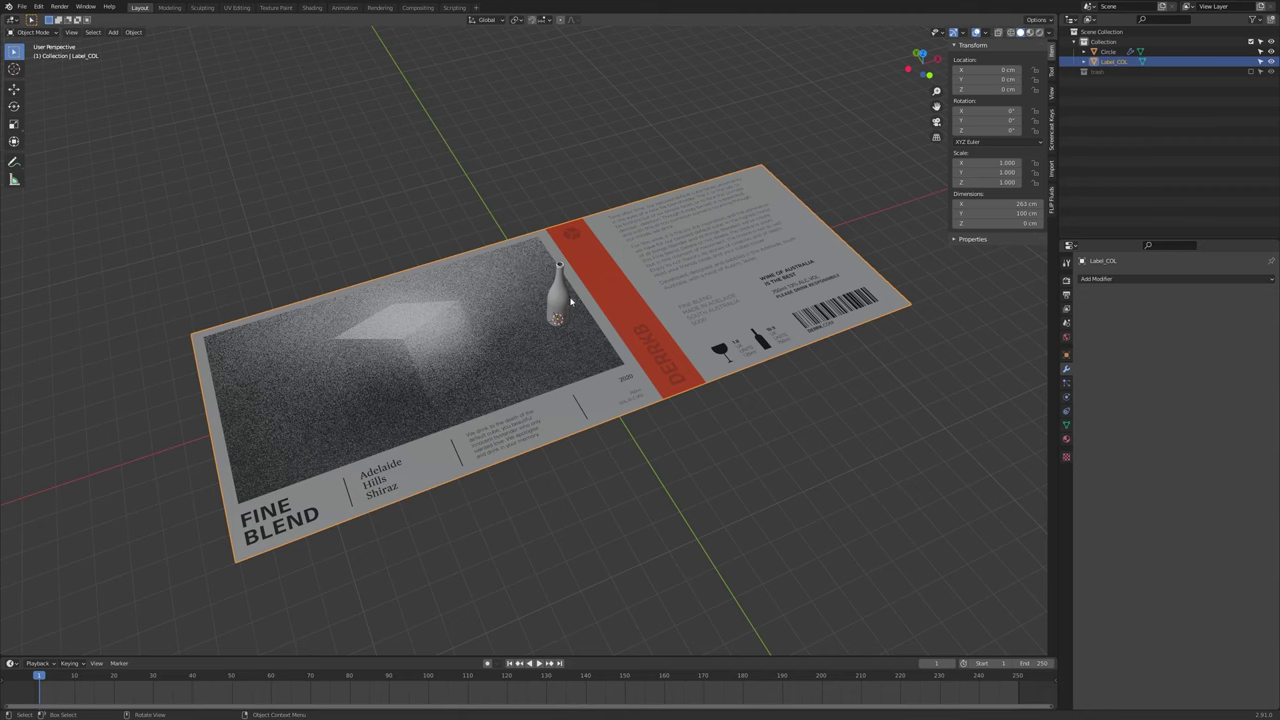
{"action": "left_click", "coordinate": [563, 303]}
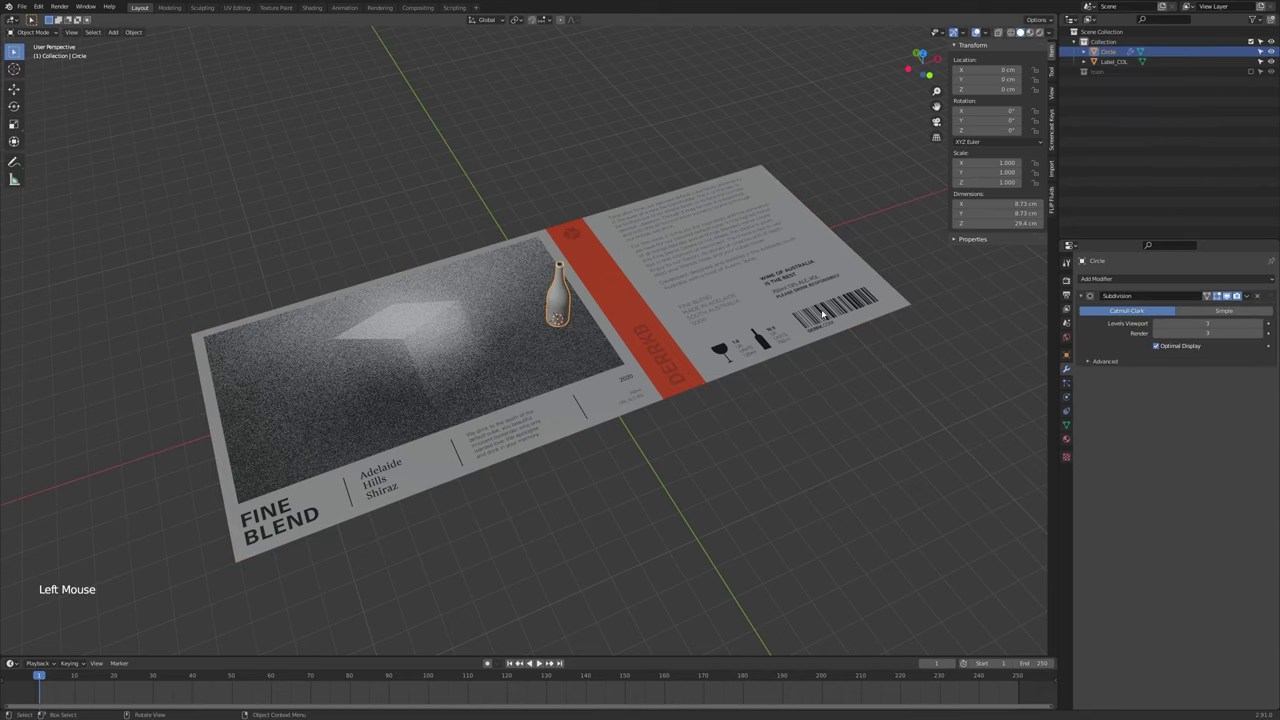
{"action": "left_click", "coordinate": [814, 312]}
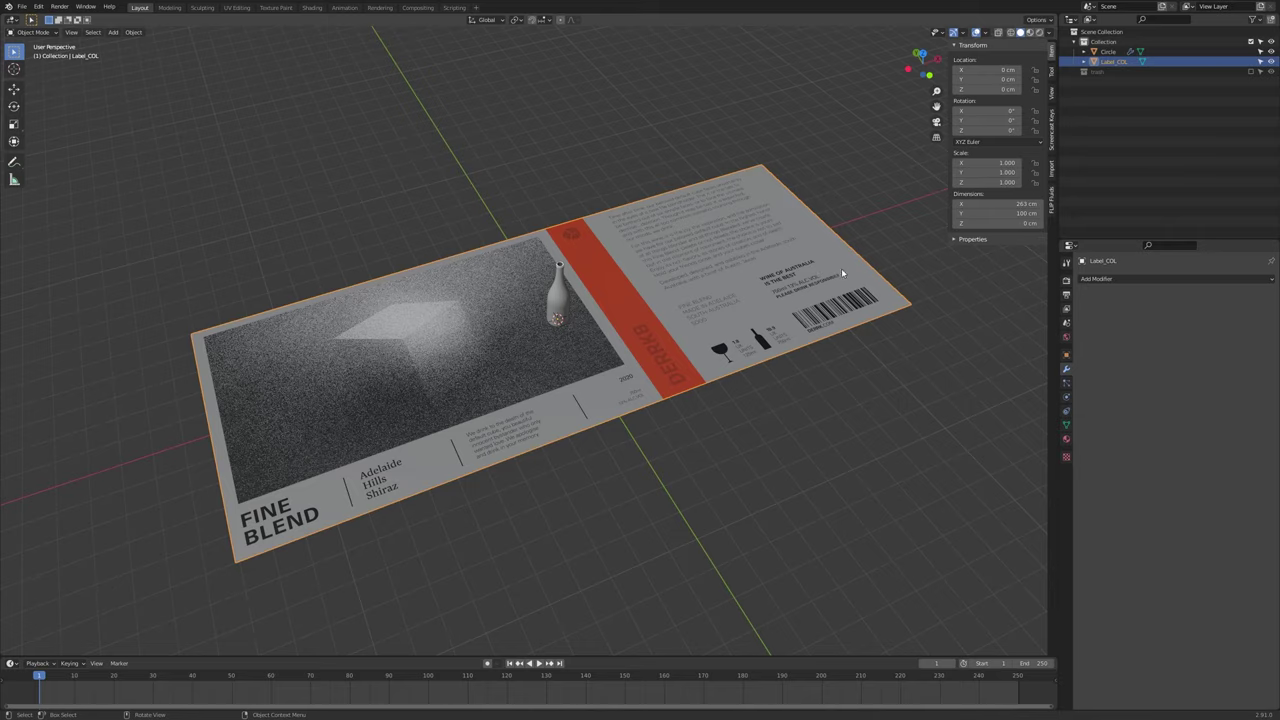
Scale the label plane's geometry down in Edit Mode to about 39.5 by 15 cm at unit object scale
{"action": "key", "text": "Tab"}
{"action": "key", "text": "s"}
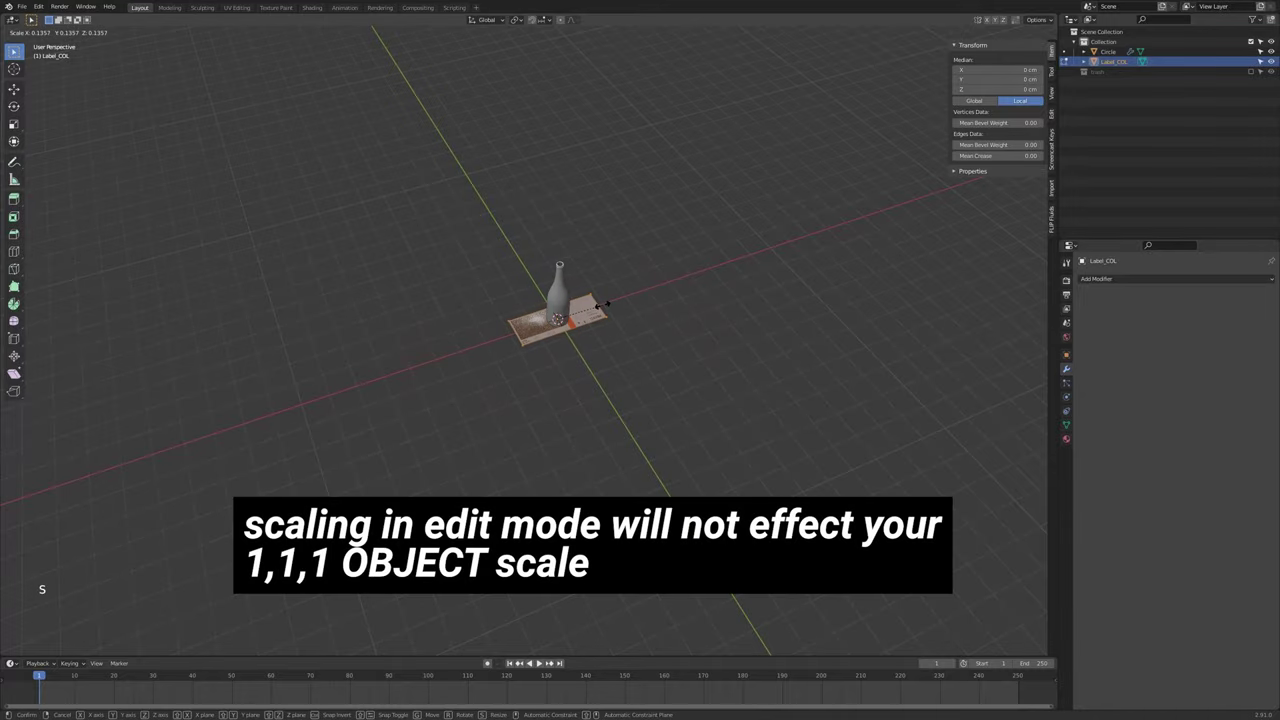
{"action": "key", "text": "Tab"}
Orbit and zoom in toward the bottle base where the circle curve will go
{"action": "middle_click", "coordinate": [937, 103]}
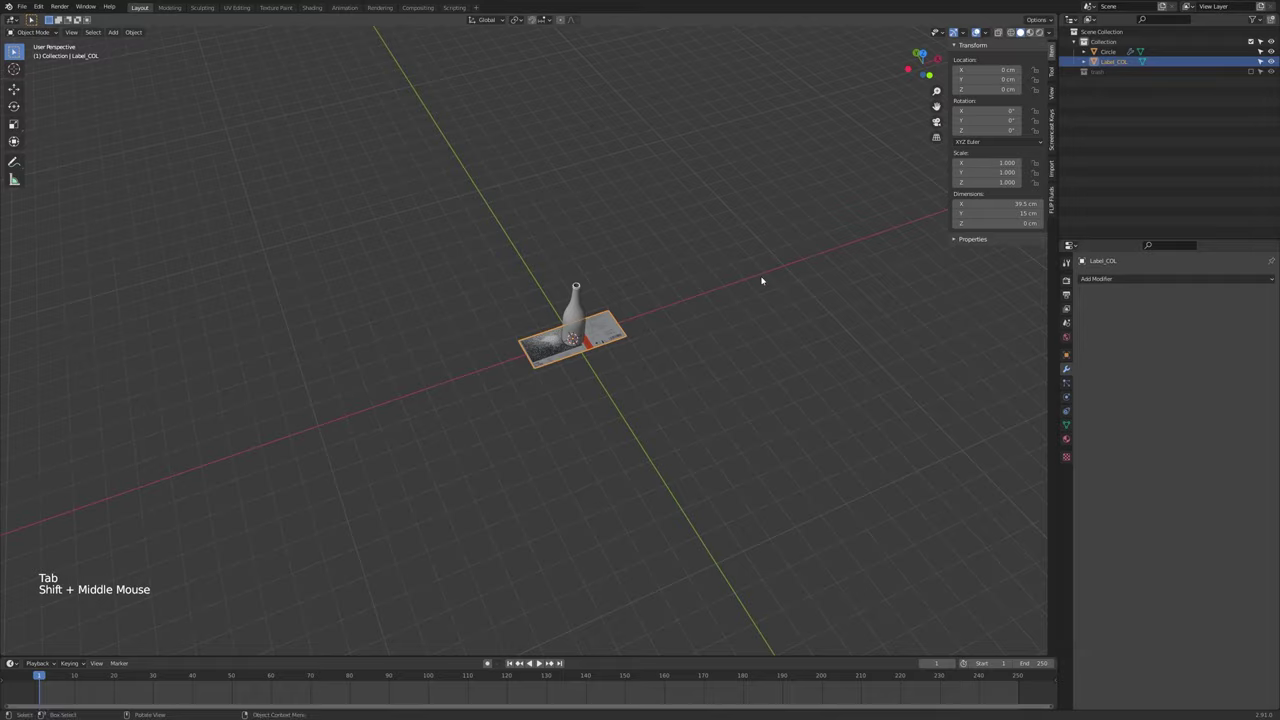
{"action": "middle_click", "coordinate": [659, 333]}
{"action": "scroll", "scroll_direction": "up", "scroll_amount": 3}
{"action": "middle_click", "coordinate": [577, 319]}
{"action": "scroll", "scroll_direction": "up", "scroll_amount": 3}
{"action": "middle_click", "coordinate": [521, 333]}
{"action": "middle_click", "coordinate": [756, 321]}
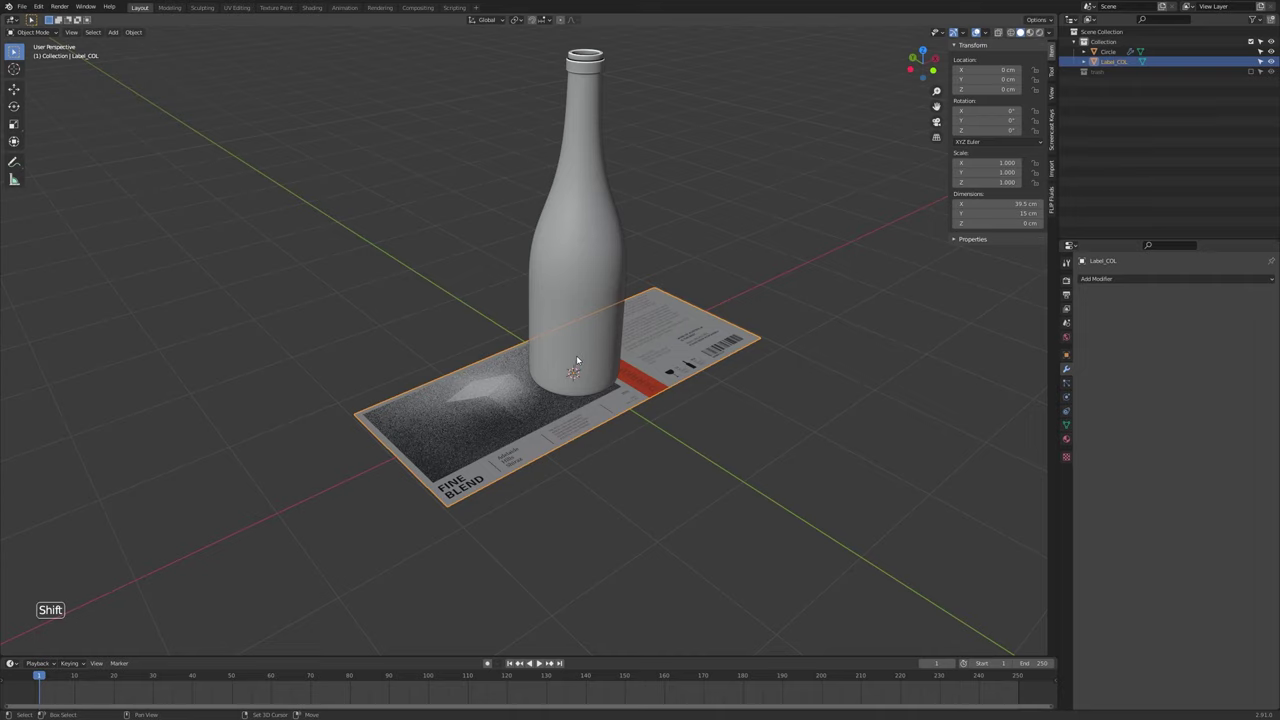
Add a Bezier circle around the bottle base and give Label_COL a Curve modifier targeting it
{"action": "key", "text": "shift+a"}
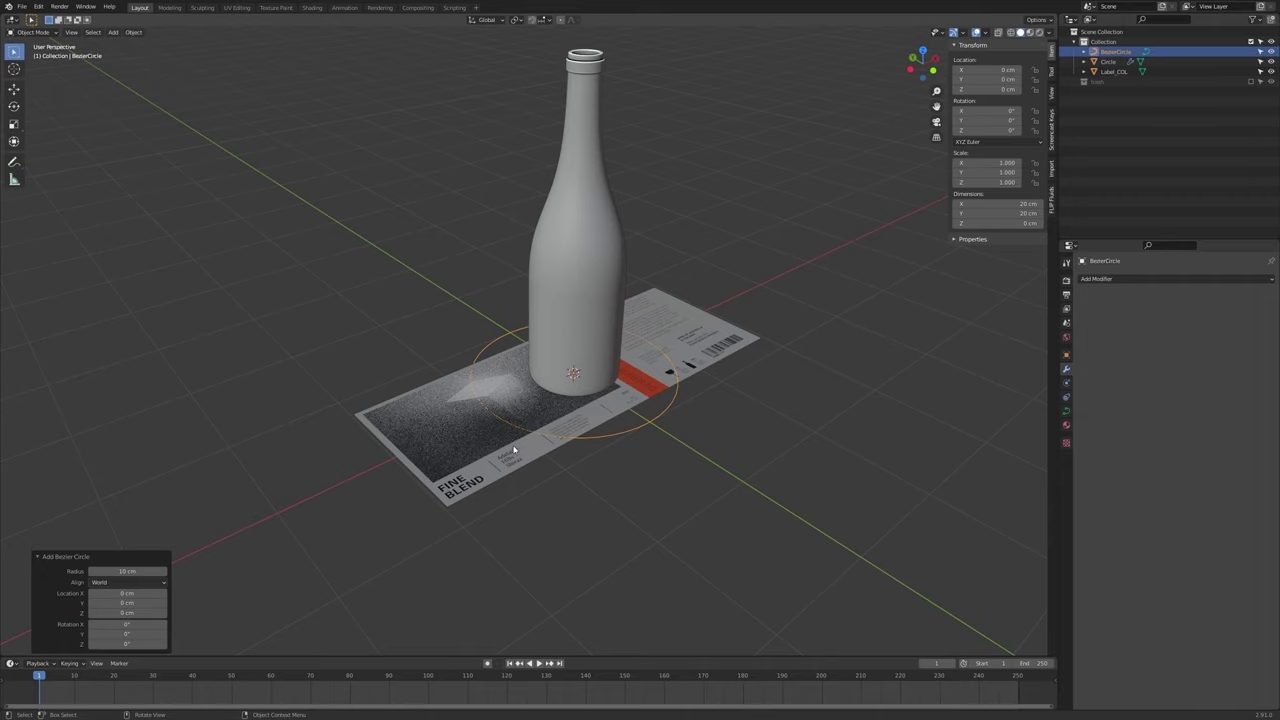
{"action": "left_click", "coordinate": [497, 459]}
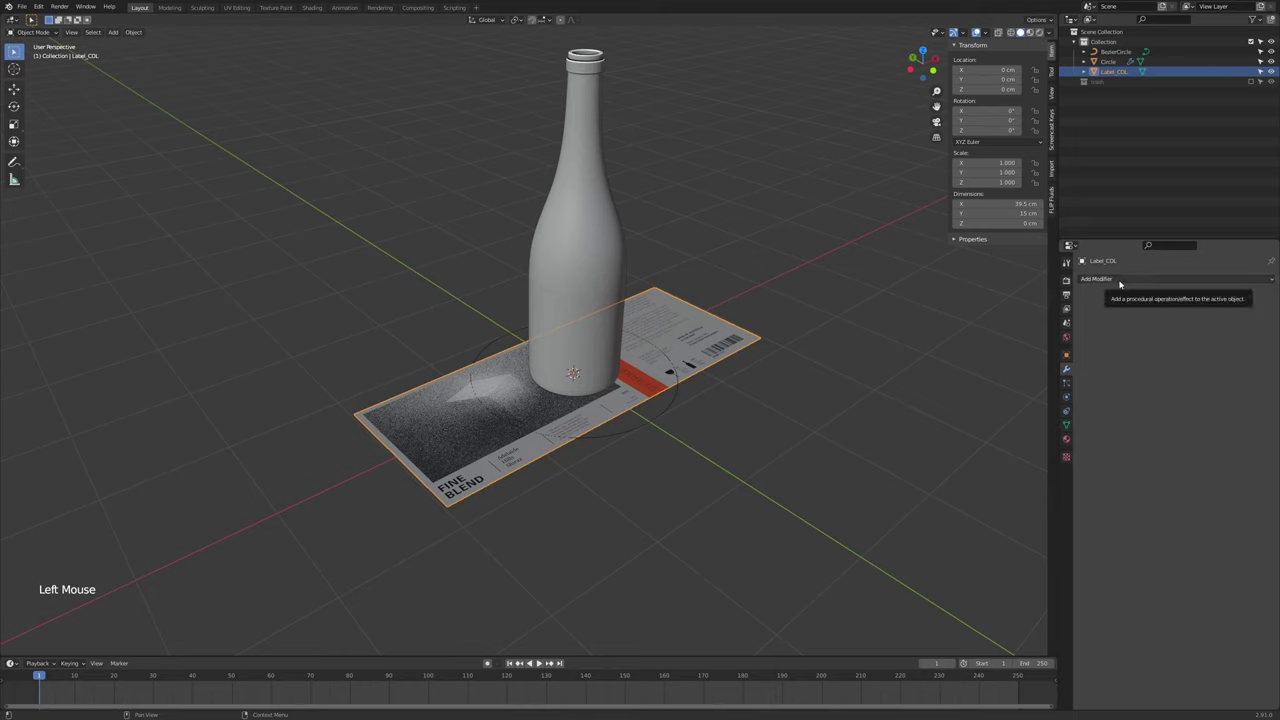
{"action": "left_click", "coordinate": [1125, 282]}
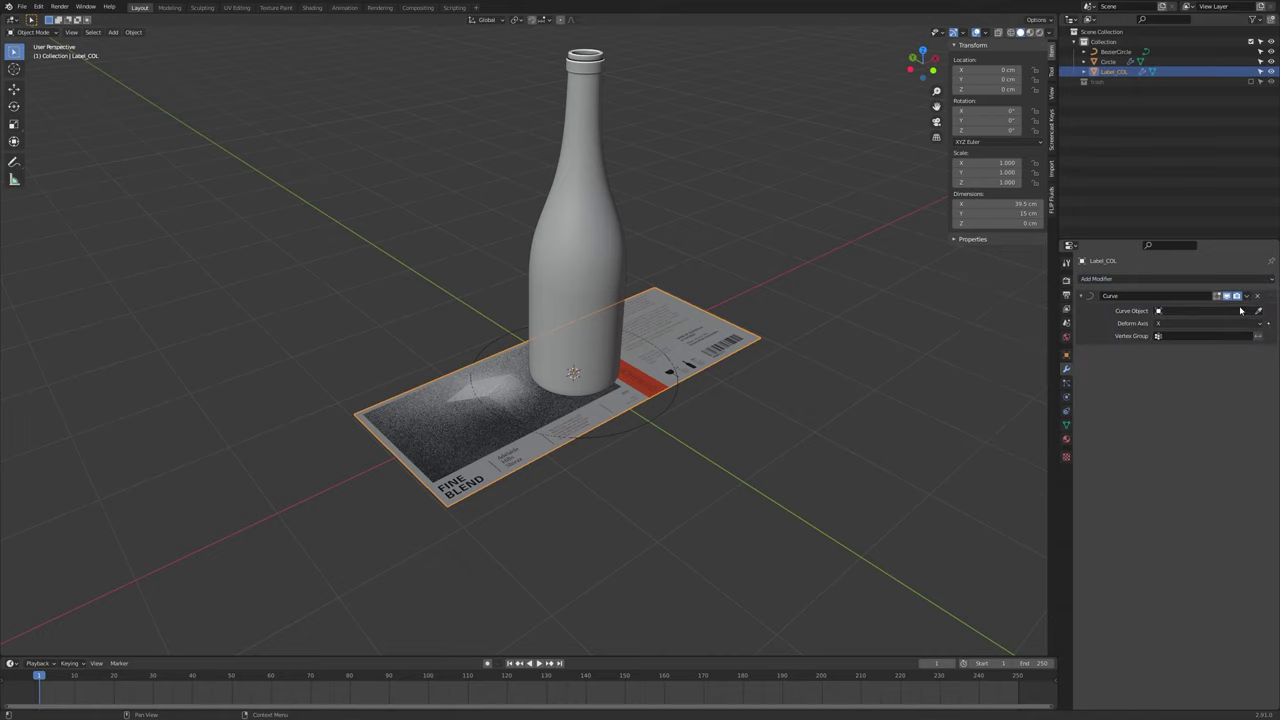
{"action": "left_click", "coordinate": [1228, 291]}
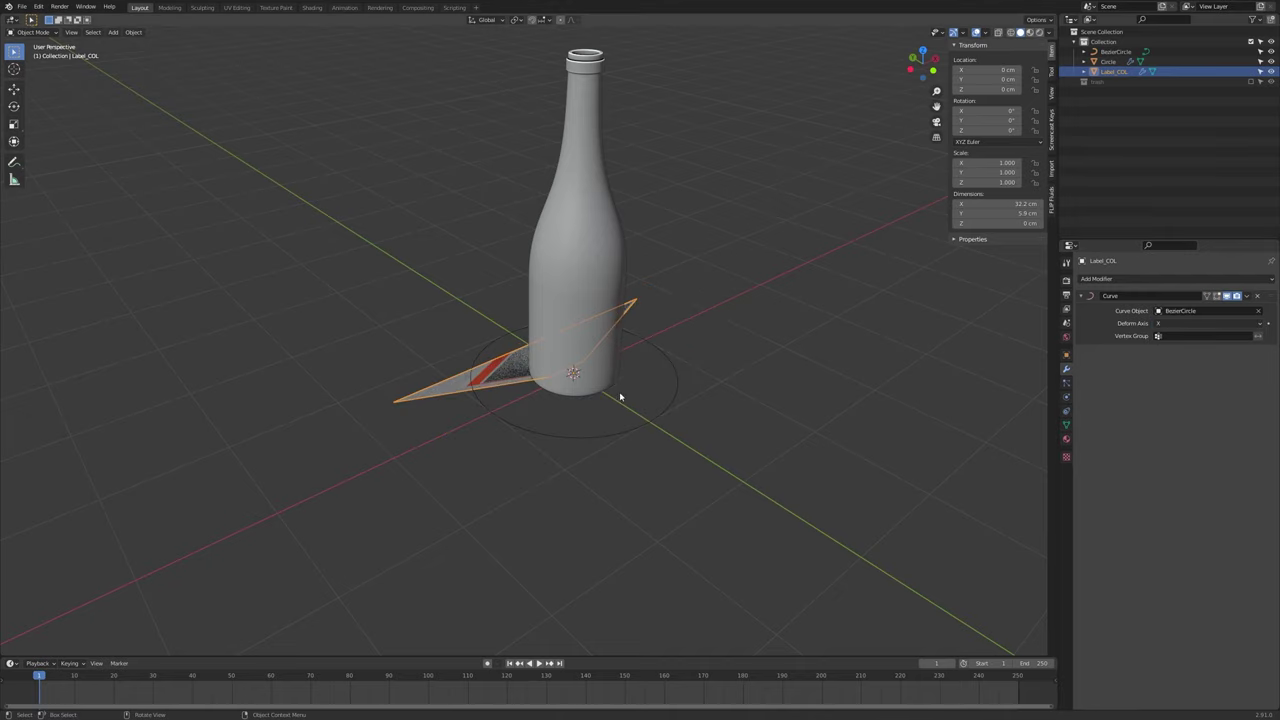
Rename the circle curve to Wrappercurve
{"action": "left_click", "coordinate": [669, 398]}
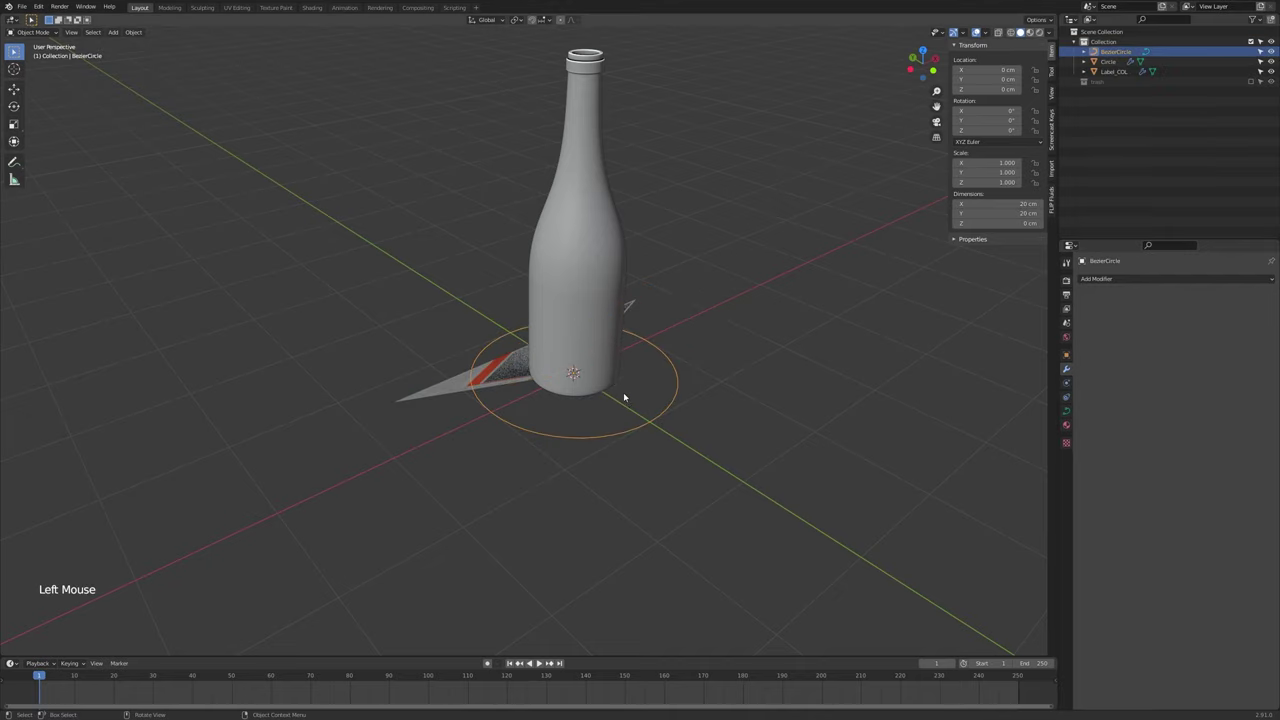
{"action": "middle_click", "coordinate": [639, 298]}
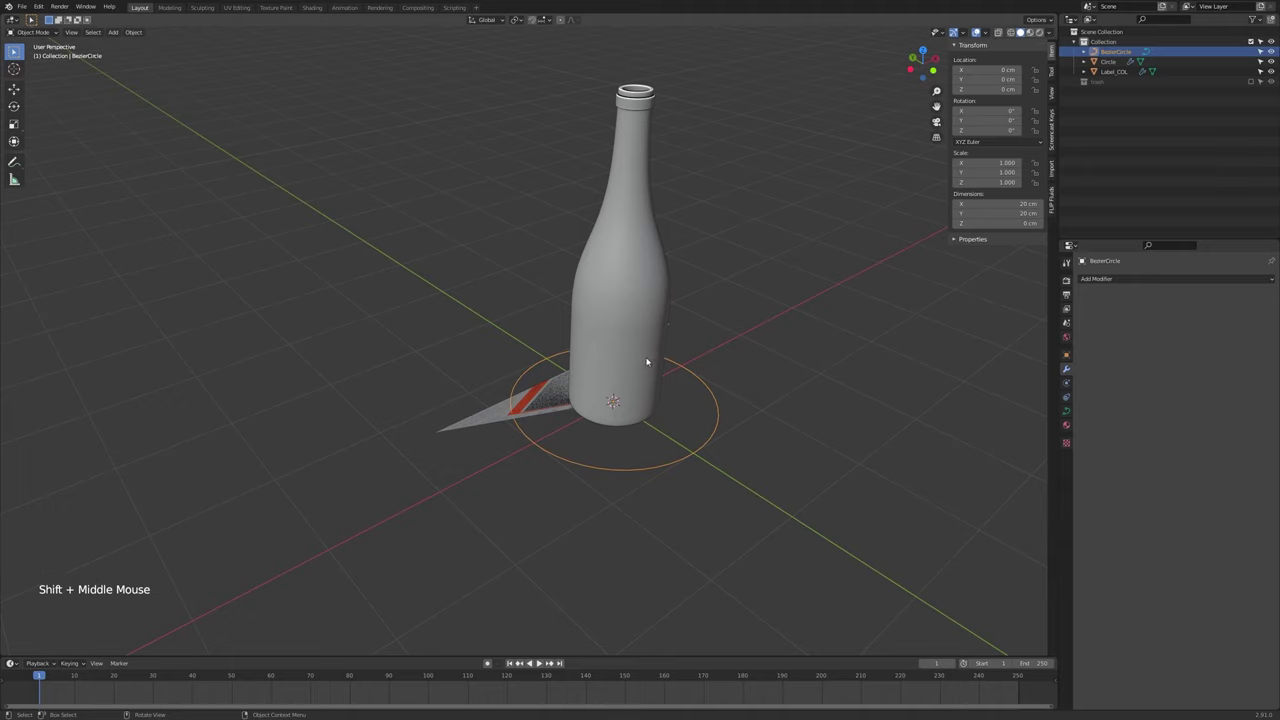
{"action": "key", "text": "F2"}
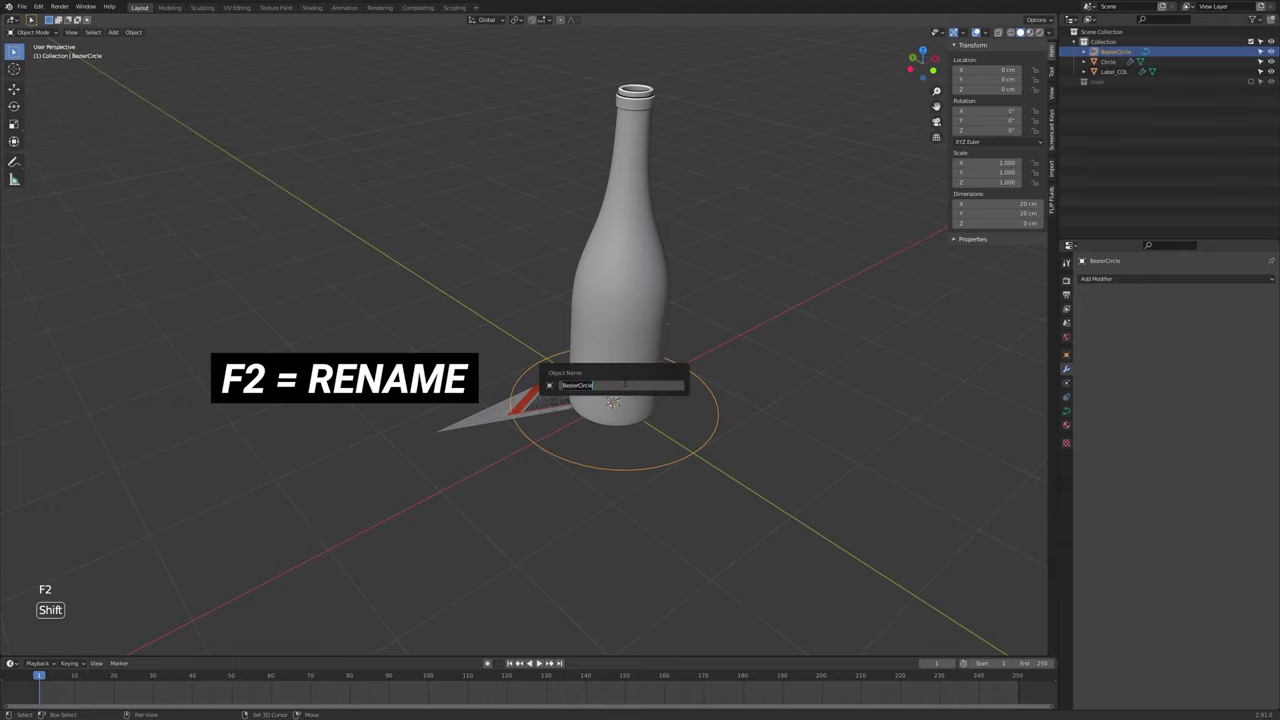
{"action": "key", "text": "p"}
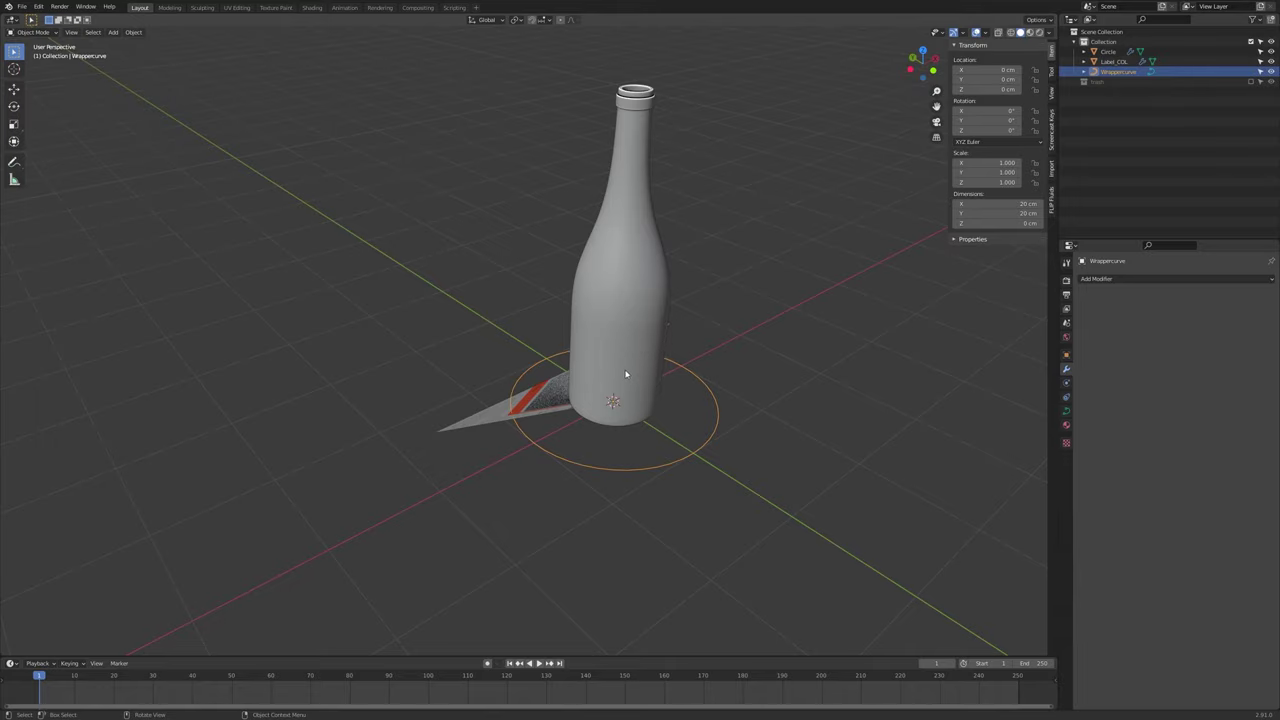
{"action": "middle_click", "coordinate": [637, 356]}
{"action": "middle_click", "coordinate": [641, 325]}
{"action": "middle_click", "coordinate": [609, 383]}
Select the label mesh and inspect how it deforms along the Wrappercurve
{"action": "left_click", "coordinate": [589, 416]}
{"action": "middle_click", "coordinate": [621, 406]}
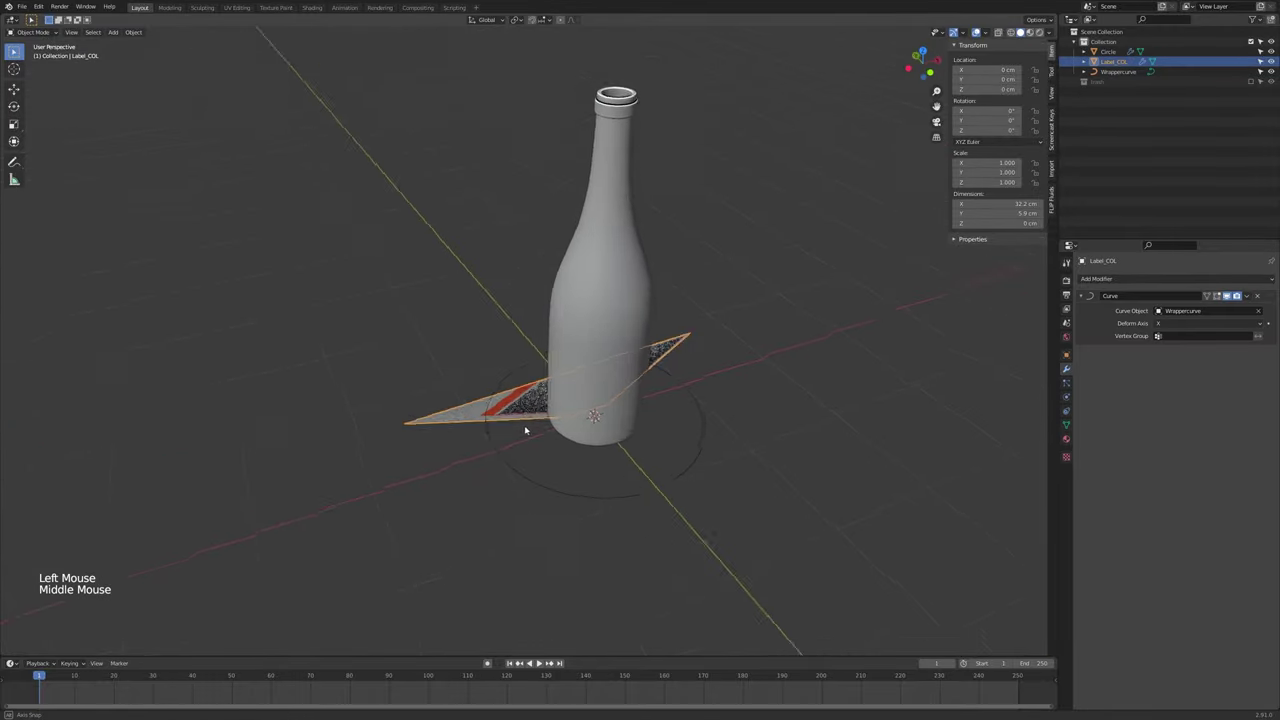
{"action": "scroll", "scroll_direction": "up", "scroll_amount": 3}
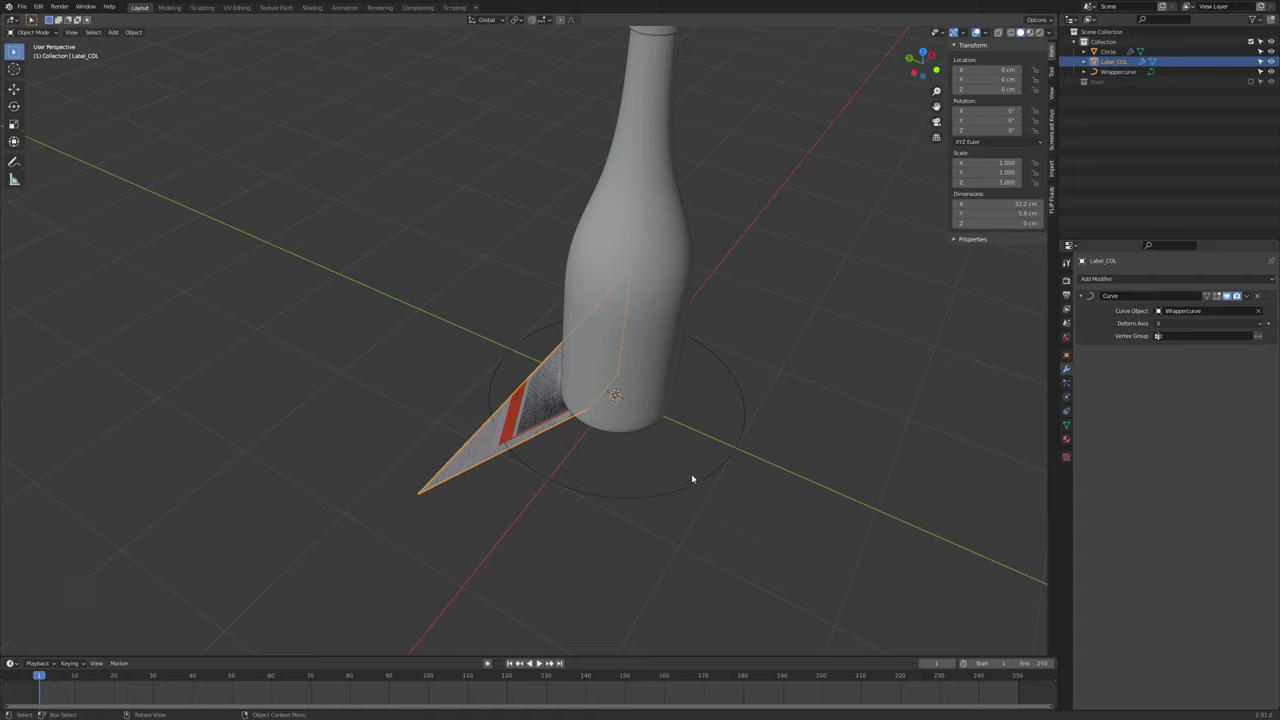
{"action": "left_click", "coordinate": [687, 492]}
{"action": "middle_click", "coordinate": [671, 486]}
{"action": "middle_click", "coordinate": [659, 484]}
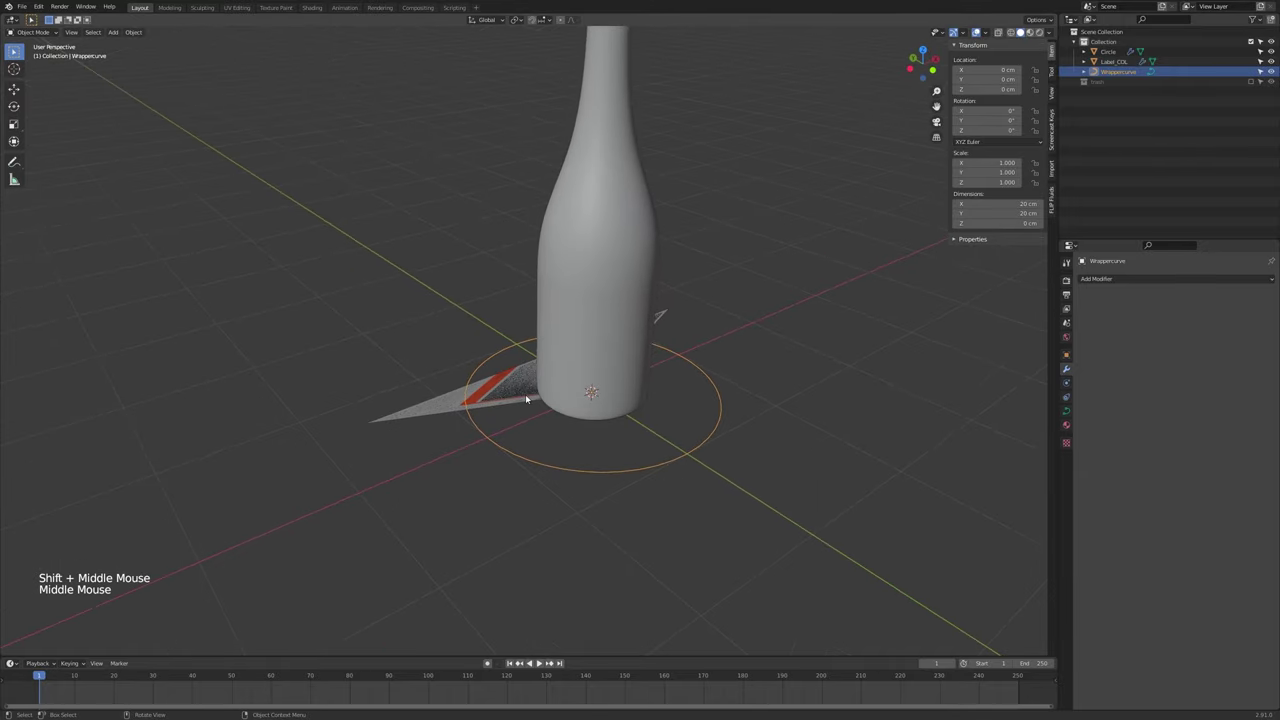
{"action": "left_click", "coordinate": [528, 395]}
Loop-cut several parallel edge loops across Label_COL in Edit Mode so it can bend smoothly
{"action": "middle_click", "coordinate": [529, 399]}
{"action": "key", "text": "Tab"}
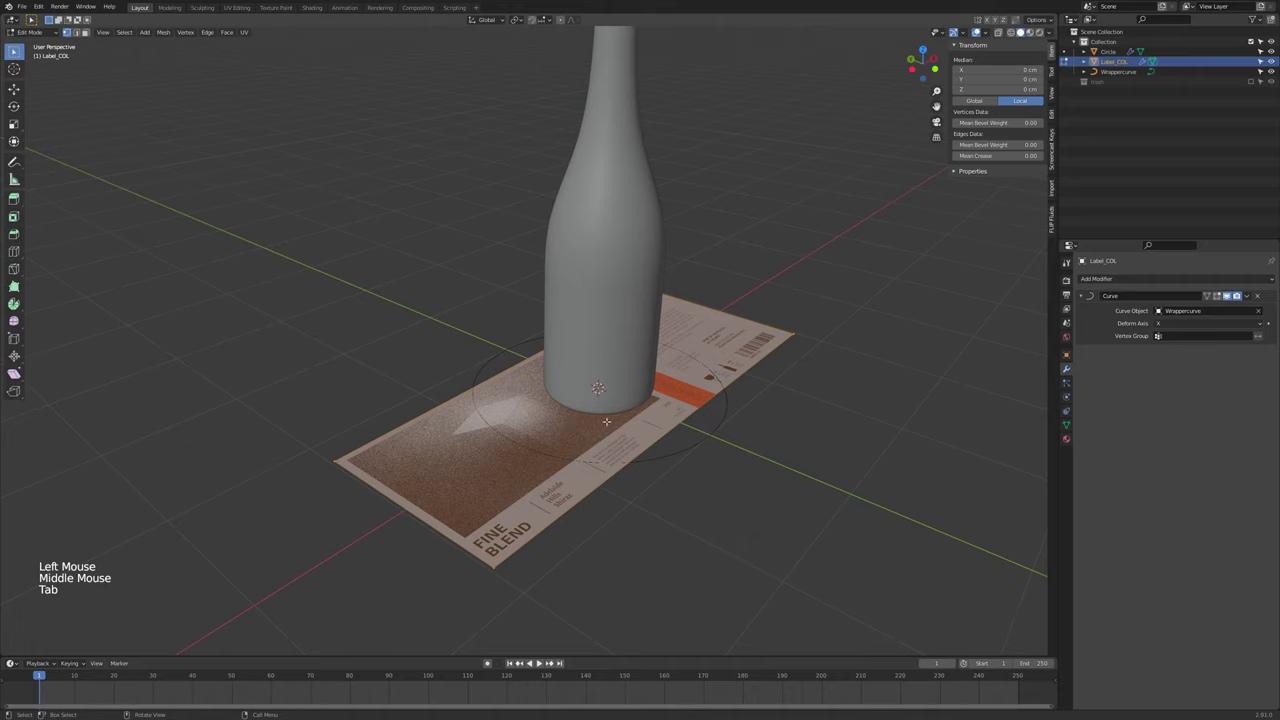
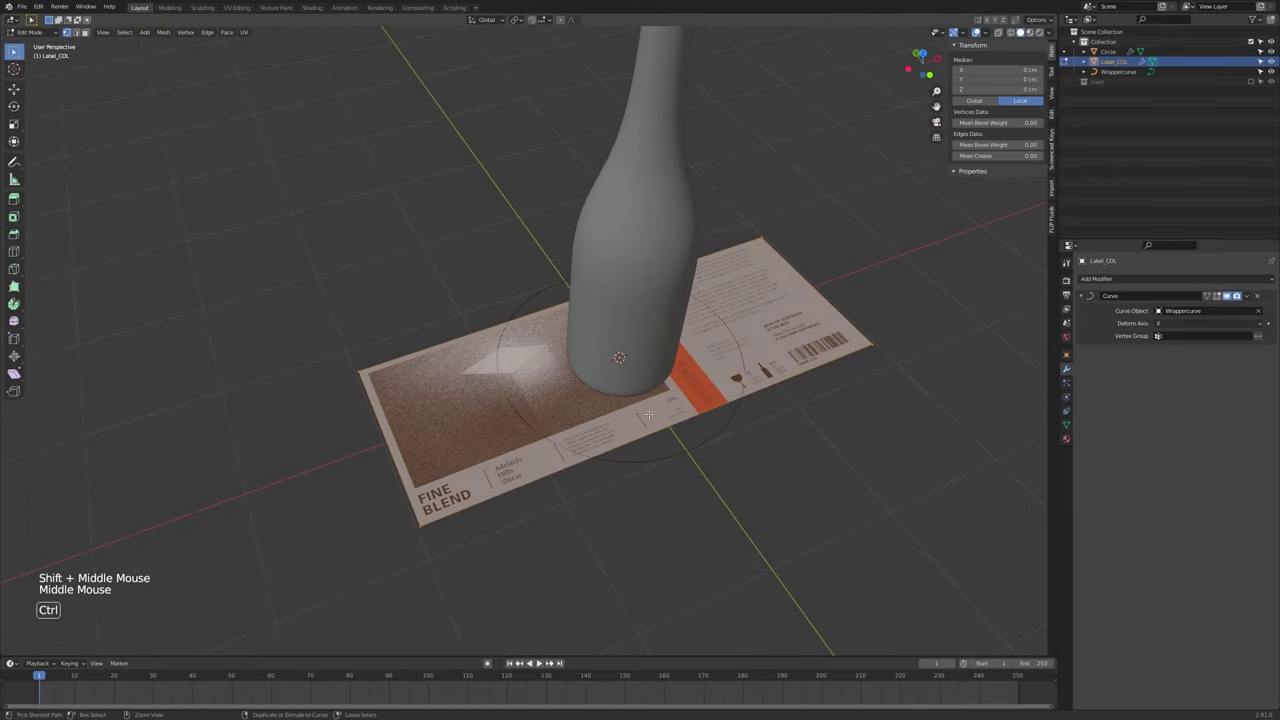
{"action": "key", "text": "ctrl+r"}
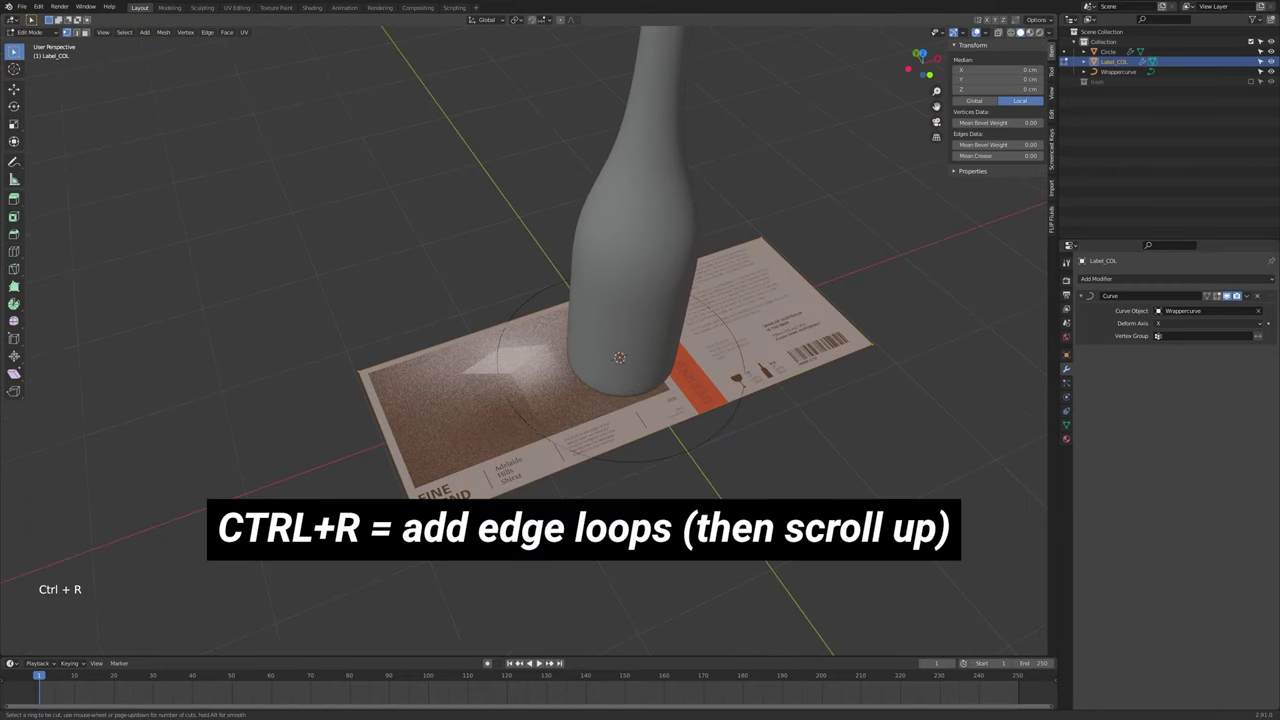
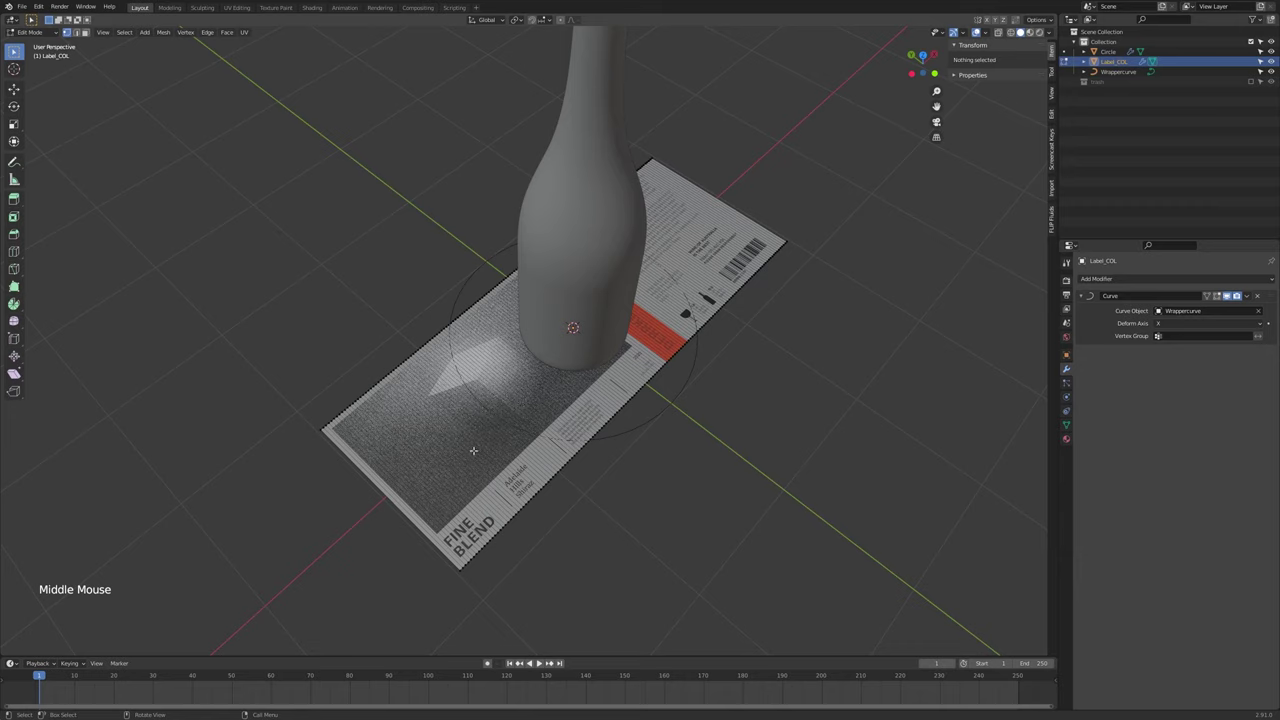
{"action": "key", "text": "ctrl+r"}
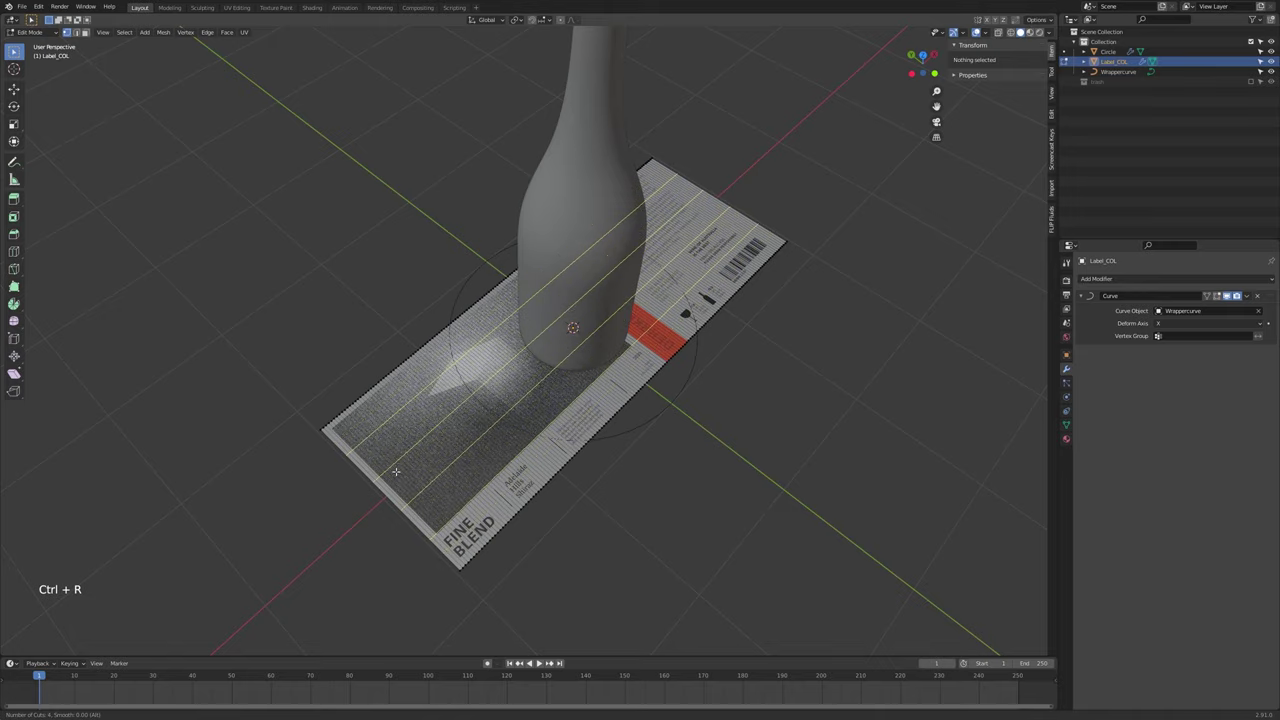
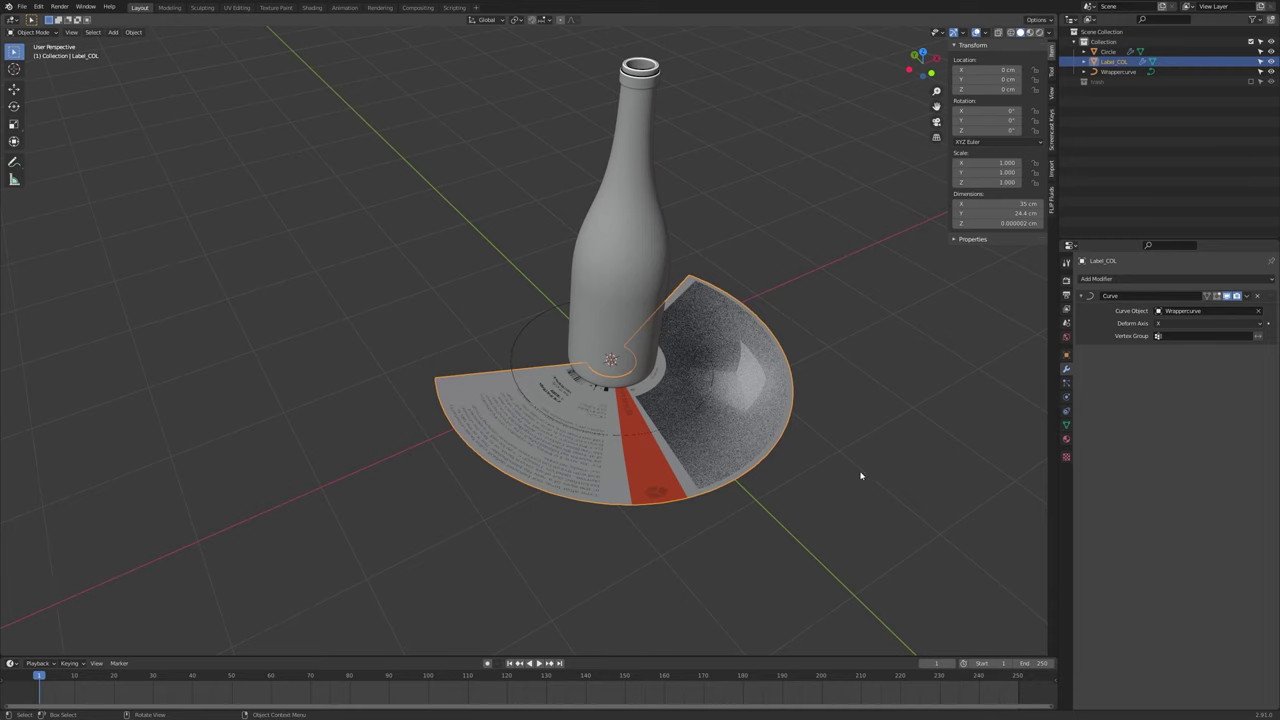
Cycle the Curve modifier's Deform Axis through Y and Z and settle on -X so the label curls into a band
{"action": "left_click", "coordinate": [530, 352]}
{"action": "left_click", "coordinate": [526, 347]}
{"action": "left_click", "coordinate": [778, 427]}
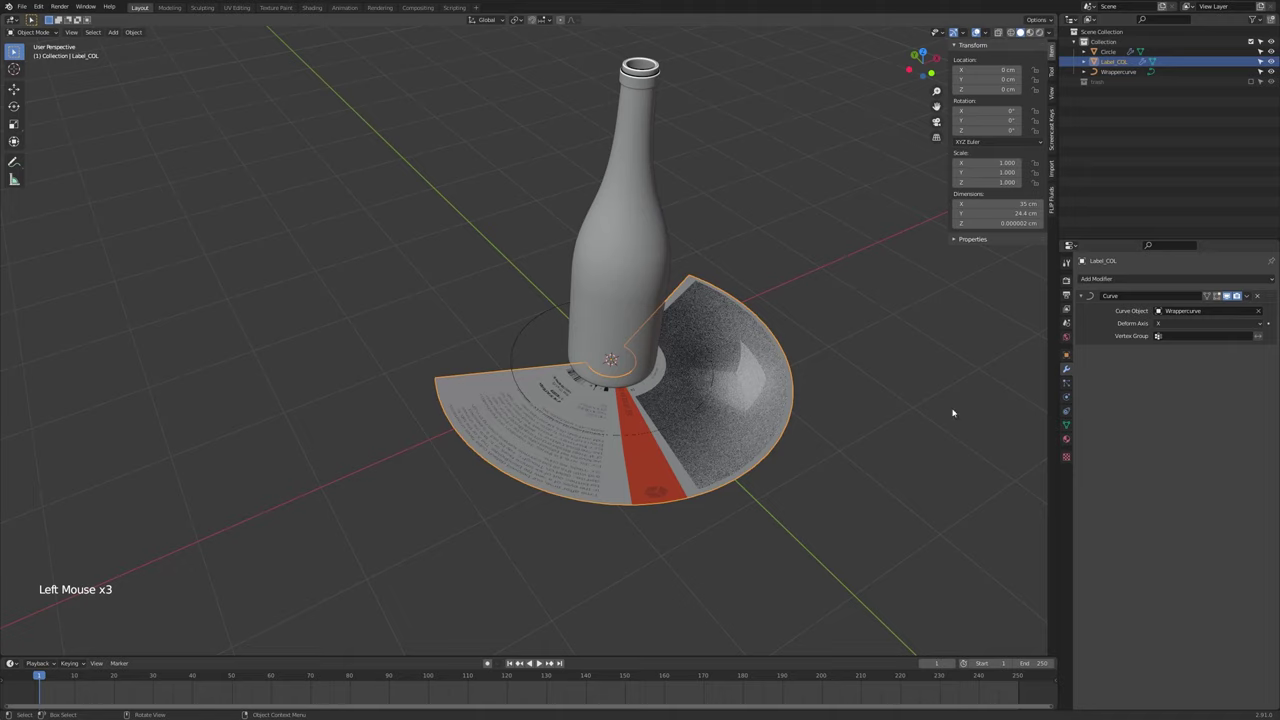
{"action": "left_click", "coordinate": [1176, 326]}
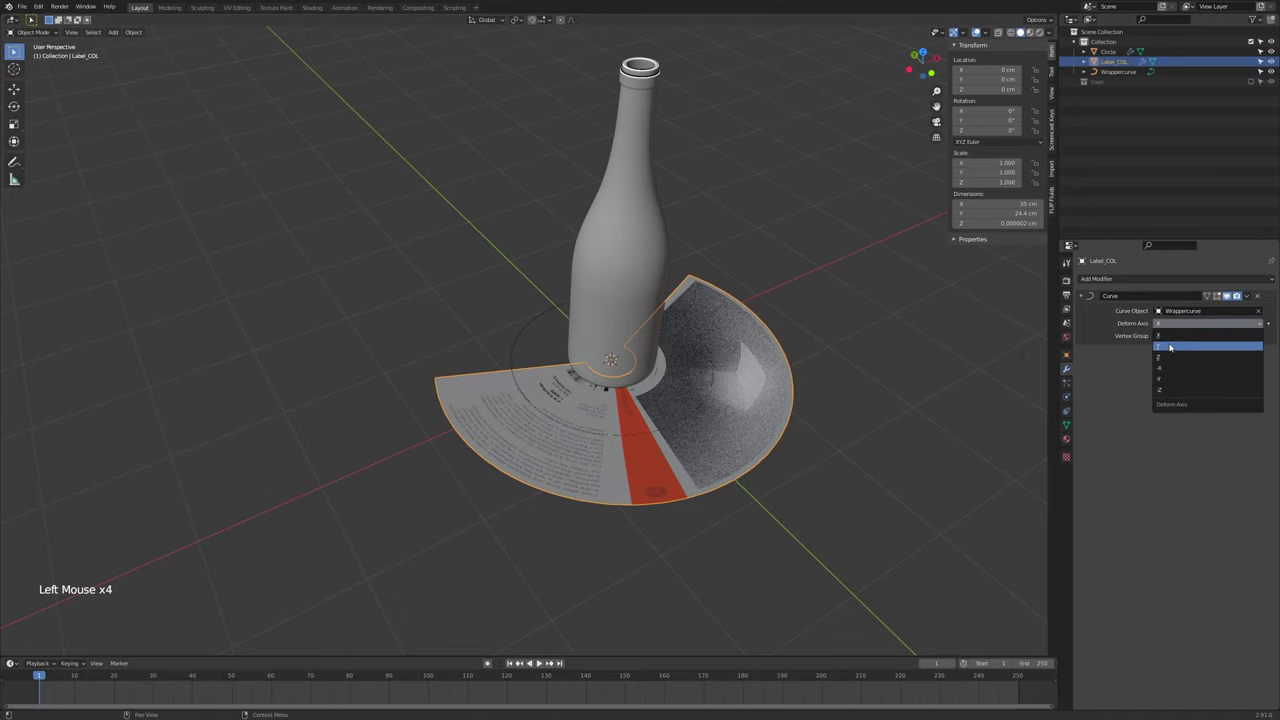
{"action": "left_click", "coordinate": [1184, 323]}
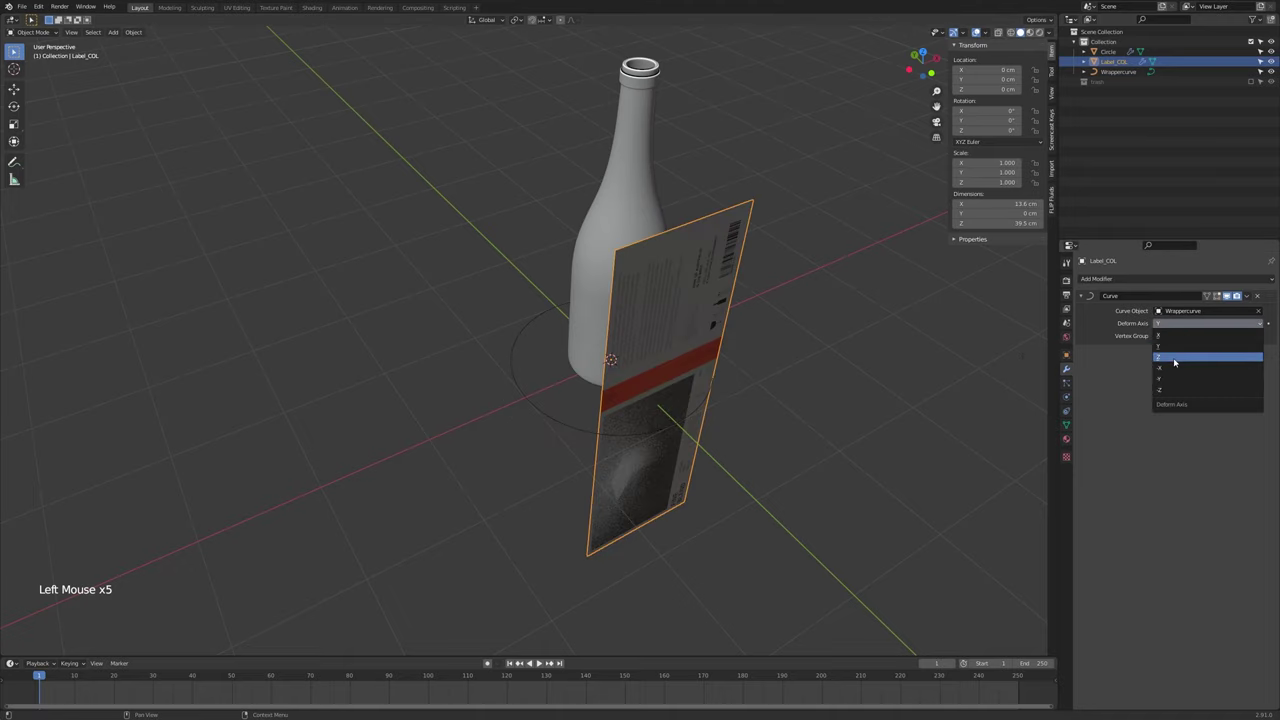
{"action": "left_click", "coordinate": [1181, 324]}
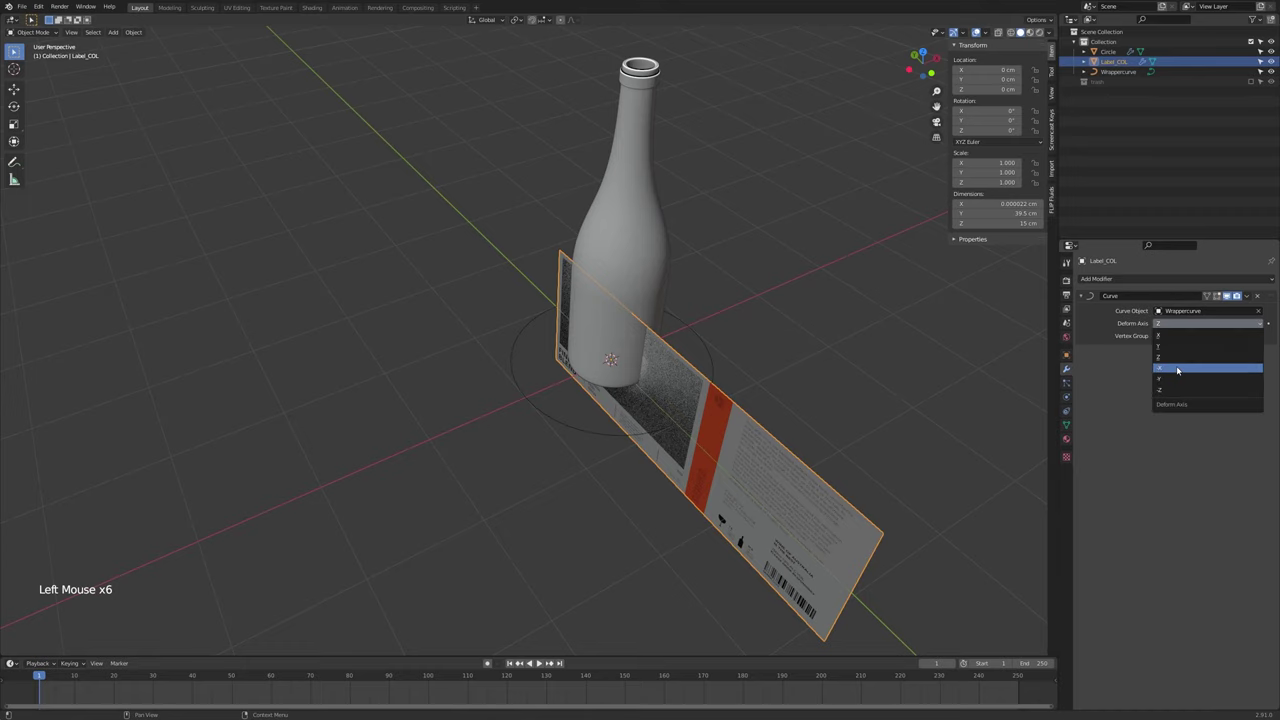
{"action": "left_click", "coordinate": [1184, 322]}
{"action": "left_click", "coordinate": [1182, 323]}
{"action": "left_click", "coordinate": [1178, 327]}
Orbit around the wrapped label and select the Wrappercurve for editing
{"action": "middle_click", "coordinate": [809, 370]}
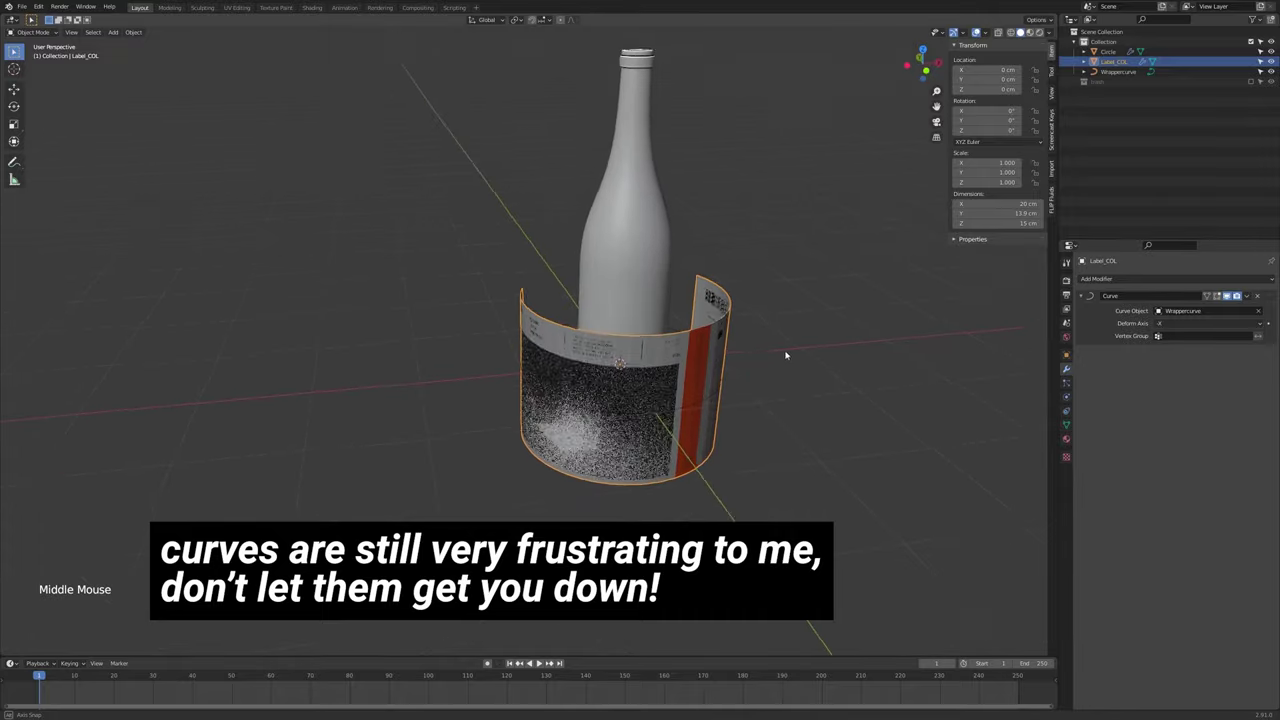
{"action": "middle_click", "coordinate": [784, 366]}
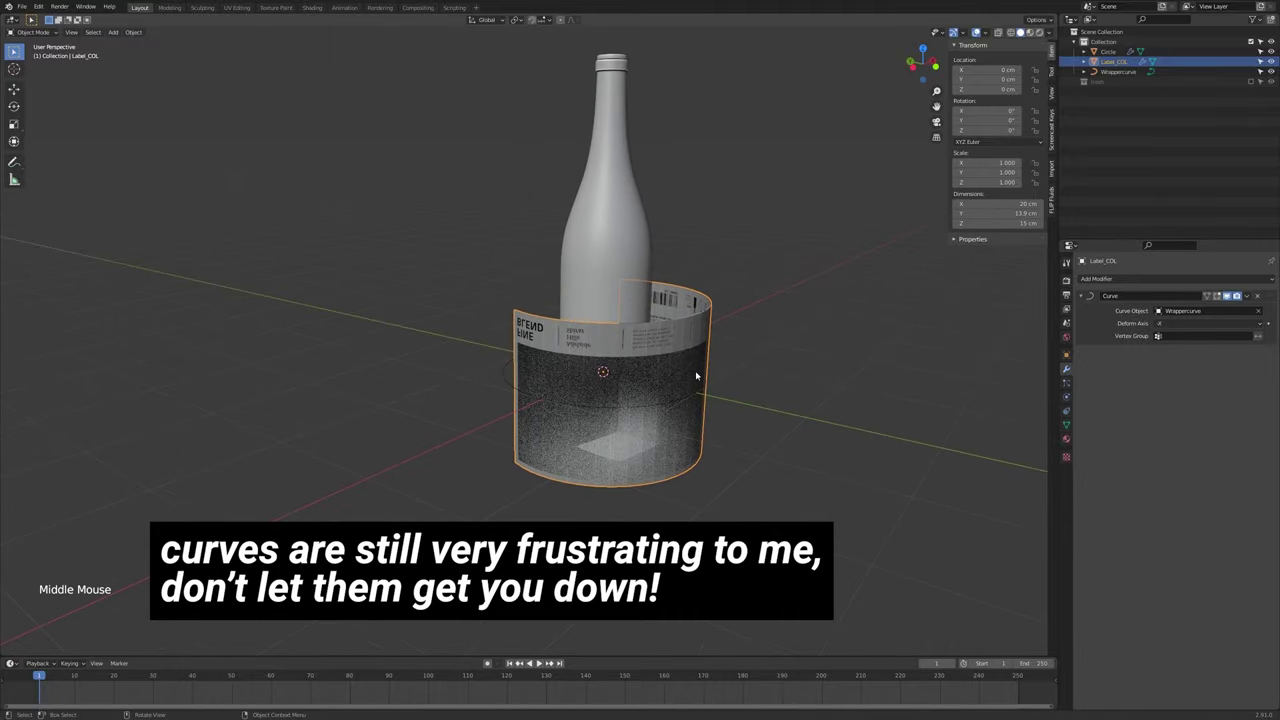
{"action": "left_click", "coordinate": [683, 400]}
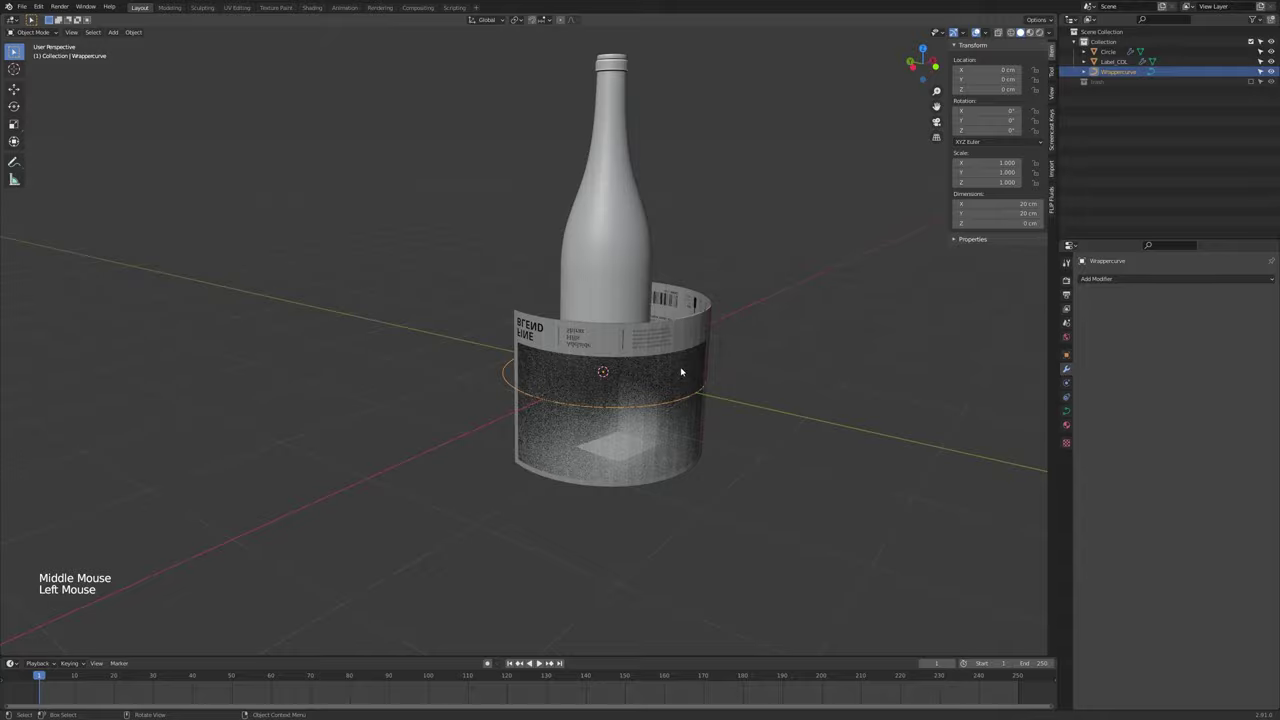
{"action": "middle_click", "coordinate": [718, 391]}
{"action": "middle_click", "coordinate": [804, 380]}
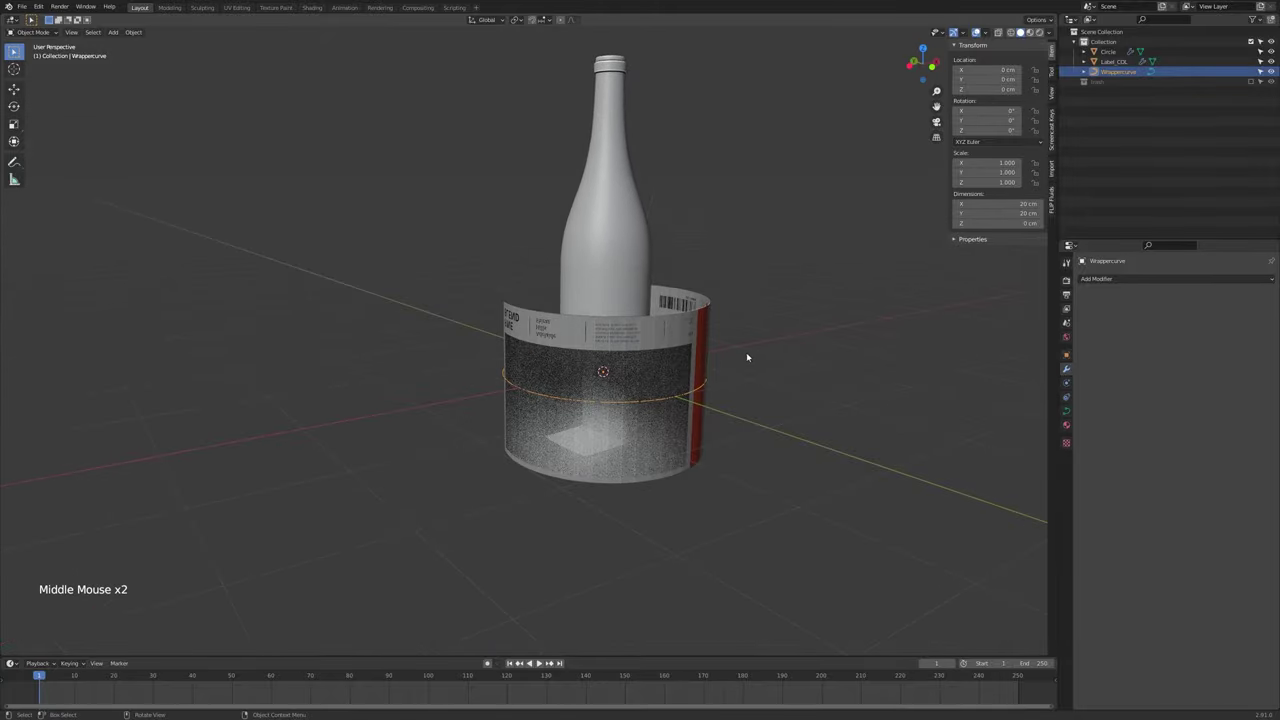
{"action": "middle_click", "coordinate": [767, 380]}
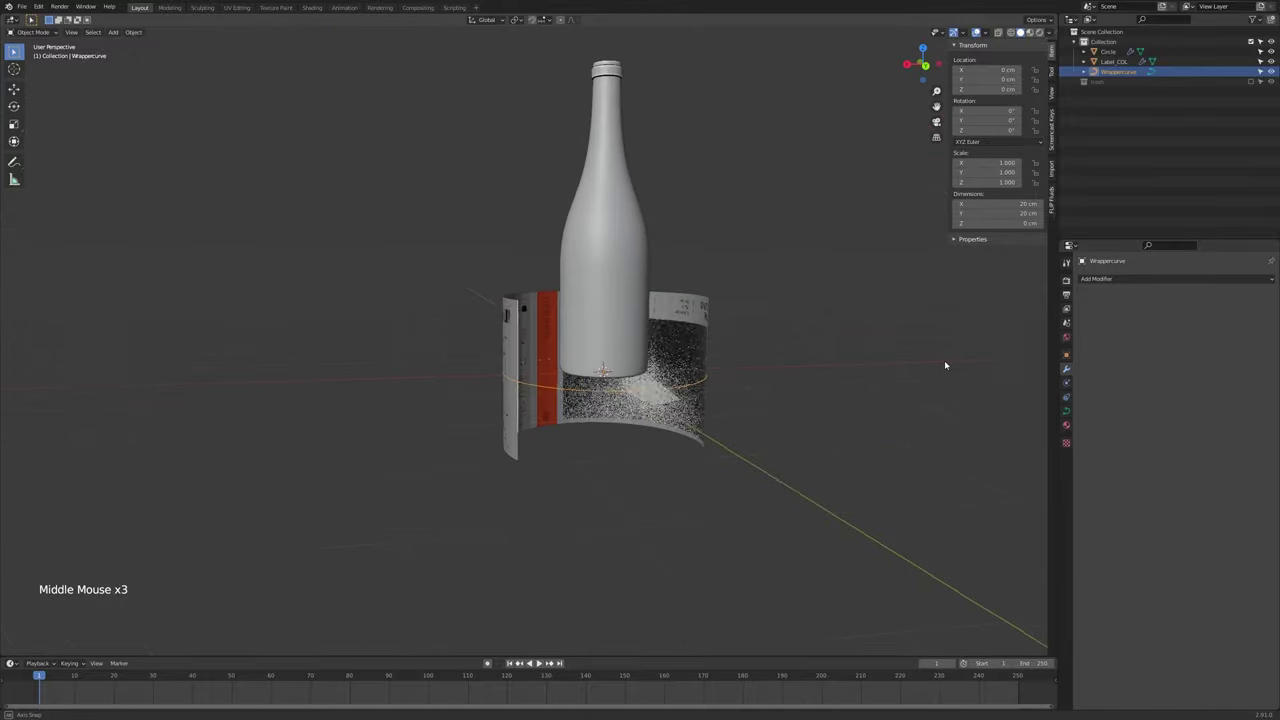
{"action": "left_click", "coordinate": [694, 358]}
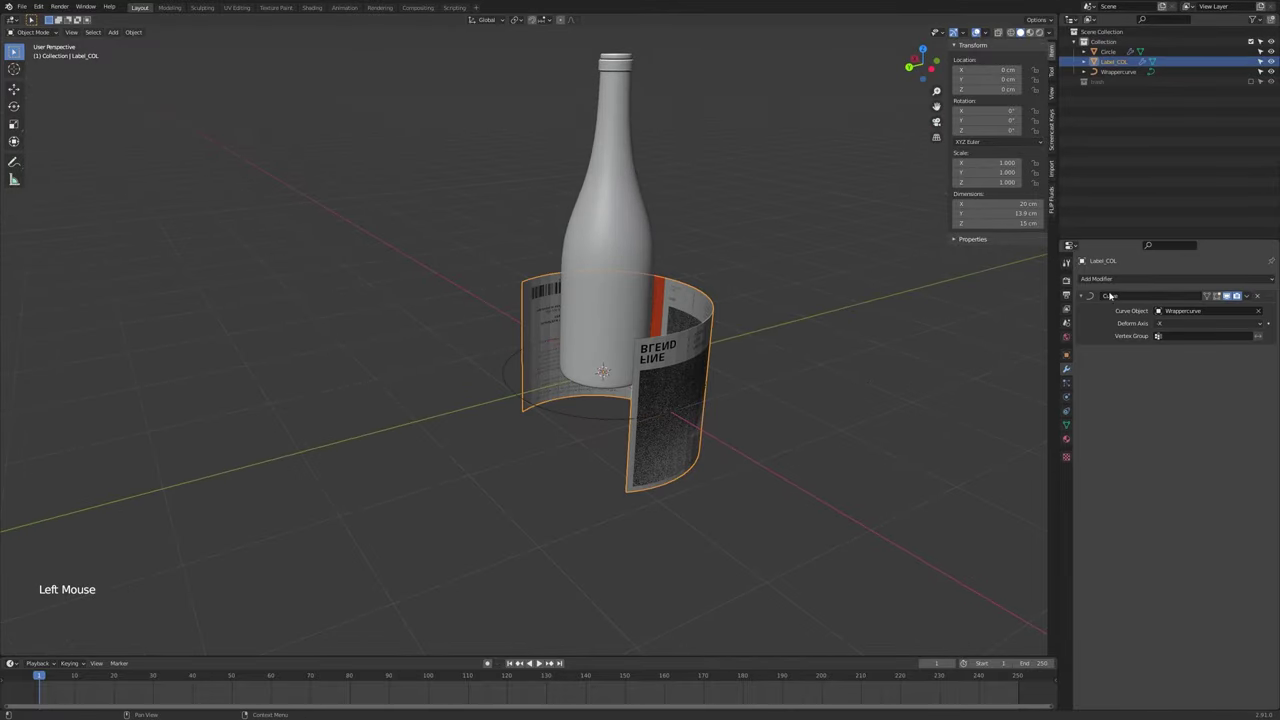
{"action": "middle_click", "coordinate": [678, 410]}
{"action": "left_click", "coordinate": [662, 411]}
Rotate all Wrappercurve points X 90 and Y 180, adjust X again, and scale X -1 so the label reads correctly upright
{"action": "key", "text": "Tab"}
{"action": "key", "text": "a"}
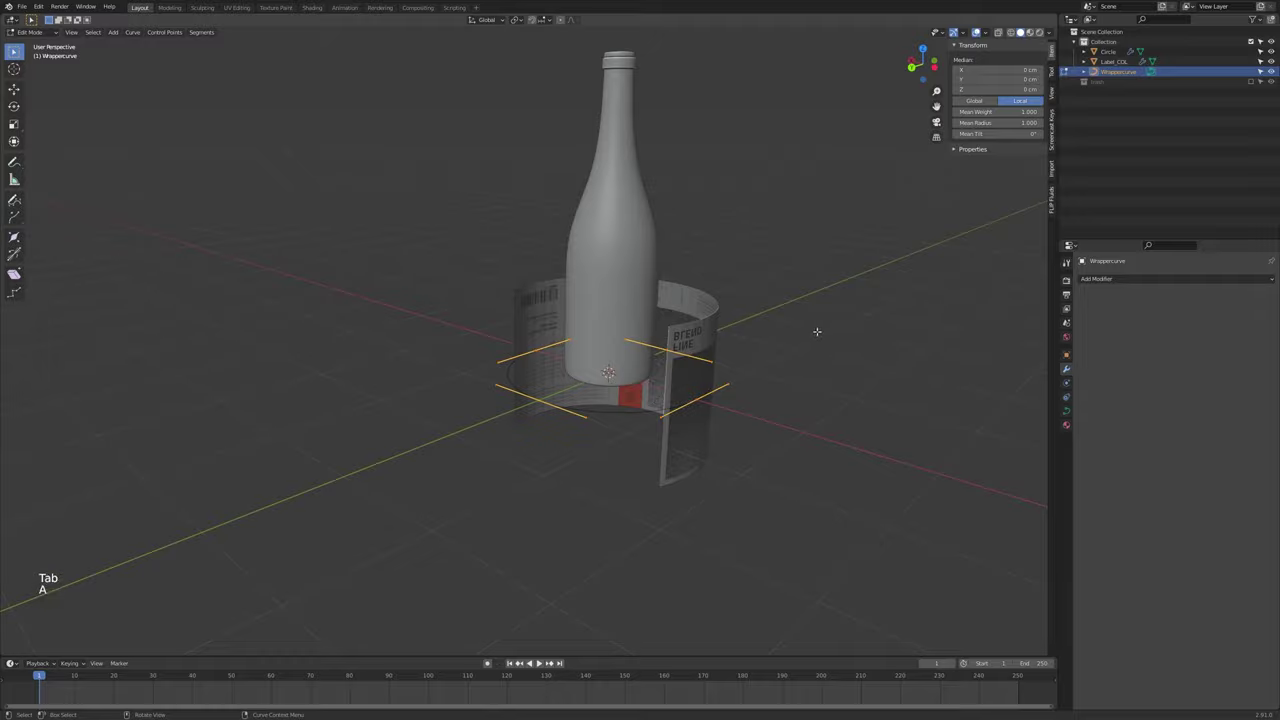
{"action": "key", "text": "r"}
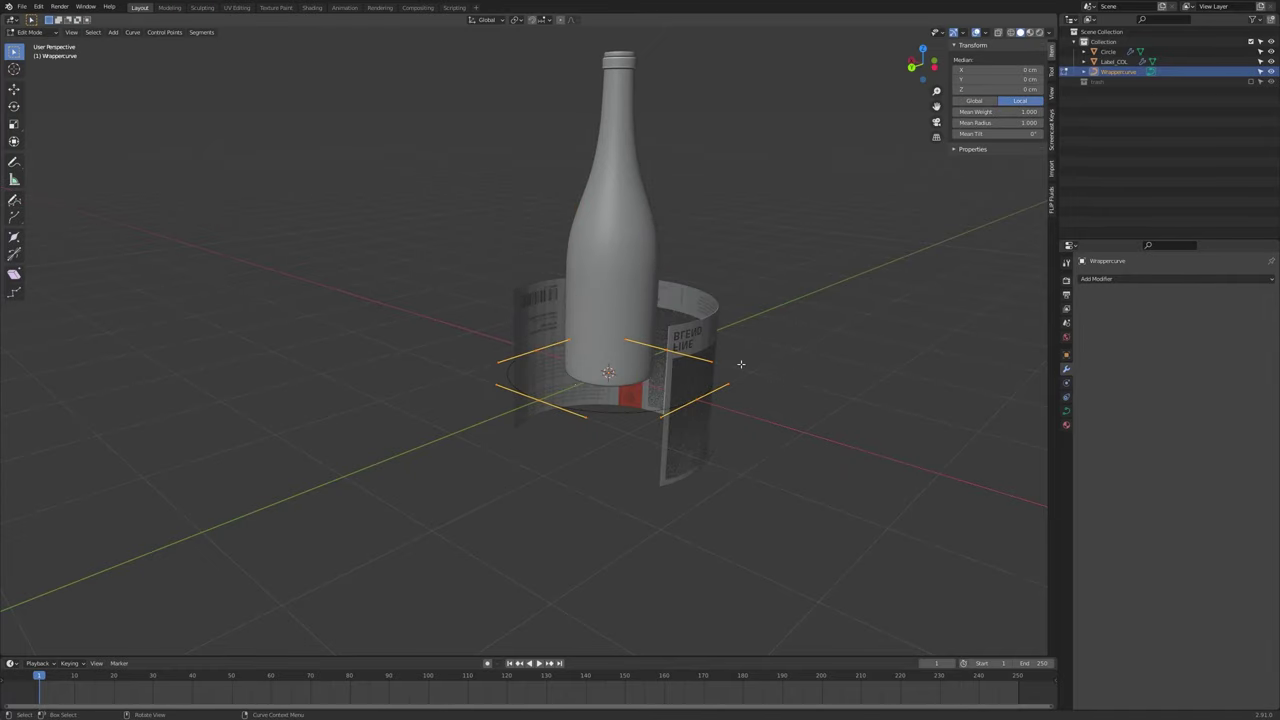
{"action": "scroll", "scroll_direction": "up", "scroll_amount": 3}
{"action": "key", "text": "r"}
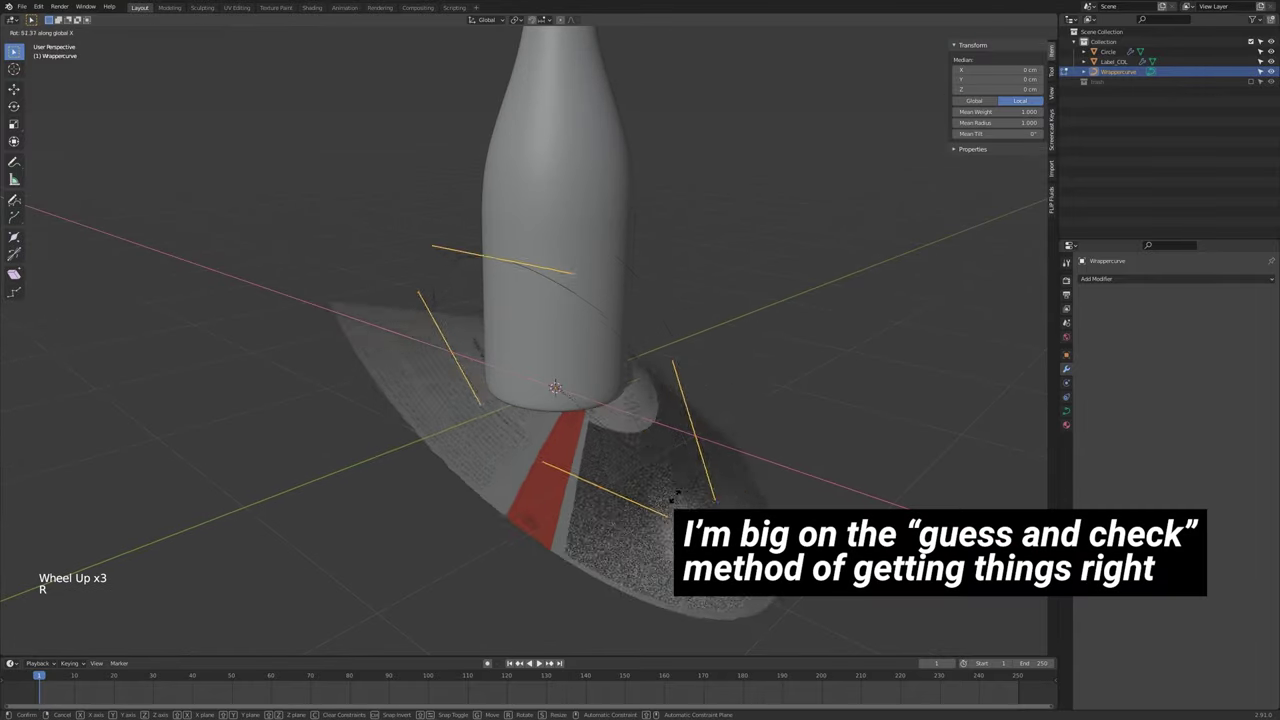
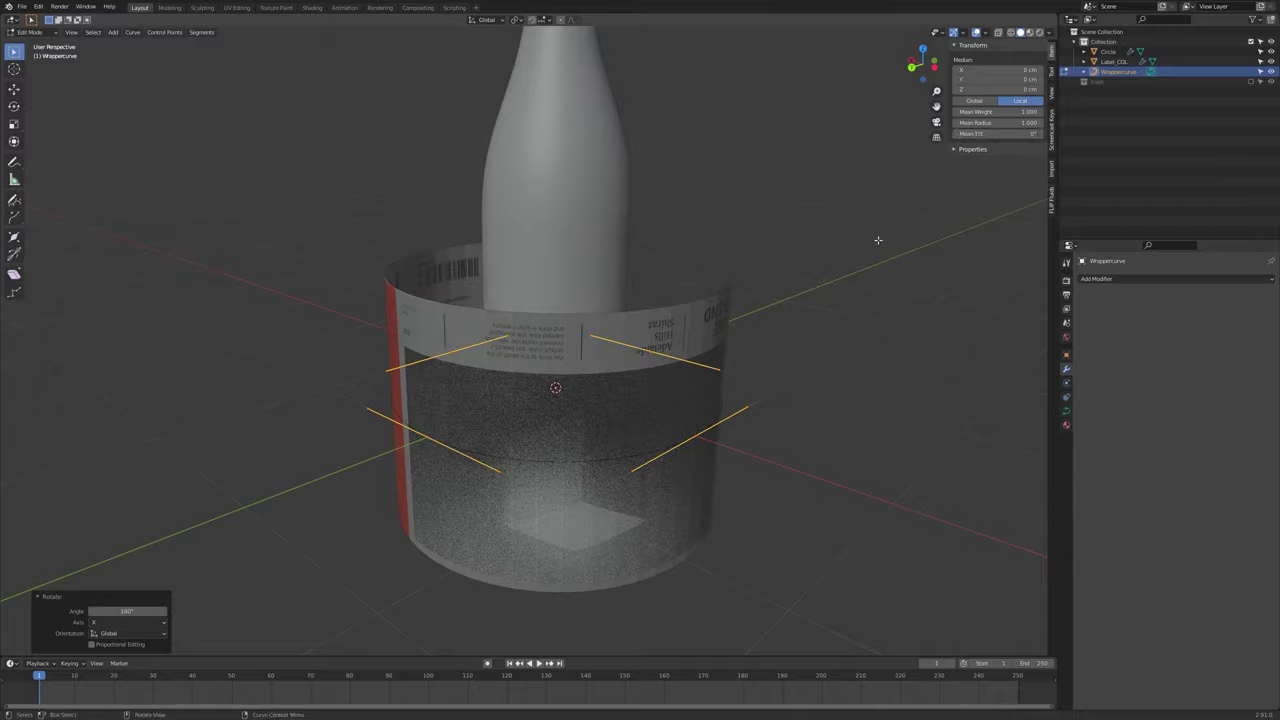
{"action": "key", "text": "r"}
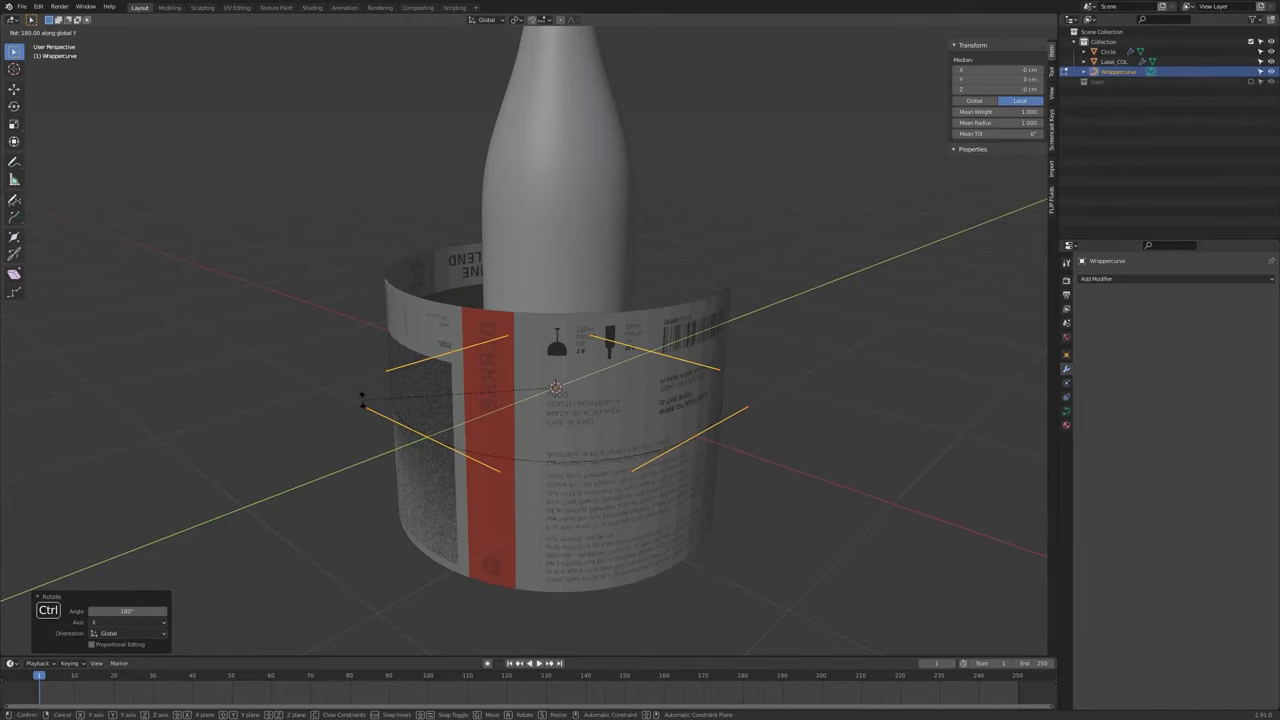
{"action": "key", "text": "r"}
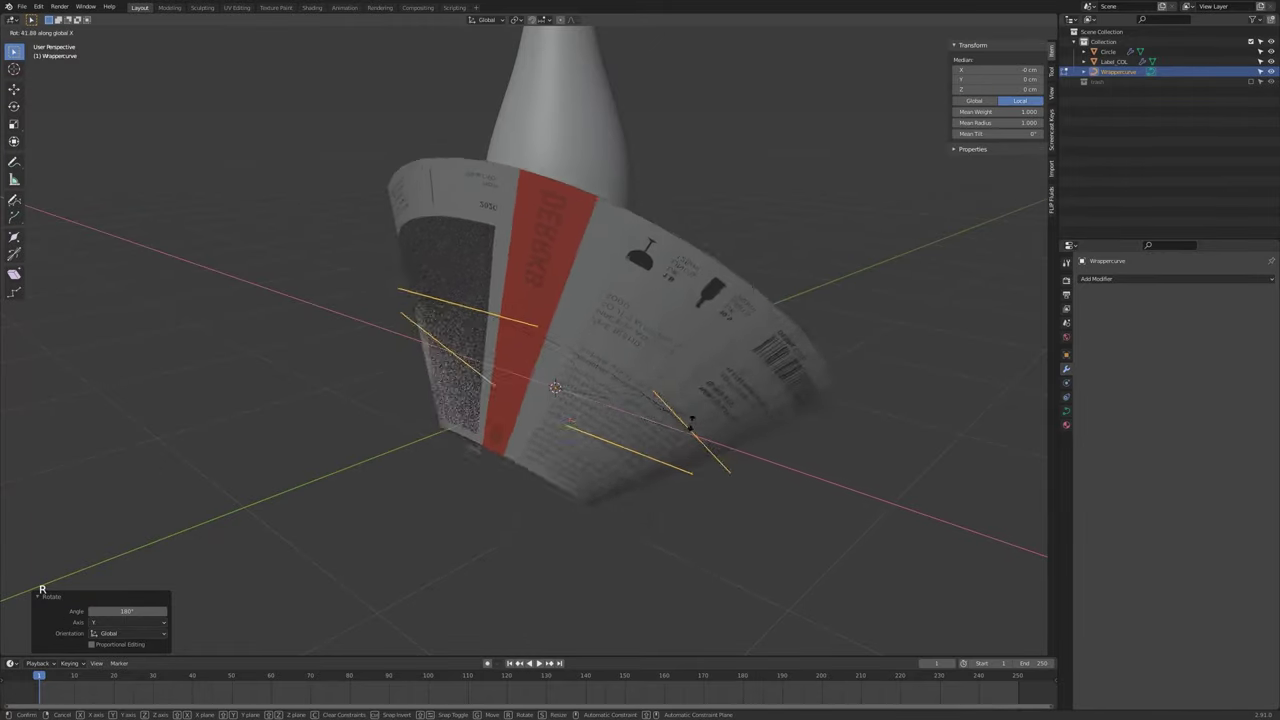
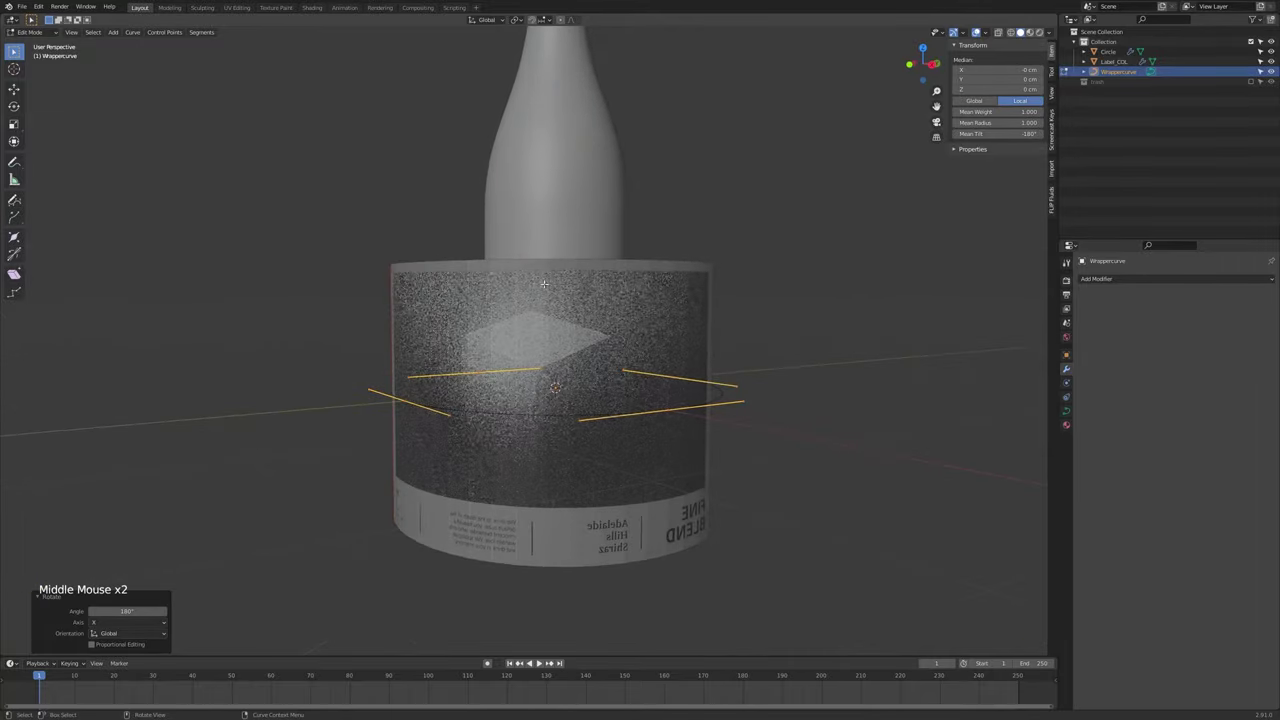
{"action": "key", "text": "s"}
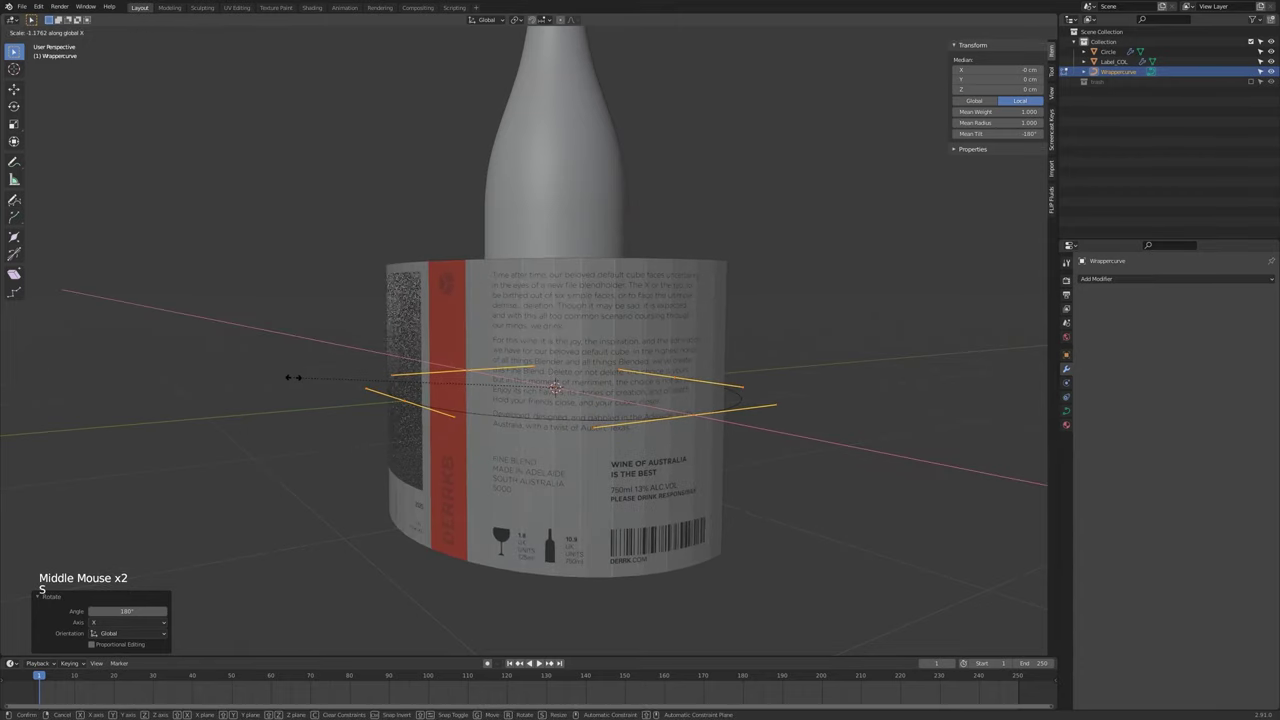
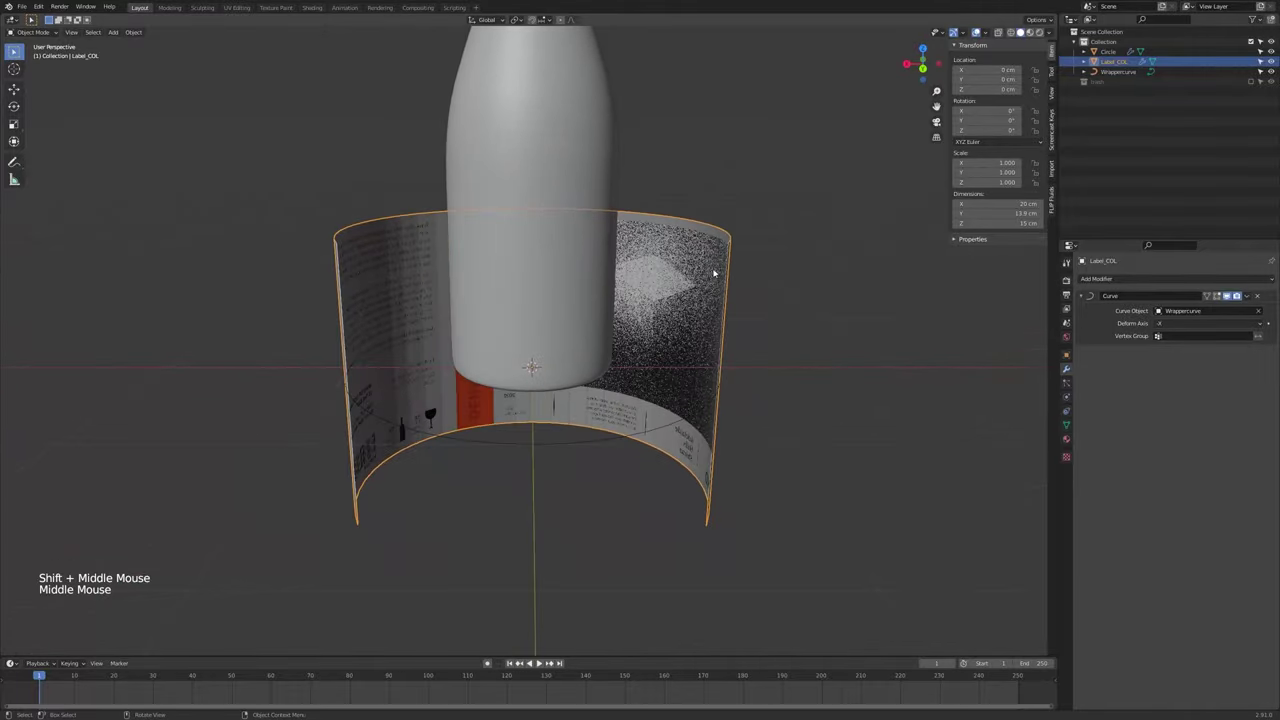
Lift the Wrappercurve along Z to 5 cm around the bottle's lower body
{"action": "left_click", "coordinate": [631, 433]}
{"action": "key", "text": "g"}
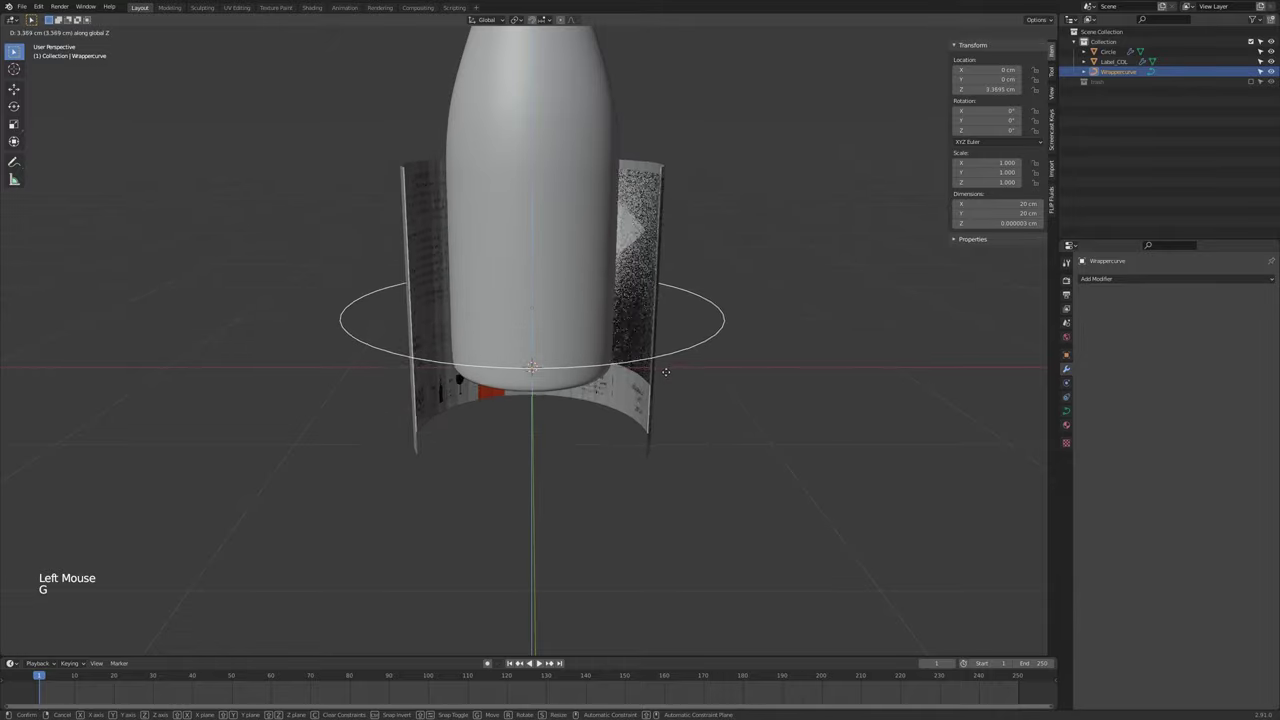
{"action": "middle_click", "coordinate": [669, 368]}
{"action": "left_click", "coordinate": [672, 320]}
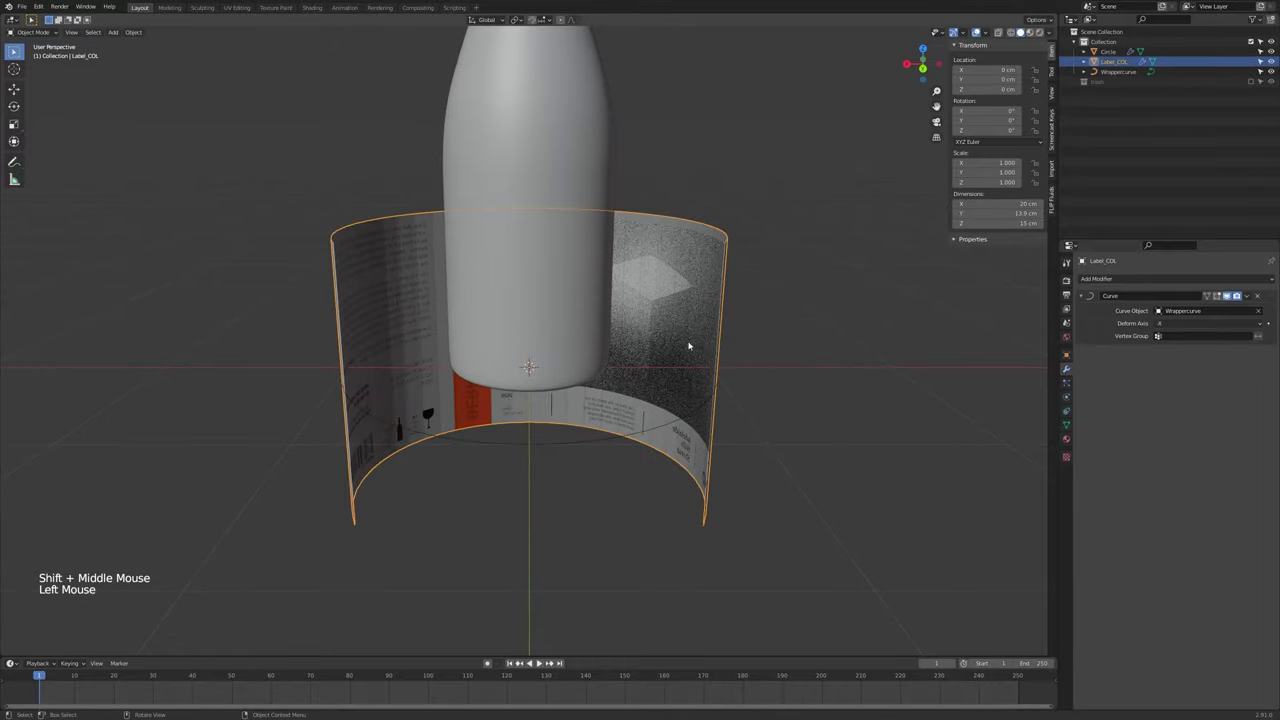
{"action": "key", "text": "shift+c"}
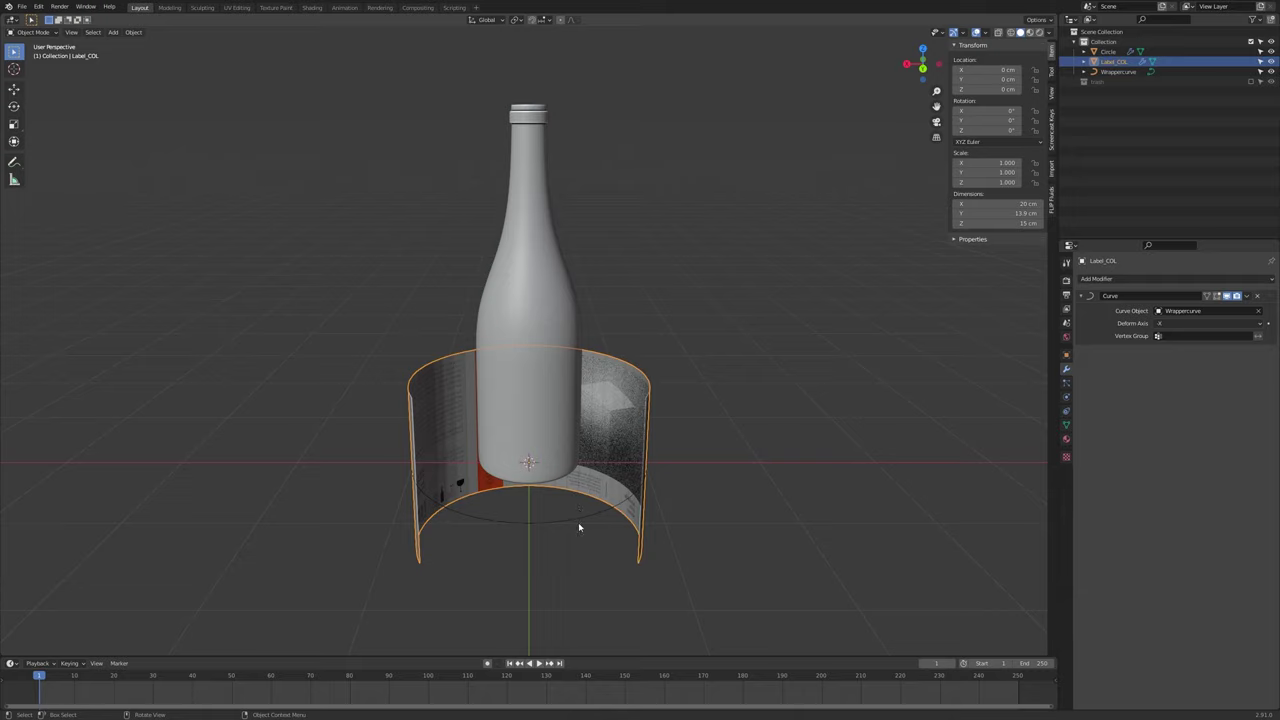
{"action": "left_click", "coordinate": [579, 518]}
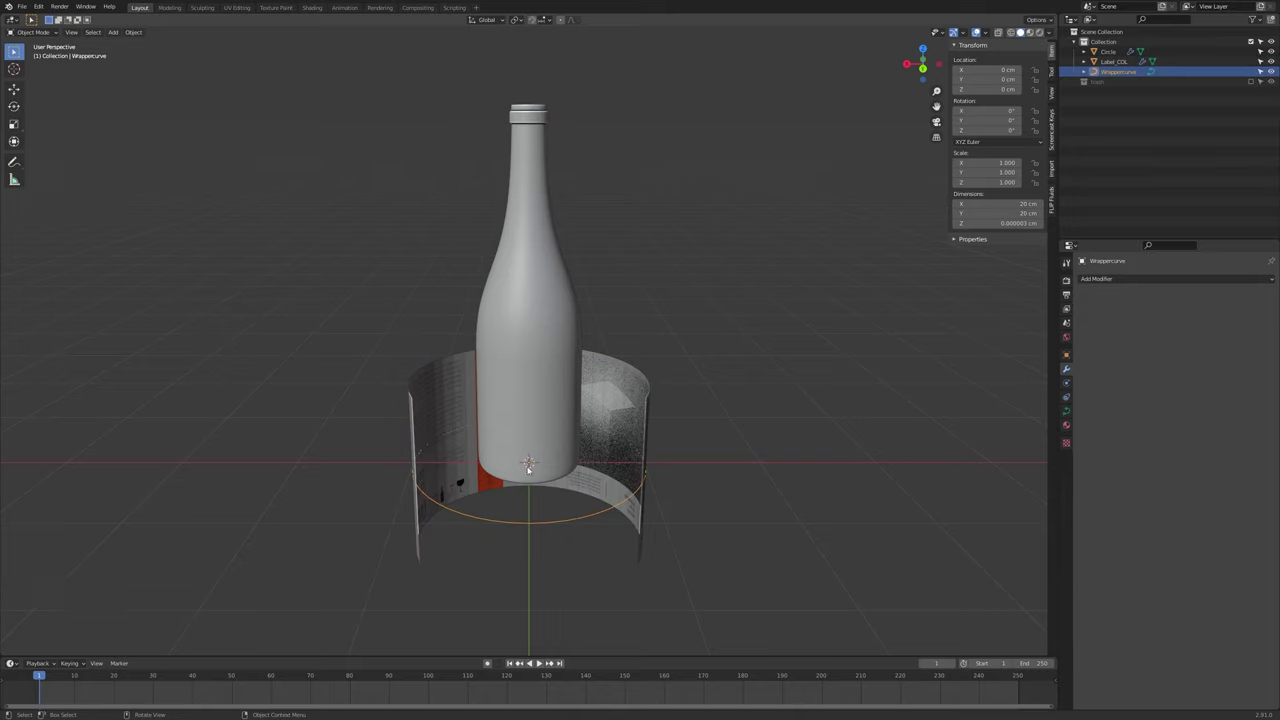
{"action": "key", "text": "g"}
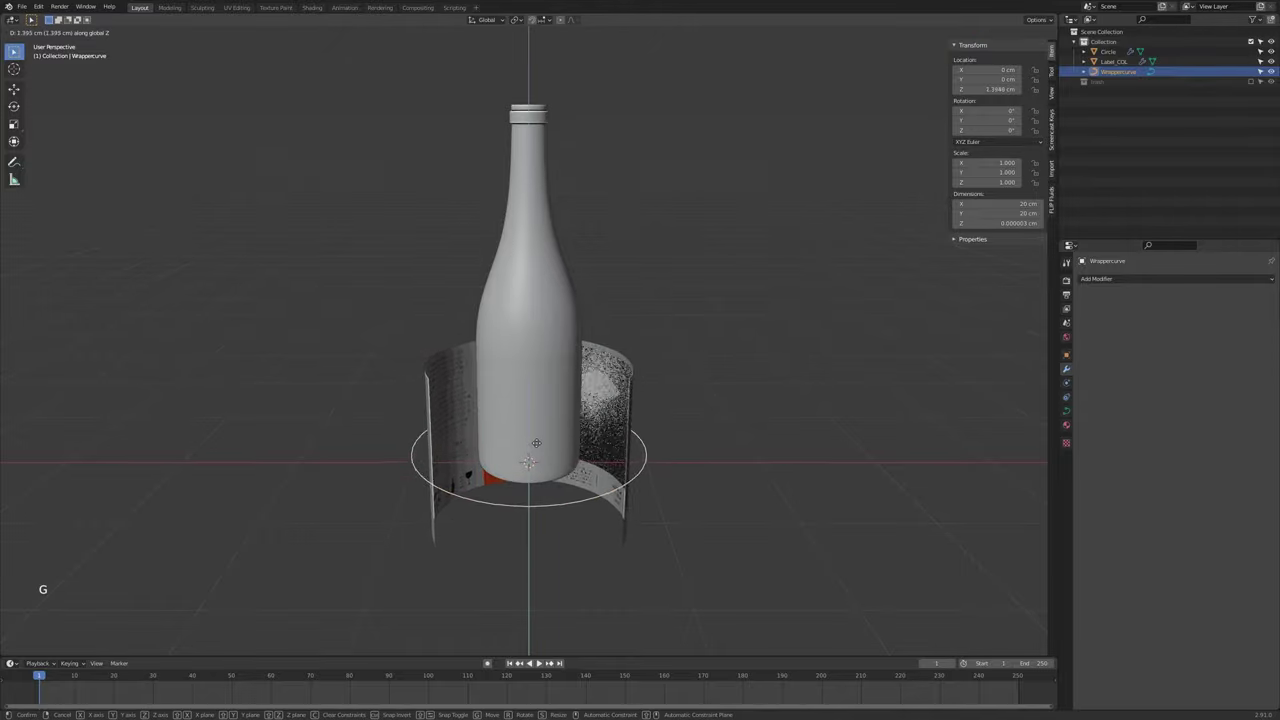
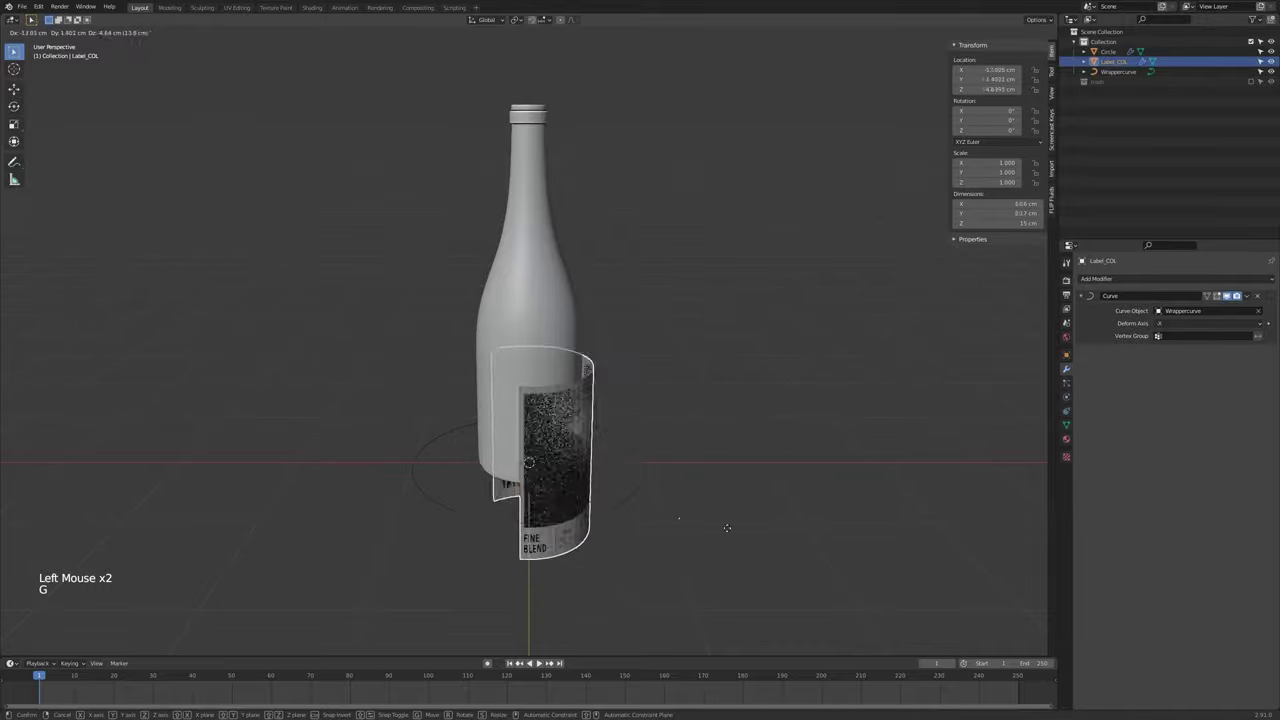
{"action": "middle_click", "coordinate": [564, 374]}
{"action": "left_click", "coordinate": [563, 488]}
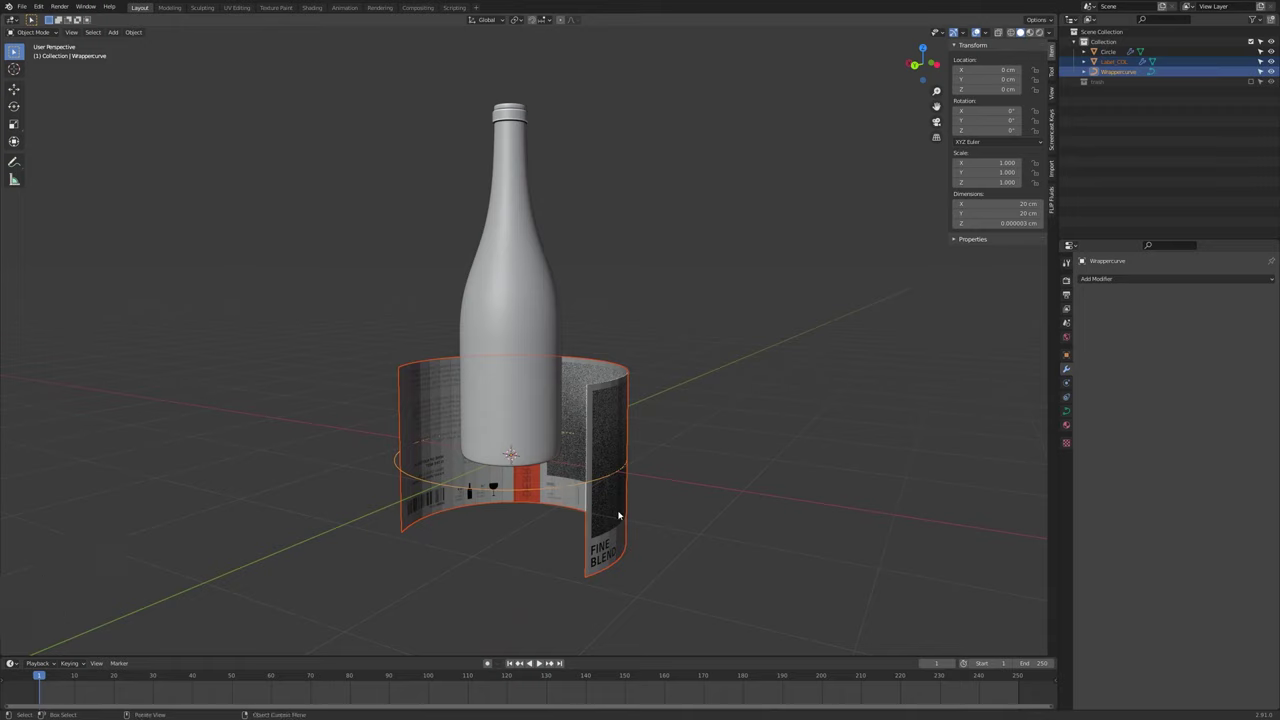
{"action": "key", "text": "g"}
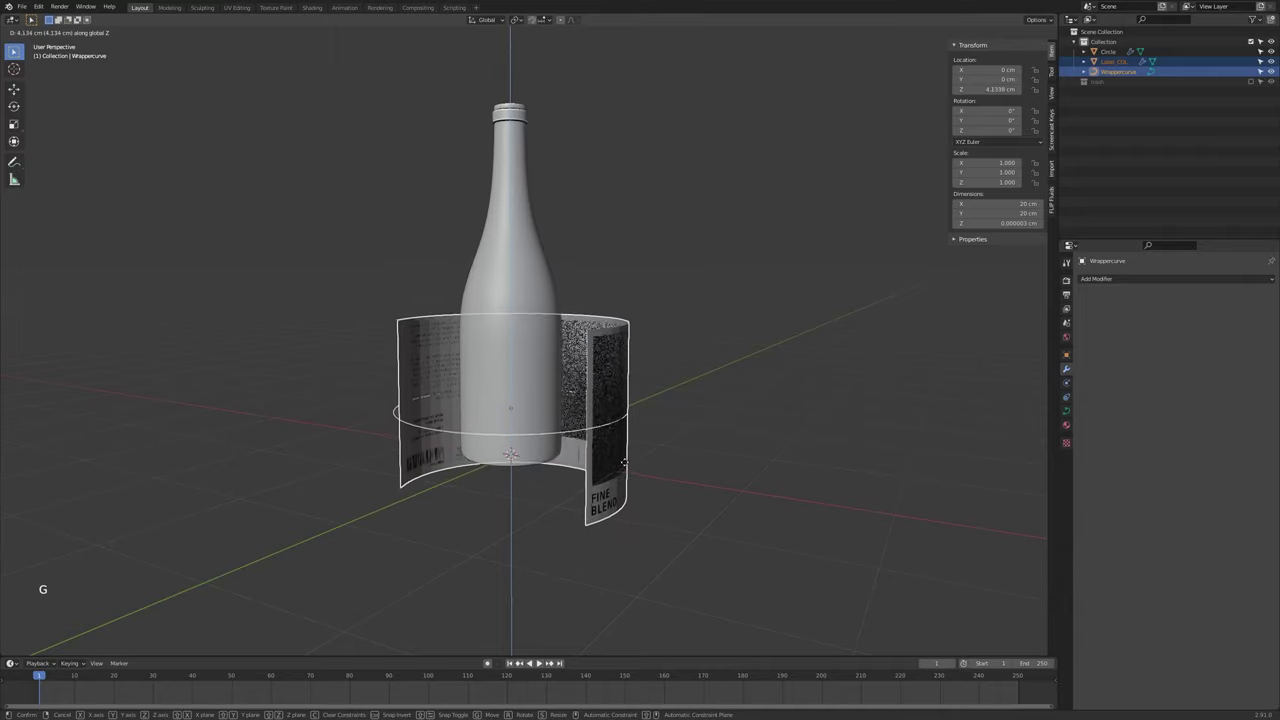
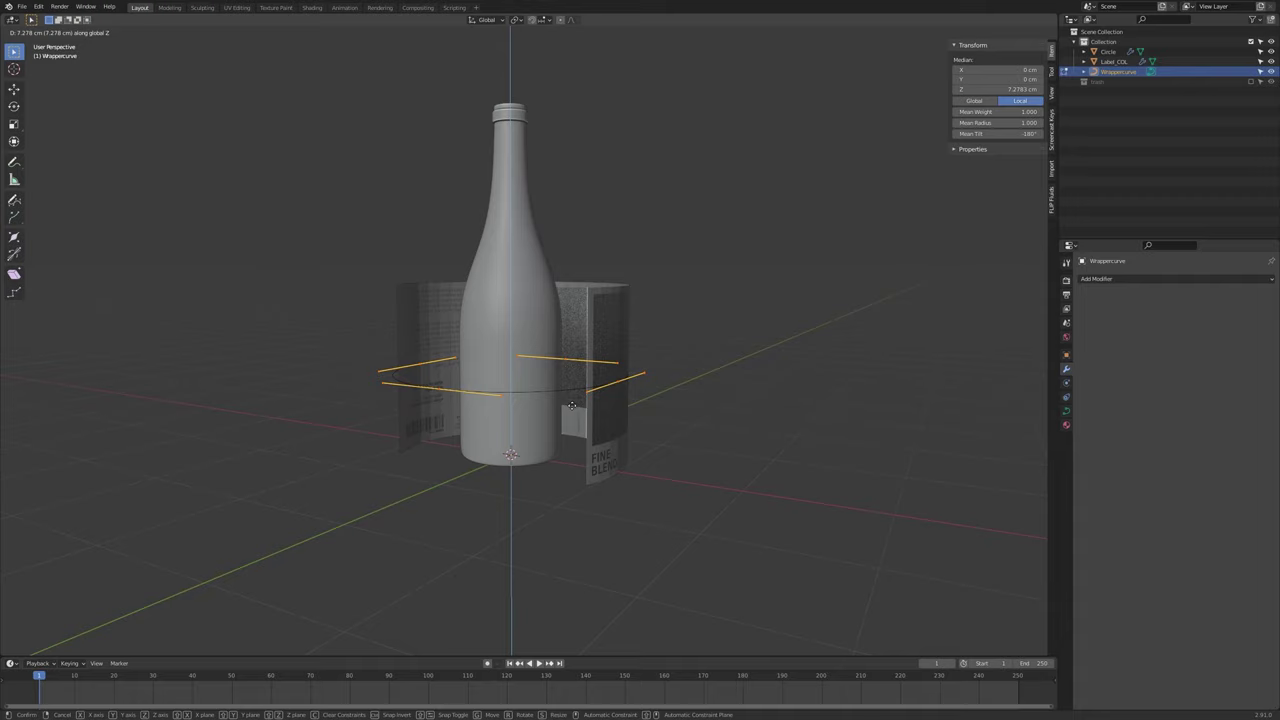
{"action": "key", "text": "Tab"}
Lift Label_COL along Z to 5 cm to match, then reselect the Wrappercurve
{"action": "left_click", "coordinate": [605, 444]}
{"action": "middle_click", "coordinate": [624, 448]}
{"action": "key", "text": "g"}
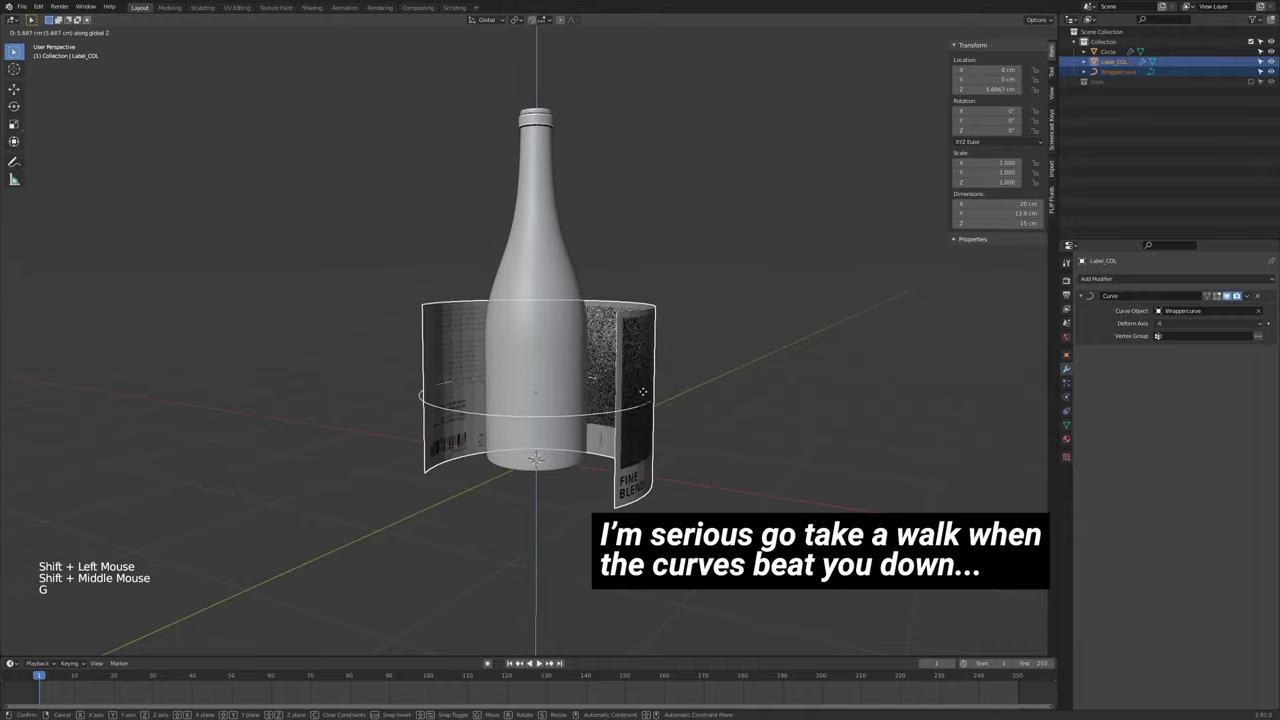
{"action": "middle_click", "coordinate": [642, 388]}
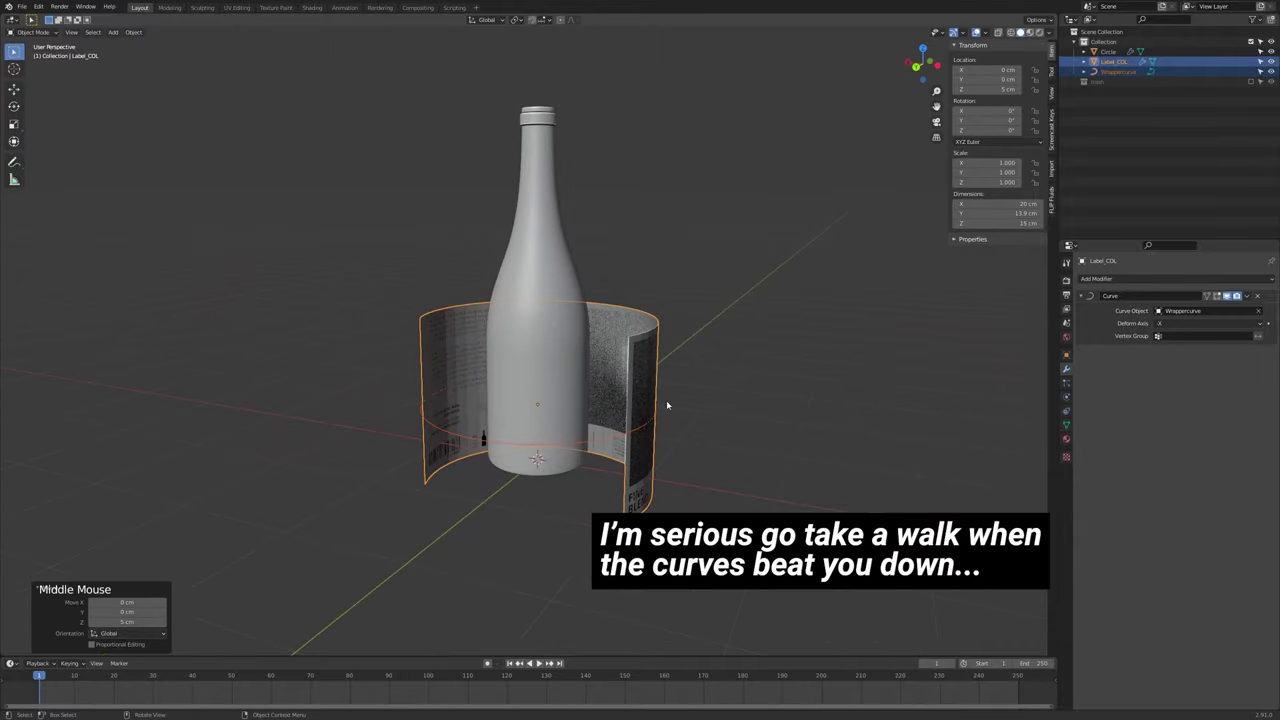
{"action": "left_click", "coordinate": [624, 438]}
{"action": "middle_click", "coordinate": [630, 441]}
{"action": "middle_click", "coordinate": [751, 470]}
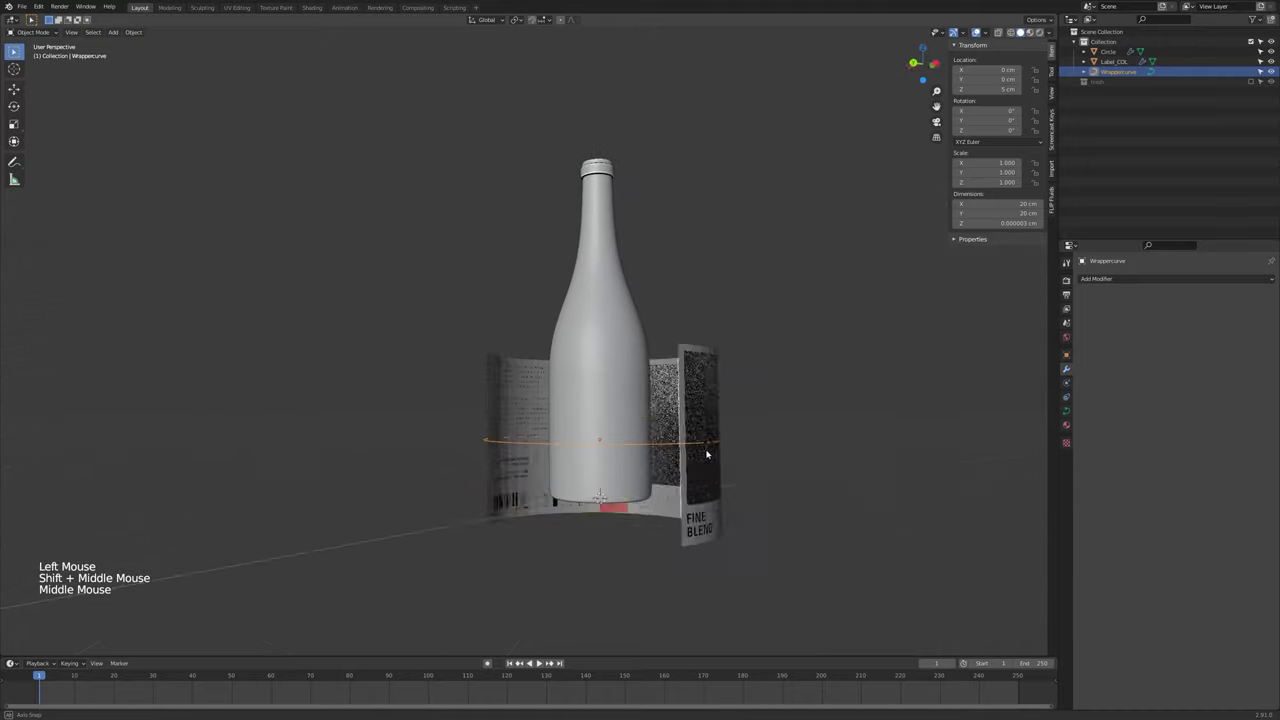
{"action": "middle_click", "coordinate": [702, 452]}
{"action": "middle_click", "coordinate": [812, 460]}
Scale all Wrappercurve points down to about 0.7 (≈8.75 cm across) so the label hugs the bottle, then select Label_COL
{"action": "key", "text": "Tab"}
{"action": "key", "text": "a"}
{"action": "key", "text": "s"}
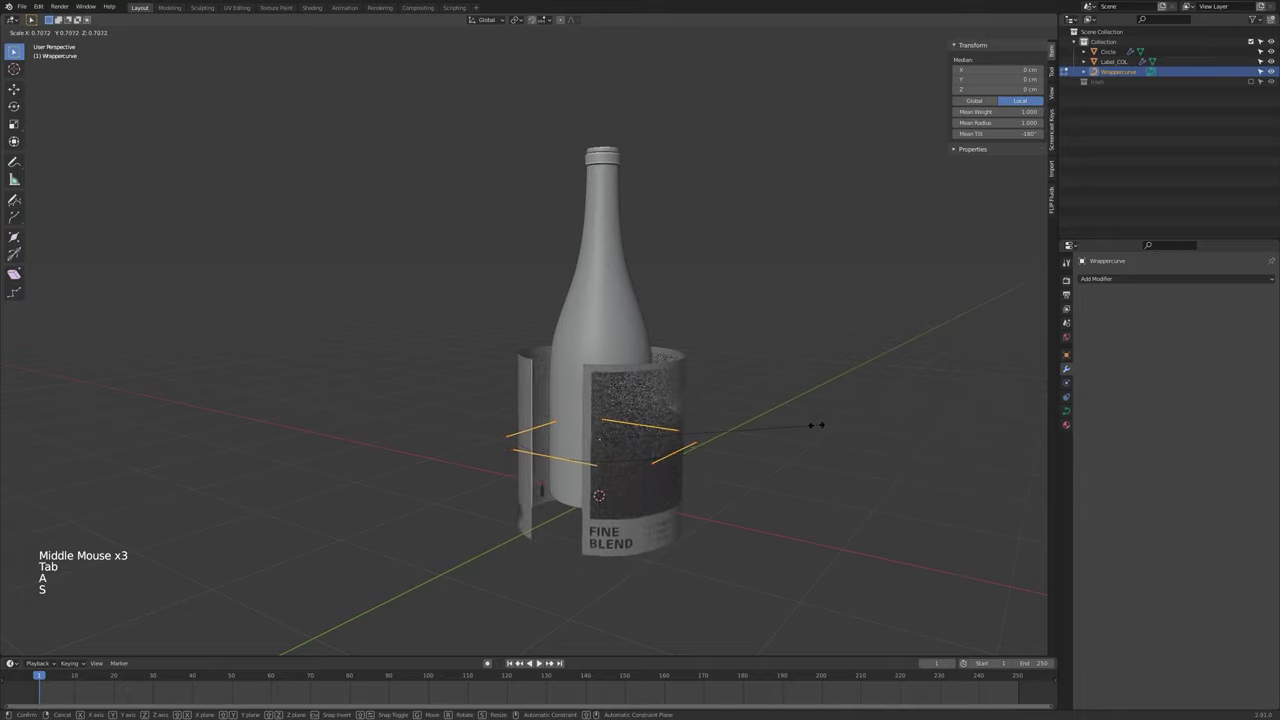
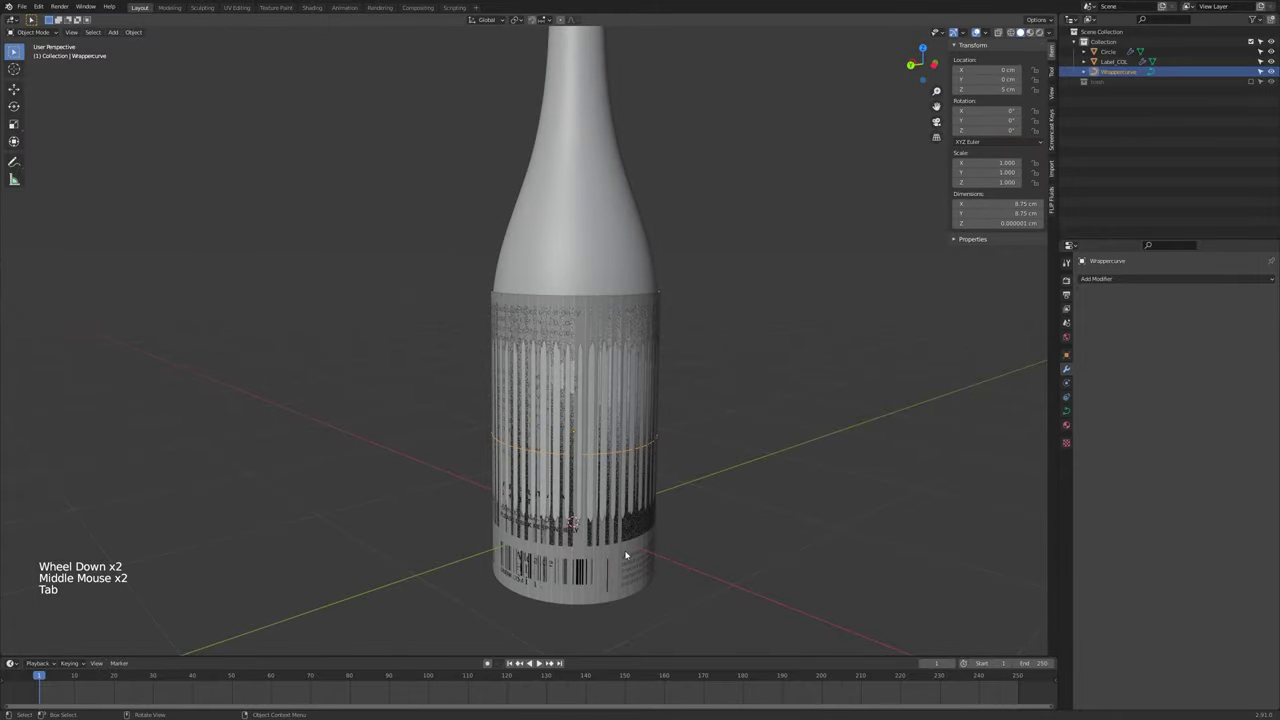
{"action": "middle_click", "coordinate": [690, 505]}
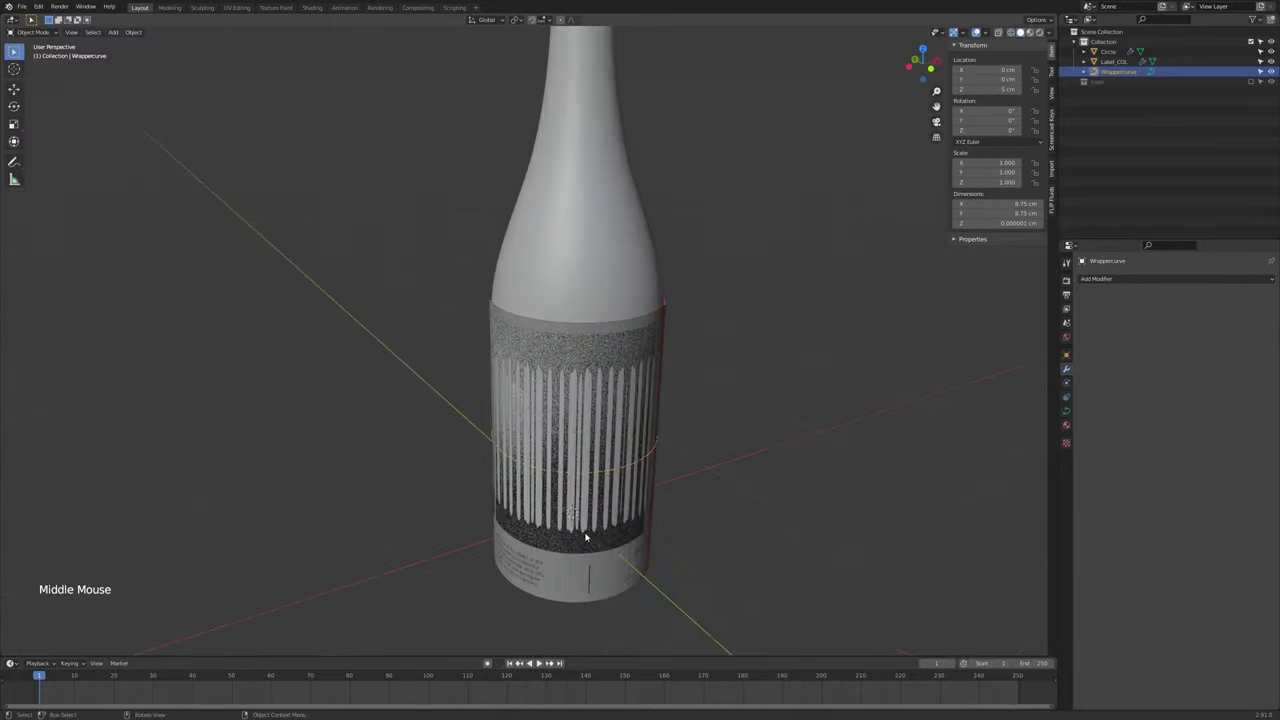
{"action": "left_click", "coordinate": [607, 570]}
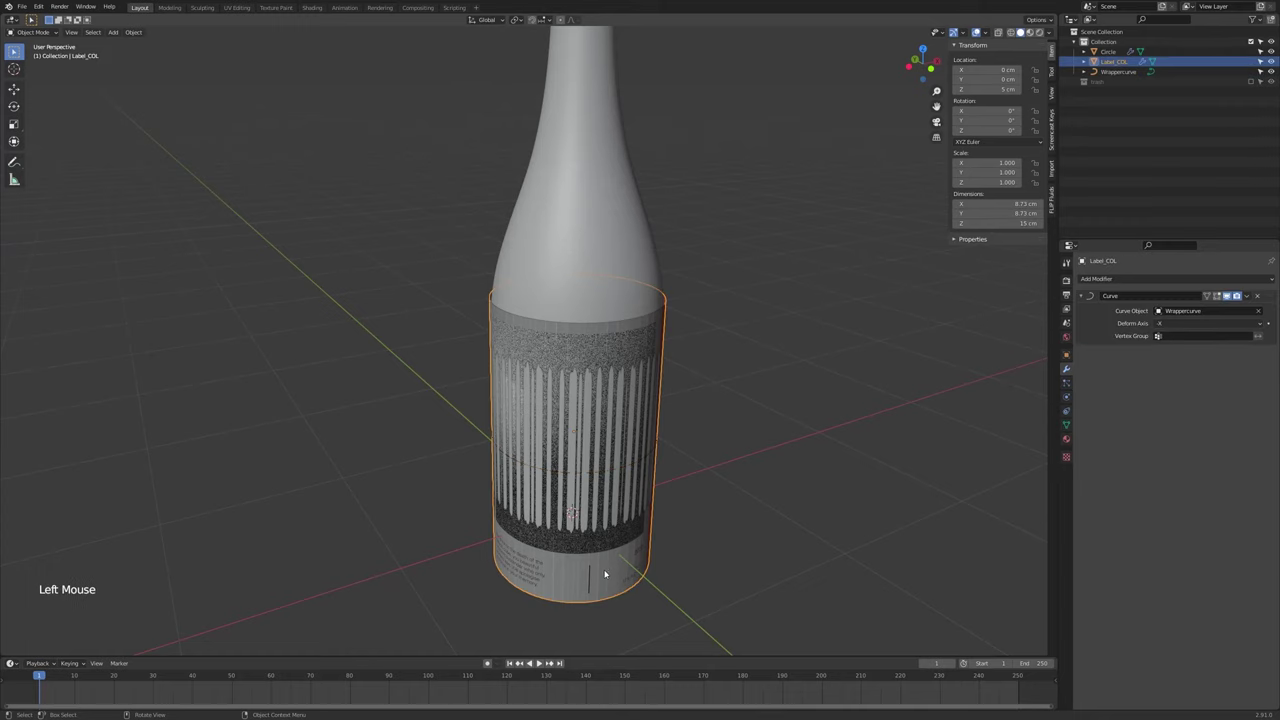
Scale the whole Label_COL mesh down in Edit Mode so it fits the bottle body
{"action": "key", "text": "Tab"}
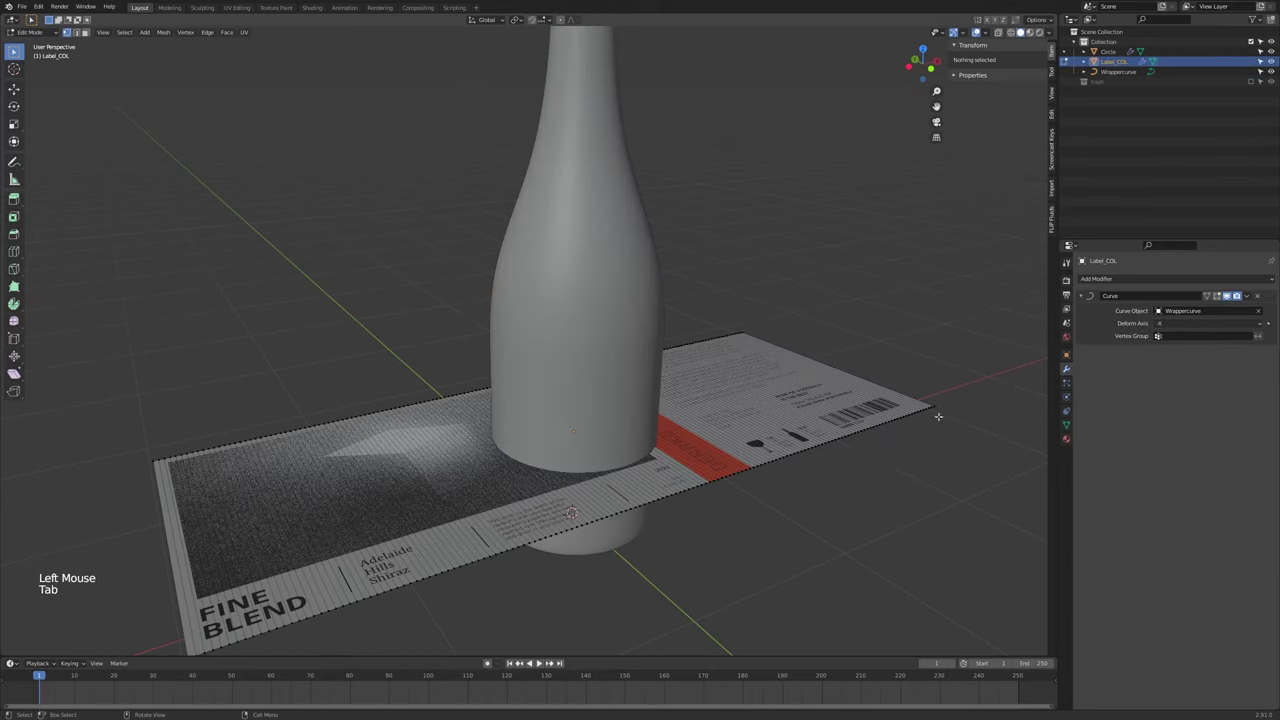
{"action": "key", "text": "a"}
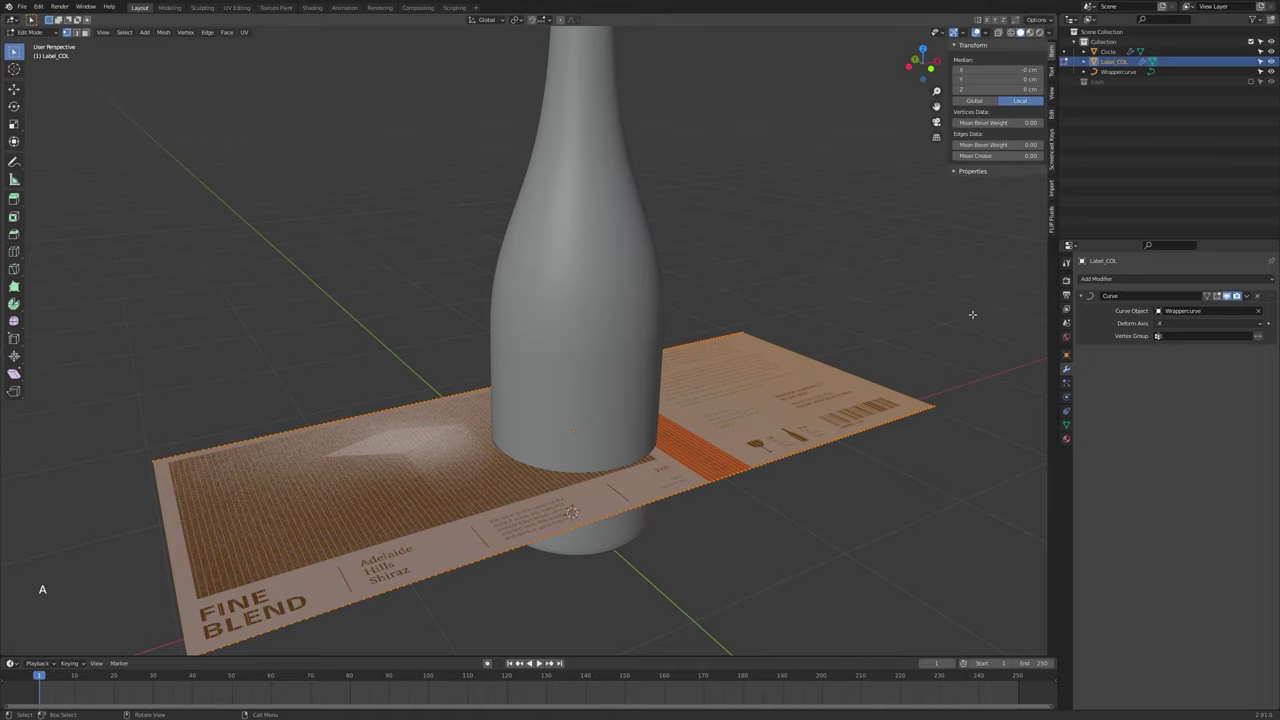
{"action": "key", "text": "s"}
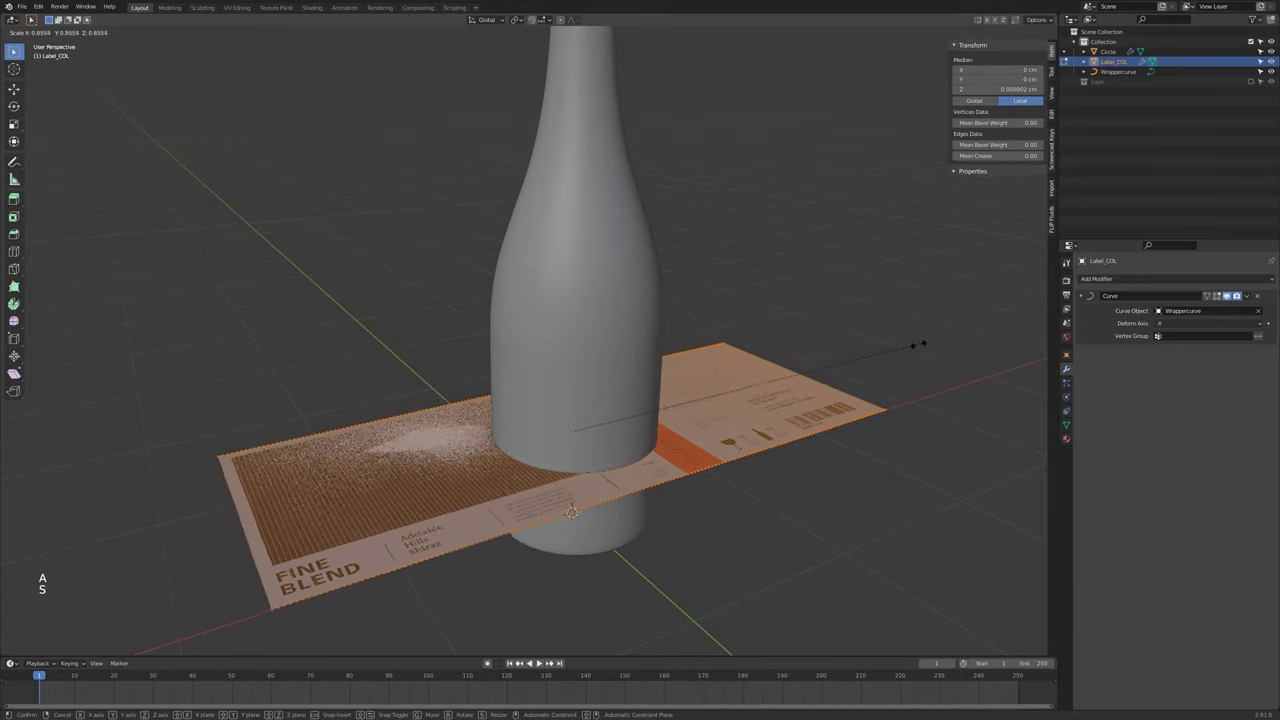
{"action": "key", "text": "Tab"}
{"action": "middle_click", "coordinate": [740, 396]}
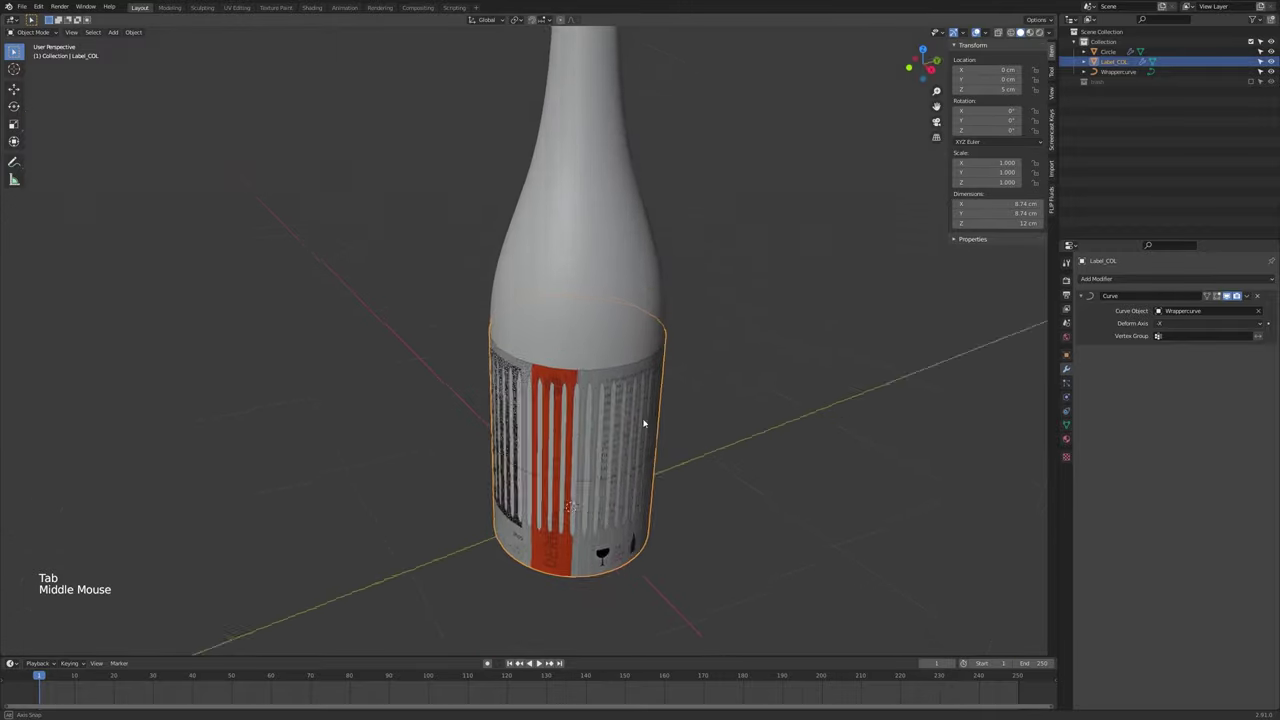
Show the curve-wrap deformation on cage while editing the label mesh
{"action": "key", "text": "Tab"}
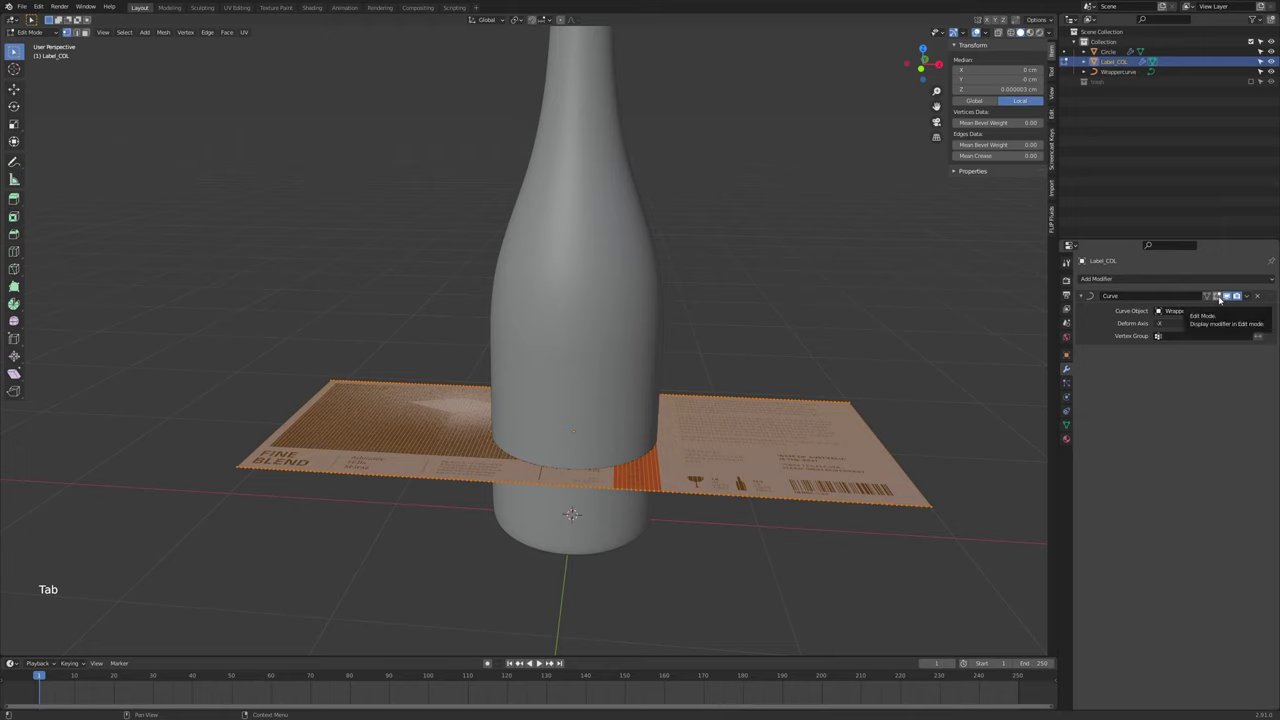
{"action": "left_click", "coordinate": [1221, 296]}
{"action": "left_click", "coordinate": [1221, 296]}
{"action": "left_click", "coordinate": [1212, 294]}
{"action": "left_click", "coordinate": [1212, 294]}
{"action": "left_click", "coordinate": [1219, 293]}
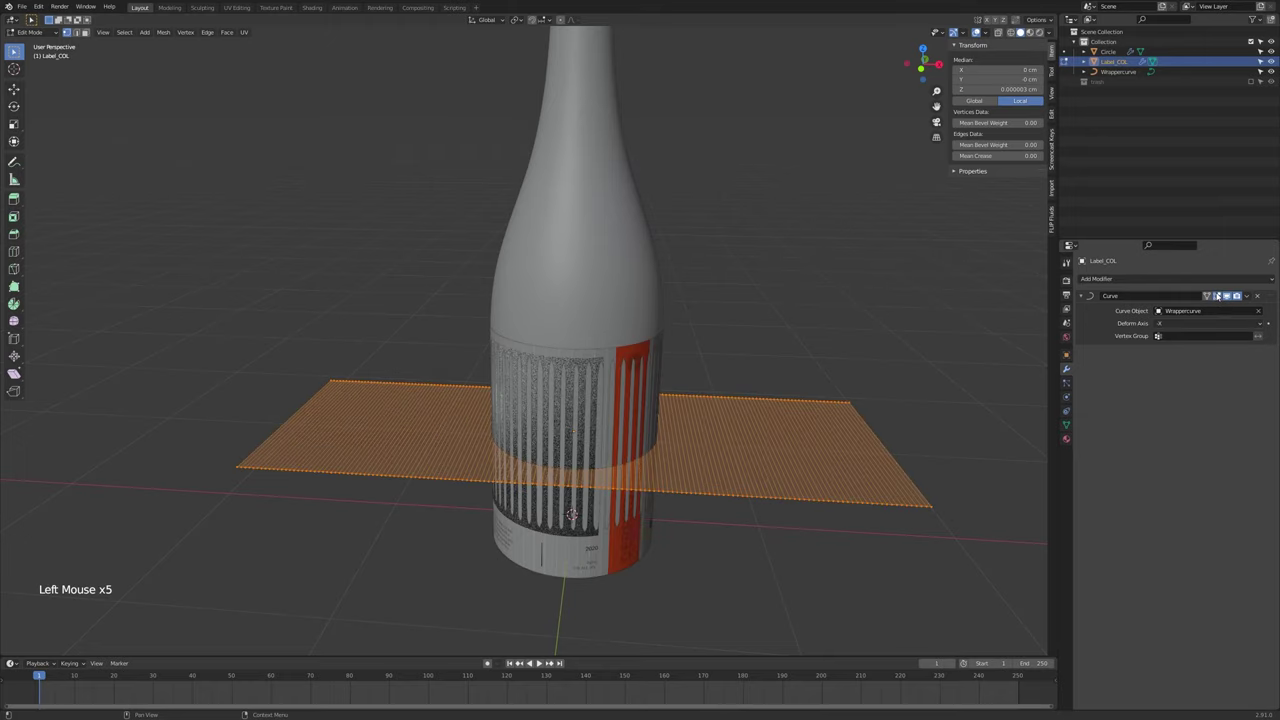
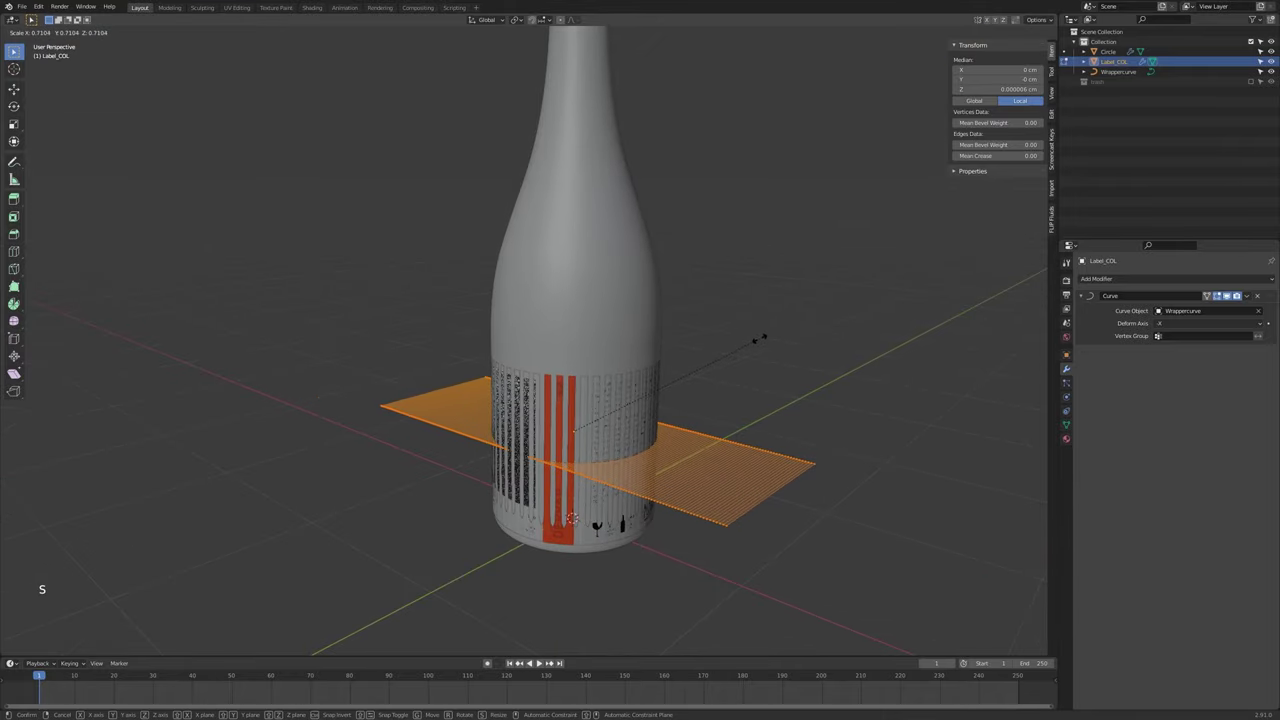
{"action": "key", "text": "Tab"}
{"action": "middle_click", "coordinate": [723, 392]}
Move the label and its wrapper curve up to about 6.15 cm on the bottle
{"action": "left_click", "coordinate": [610, 452]}
{"action": "left_click", "coordinate": [610, 454]}
{"action": "left_click", "coordinate": [610, 454]}
{"action": "left_click", "coordinate": [615, 438]}
{"action": "key", "text": "g"}
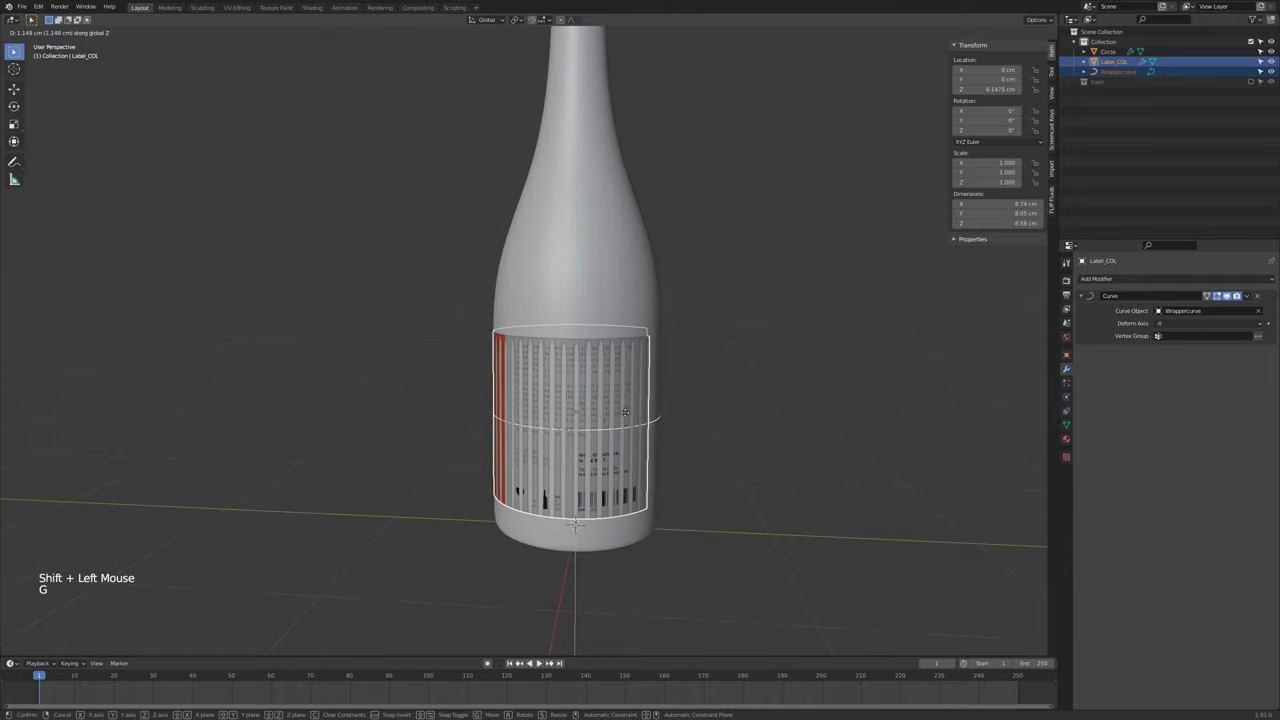
{"action": "middle_click", "coordinate": [669, 406]}
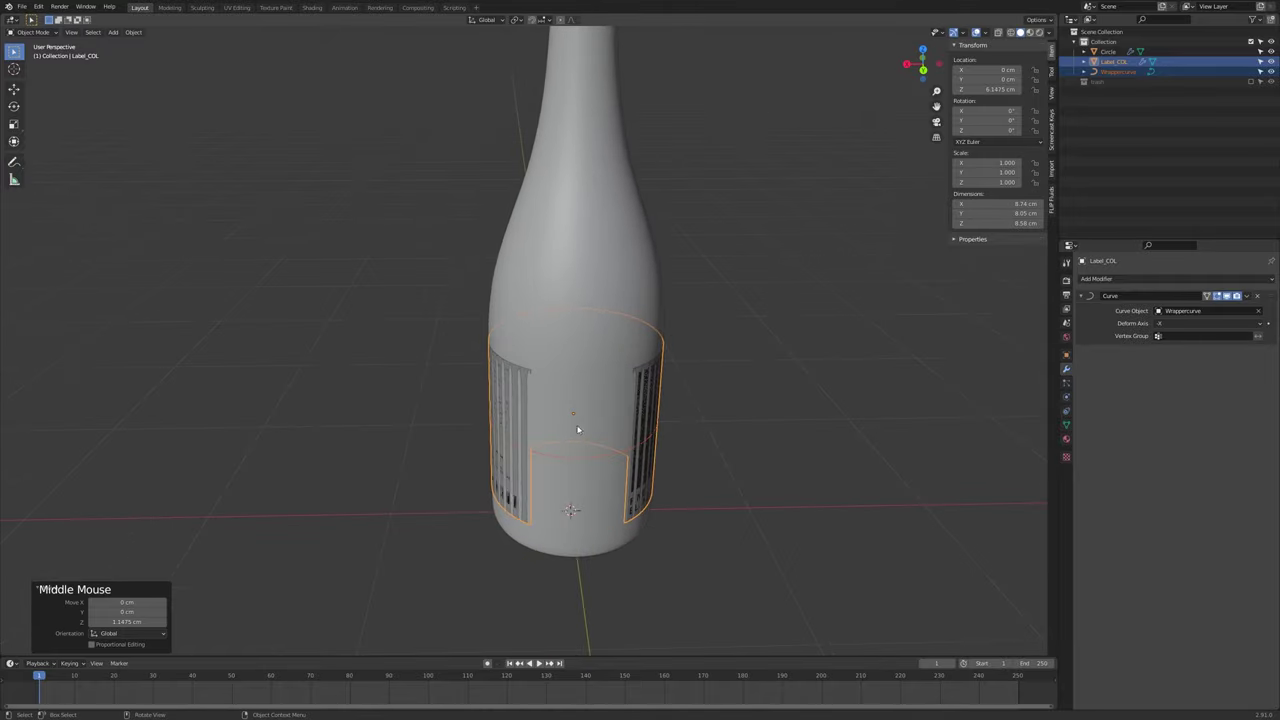
{"action": "middle_click", "coordinate": [653, 458]}
Scale the label mesh up slightly to about 8.7 cm across, then review the reference render
{"action": "left_click", "coordinate": [605, 422]}
{"action": "left_click", "coordinate": [610, 407]}
{"action": "key", "text": "Tab"}
{"action": "key", "text": "a"}
{"action": "key", "text": "s"}
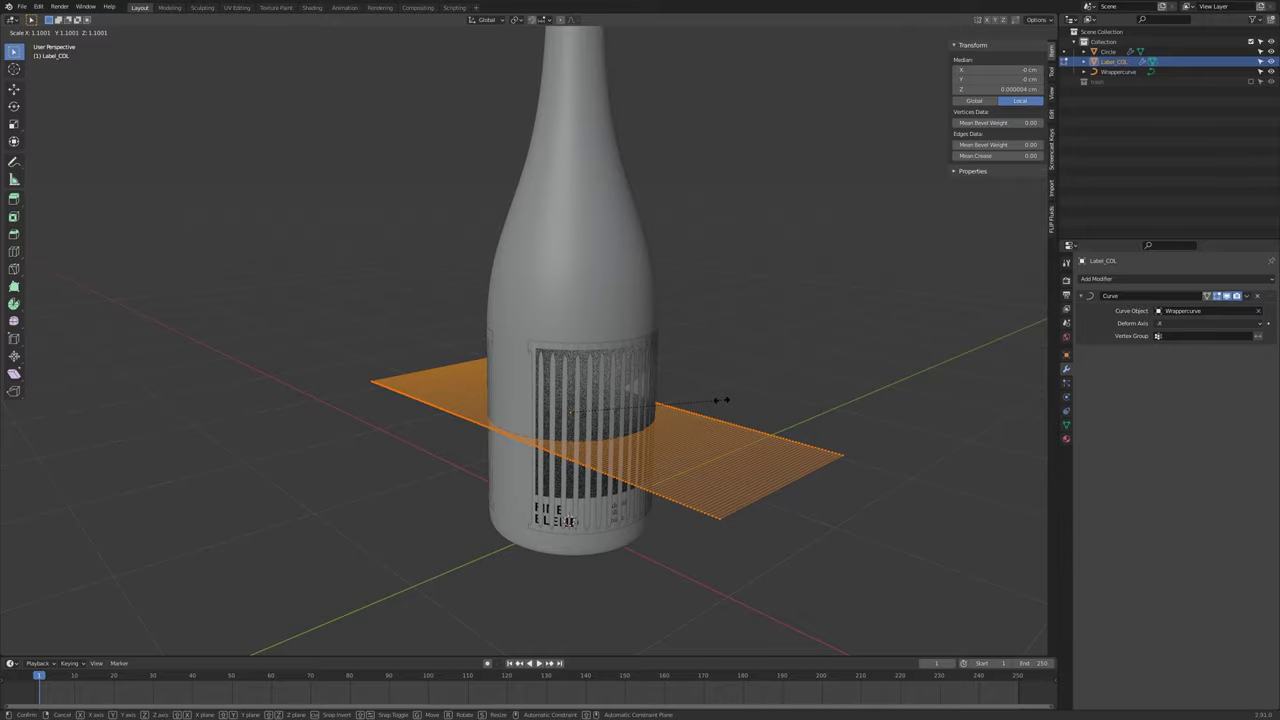
{"action": "key", "text": "Tab"}
{"action": "middle_click", "coordinate": [665, 434]}
{"action": "scroll", "scroll_direction": "up", "scroll_amount": 3}
{"action": "scroll", "scroll_direction": "down", "scroll_amount": 3}
{"action": "middle_click", "coordinate": [664, 426]}
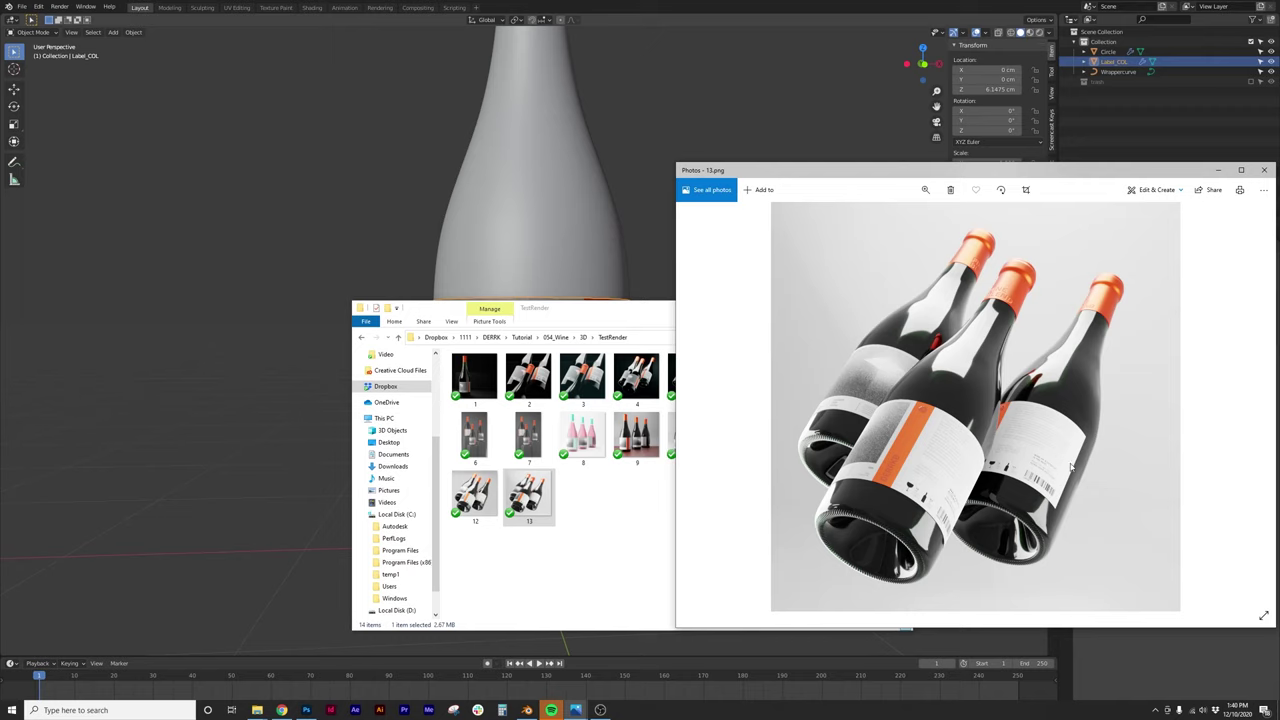
{"action": "left_click", "coordinate": [758, 2]}
Shrink the label mesh slightly so it hugs the bottle body
{"action": "middle_click", "coordinate": [722, 290]}
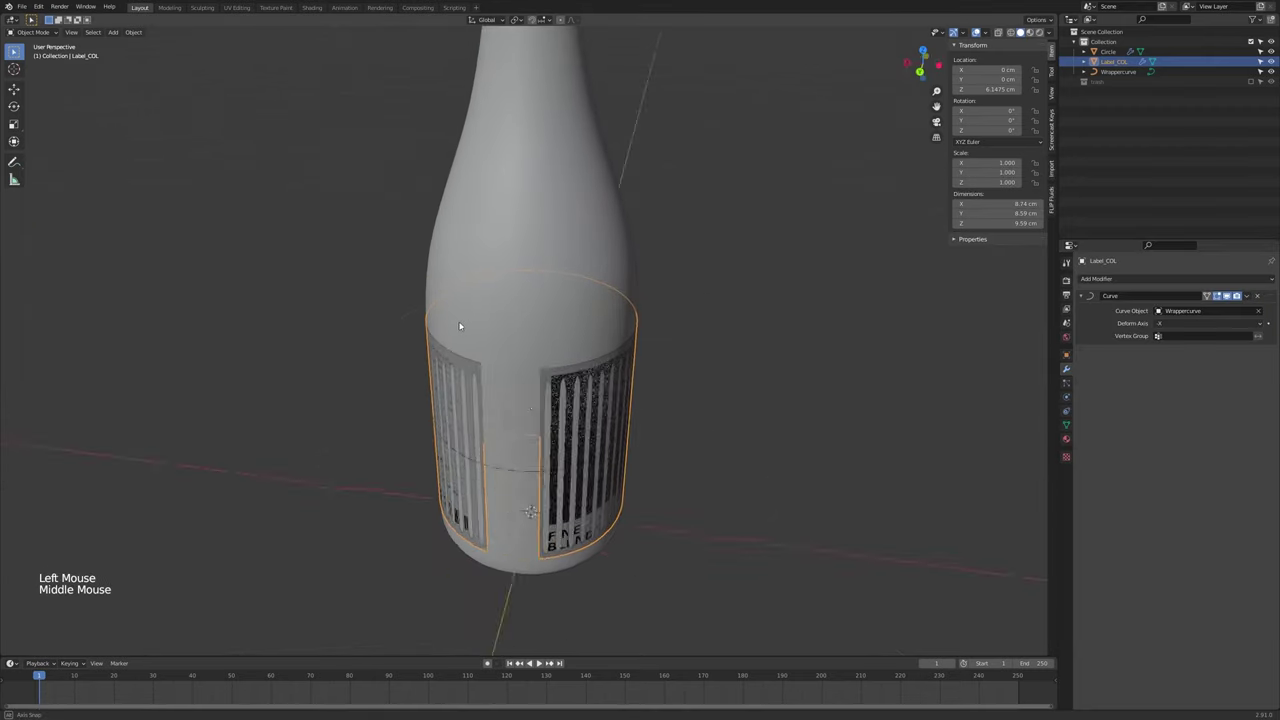
{"action": "key", "text": "Tab"}
{"action": "key", "text": "a"}
{"action": "key", "text": "s"}
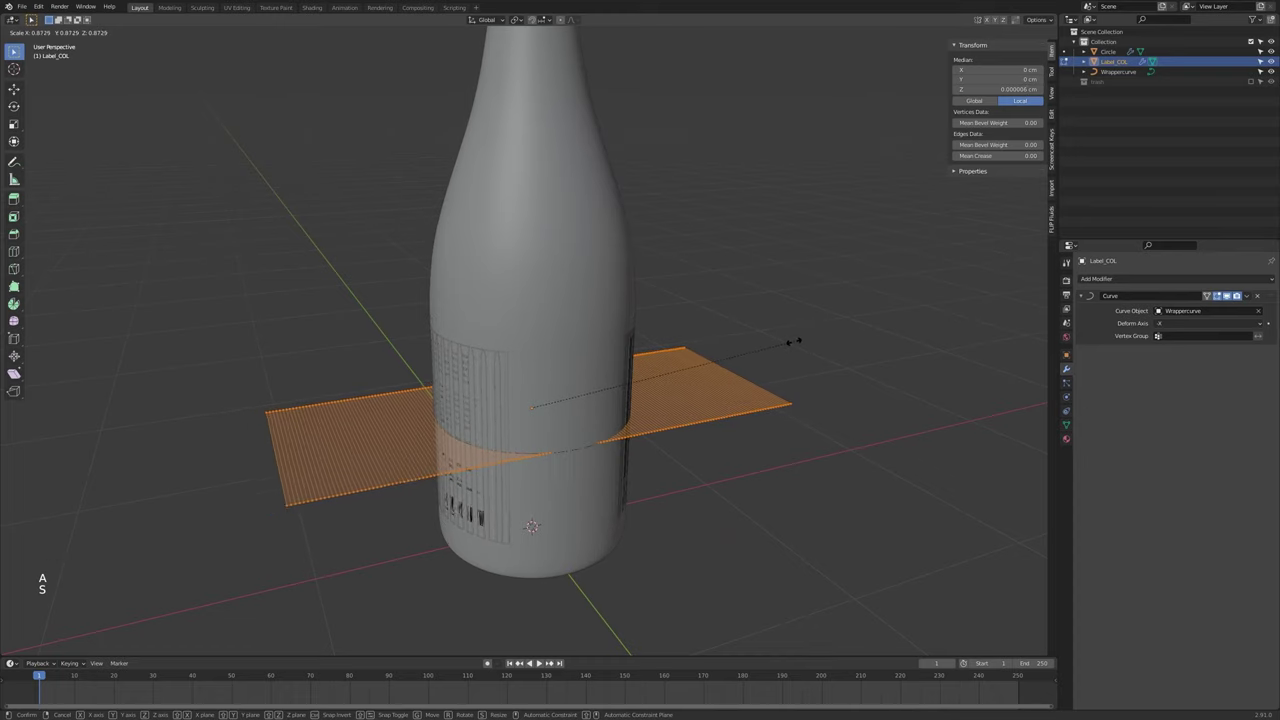
{"action": "key", "text": "Tab"}
{"action": "middle_click", "coordinate": [671, 397]}
Raise the label and wrapper curve to about 6.36 cm and inspect the wrap all round
{"action": "key", "text": "g"}
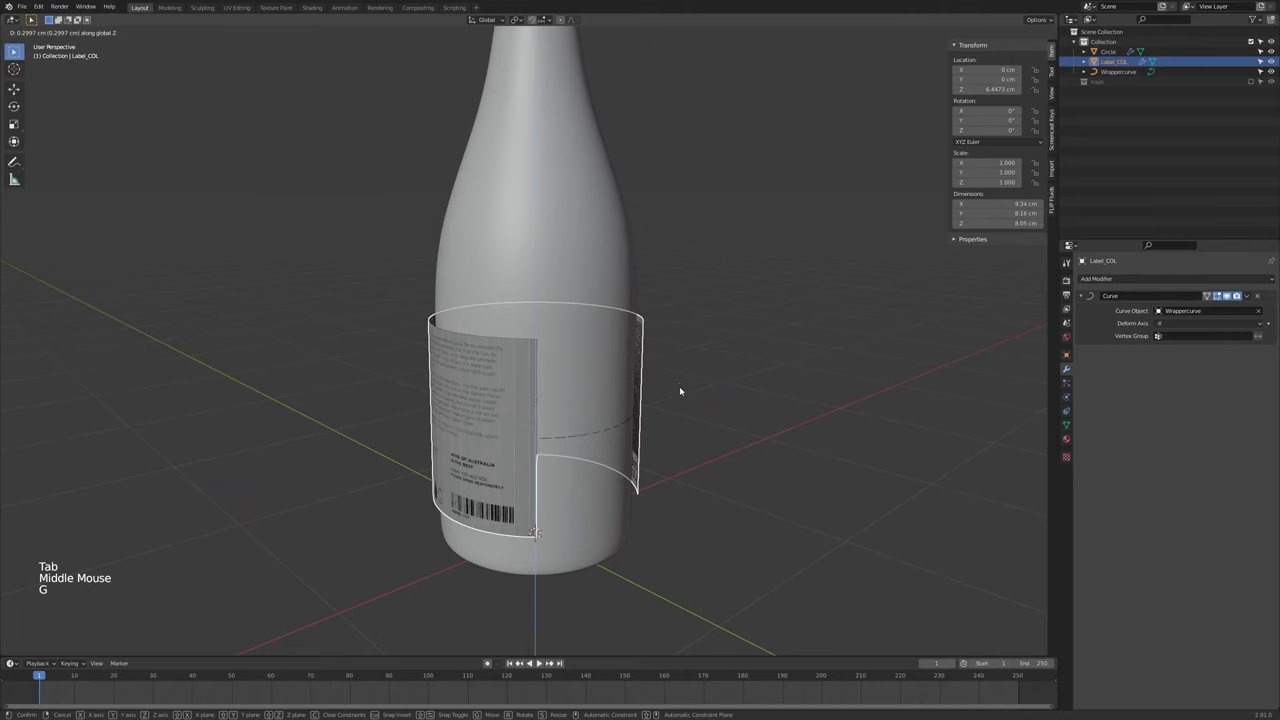
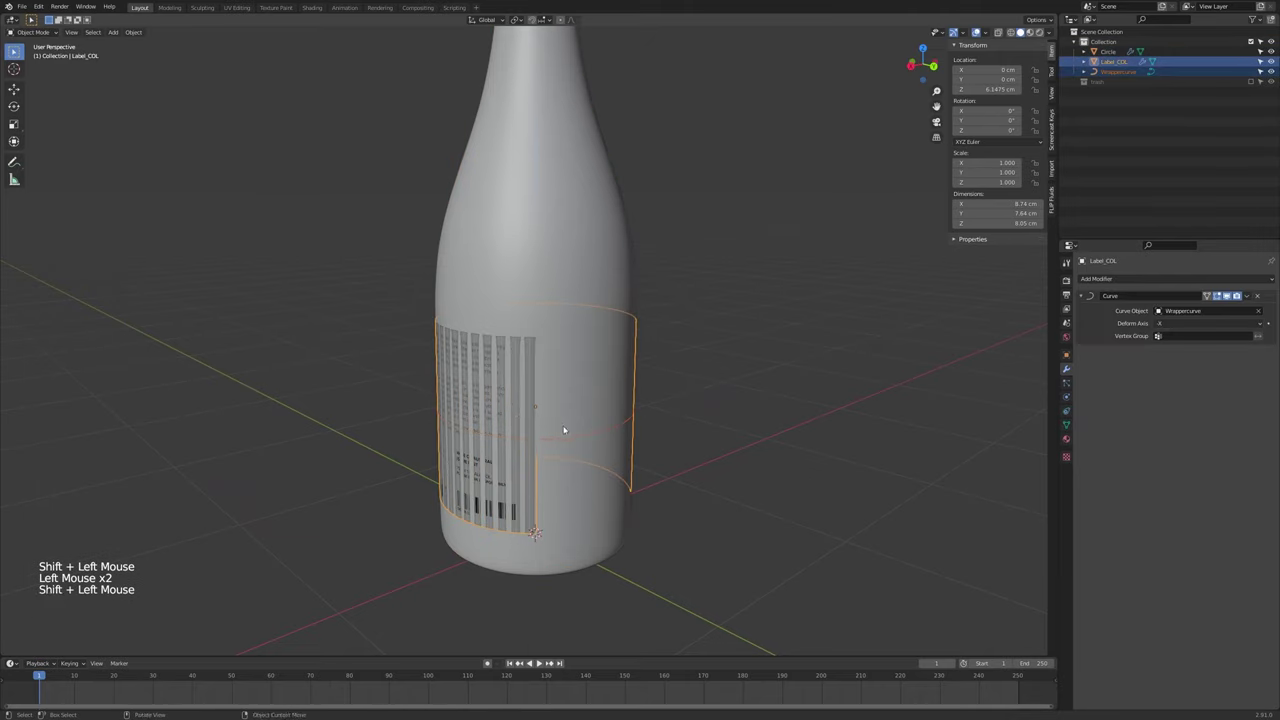
{"action": "key", "text": "g"}
{"action": "middle_click", "coordinate": [566, 442]}
{"action": "middle_click", "coordinate": [615, 445]}
{"action": "key", "text": "alt+a"}
{"action": "middle_click", "coordinate": [614, 460]}
{"action": "scroll", "scroll_direction": "down", "scroll_amount": 3}
{"action": "middle_click", "coordinate": [661, 454]}
{"action": "left_click", "coordinate": [641, 412]}
{"action": "middle_click", "coordinate": [663, 413]}
{"action": "scroll", "scroll_direction": "up", "scroll_amount": 3}
{"action": "middle_click", "coordinate": [637, 405]}
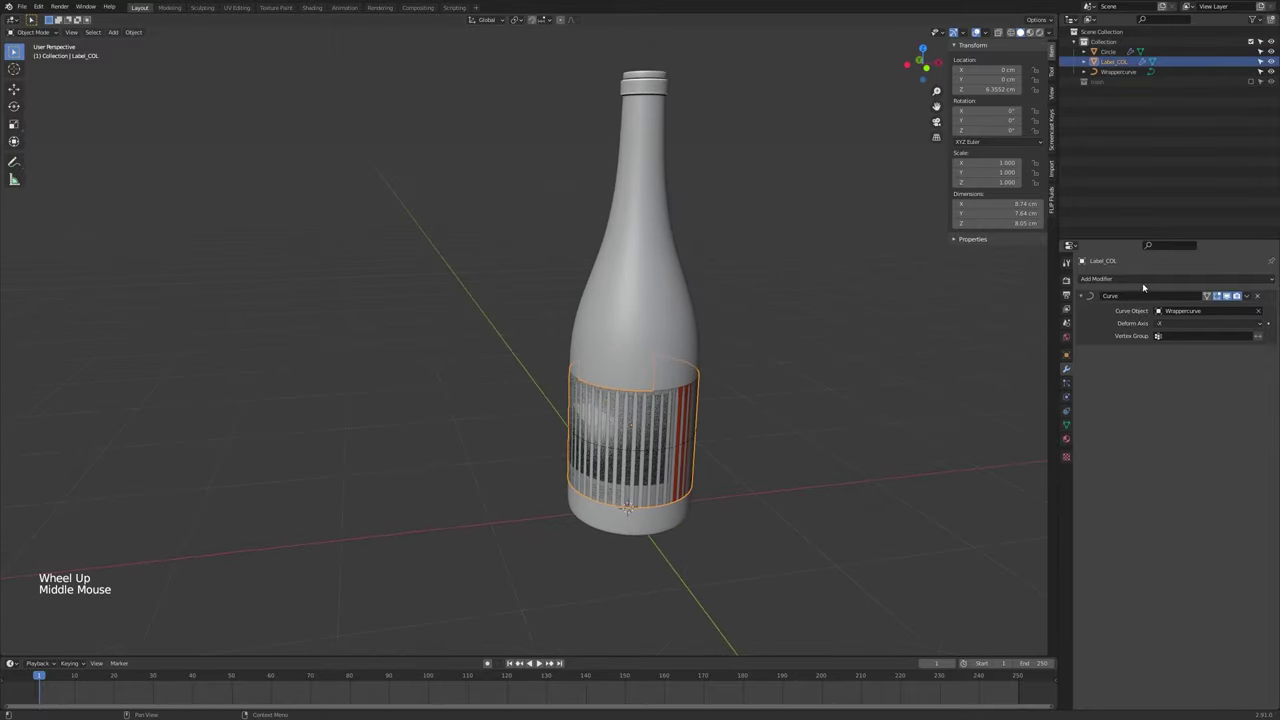
Add a Solidify modifier to Label_COL
{"action": "left_click", "coordinate": [1149, 279]}
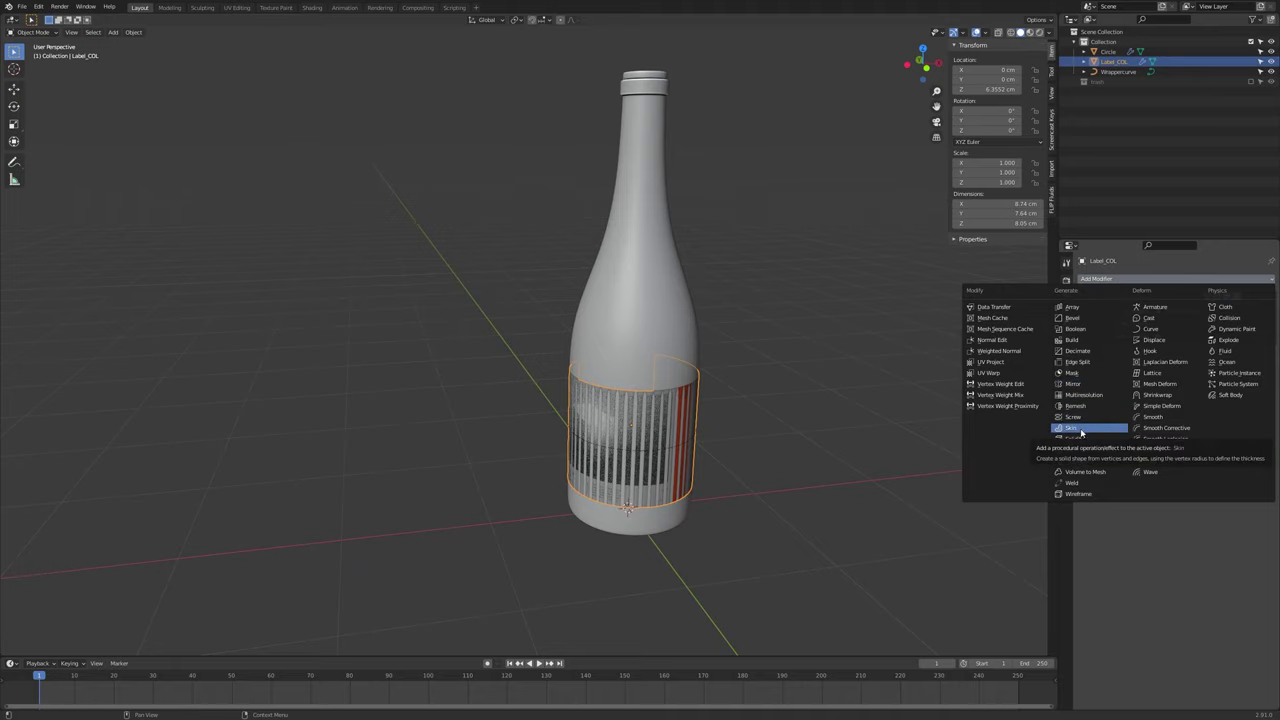
{"action": "middle_click", "coordinate": [585, 480]}
{"action": "scroll", "scroll_direction": "up", "scroll_amount": 3}
{"action": "left_click", "coordinate": [1200, 280]}
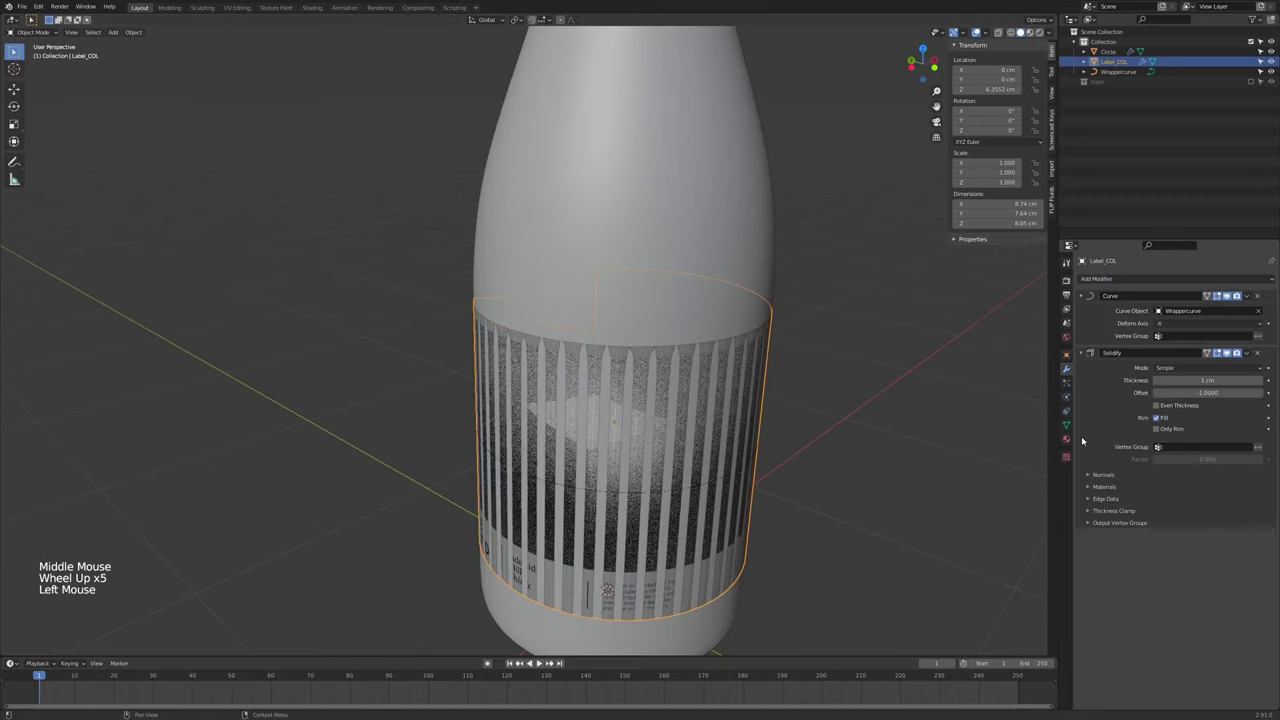
{"action": "middle_click", "coordinate": [634, 418]}
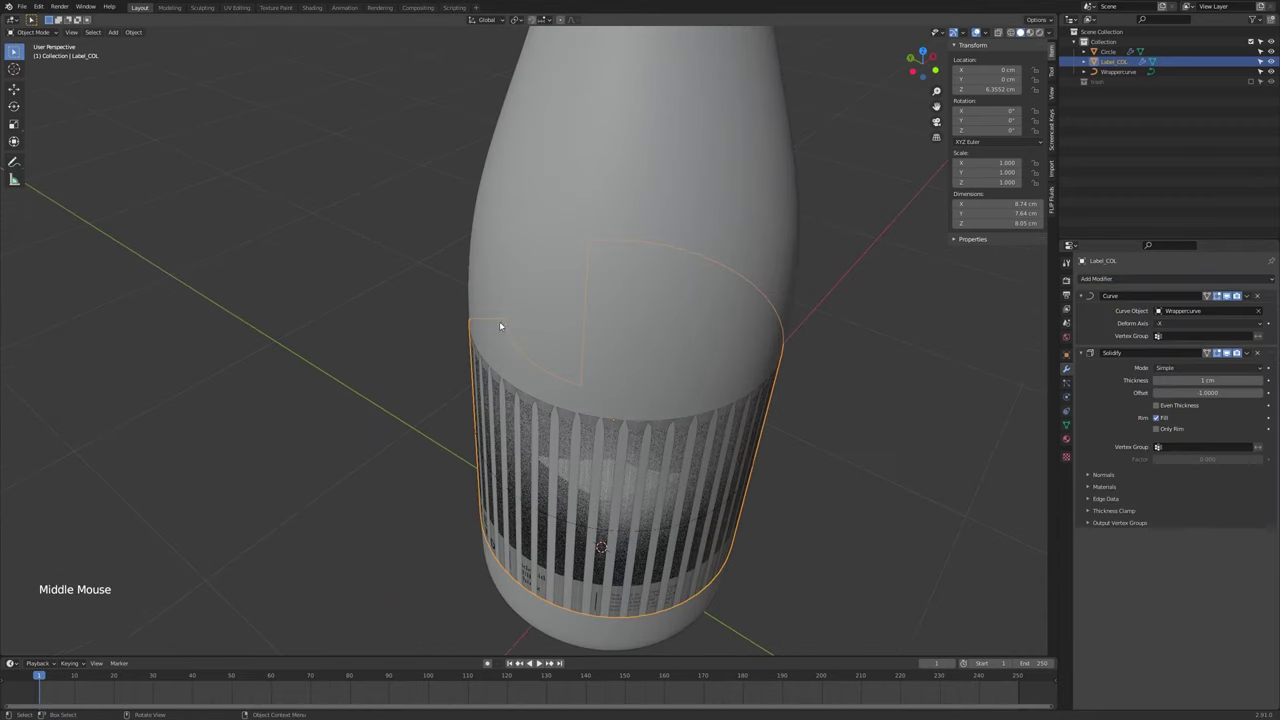
Lower the Solidify thickness from 1 cm through 0.1 and 0.05 to 0.02 cm
{"action": "left_click", "coordinate": [1228, 291]}
{"action": "middle_click", "coordinate": [1228, 291]}
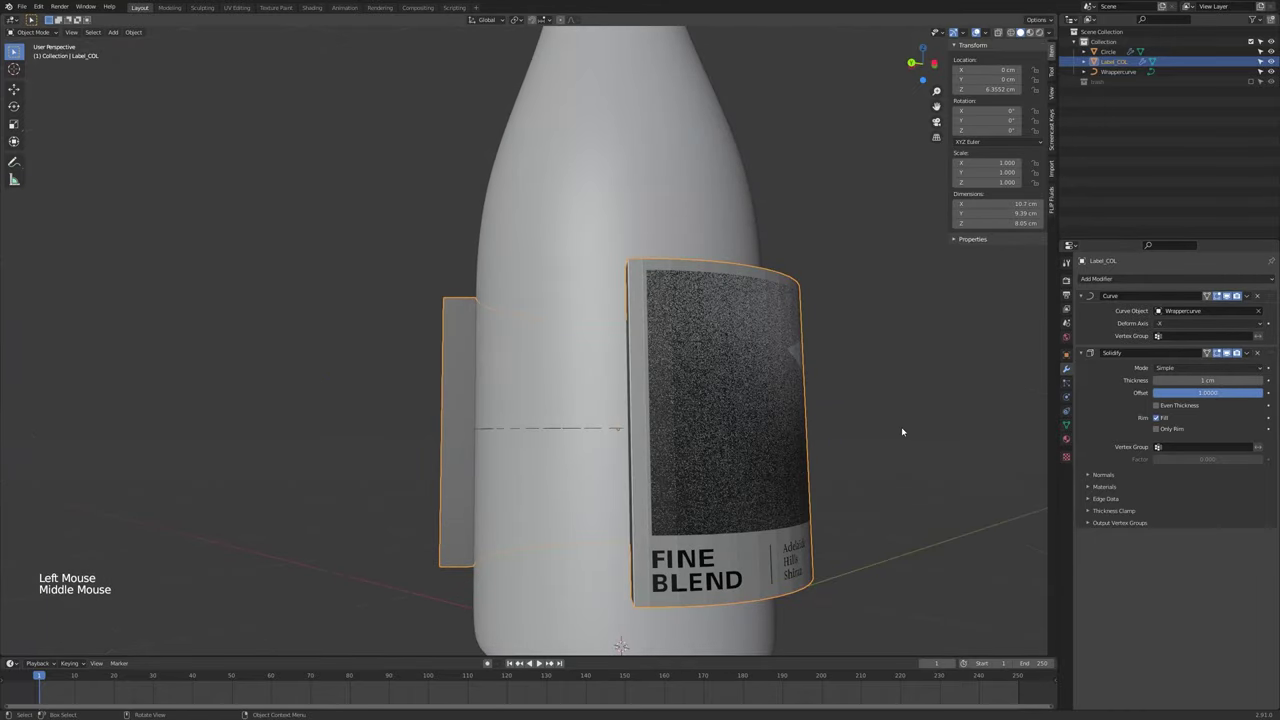
{"action": "middle_click", "coordinate": [1228, 291]}
{"action": "left_click", "coordinate": [1228, 291]}
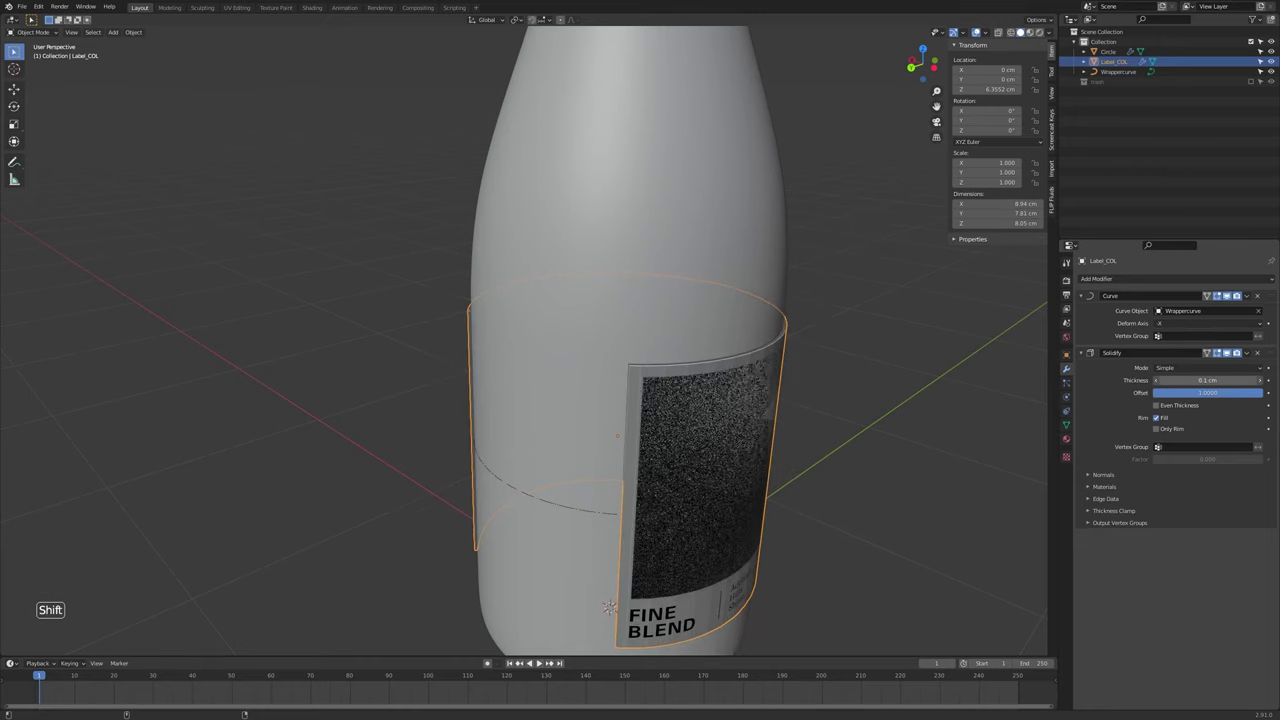
{"action": "left_click", "coordinate": [1228, 291]}
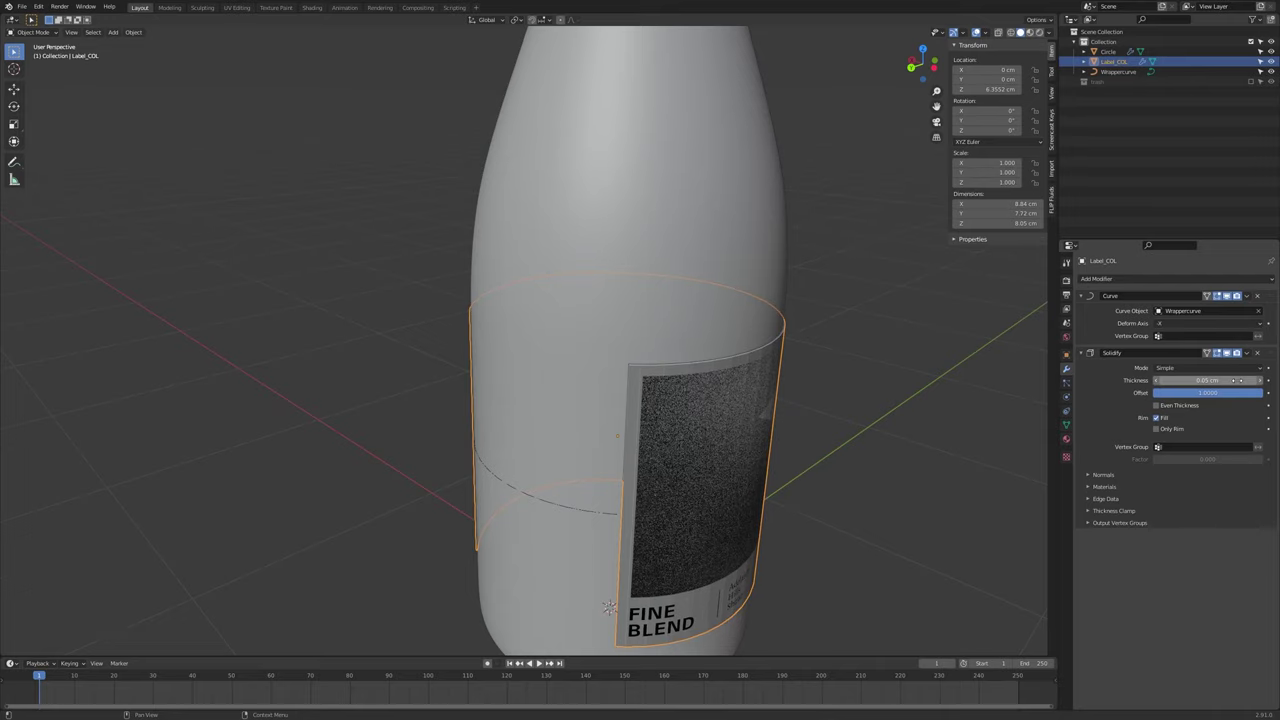
{"action": "middle_click", "coordinate": [1228, 291]}
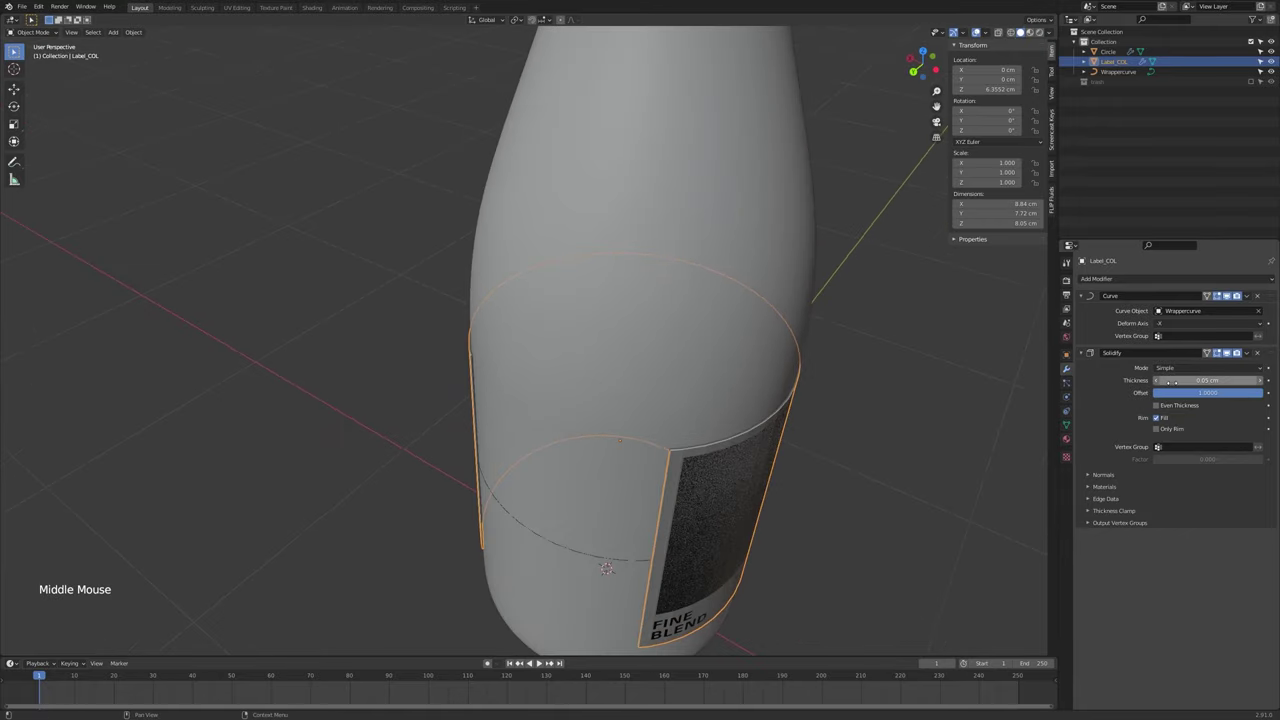
{"action": "left_click", "coordinate": [1228, 291]}
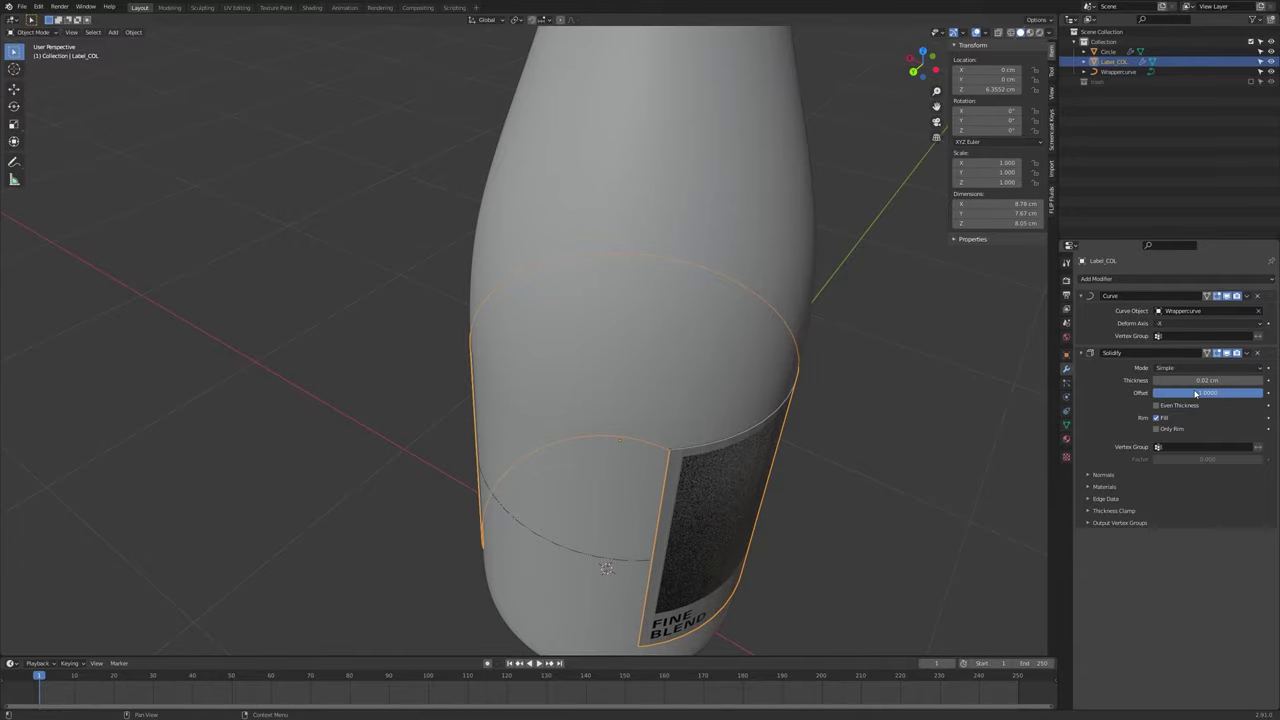
{"action": "middle_click", "coordinate": [1228, 291]}
{"action": "middle_click", "coordinate": [1228, 291]}
Inspect the wrapped label from several angles, toggling Edit Mode to check its faceting
{"action": "middle_click", "coordinate": [1228, 291]}
{"action": "scroll", "scroll_direction": "up", "scroll_amount": 3}
{"action": "left_click", "coordinate": [1228, 291]}
{"action": "scroll", "scroll_direction": "up", "scroll_amount": 3}
{"action": "scroll", "scroll_direction": "down", "scroll_amount": 3}
{"action": "middle_click", "coordinate": [1228, 291]}
{"action": "key", "text": "Tab"}
{"action": "key", "text": "Tab"}
{"action": "left_click", "coordinate": [1228, 291]}
{"action": "key", "text": "Tab"}
{"action": "scroll", "scroll_direction": "up", "scroll_amount": 3}
{"action": "middle_click", "coordinate": [1228, 291]}
{"action": "middle_click", "coordinate": [1228, 291]}
{"action": "key", "text": "Tab"}
{"action": "middle_click", "coordinate": [519, 336]}
{"action": "scroll", "scroll_direction": "down", "scroll_amount": 3}
{"action": "middle_click", "coordinate": [1228, 291]}
{"action": "scroll", "scroll_direction": "down", "scroll_amount": 3}
Raise Wrappercurve's Resolution Preview U to 64 in its shape settings
{"action": "left_click", "coordinate": [1228, 291]}
{"action": "left_click", "coordinate": [1228, 291]}
{"action": "left_click", "coordinate": [1076, 414]}
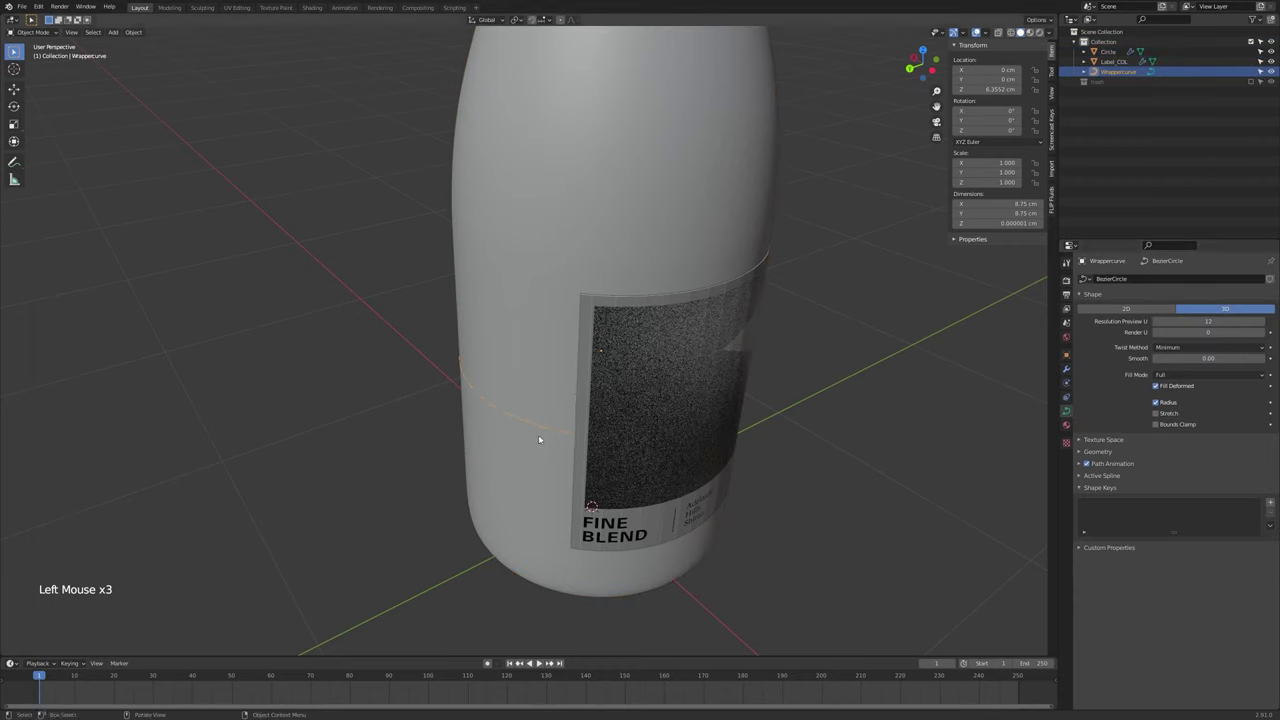
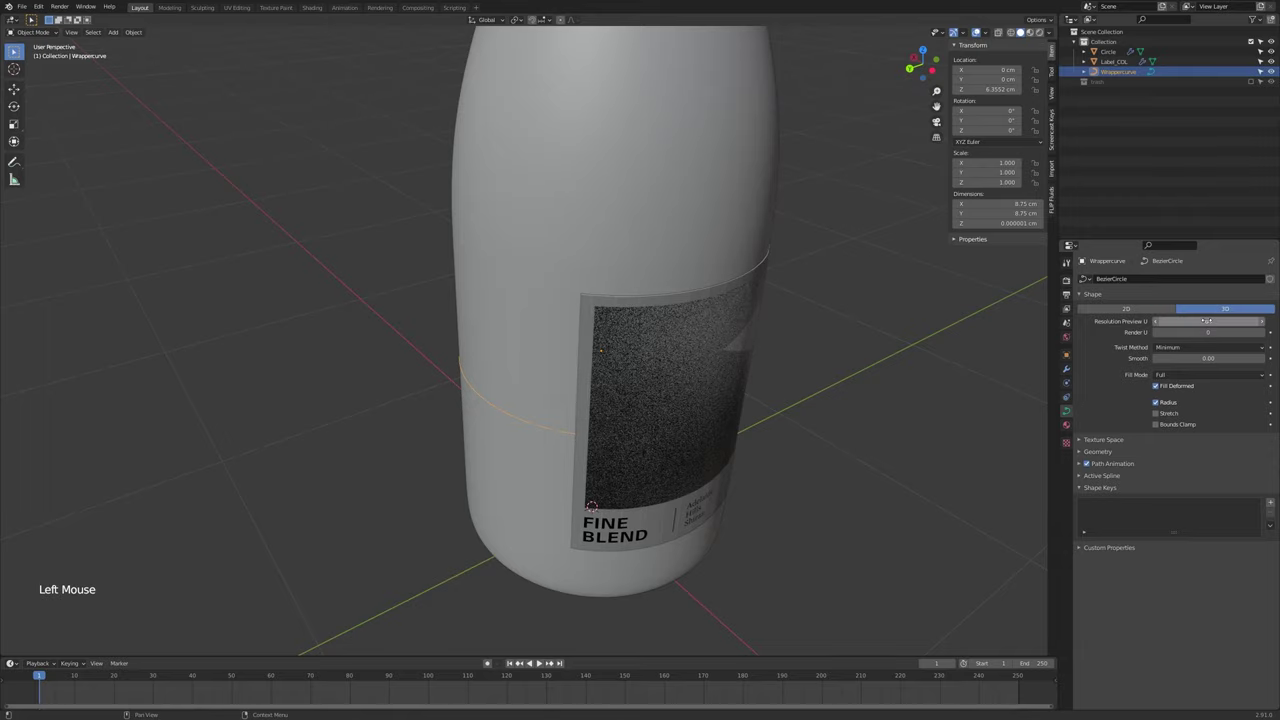
{"action": "middle_click", "coordinate": [645, 296]}
Select Label_COL again and zoom in on its thin top edge
{"action": "scroll", "scroll_direction": "up", "scroll_amount": 3}
{"action": "left_click", "coordinate": [554, 256]}
{"action": "scroll", "scroll_direction": "up", "scroll_amount": 3}
{"action": "middle_click", "coordinate": [468, 270]}
{"action": "scroll", "scroll_direction": "down", "scroll_amount": 3}
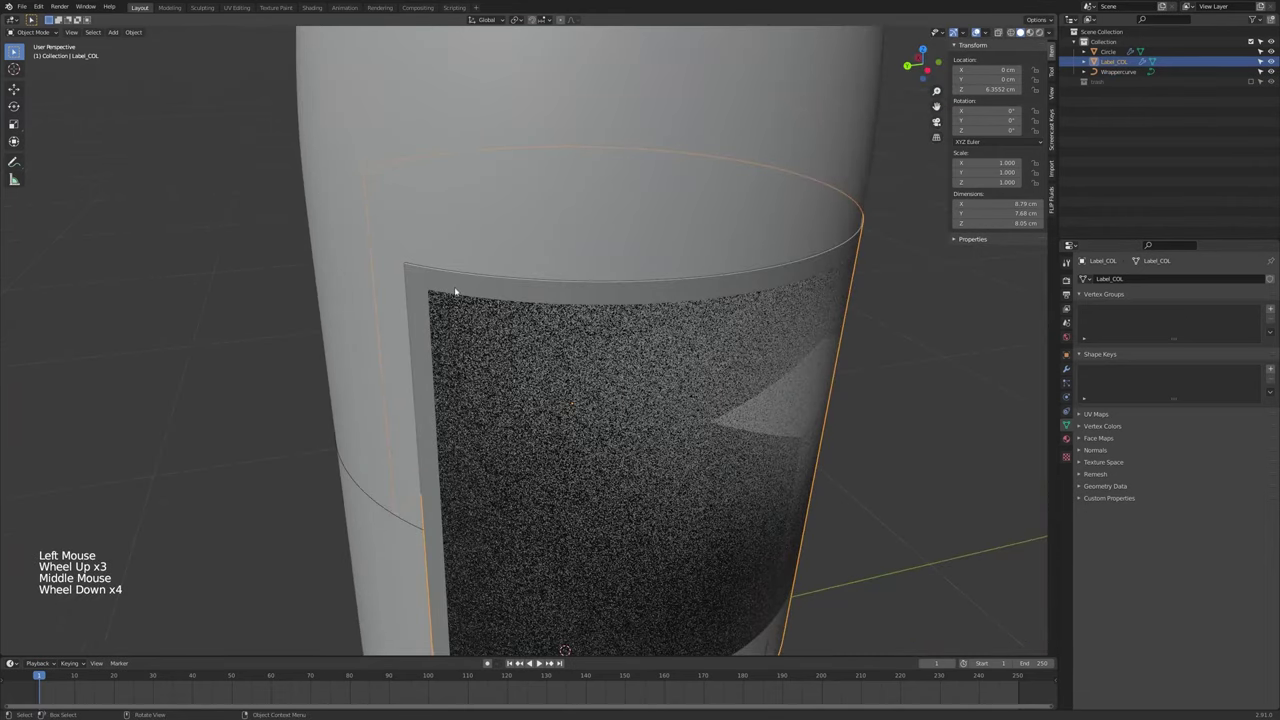
{"action": "scroll", "scroll_direction": "up", "scroll_amount": 3}
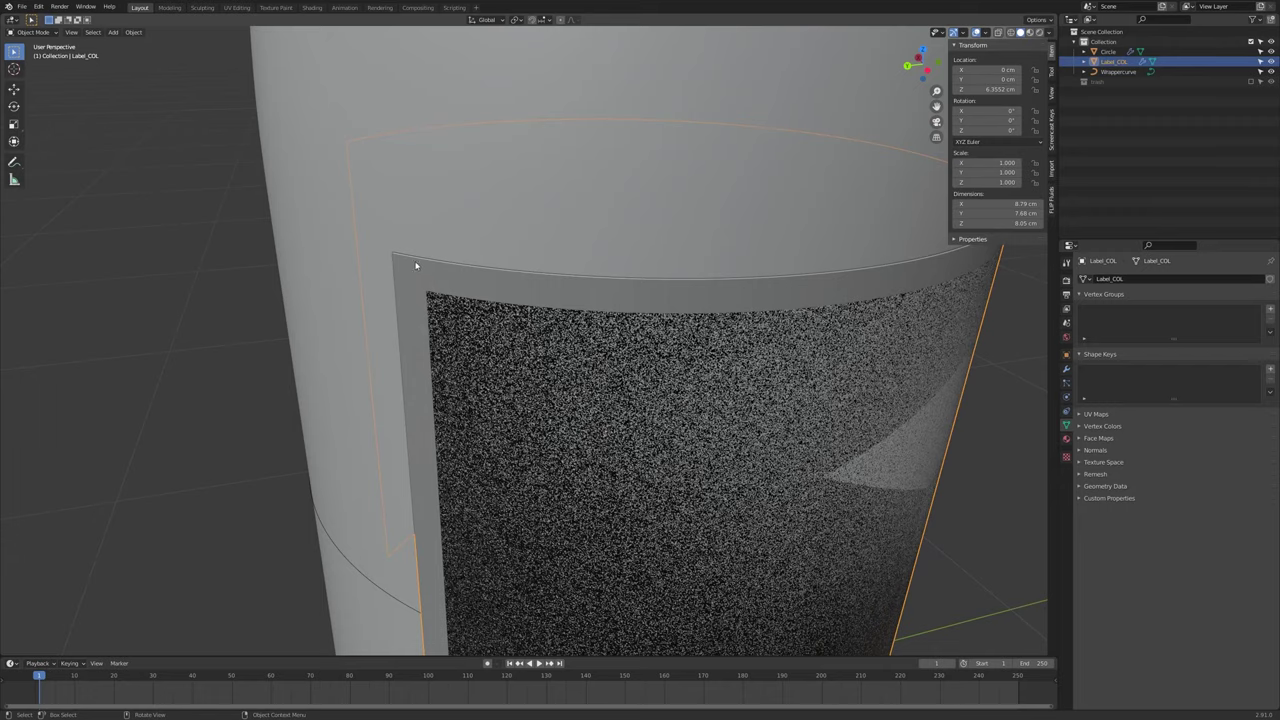
{"action": "scroll", "scroll_direction": "down", "scroll_amount": 3}
{"action": "middle_click", "coordinate": [490, 300]}
{"action": "middle_click", "coordinate": [520, 282]}
{"action": "scroll", "scroll_direction": "up", "scroll_amount": 3}
{"action": "scroll", "scroll_direction": "down", "scroll_amount": 3}
Shade the label smooth and inspect its back, front and red stripe edges up close
{"action": "middle_click", "coordinate": [608, 304]}
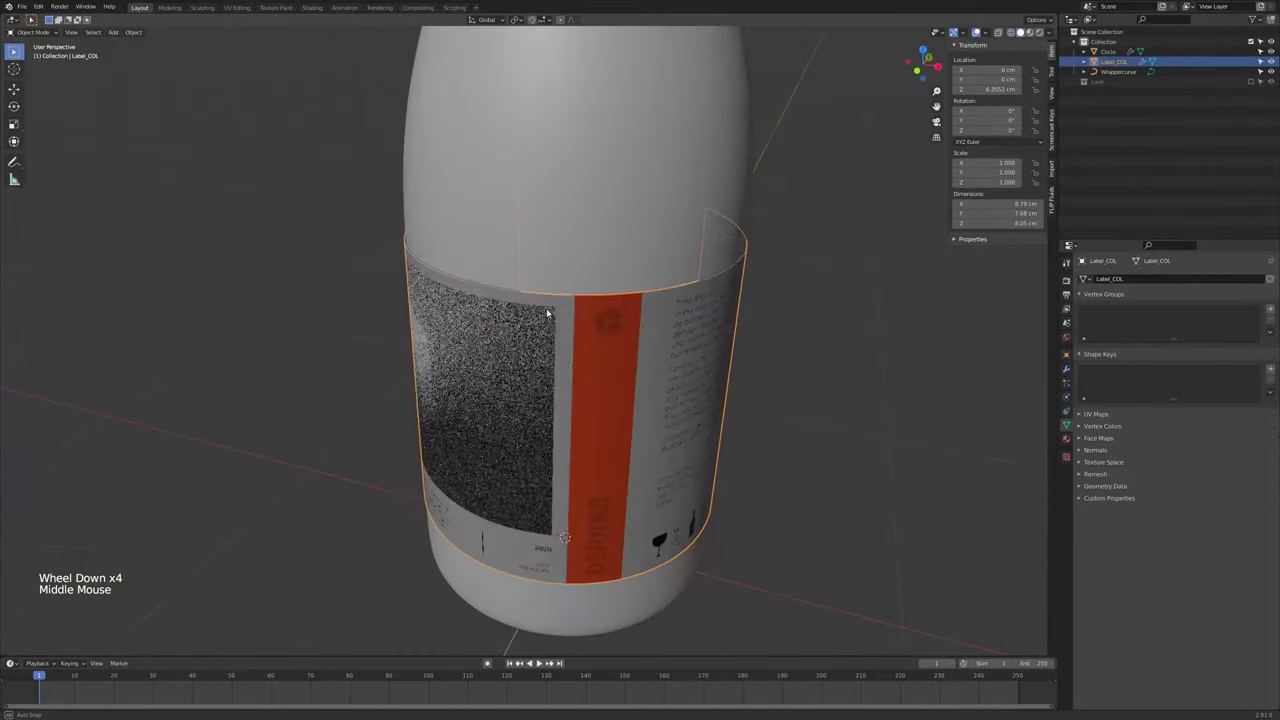
{"action": "middle_click", "coordinate": [603, 306]}
{"action": "scroll", "scroll_direction": "up", "scroll_amount": 3}
{"action": "right_click", "coordinate": [597, 304]}
{"action": "middle_click", "coordinate": [668, 339]}
{"action": "scroll", "scroll_direction": "down", "scroll_amount": 3}
{"action": "middle_click", "coordinate": [644, 340]}
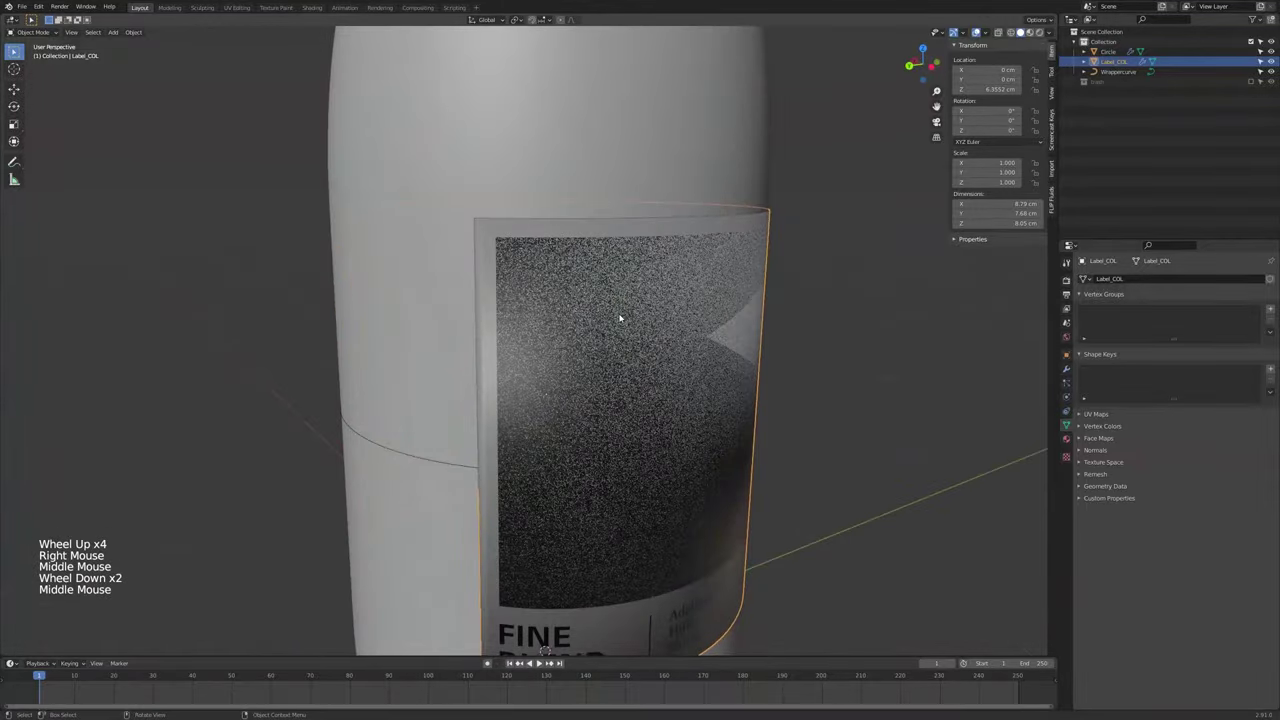
{"action": "scroll", "scroll_direction": "down", "scroll_amount": 3}
{"action": "middle_click", "coordinate": [759, 375]}
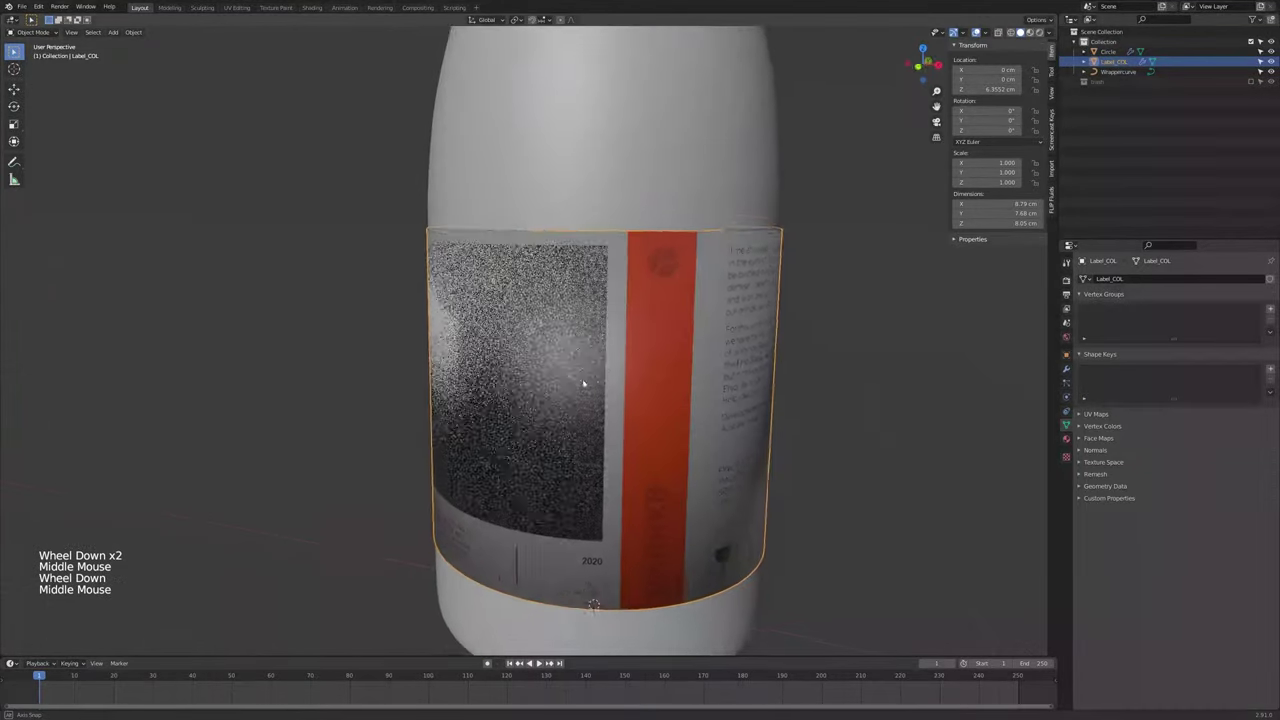
{"action": "middle_click", "coordinate": [653, 396]}
{"action": "scroll", "scroll_direction": "up", "scroll_amount": 3}
{"action": "middle_click", "coordinate": [647, 266]}
{"action": "middle_click", "coordinate": [580, 431]}
{"action": "middle_click", "coordinate": [563, 429]}
{"action": "scroll", "scroll_direction": "up", "scroll_amount": 3}
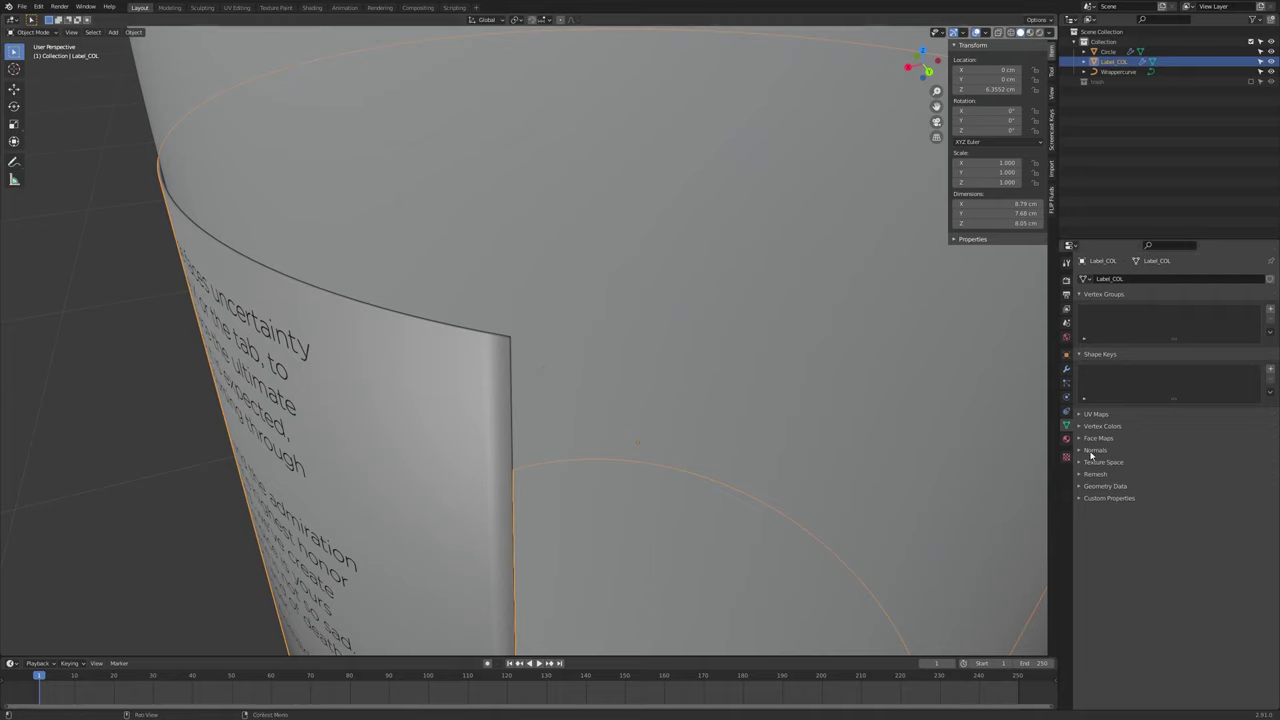
Enable Auto Smooth at 30° under the label's Normals settings
{"action": "left_click", "coordinate": [1093, 451]}
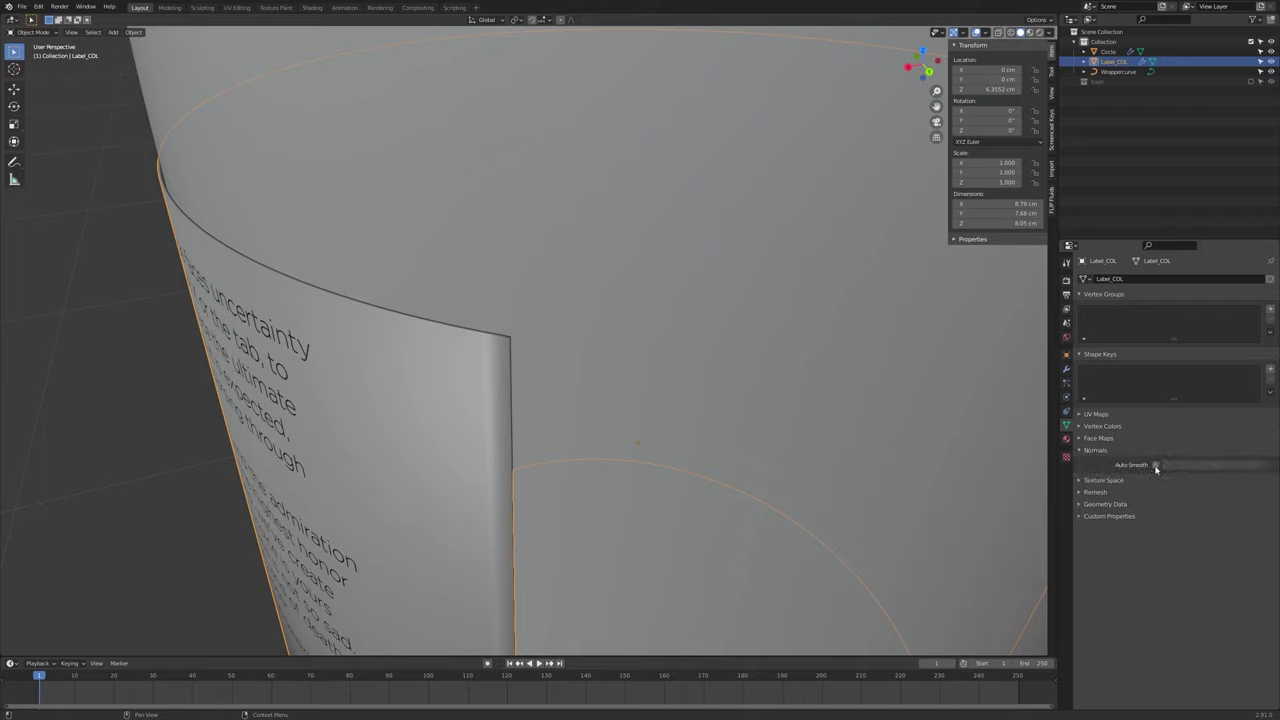
{"action": "left_click", "coordinate": [1157, 466]}
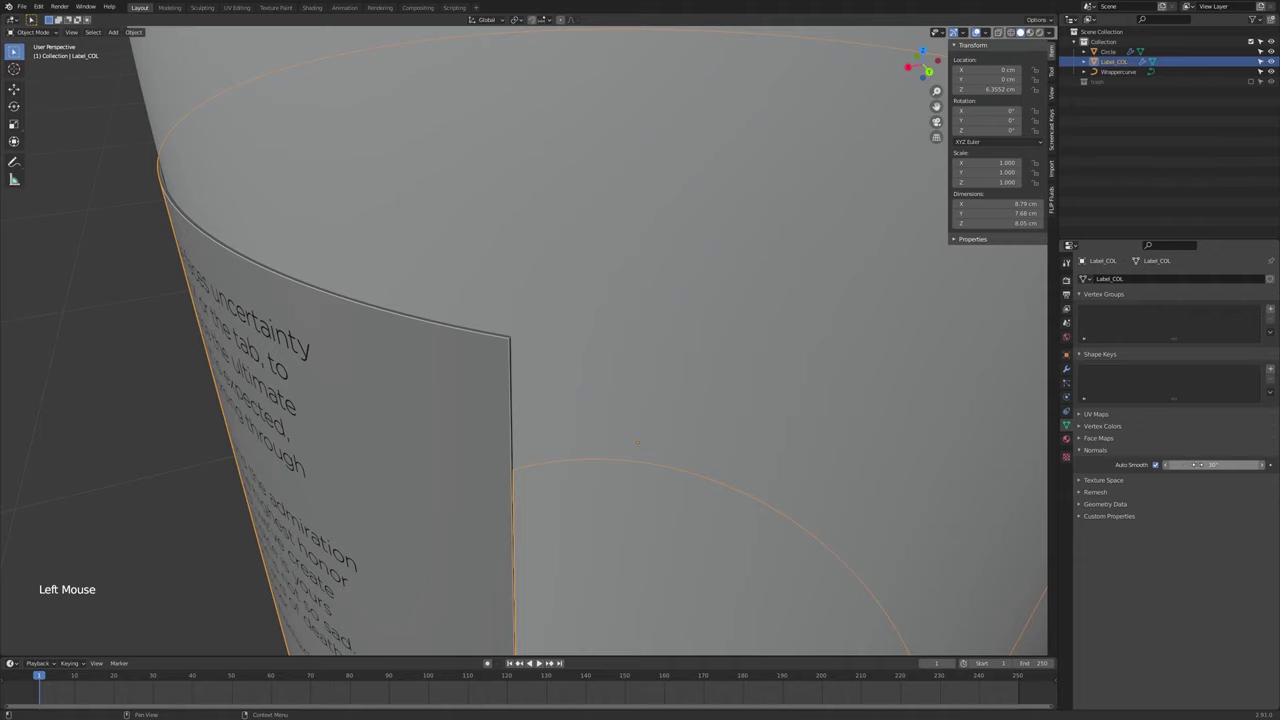
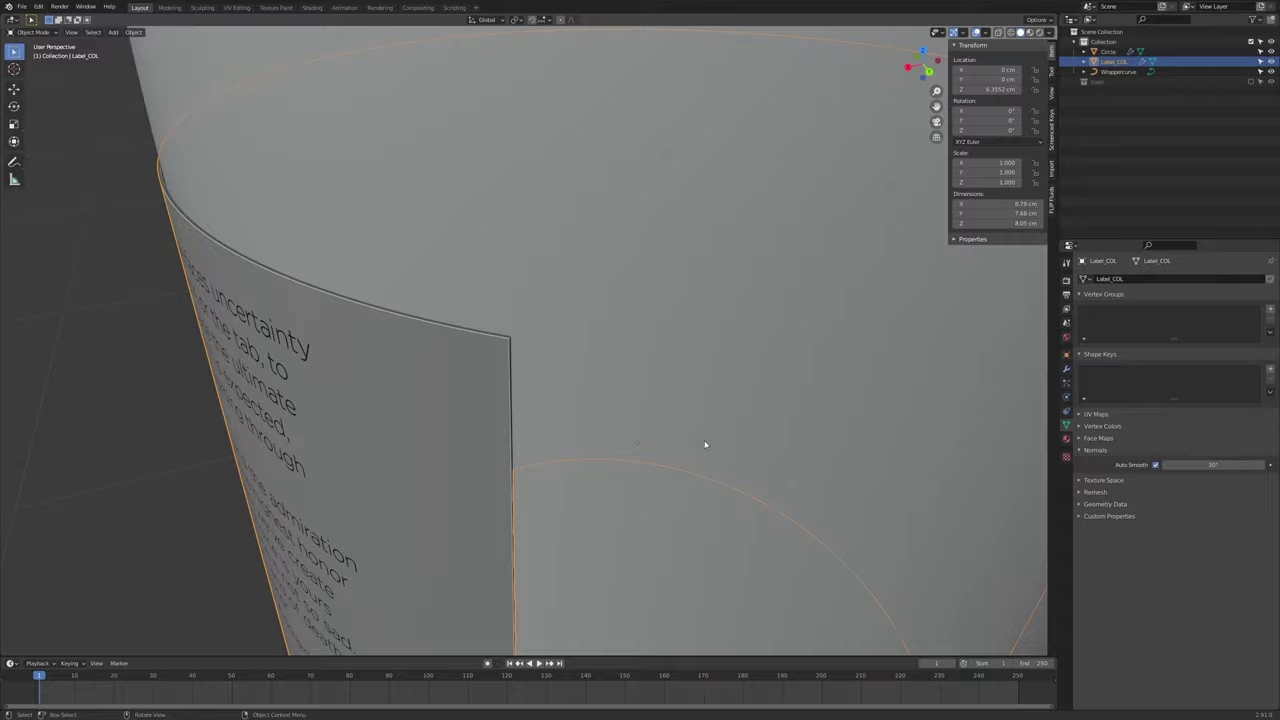
{"action": "scroll", "scroll_direction": "down", "scroll_amount": 3}
{"action": "middle_click", "coordinate": [569, 552]}
{"action": "scroll", "scroll_direction": "down", "scroll_amount": 3}
{"action": "middle_click", "coordinate": [564, 522]}
{"action": "middle_click", "coordinate": [556, 518]}
Select the Circle bottle mesh and pull back to frame the whole bottle
{"action": "left_click", "coordinate": [817, 458]}
{"action": "scroll", "scroll_direction": "down", "scroll_amount": 3}
{"action": "middle_click", "coordinate": [814, 456]}
{"action": "scroll", "scroll_direction": "down", "scroll_amount": 3}
{"action": "middle_click", "coordinate": [824, 430]}
{"action": "scroll", "scroll_direction": "up", "scroll_amount": 3}
{"action": "scroll", "scroll_direction": "down", "scroll_amount": 3}
{"action": "middle_click", "coordinate": [629, 402]}
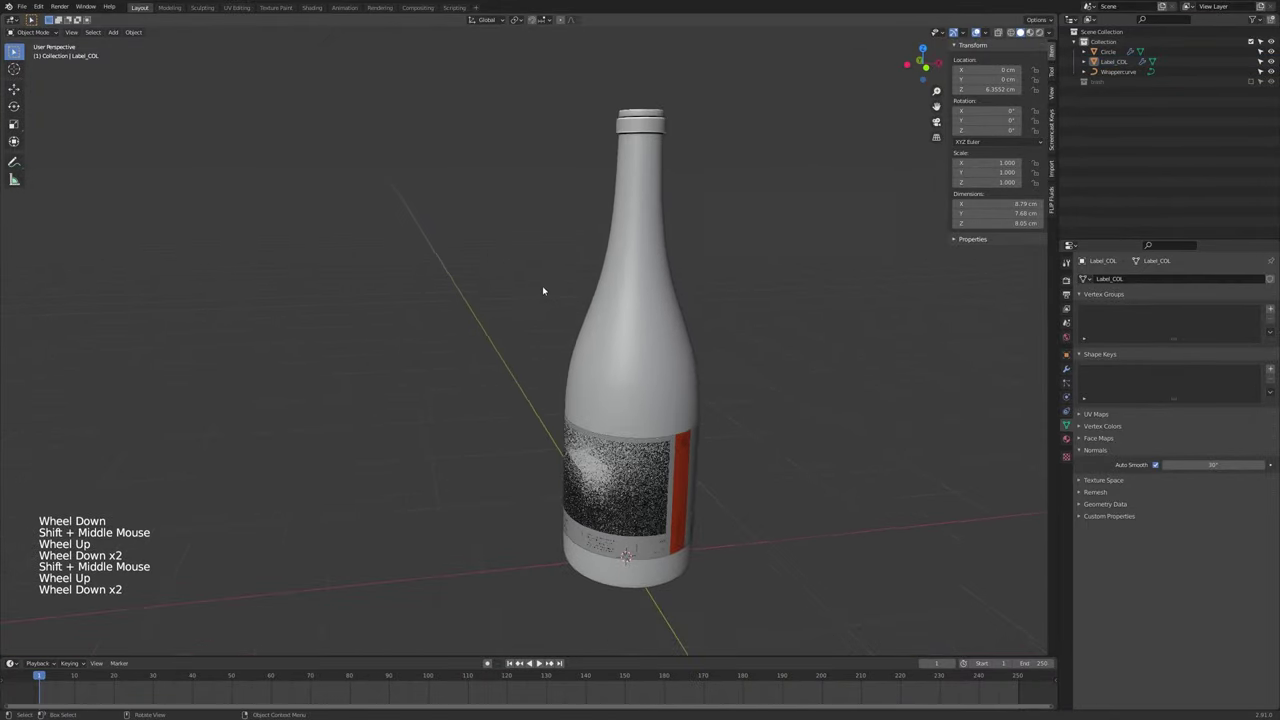
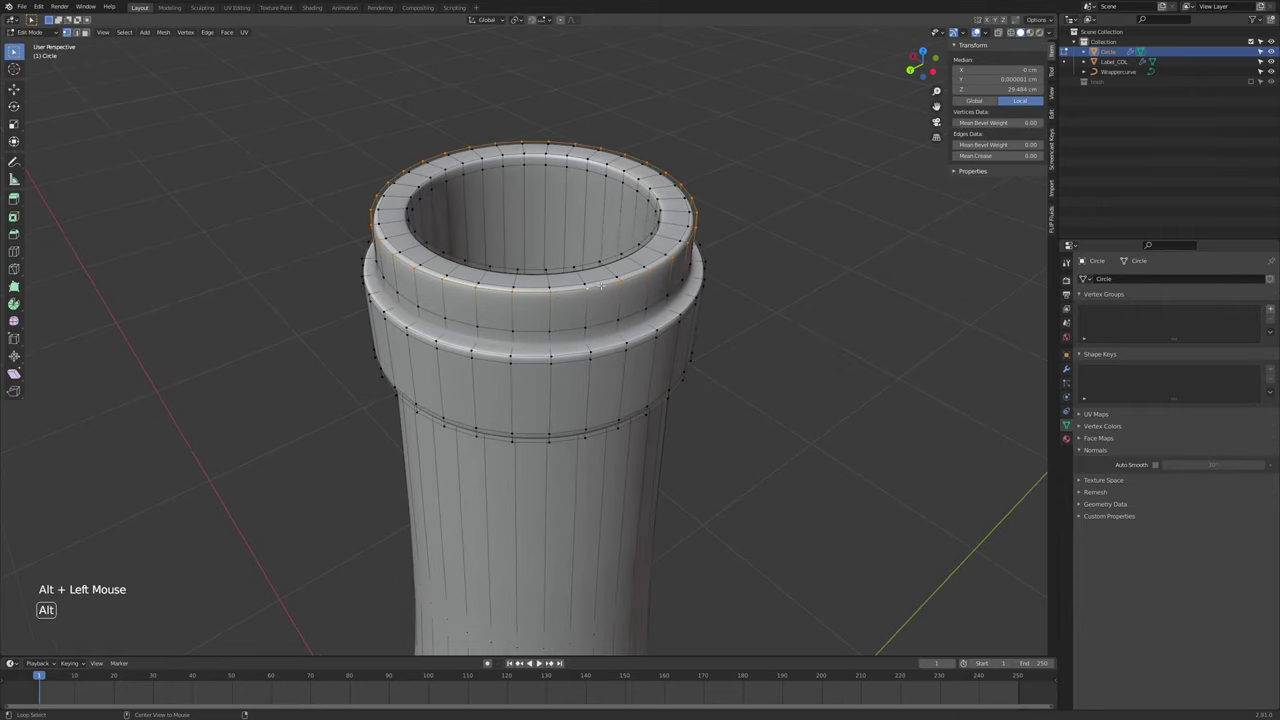
Zoom onto the bottle neck in face select mode for the foil cap
{"action": "scroll", "scroll_direction": "down", "scroll_amount": 3}
{"action": "middle_click", "coordinate": [128, 594]}
{"action": "middle_click", "coordinate": [128, 583]}
{"action": "scroll", "scroll_direction": "down", "scroll_amount": 3}
{"action": "scroll", "scroll_direction": "down", "scroll_amount": 3}
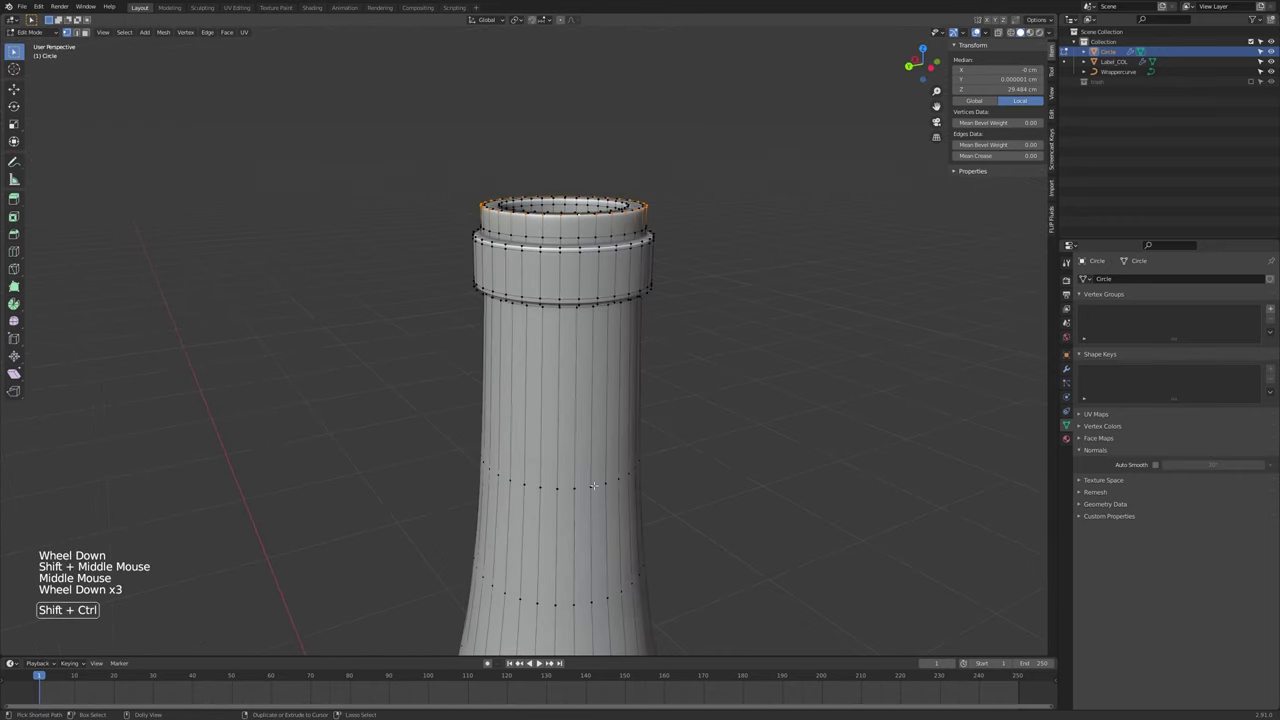
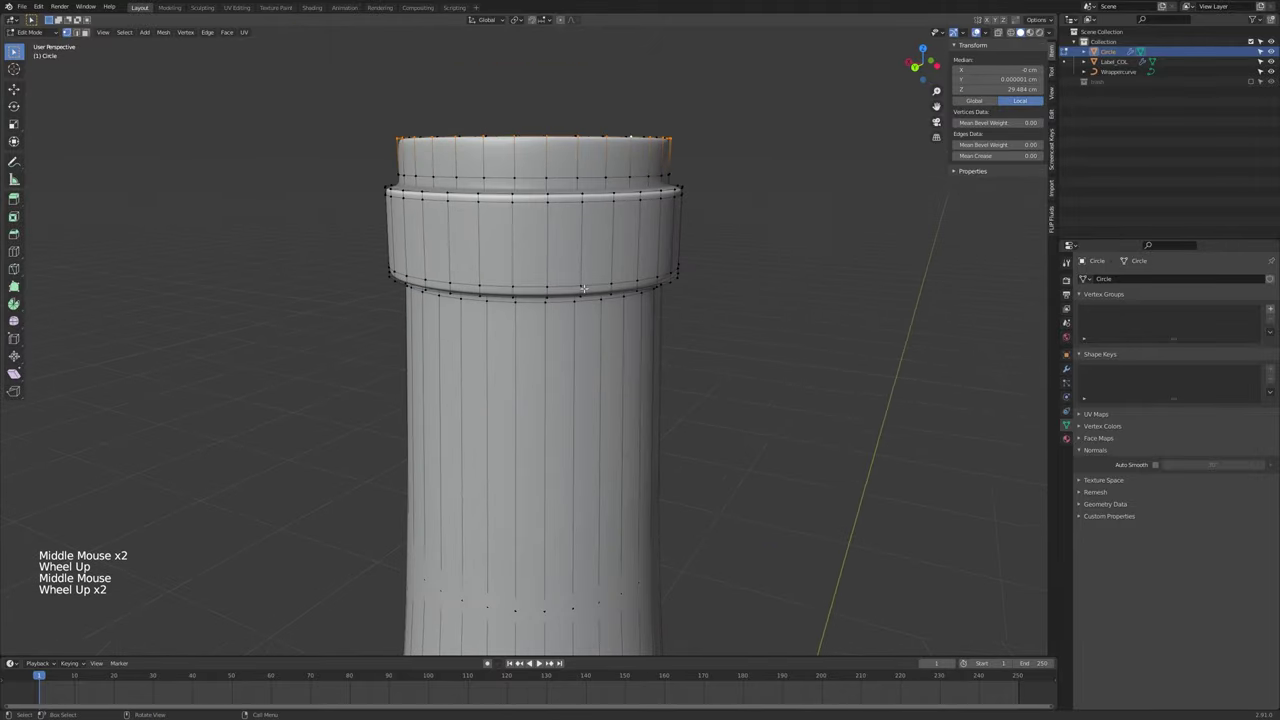
{"action": "key", "text": "3"}
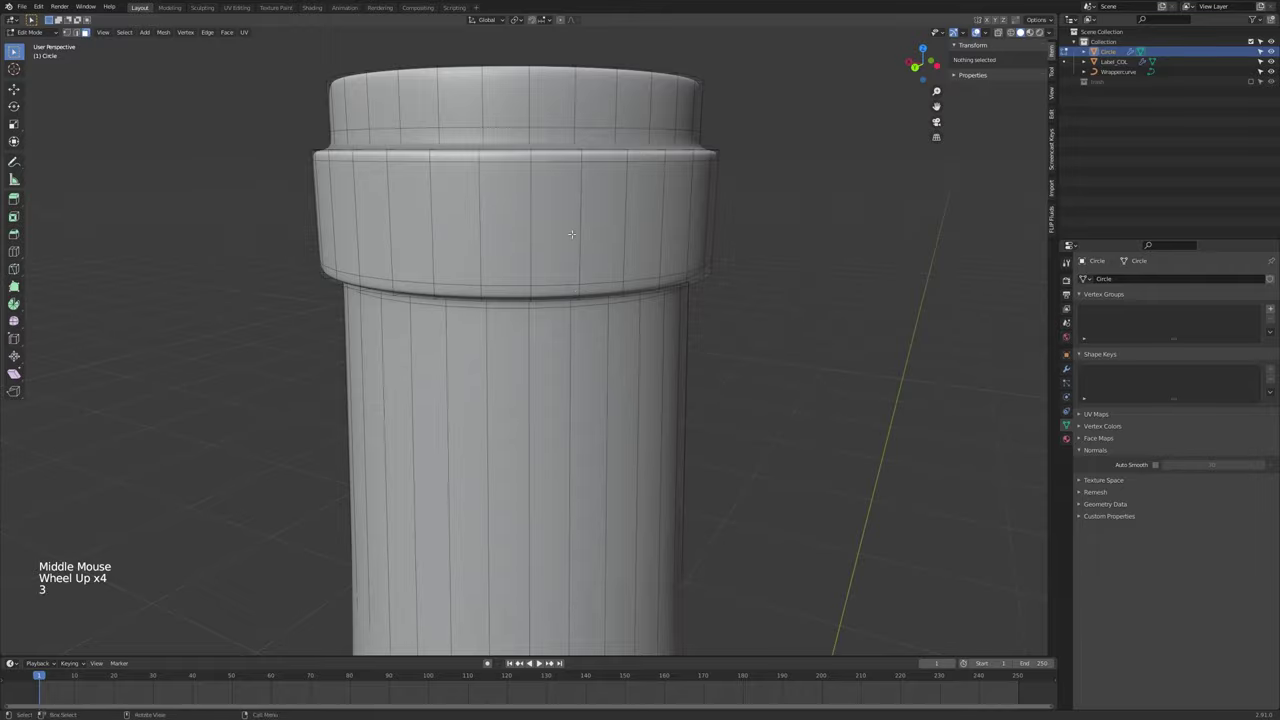
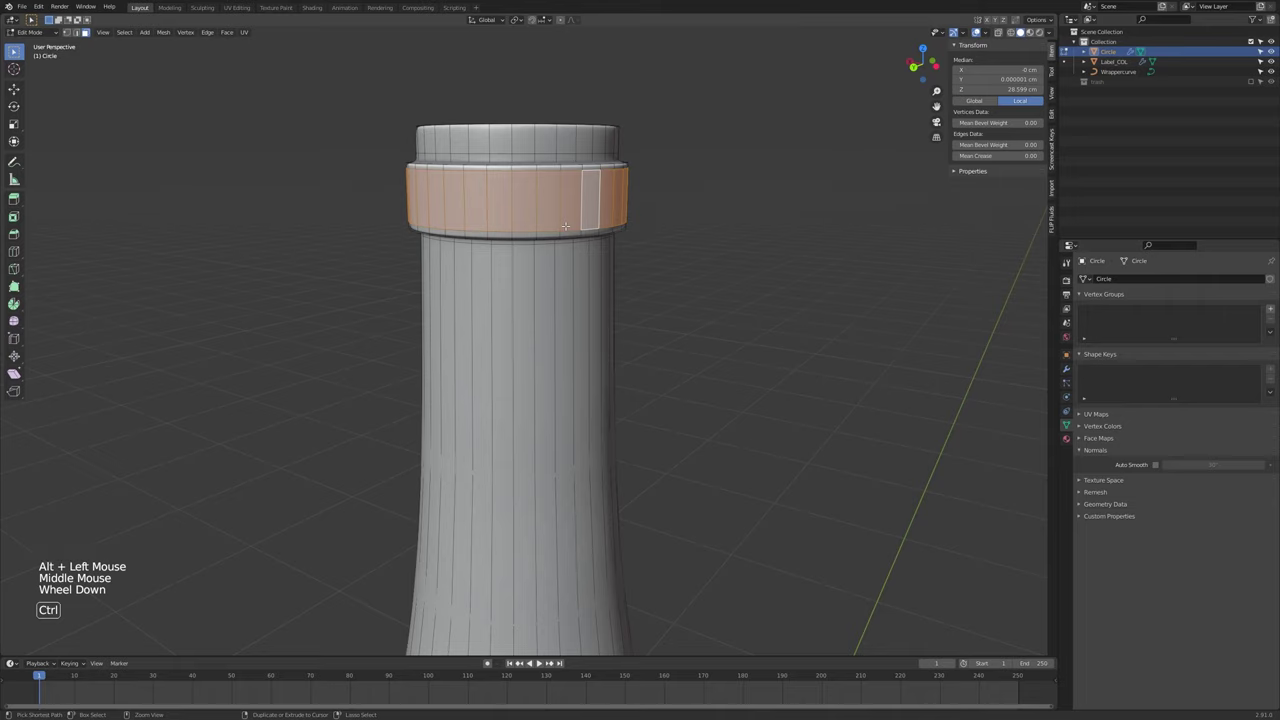
Grow the neck face selection five times down to cover the cap band up to the lip
{"action": "key", "text": "ctrl+KP_Add"}
{"action": "key", "text": "ctrl+KP_Add"}
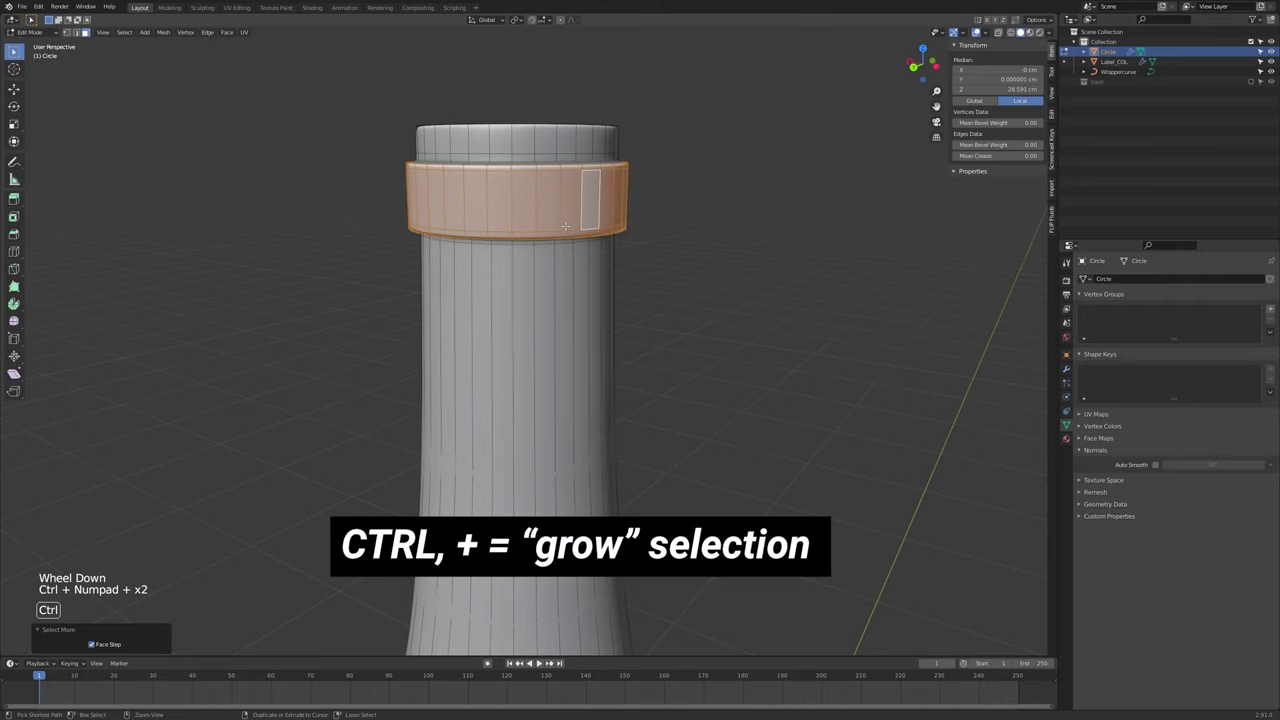
{"action": "key", "text": "ctrl+KP_Add"}
{"action": "key", "text": "ctrl+KP_Add"}
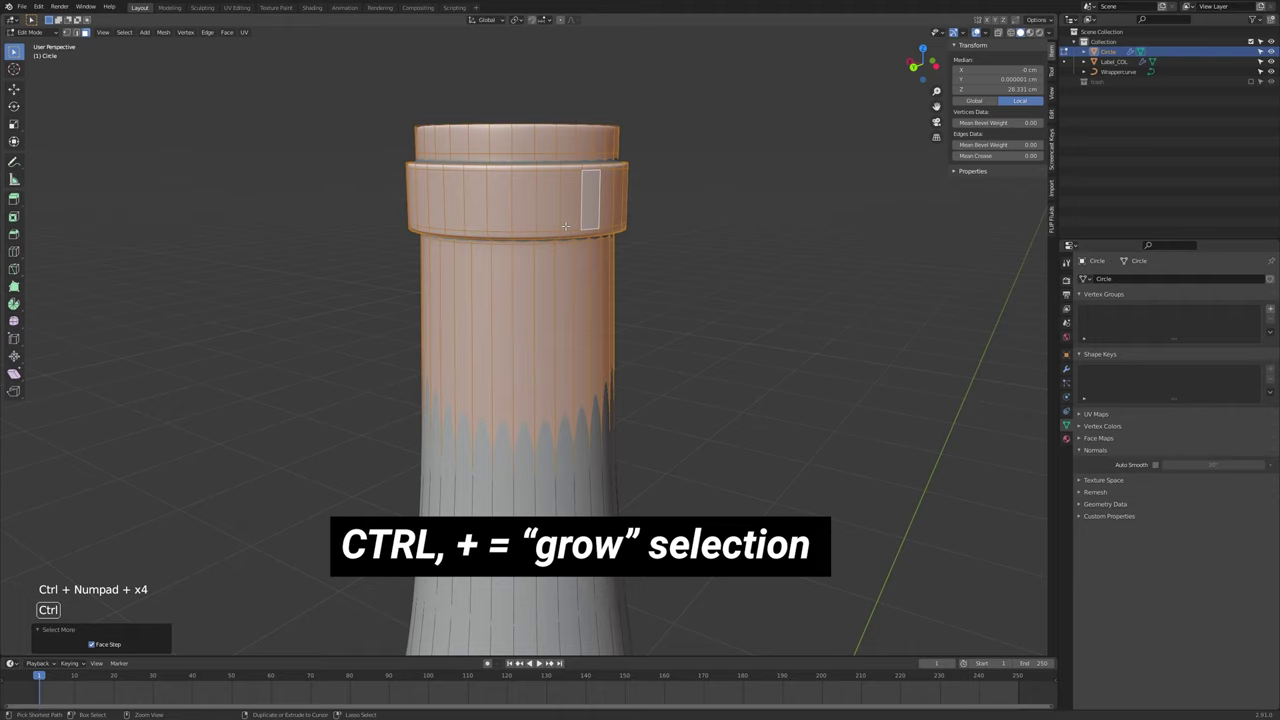
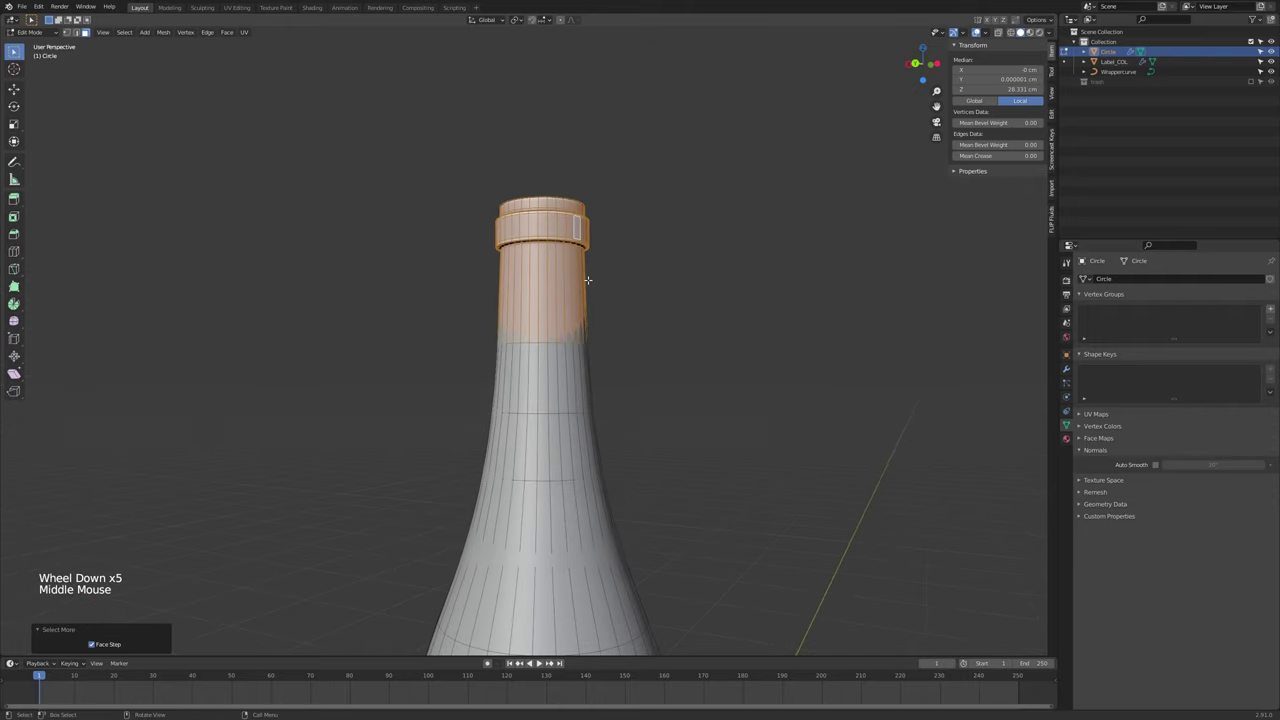
{"action": "key", "text": "ctrl+KP_Add"}
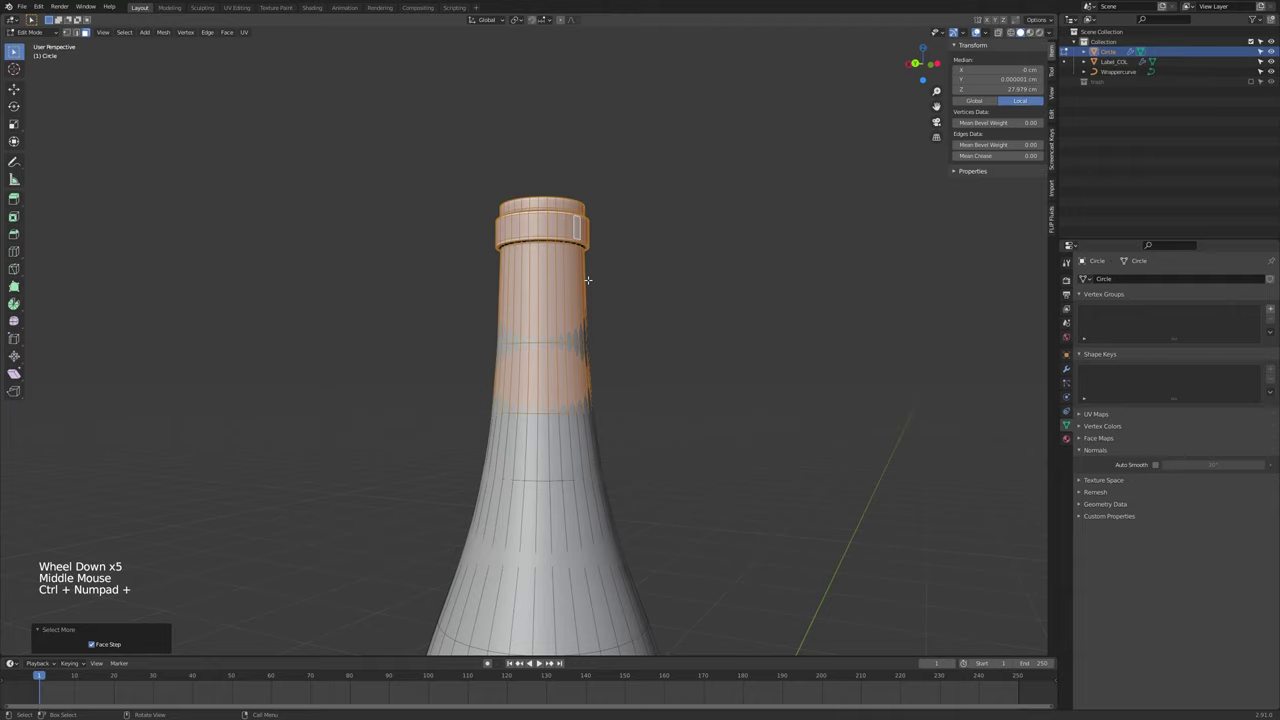
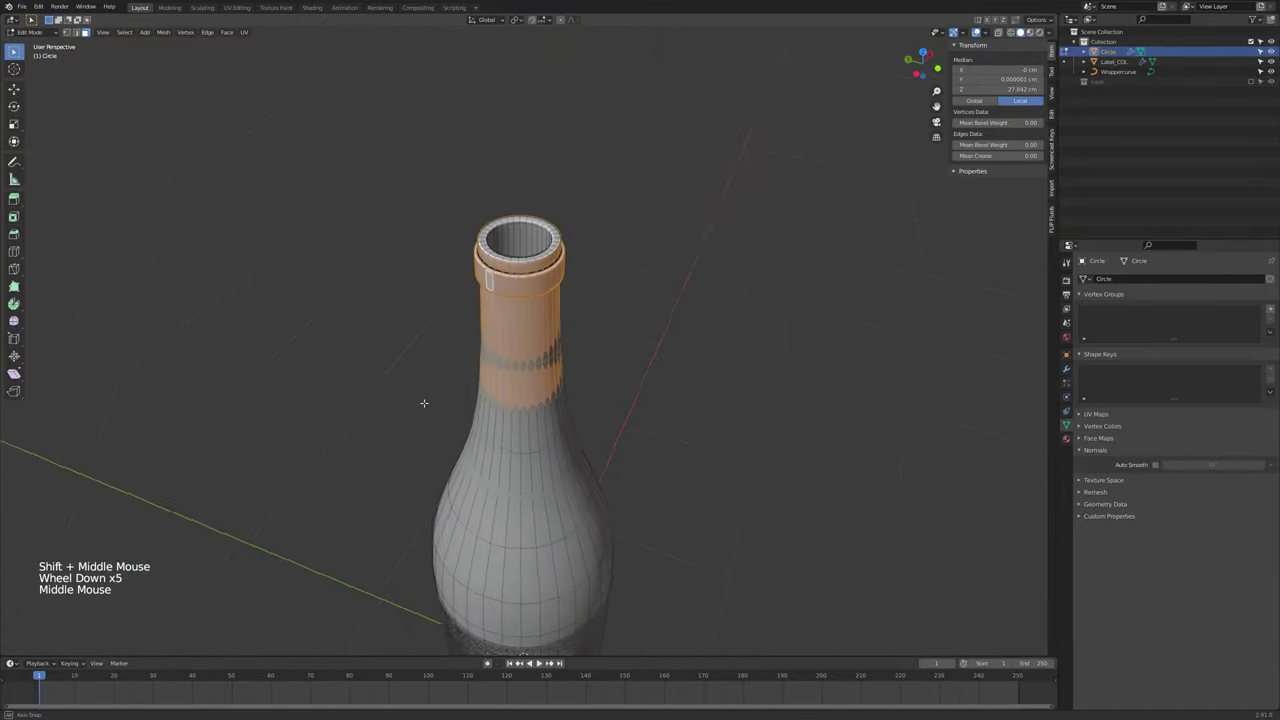
{"action": "scroll", "scroll_direction": "up", "scroll_amount": 3}
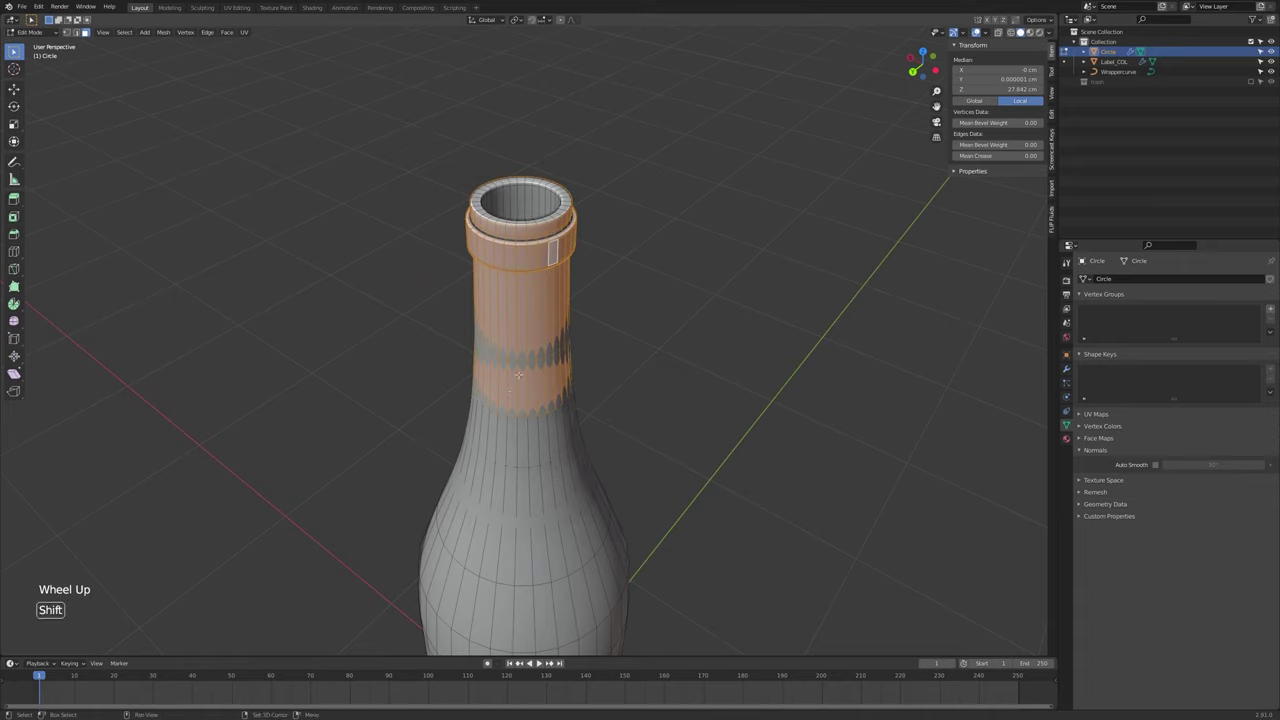
Separate the selected neck faces into their own object and name it Foil
{"action": "key", "text": "shift+d"}
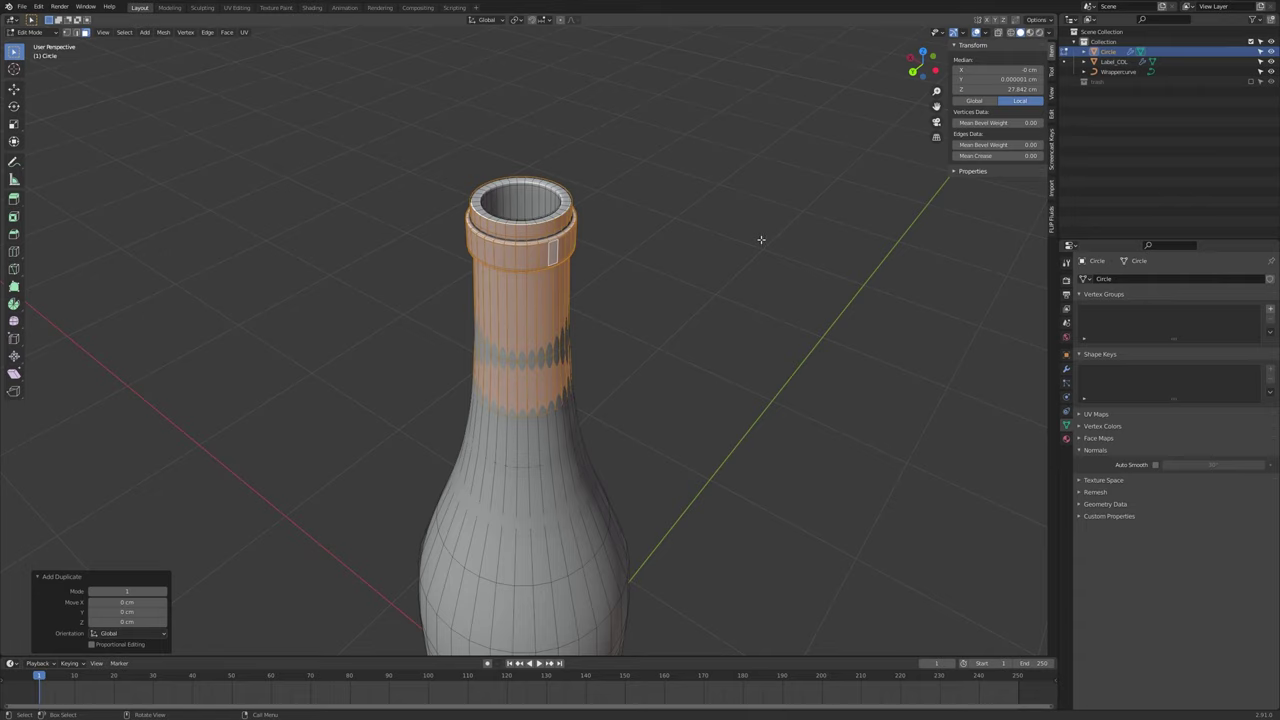
{"action": "key", "text": "p"}
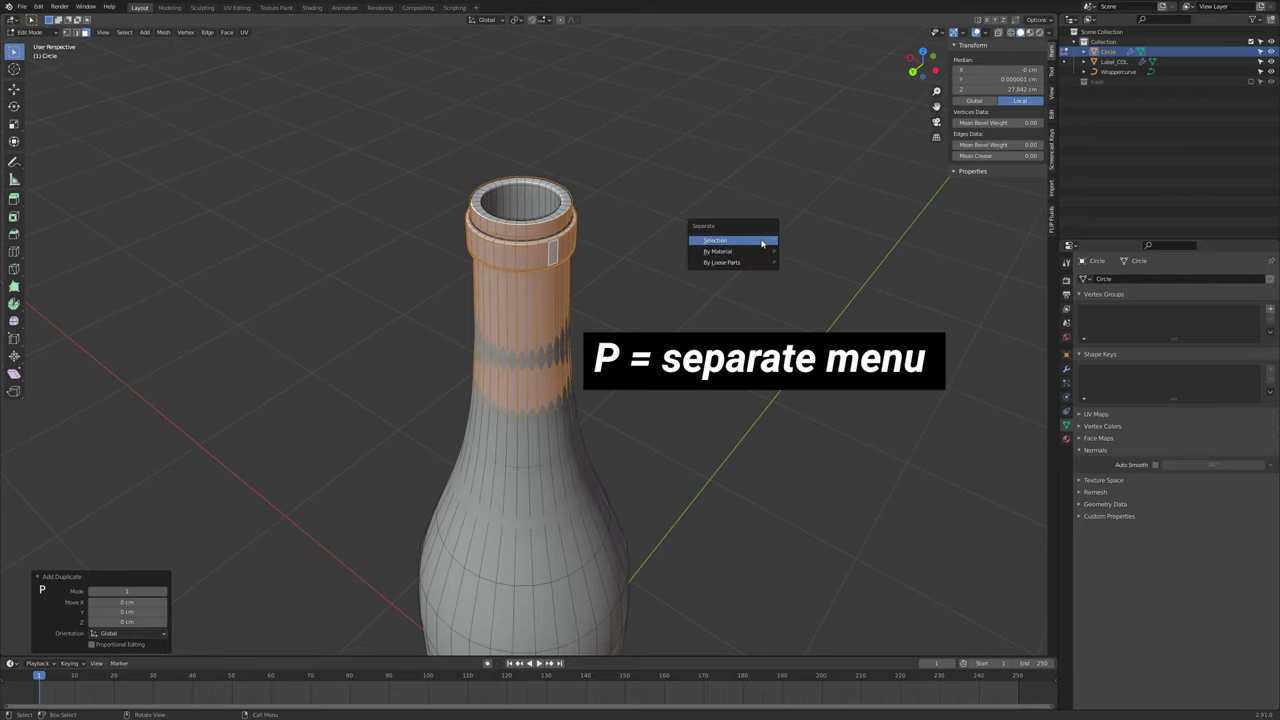
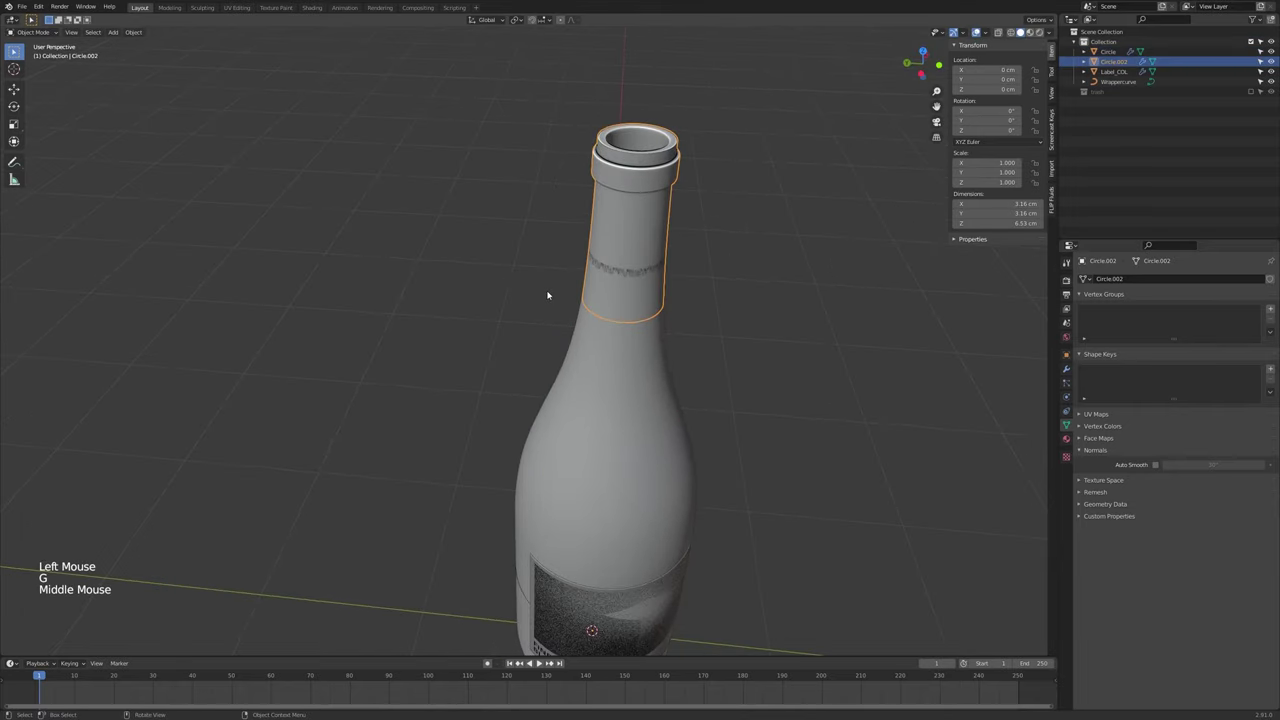
{"action": "key", "text": "F2"}
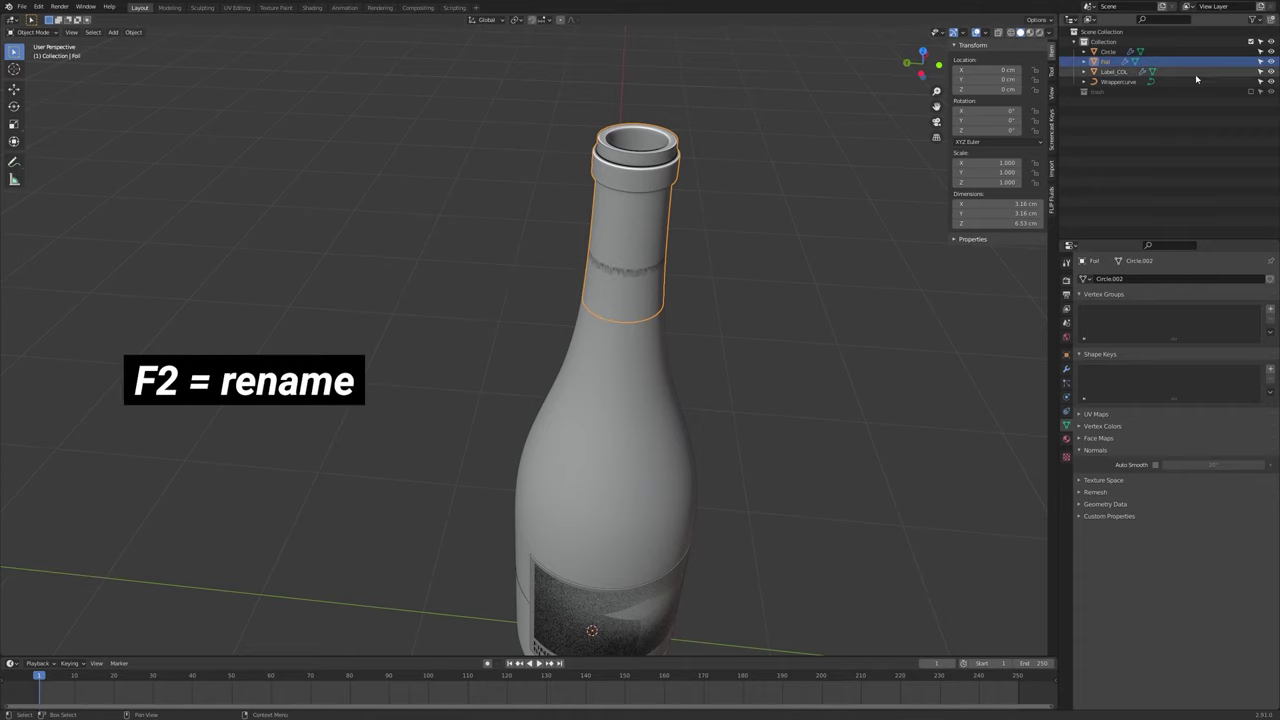
Rename the remaining bottle mesh object to Bottle
{"action": "left_click", "coordinate": [644, 432]}
{"action": "key", "text": "F2"}
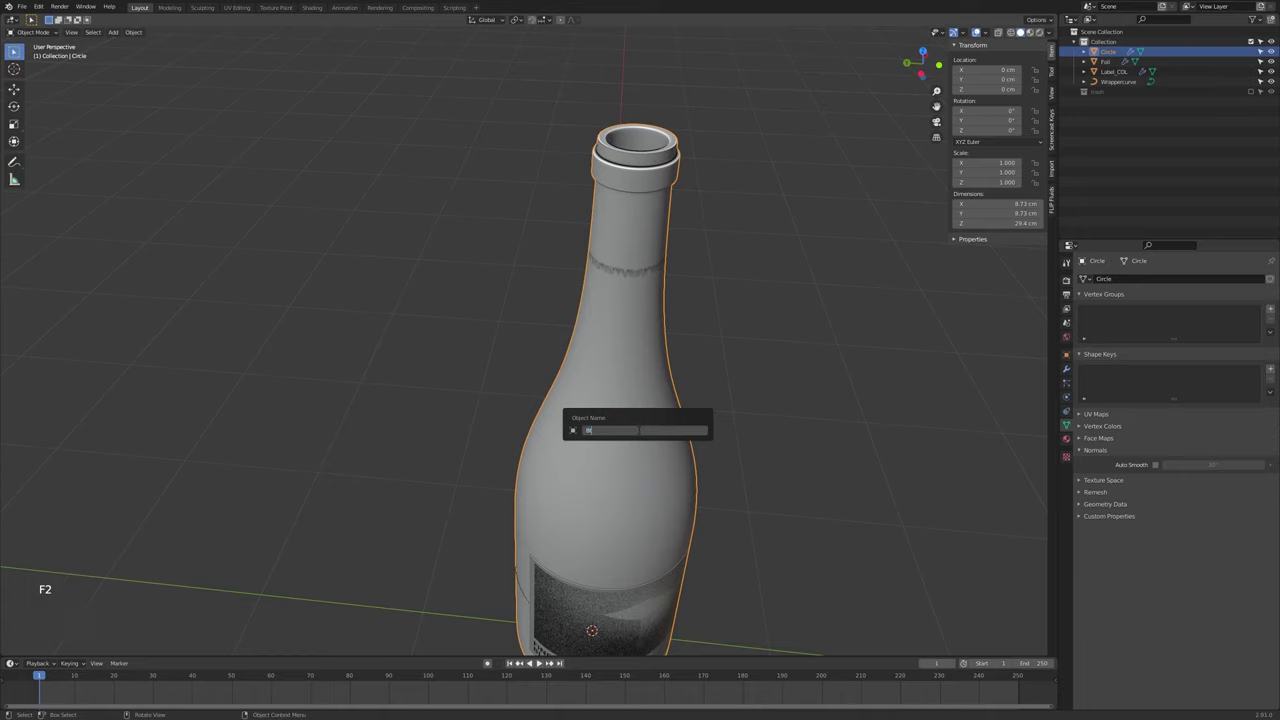
{"action": "key", "text": "t"}
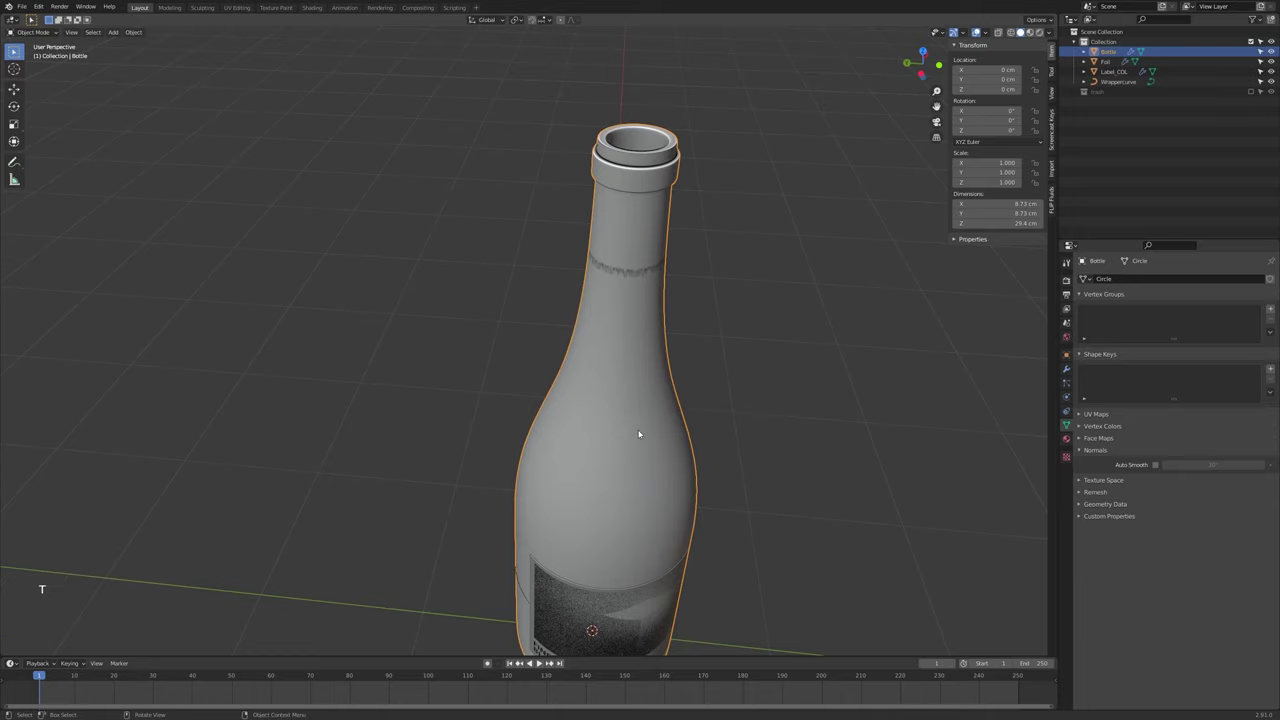
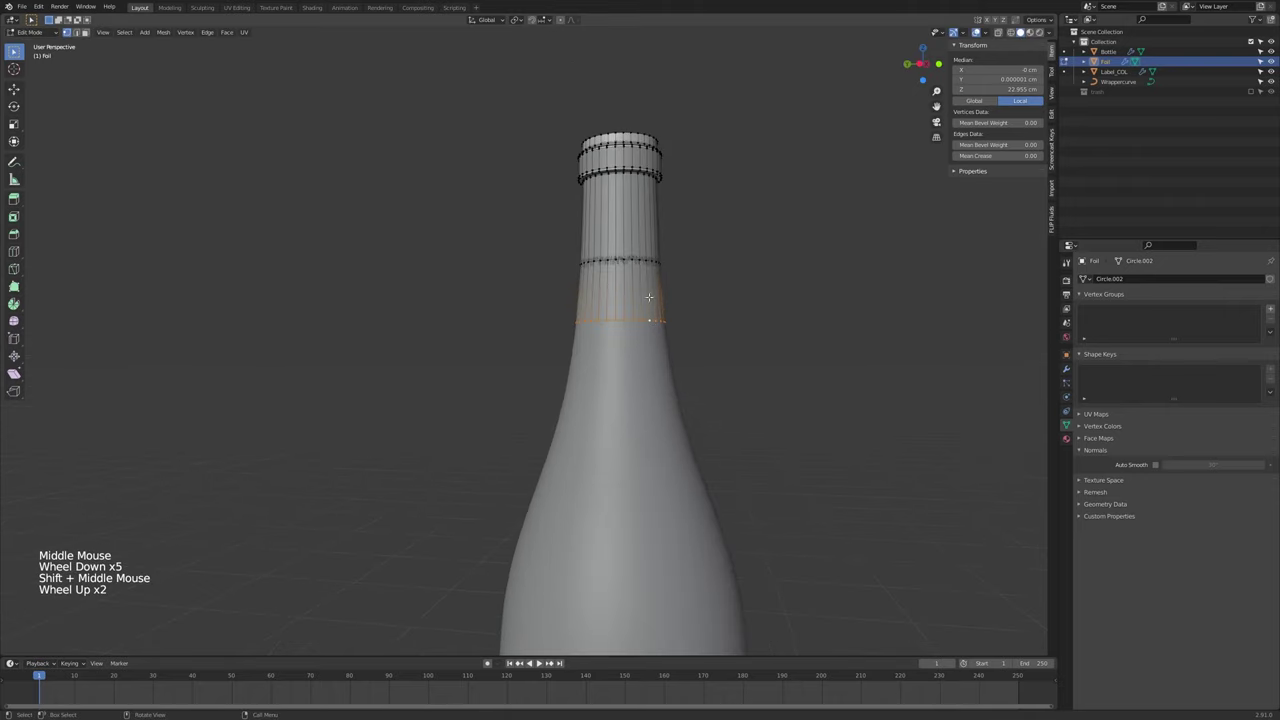
Add Subdivision Surface and Solidify to Foil and dial in a thin thickness
{"action": "scroll", "scroll_direction": "up", "scroll_amount": 3}
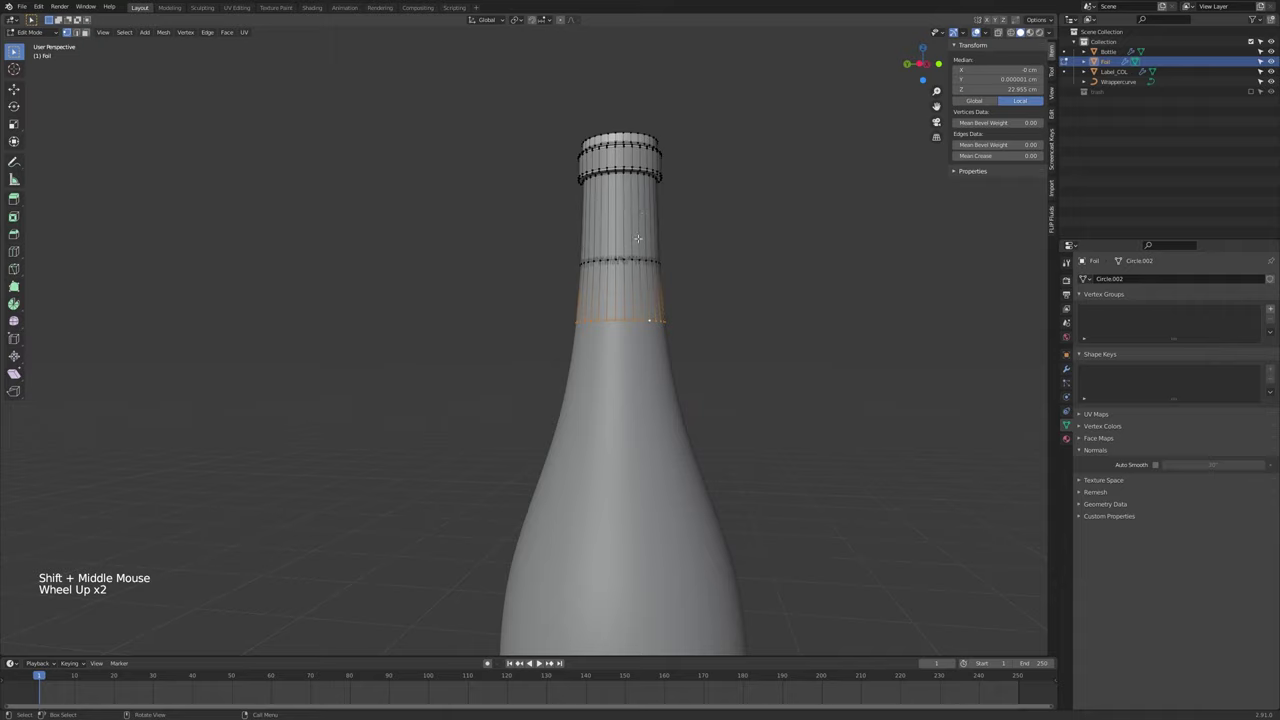
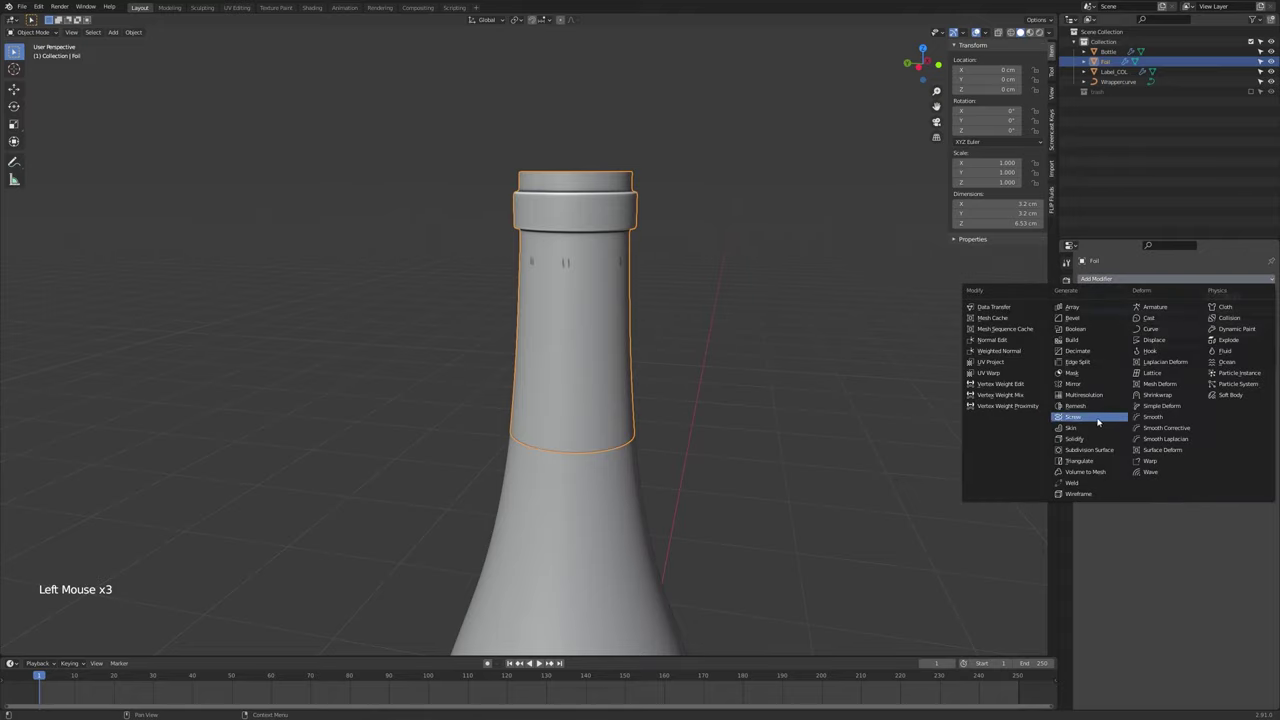
{"action": "middle_click", "coordinate": [708, 382]}
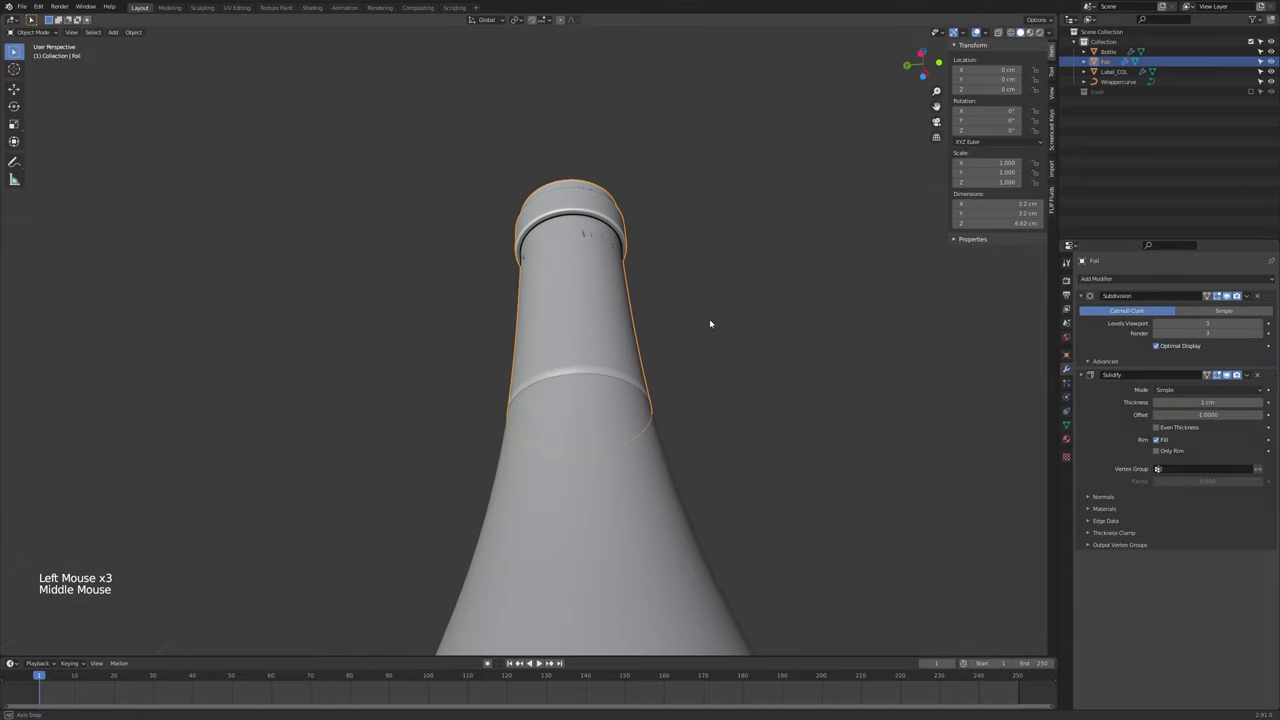
{"action": "left_click", "coordinate": [1228, 371]}
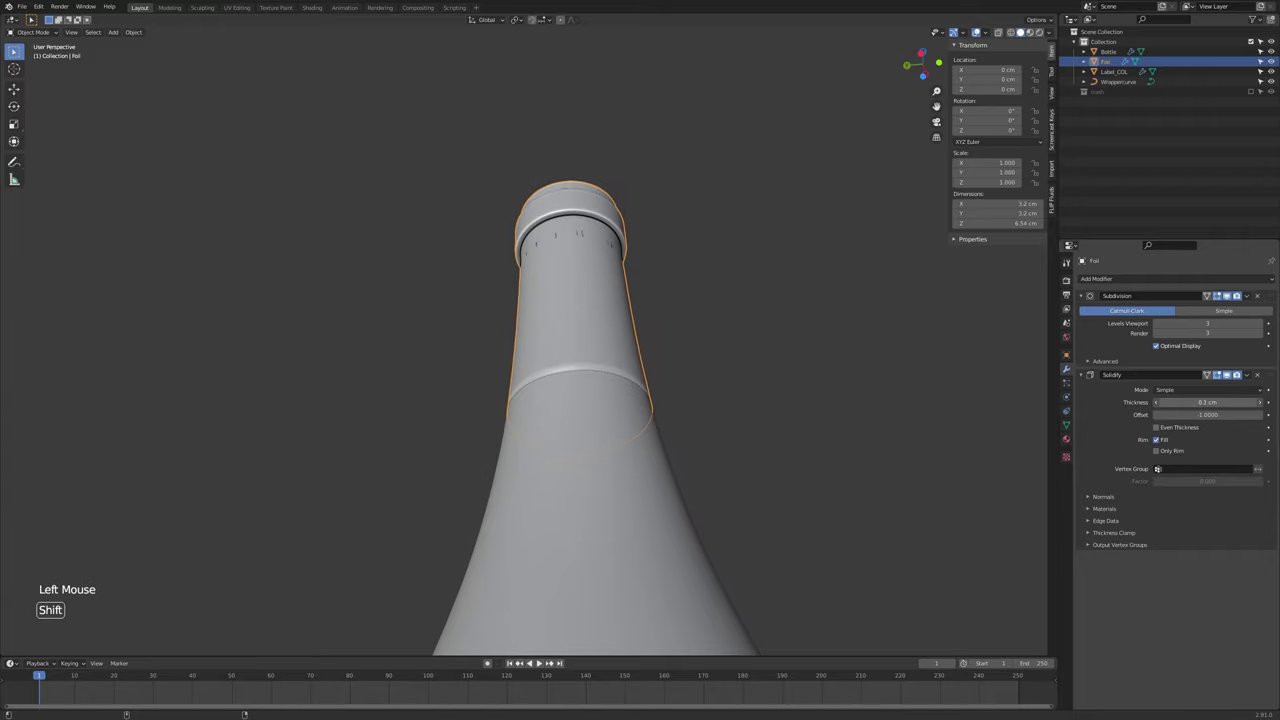
{"action": "middle_click", "coordinate": [868, 320]}
{"action": "middle_click", "coordinate": [793, 291]}
{"action": "left_click", "coordinate": [1228, 371]}
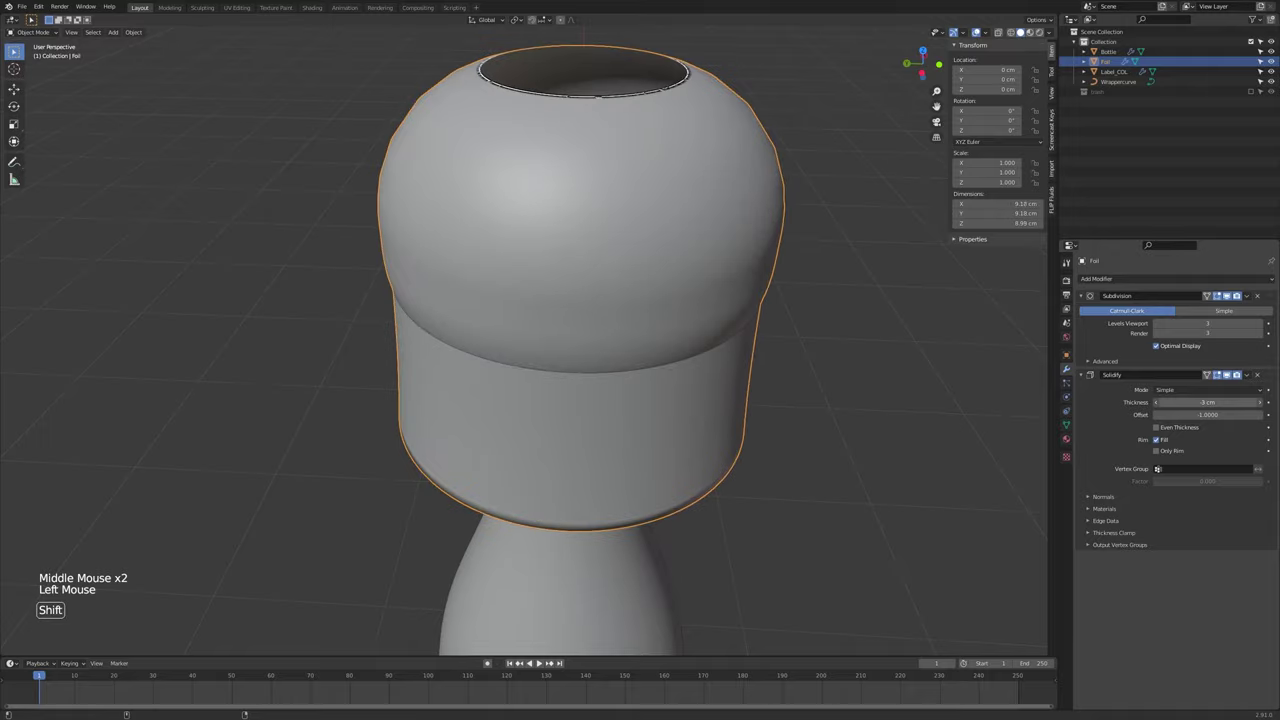
Reset the Solidify thickness to about 0.2 cm with Offset 1 so it grows outward
{"action": "left_click", "coordinate": [1228, 370]}
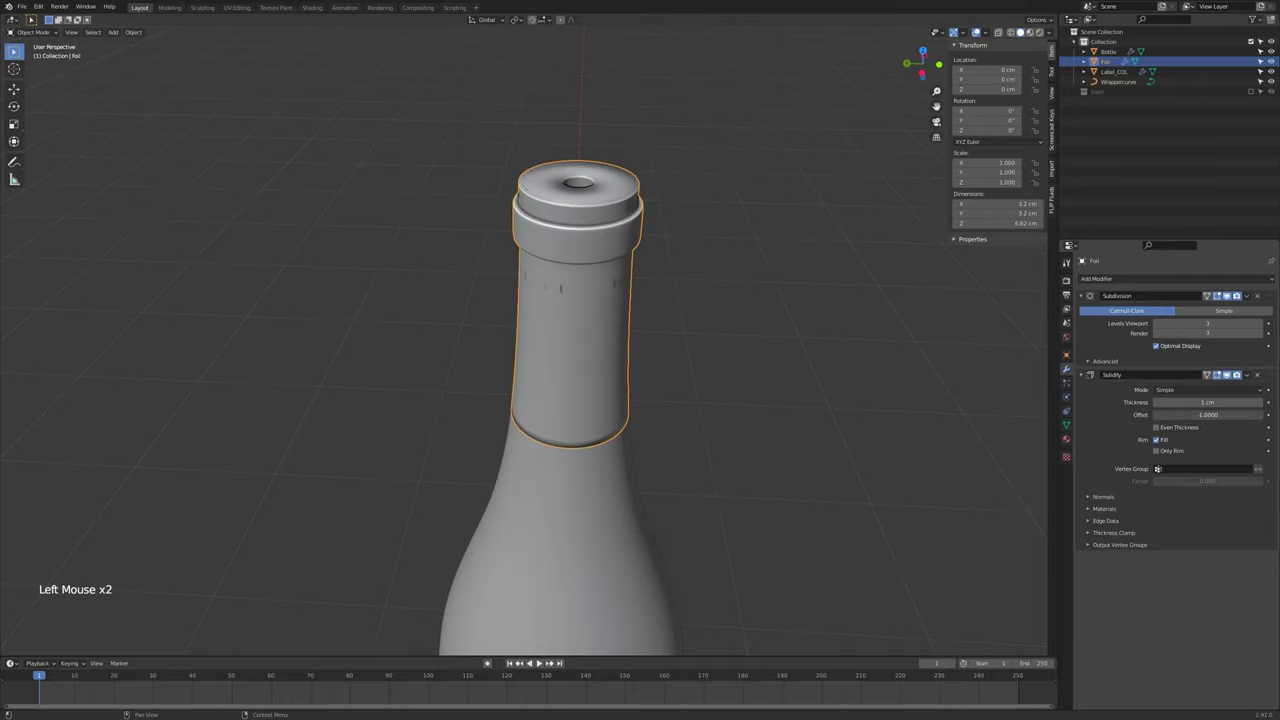
{"action": "left_click", "coordinate": [1228, 370]}
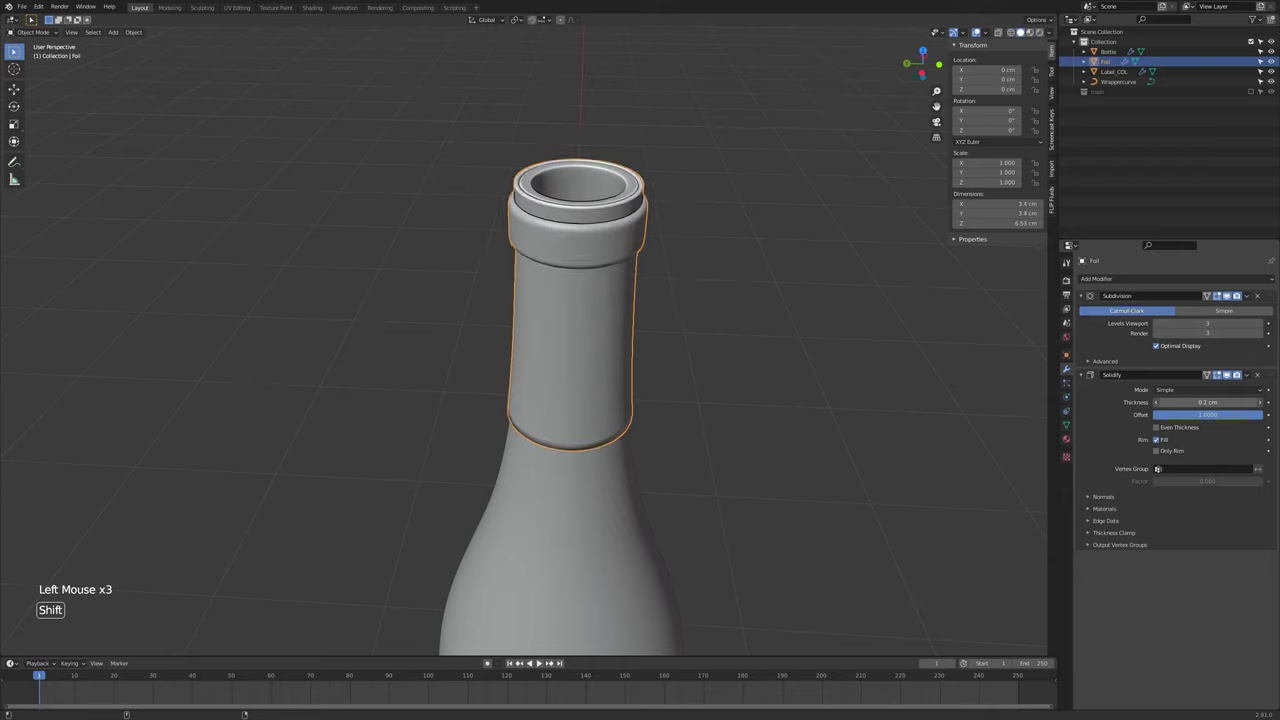
{"action": "left_click", "coordinate": [1228, 370]}
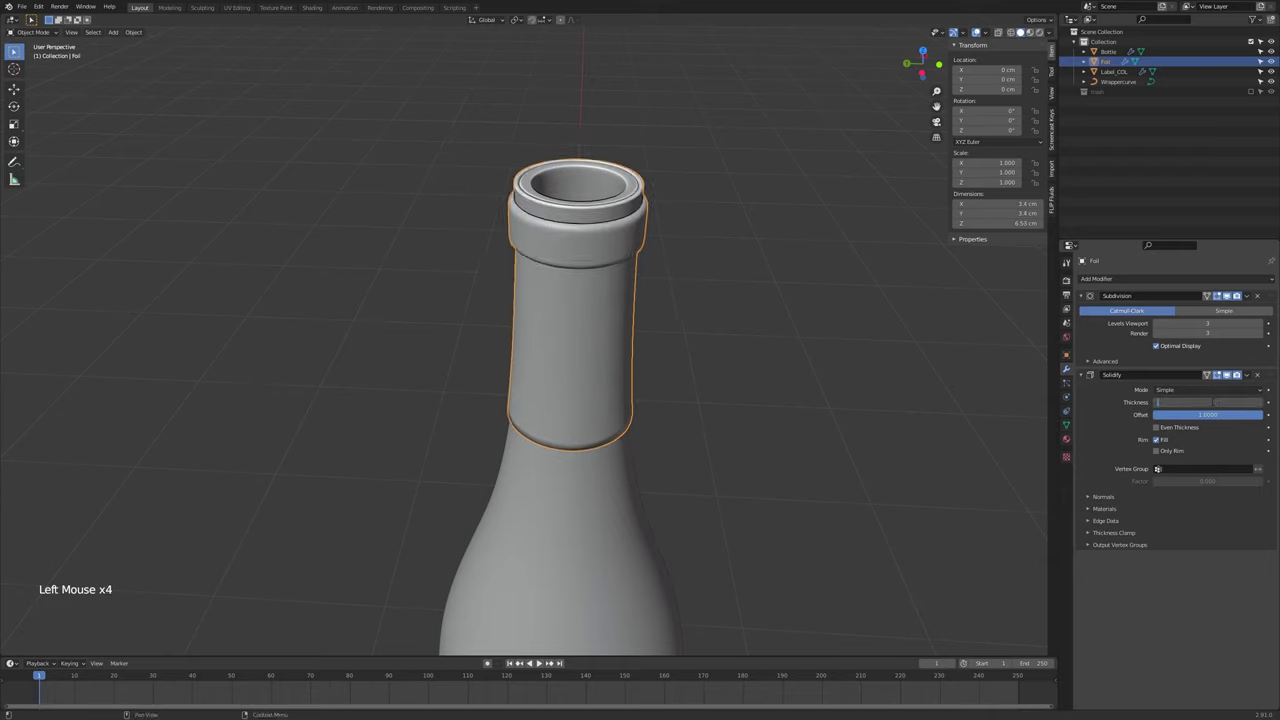
{"action": "middle_click", "coordinate": [782, 445]}
{"action": "scroll", "scroll_direction": "up", "scroll_amount": 3}
Enable Auto Smooth at 30° in Foil's Normals settings and toggle it via Quick Favorites
{"action": "left_click", "coordinate": [1073, 430]}
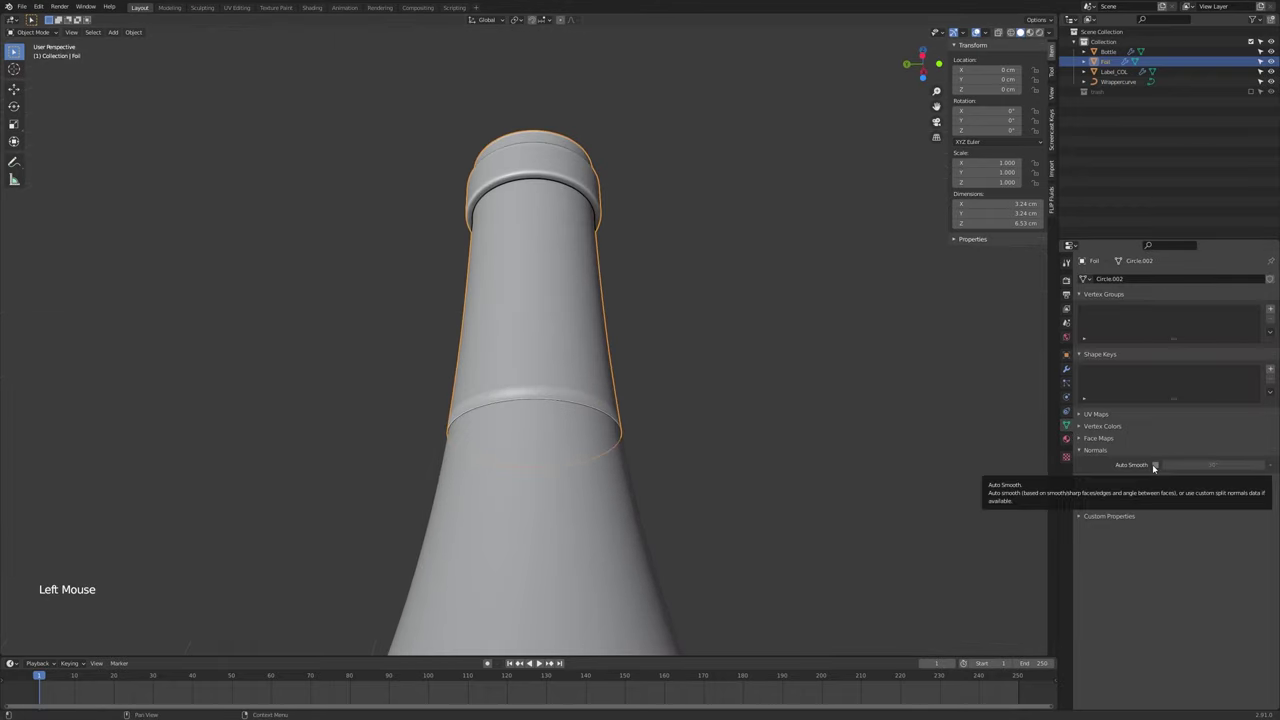
{"action": "left_click", "coordinate": [1155, 465]}
{"action": "middle_click", "coordinate": [795, 478]}
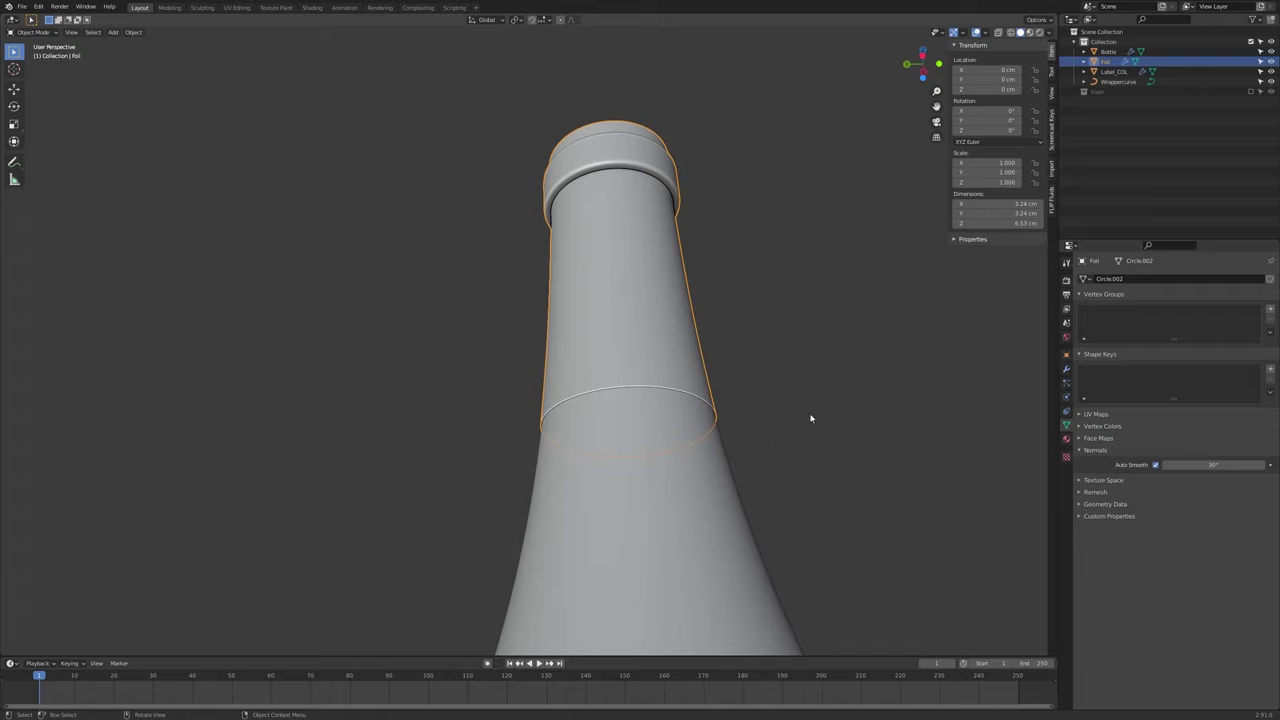
{"action": "key", "text": "q"}
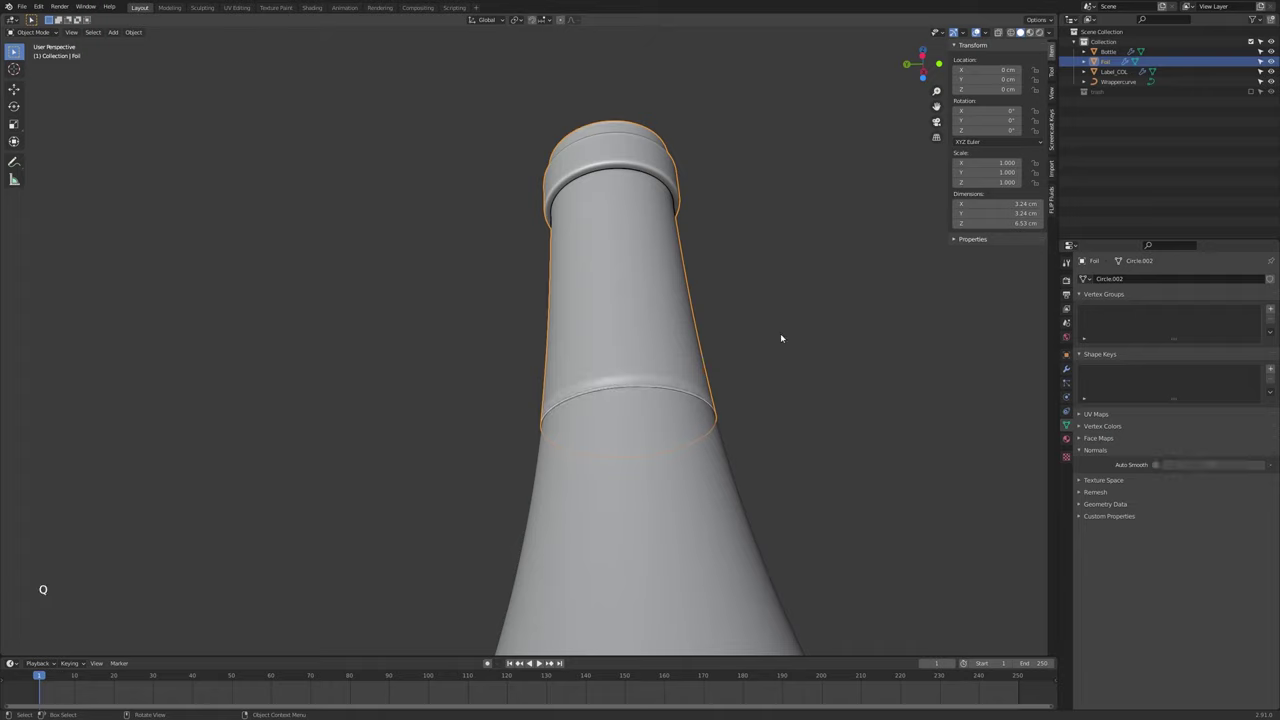
{"action": "key", "text": "q"}
{"action": "key", "text": "q"}
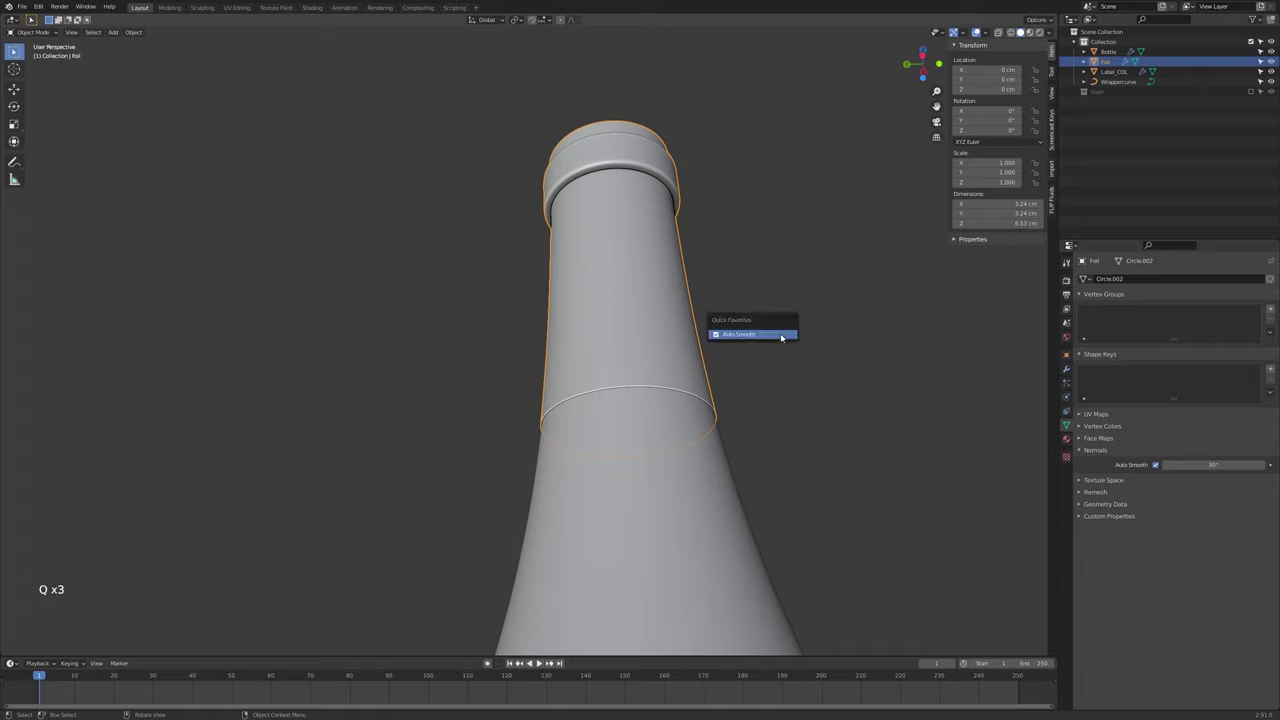
{"action": "key", "text": "q"}
{"action": "key", "text": "q"}
{"action": "key", "text": "q"}
{"action": "key", "text": "q"}
{"action": "key", "text": "q"}
Try the Quick Favorites toggle from other property tabs and return to Foil's mesh data
{"action": "left_click", "coordinate": [1066, 282]}
{"action": "key", "text": "q"}
{"action": "key", "text": "q"}
{"action": "key", "text": "q"}
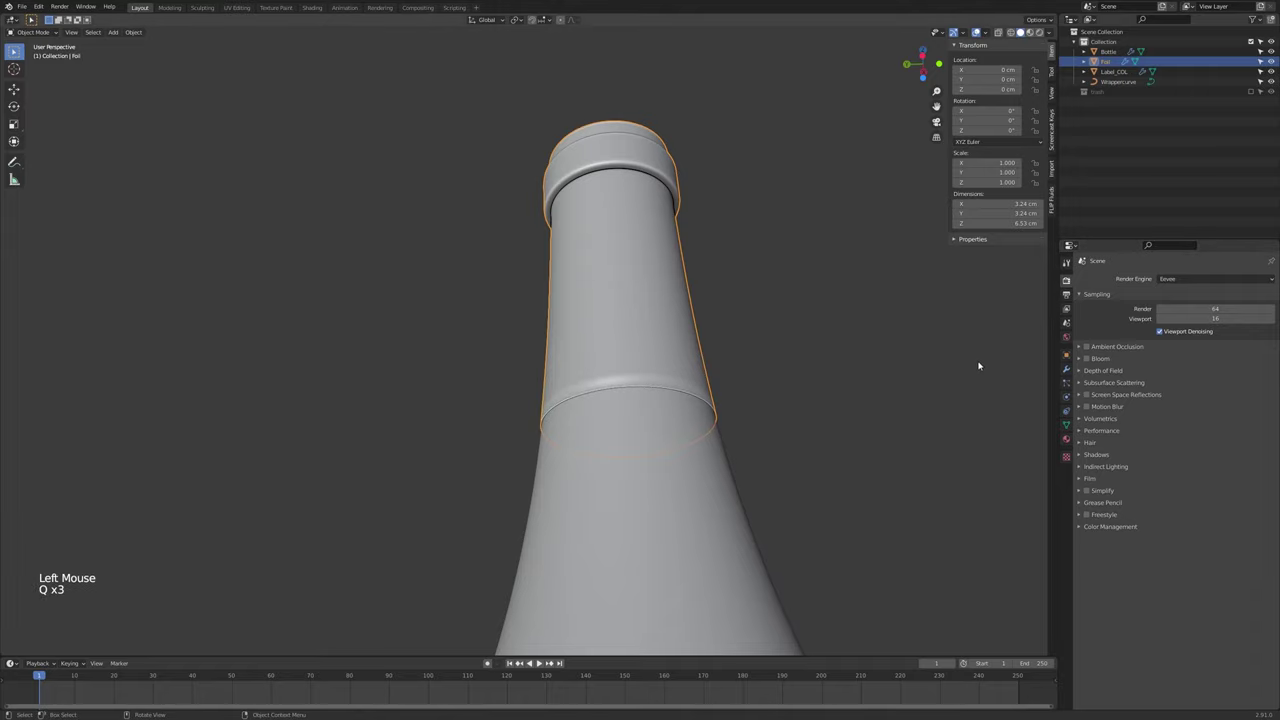
{"action": "left_click", "coordinate": [1072, 434]}
{"action": "left_click", "coordinate": [1071, 422]}
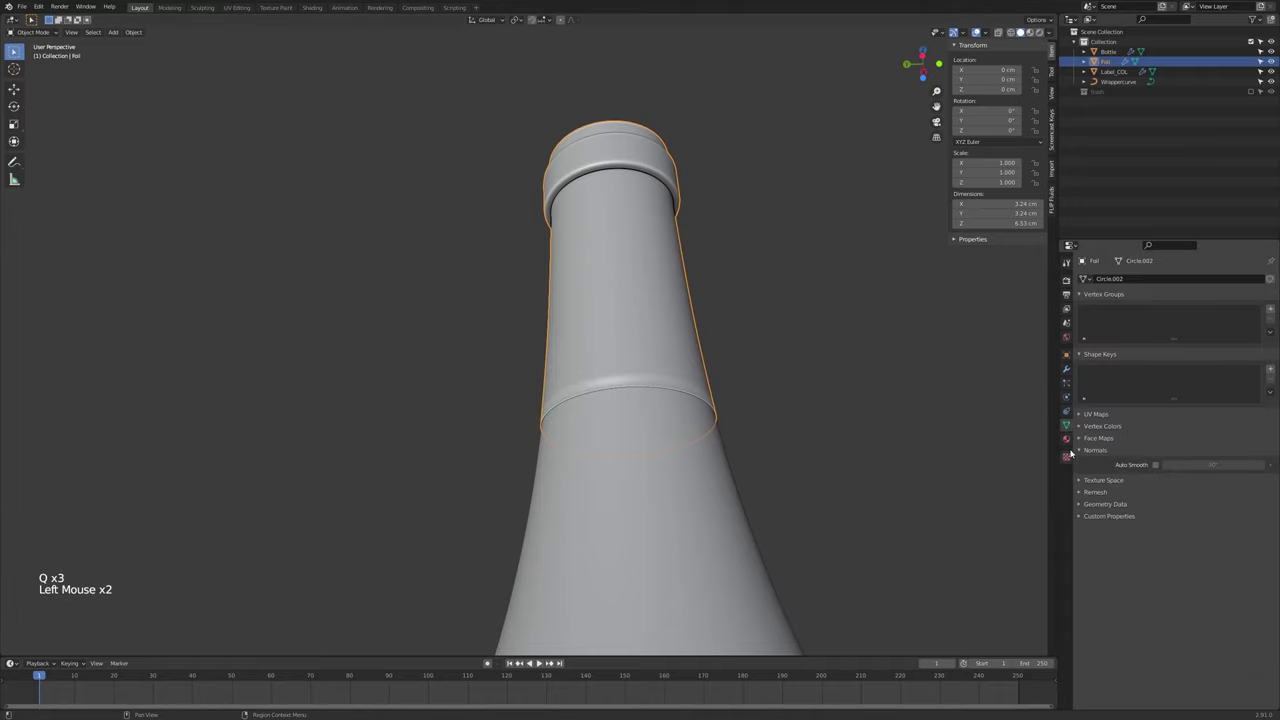
{"action": "key", "text": "q"}
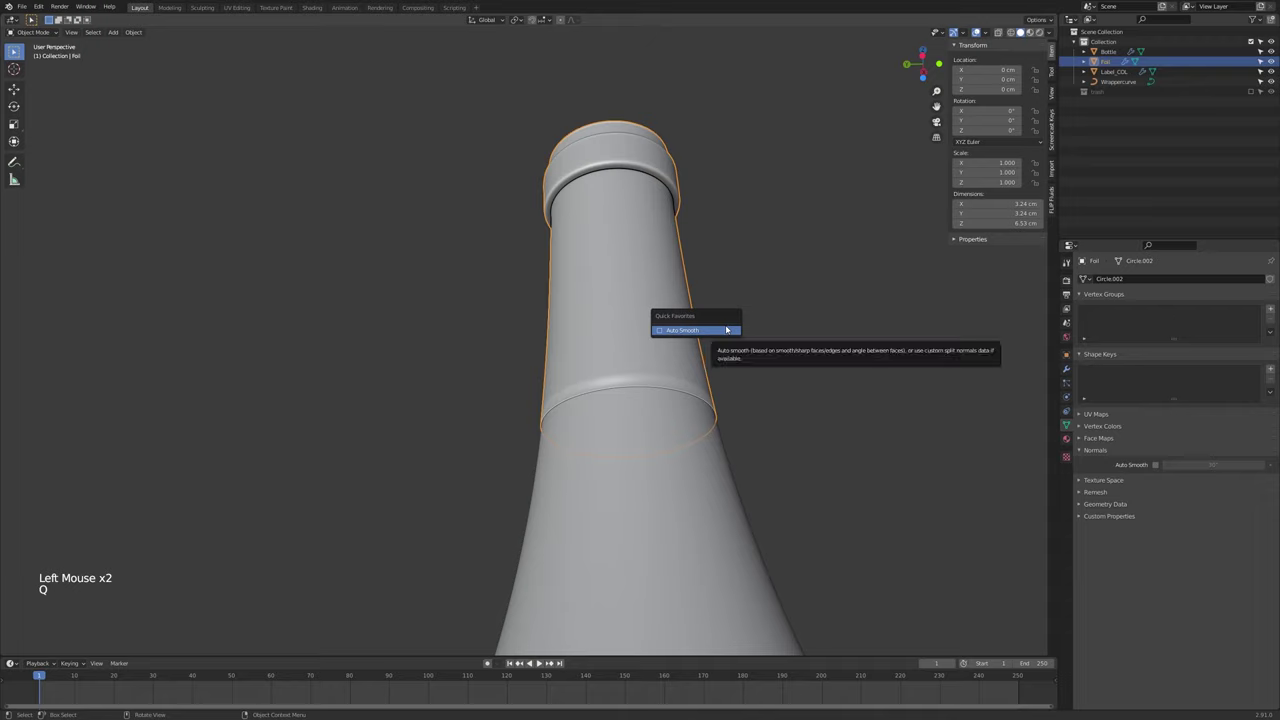
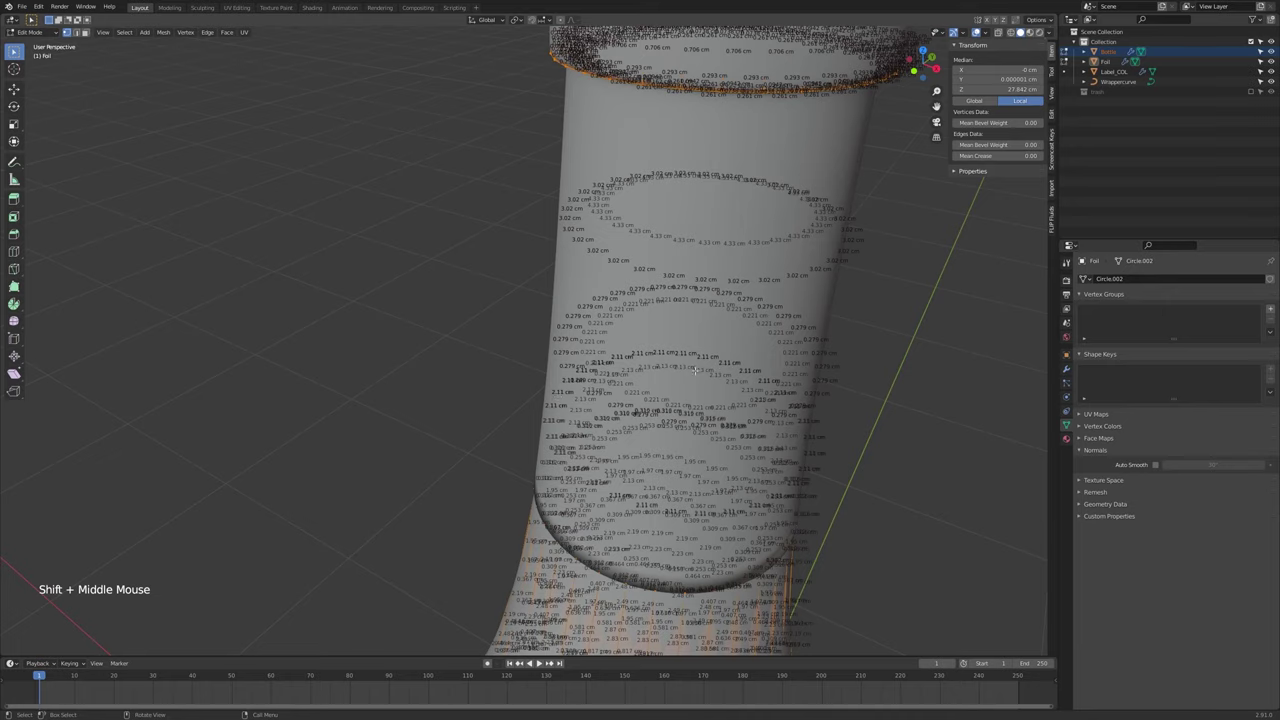
{"action": "key", "text": "q"}
{"action": "key", "text": "Tab"}
{"action": "scroll", "scroll_direction": "down", "scroll_amount": 3}
Reselect Foil, add Auto Smooth to Quick Favorites and switch it back on
{"action": "left_click", "coordinate": [706, 405]}
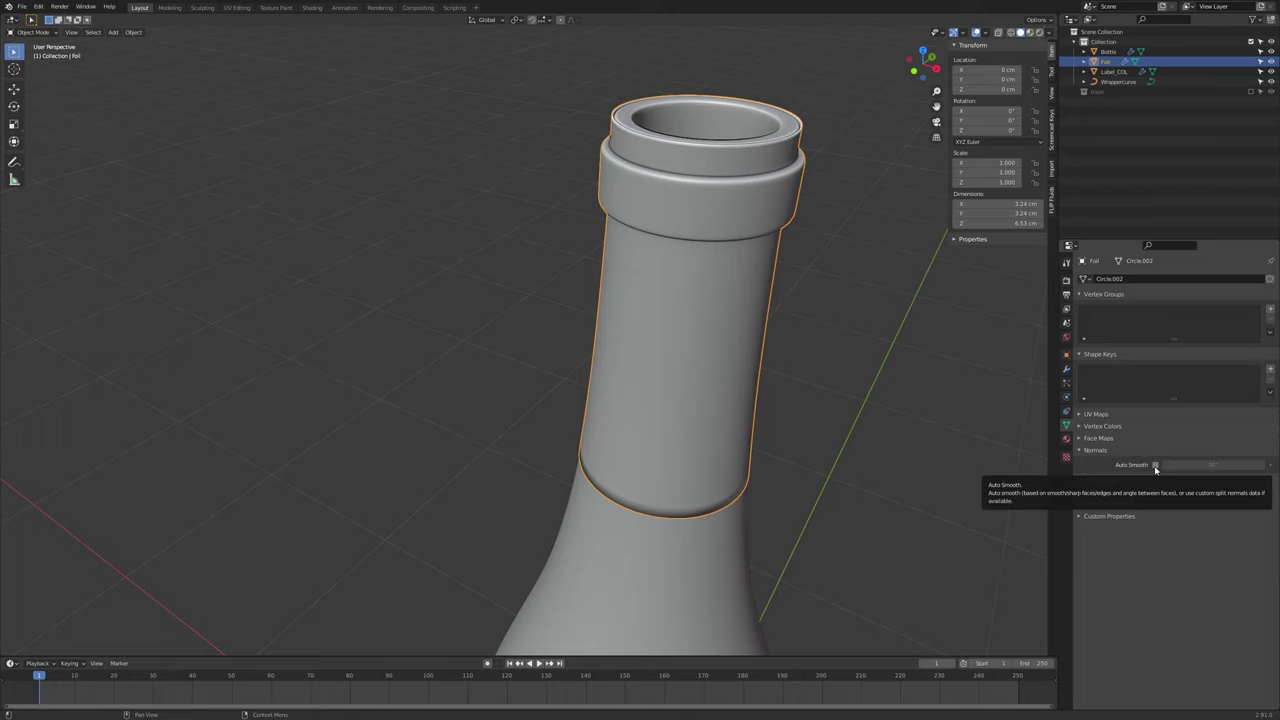
{"action": "right_click", "coordinate": [1158, 468]}
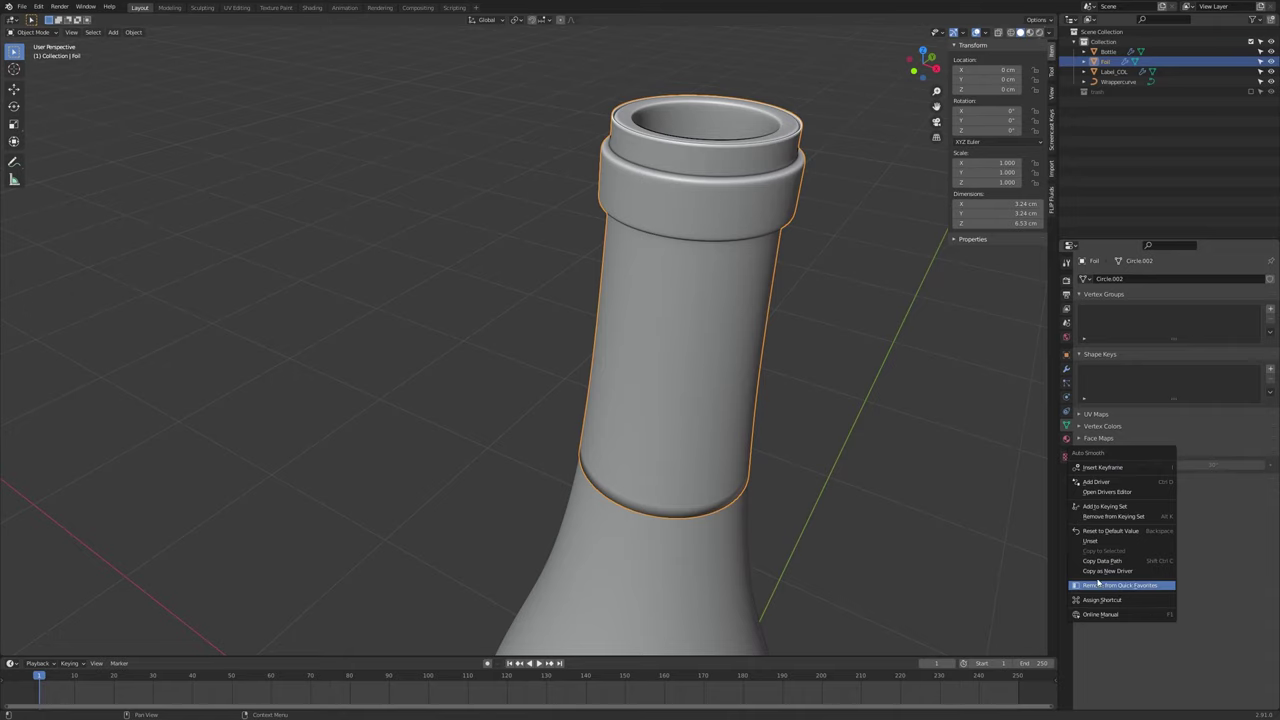
{"action": "middle_click", "coordinate": [825, 340]}
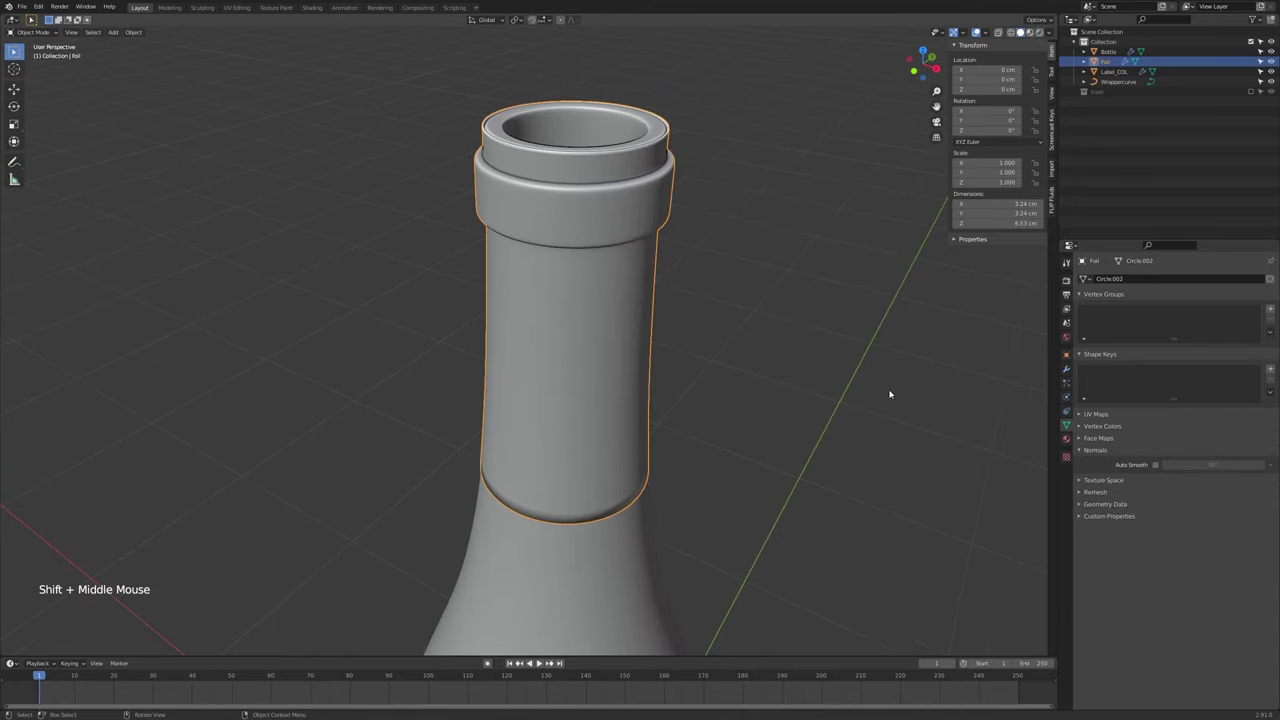
{"action": "key", "text": "q"}
{"action": "middle_click", "coordinate": [643, 370]}
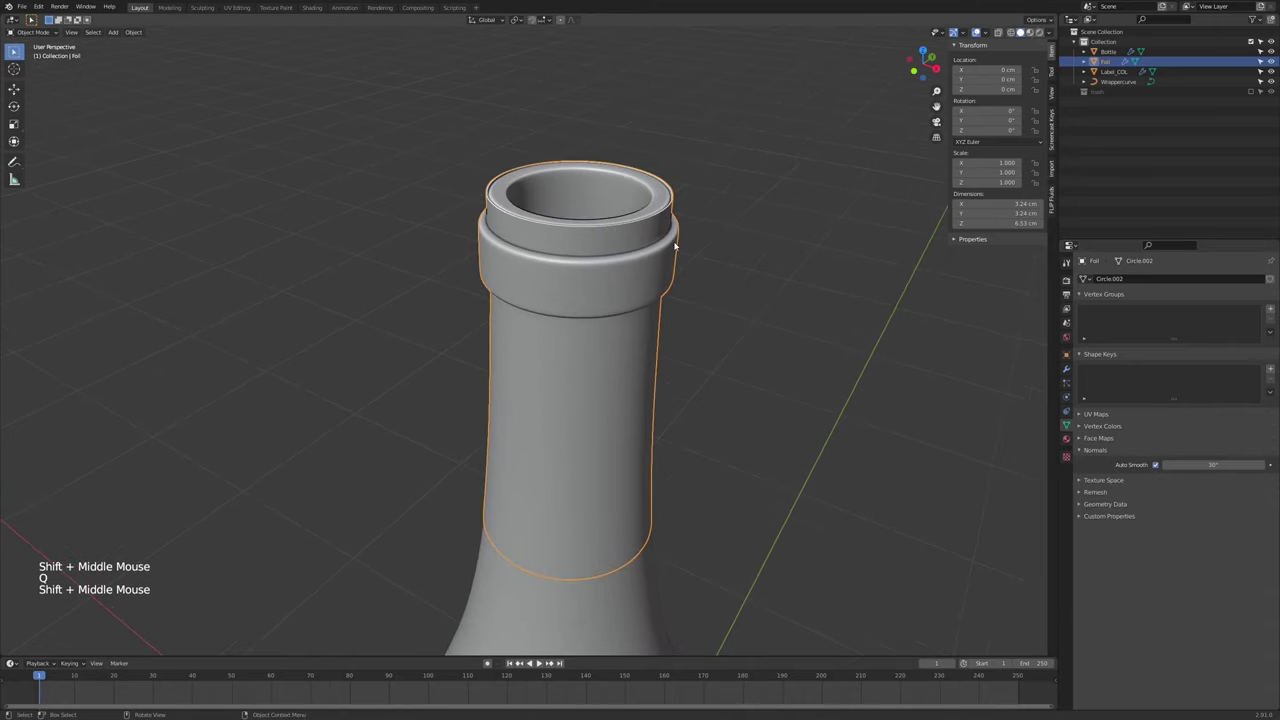
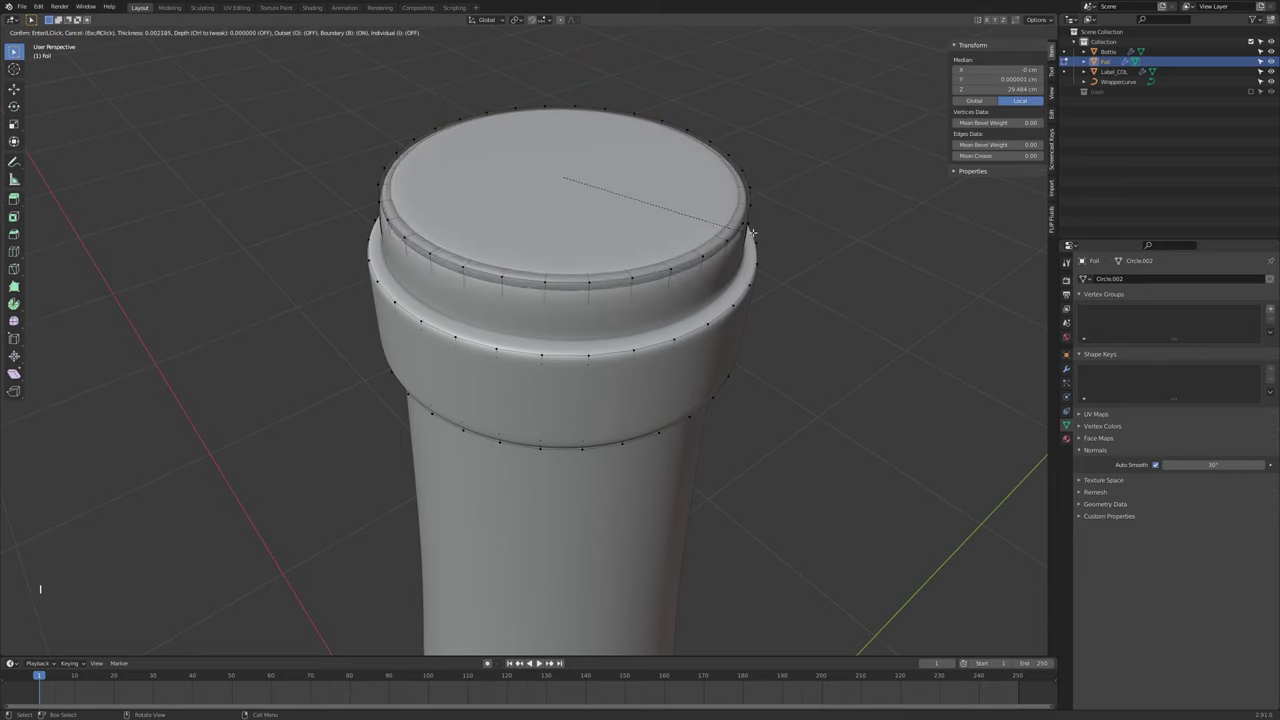
Inset the Foil cap's top face and start an edge loop sliding toward the upper edge
{"action": "key", "text": "i"}
{"action": "key", "text": "alt+z"}
{"action": "key", "text": "alt+z"}
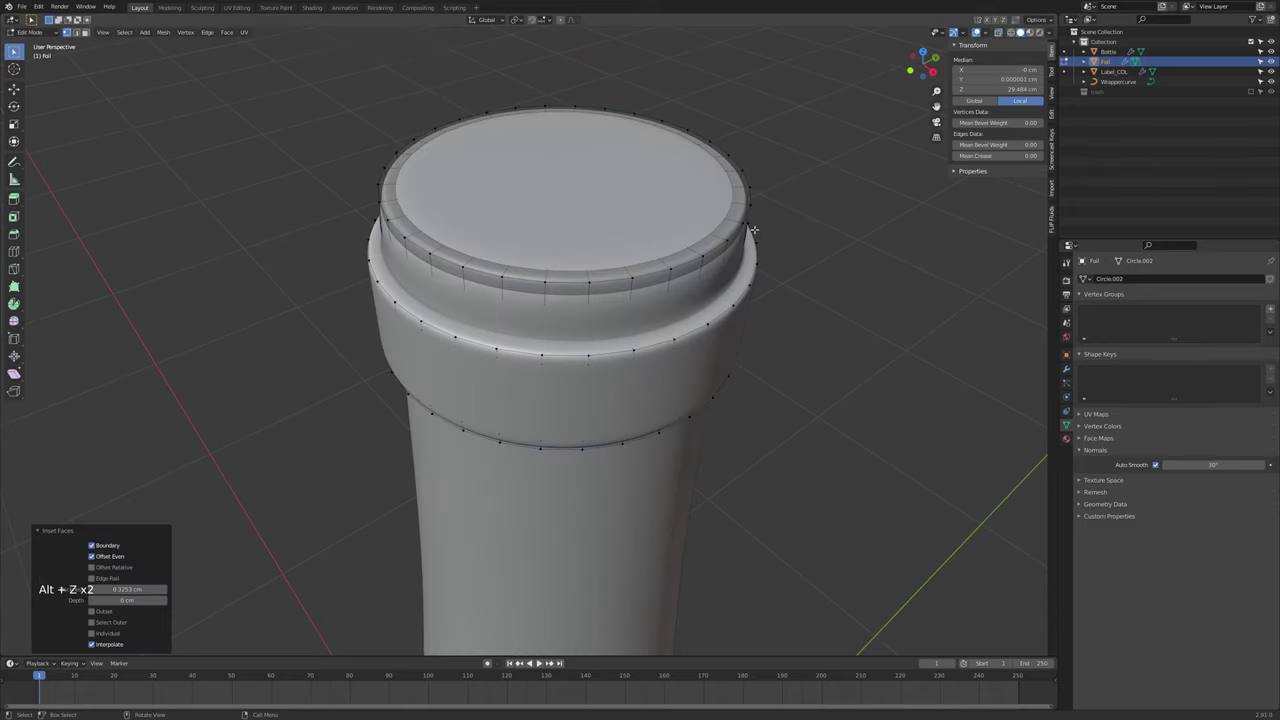
{"action": "scroll", "scroll_direction": "up", "scroll_amount": 3}
{"action": "key", "text": "ctrl+r"}
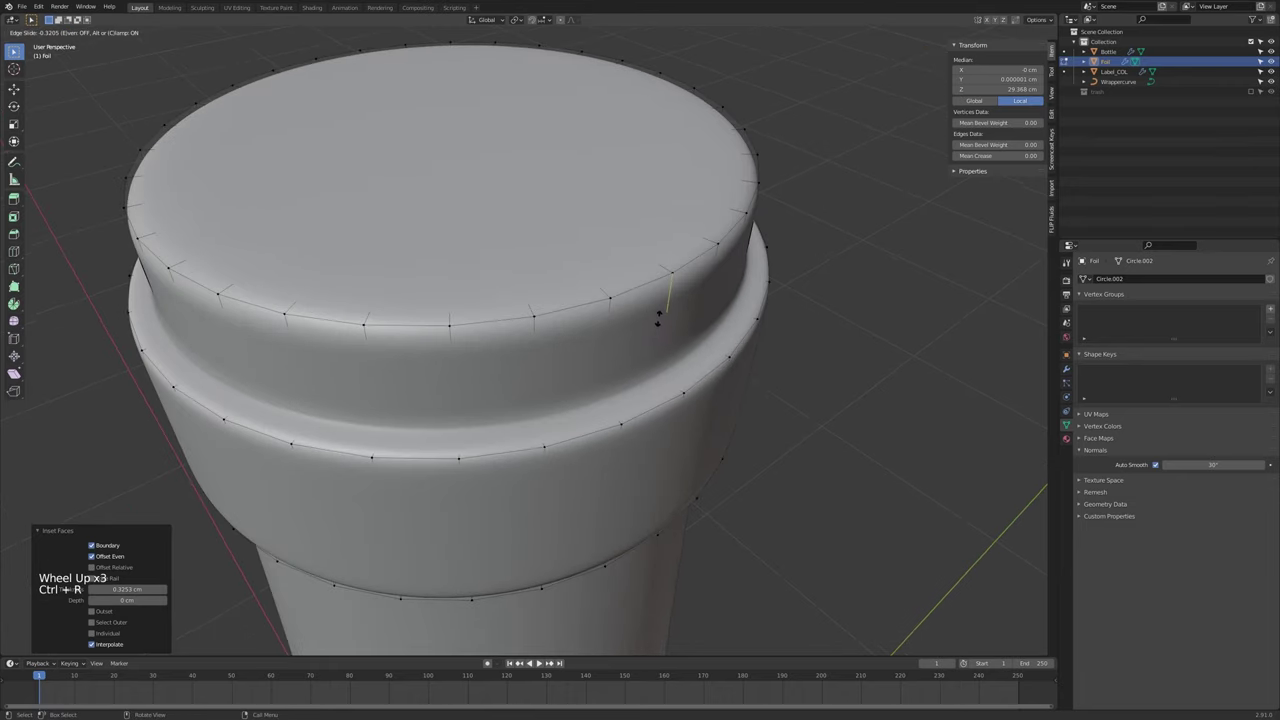
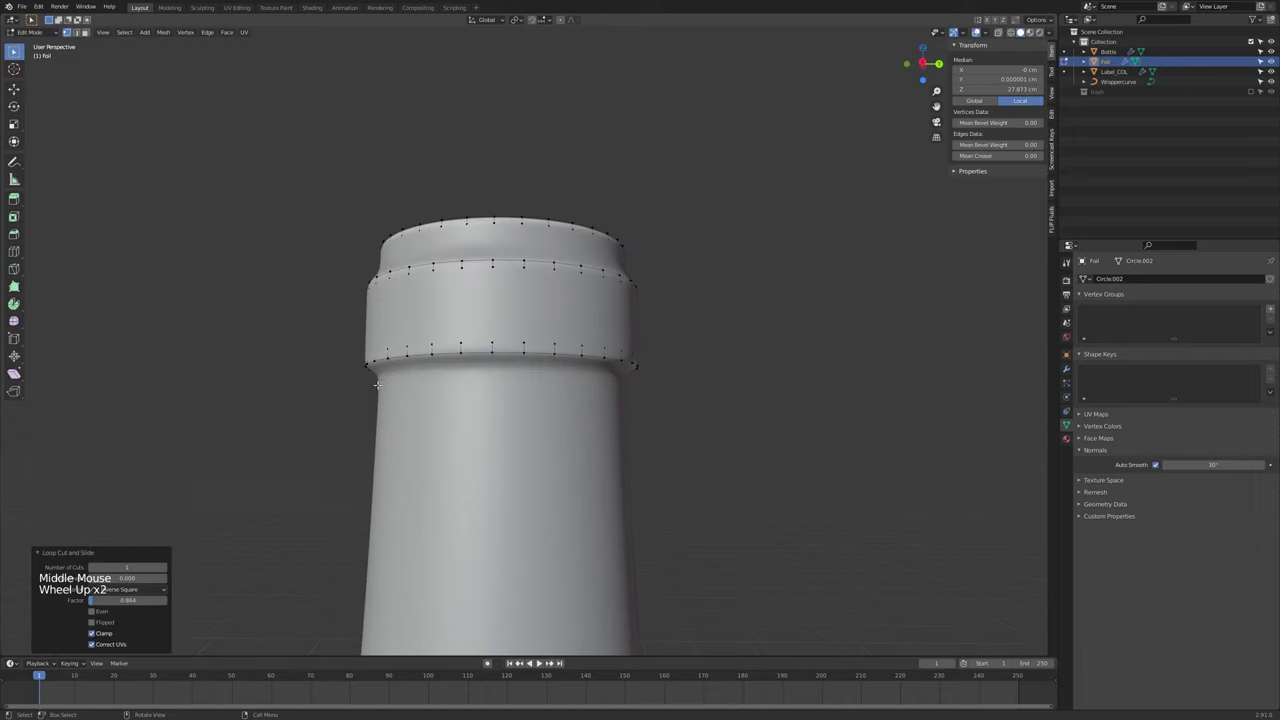
Slide the top loop to the cap edge and shift the inner top ring along Z to recess it
{"action": "middle_click", "coordinate": [128, 594]}
{"action": "middle_click", "coordinate": [128, 583]}
{"action": "key", "text": "ctrl+r"}
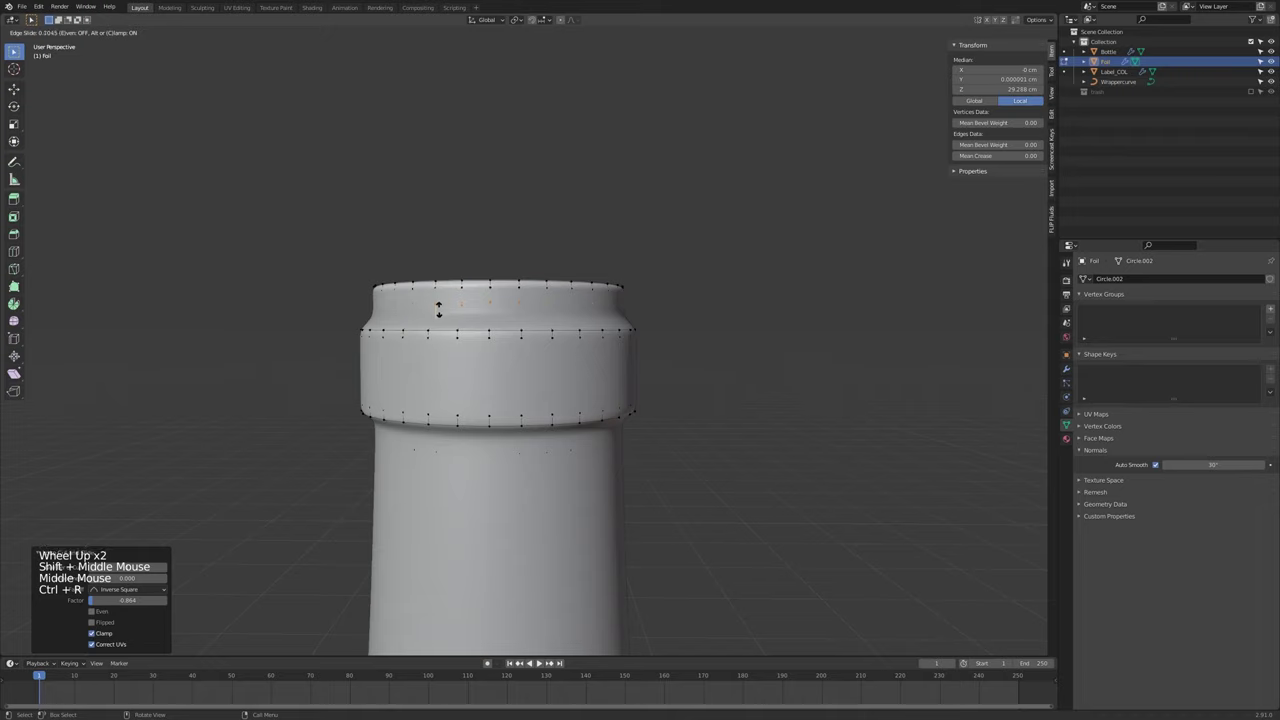
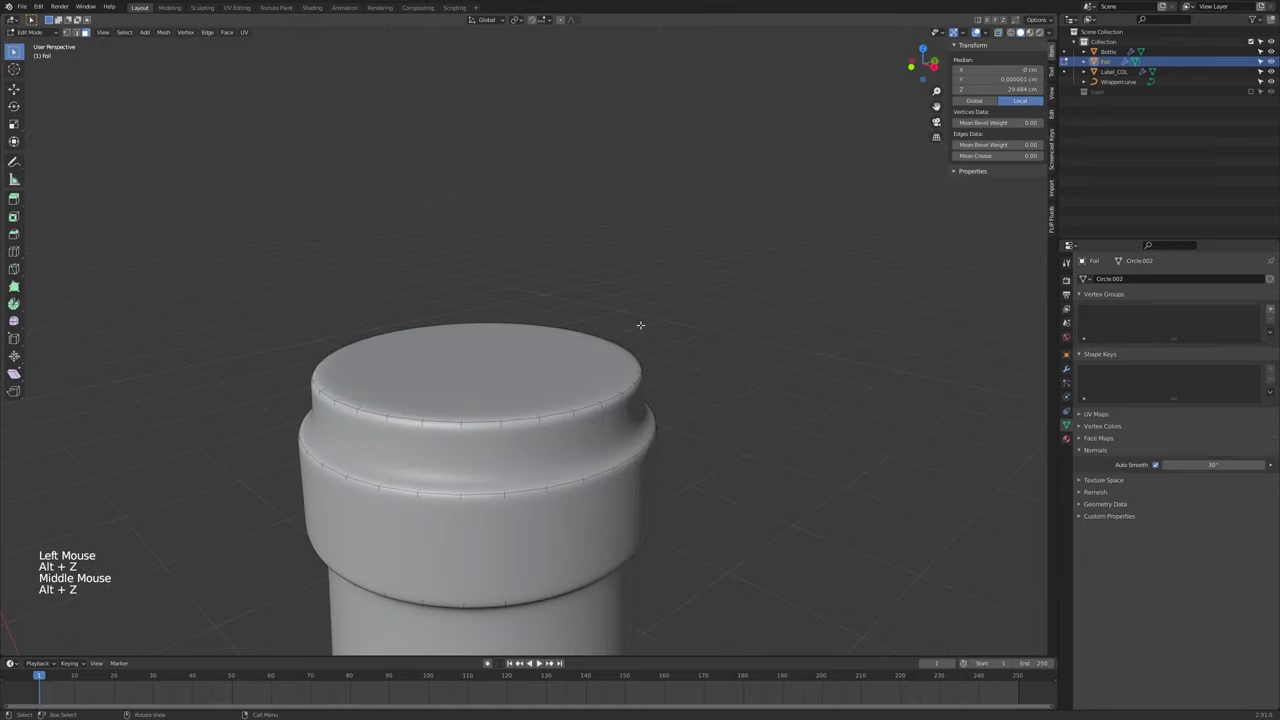
{"action": "key", "text": "g"}
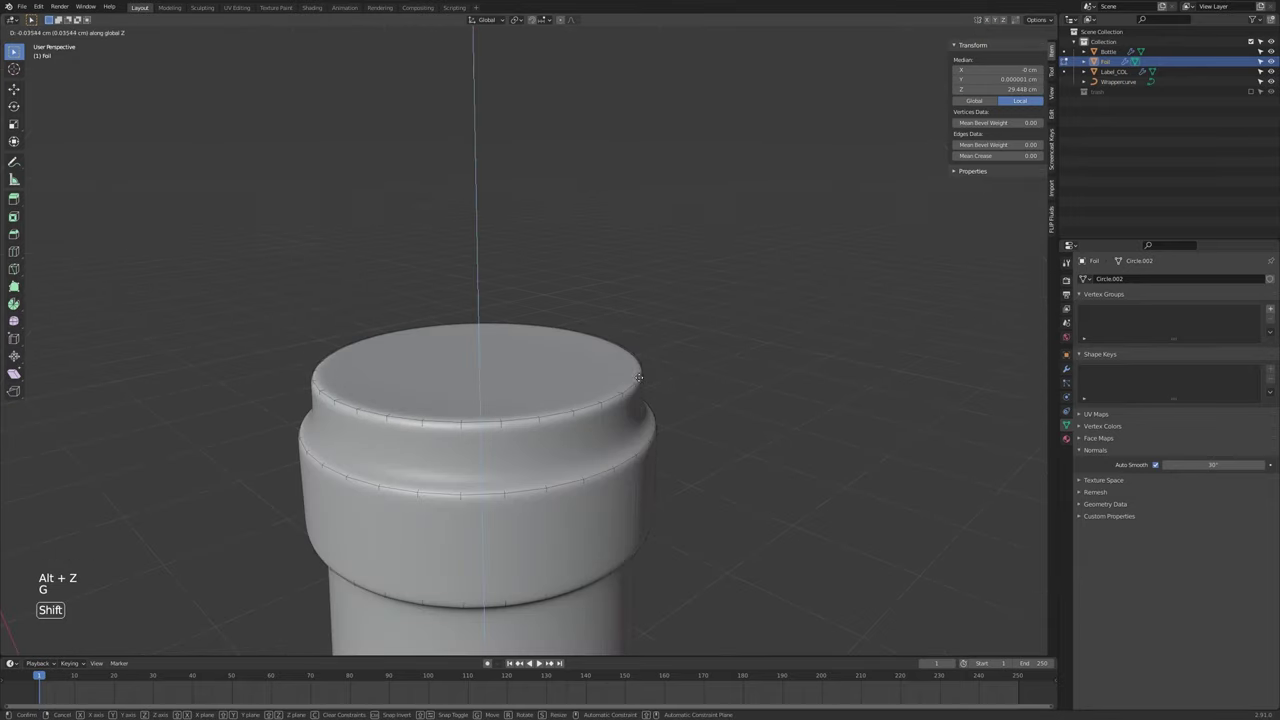
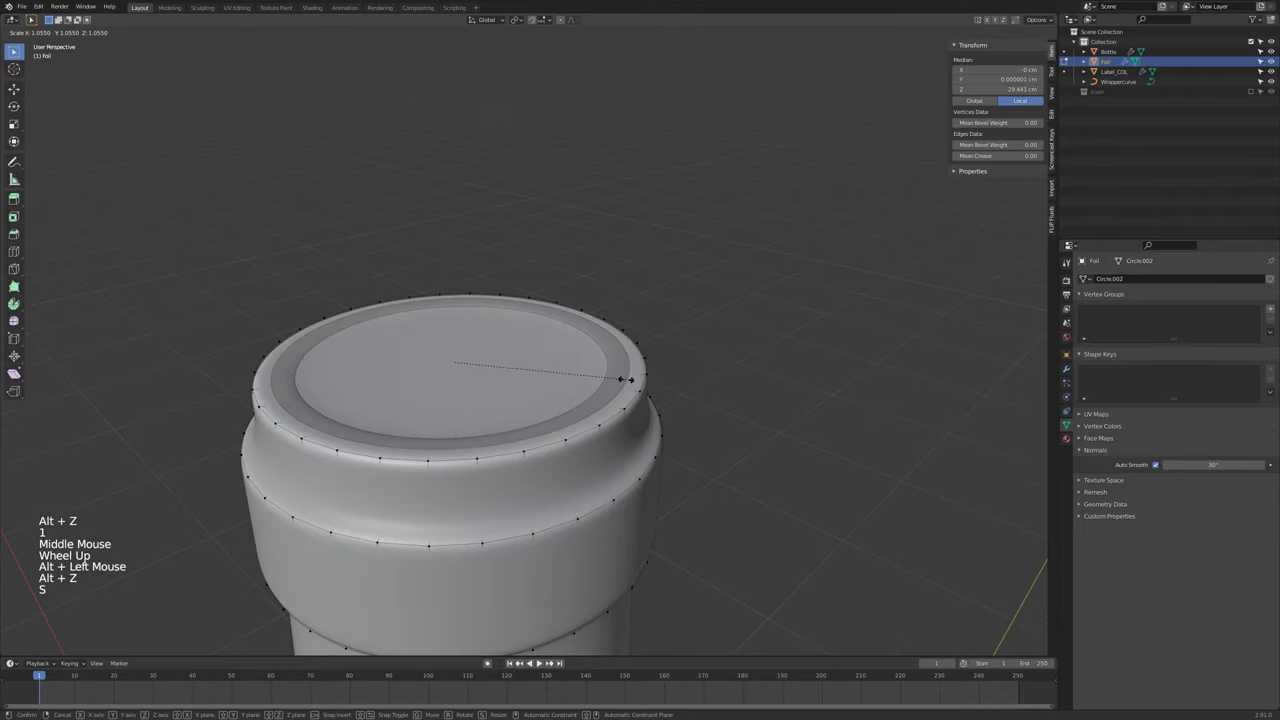
{"action": "key", "text": "g"}
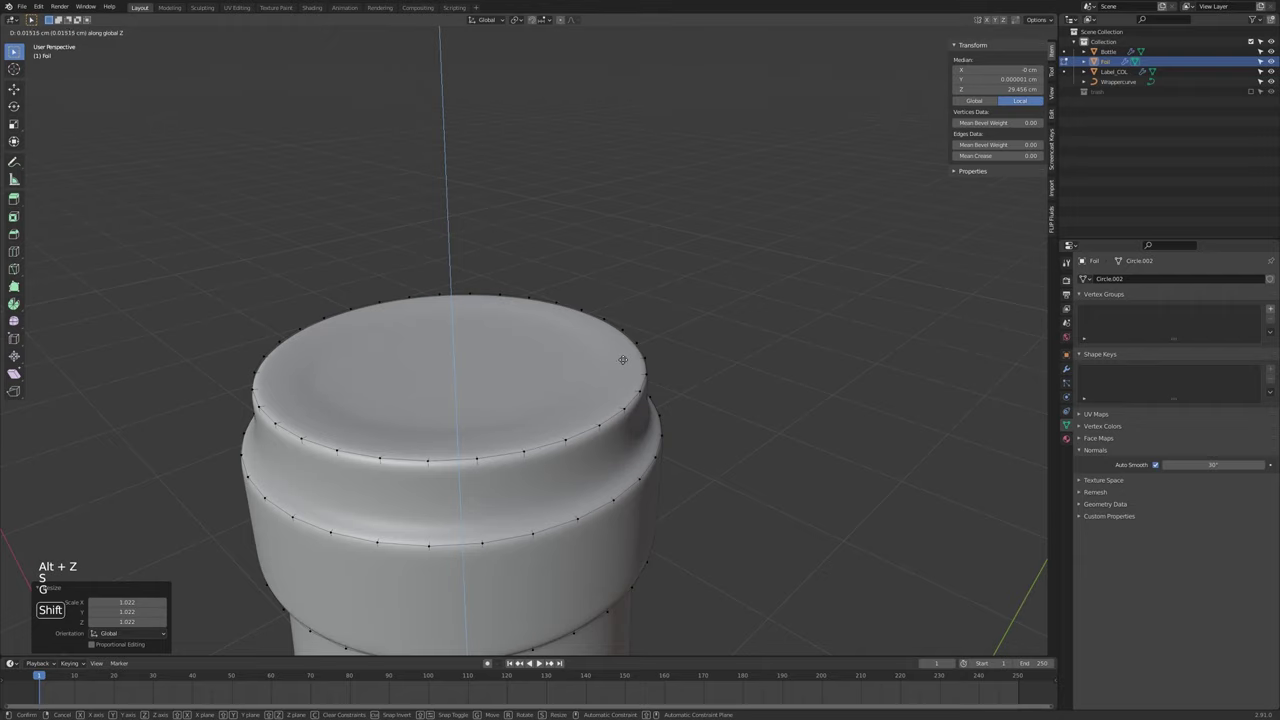
{"action": "key", "text": "Tab"}
Inspect the inset cap top from several angles, including in wireframe
{"action": "scroll", "scroll_direction": "down", "scroll_amount": 3}
{"action": "middle_click", "coordinate": [609, 378]}
{"action": "middle_click", "coordinate": [567, 446]}
{"action": "right_click", "coordinate": [573, 405]}
{"action": "middle_click", "coordinate": [583, 434]}
{"action": "key", "text": "Tab"}
{"action": "key", "text": "alt+z"}
{"action": "scroll", "scroll_direction": "up", "scroll_amount": 3}
{"action": "middle_click", "coordinate": [51, 548]}
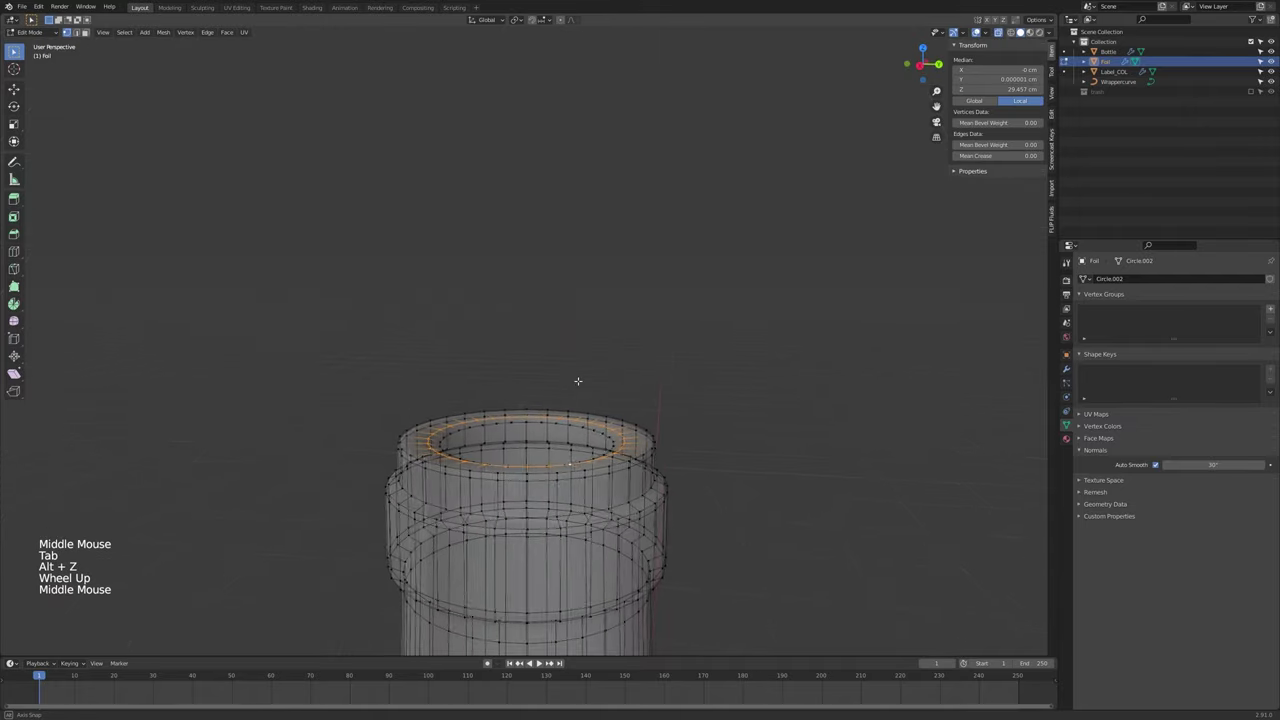
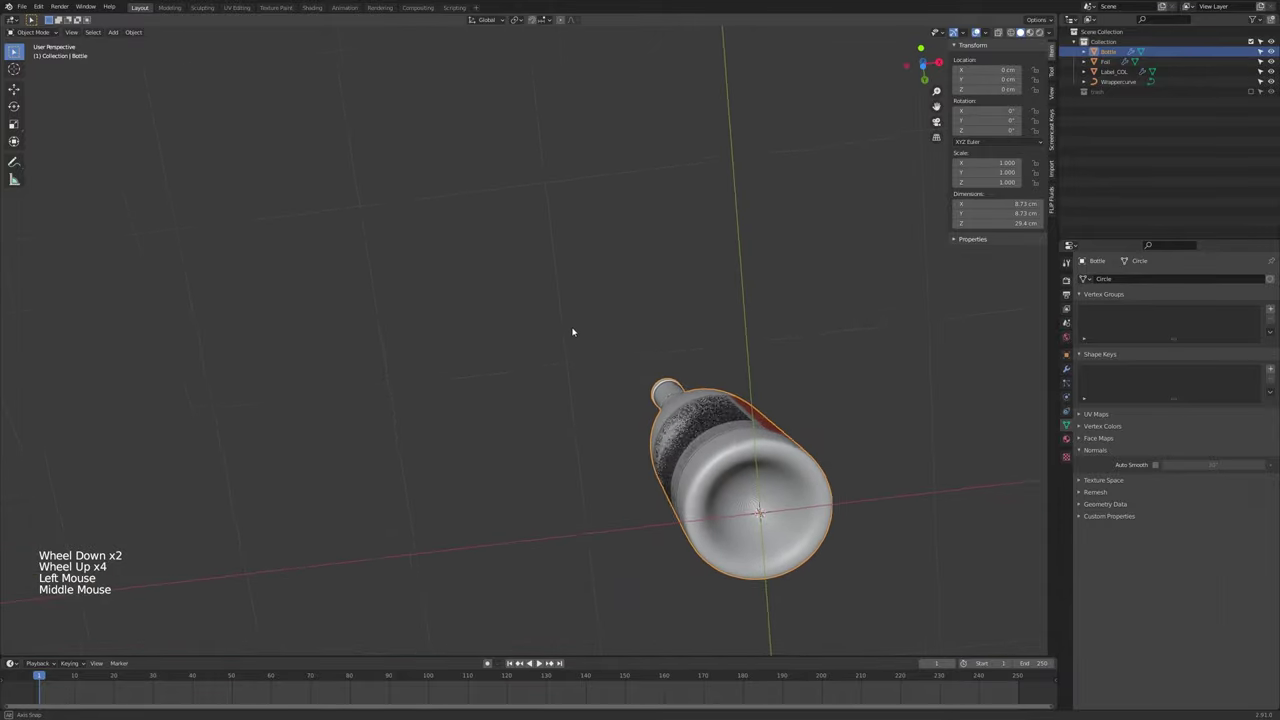
Orbit and zoom to inspect the bottle's underside and upright silhouette
{"action": "scroll", "scroll_direction": "down", "scroll_amount": 3}
{"action": "scroll", "scroll_direction": "up", "scroll_amount": 3}
{"action": "scroll", "scroll_direction": "up", "scroll_amount": 3}
{"action": "scroll", "scroll_direction": "down", "scroll_amount": 3}
{"action": "middle_click", "coordinate": [647, 548]}
{"action": "scroll", "scroll_direction": "up", "scroll_amount": 3}
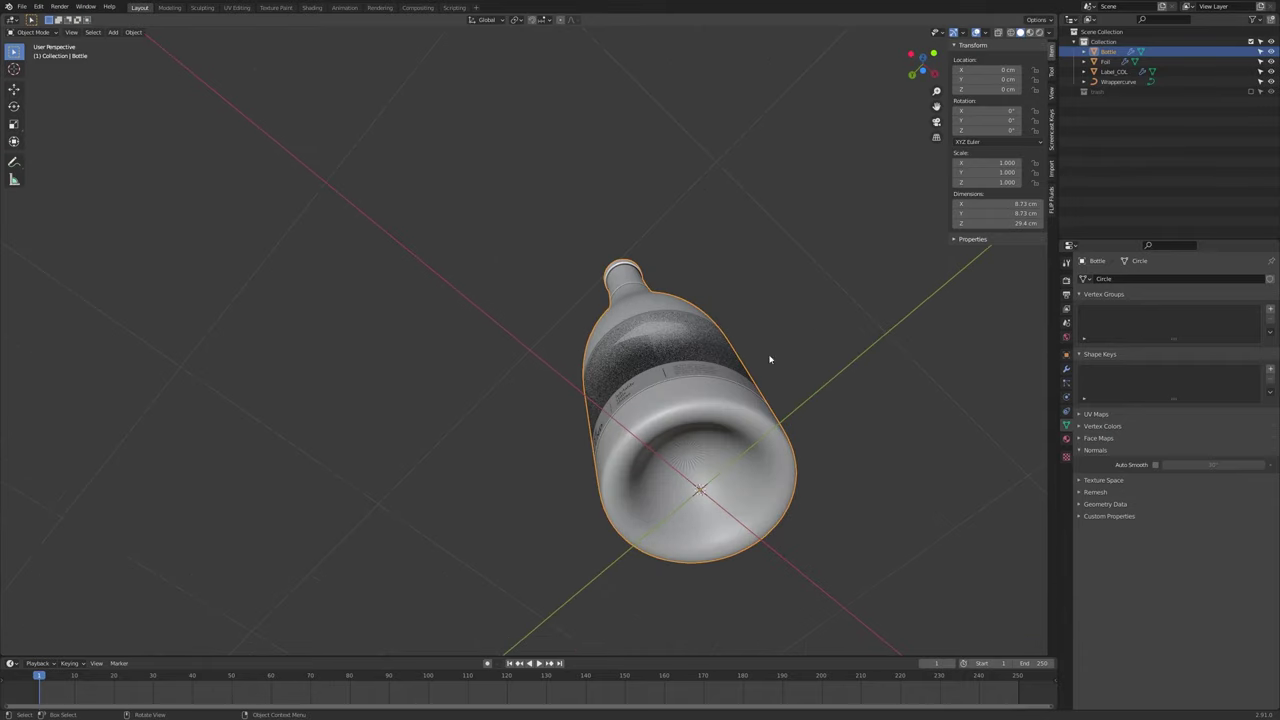
{"action": "middle_click", "coordinate": [773, 351]}
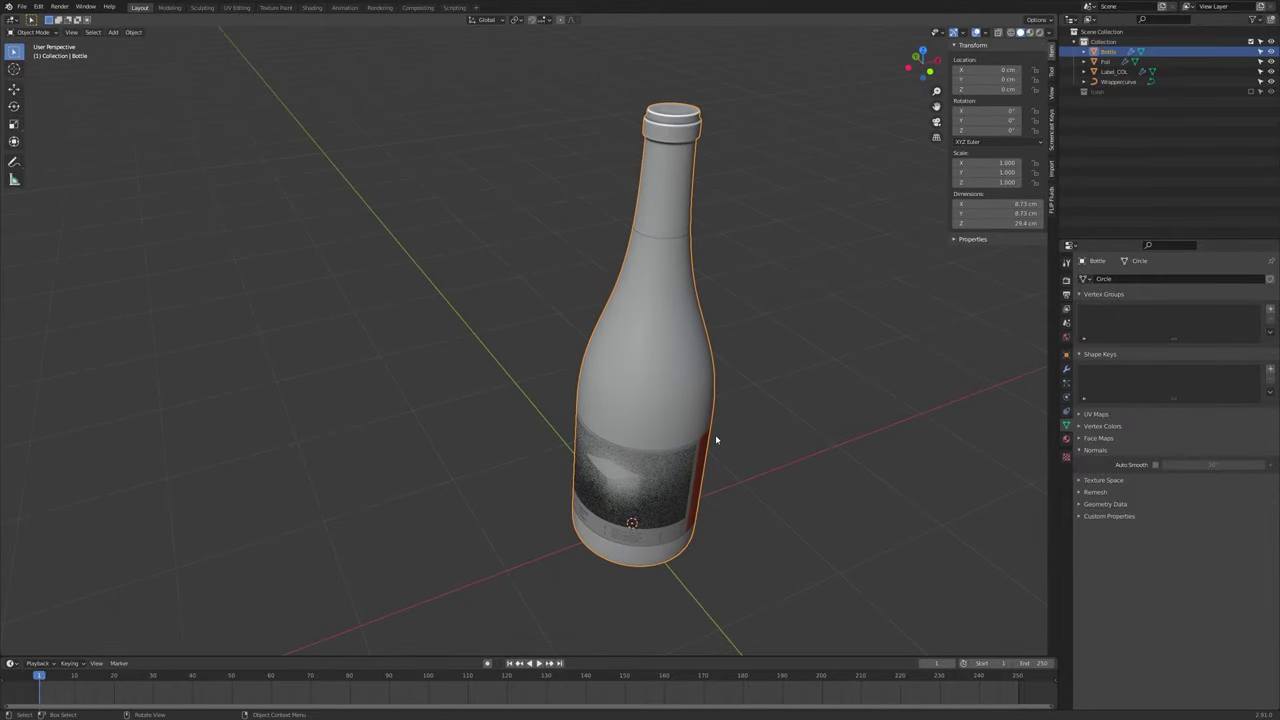
{"action": "scroll", "scroll_direction": "down", "scroll_amount": 3}
Orbit to the label side to view the base and the FINE BLEND label front-on
{"action": "scroll", "scroll_direction": "up", "scroll_amount": 3}
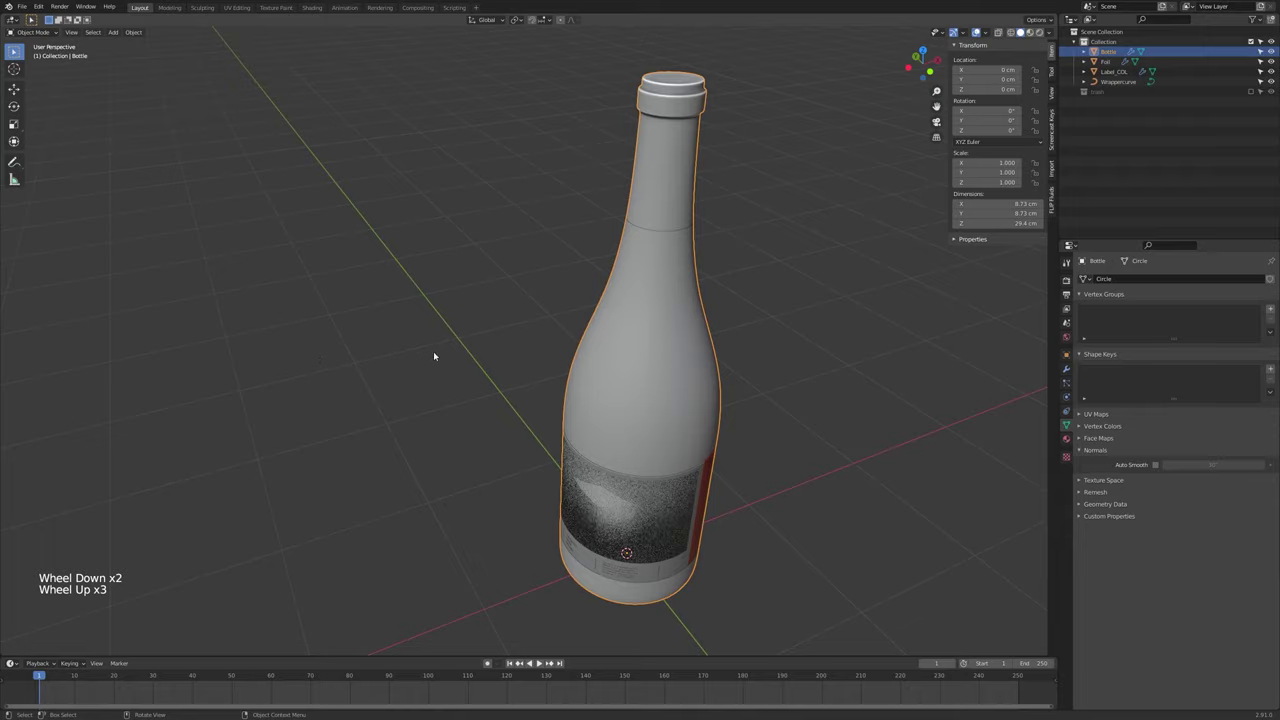
{"action": "scroll", "scroll_direction": "down", "scroll_amount": 3}
{"action": "scroll", "scroll_direction": "up", "scroll_amount": 3}
{"action": "middle_click", "coordinate": [653, 406]}
{"action": "middle_click", "coordinate": [683, 376]}
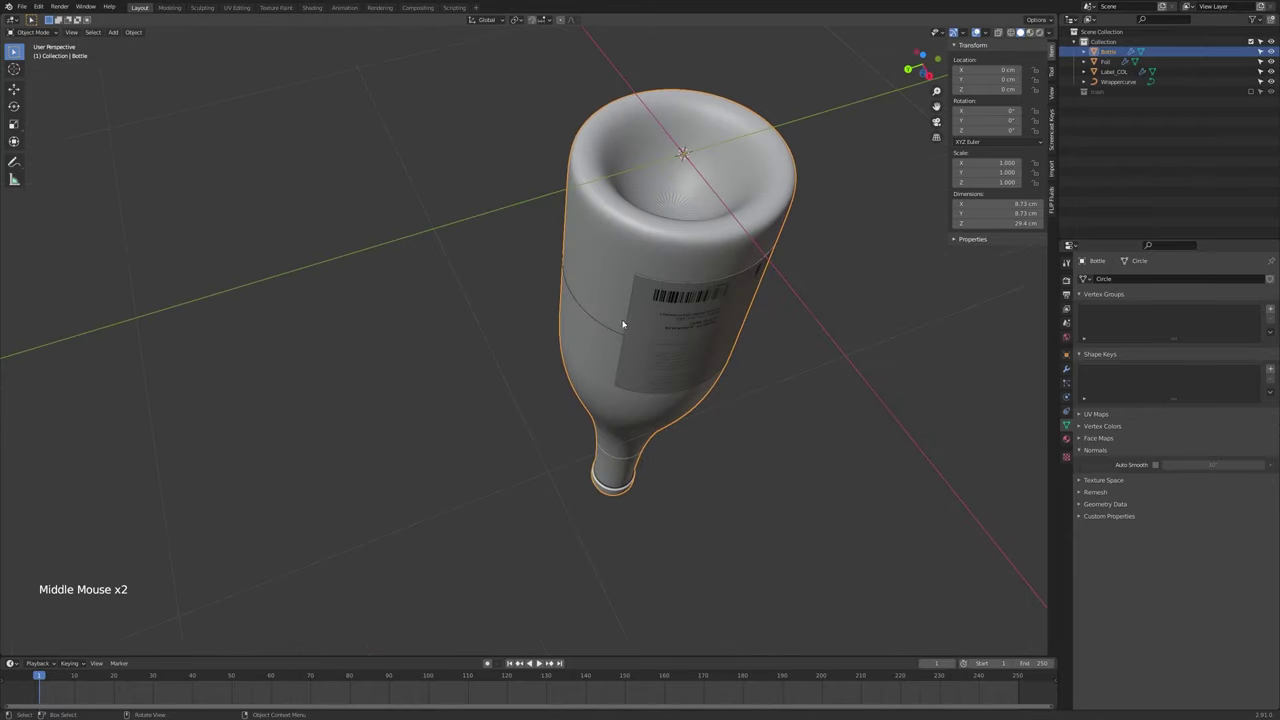
{"action": "middle_click", "coordinate": [695, 212]}
{"action": "middle_click", "coordinate": [632, 365]}
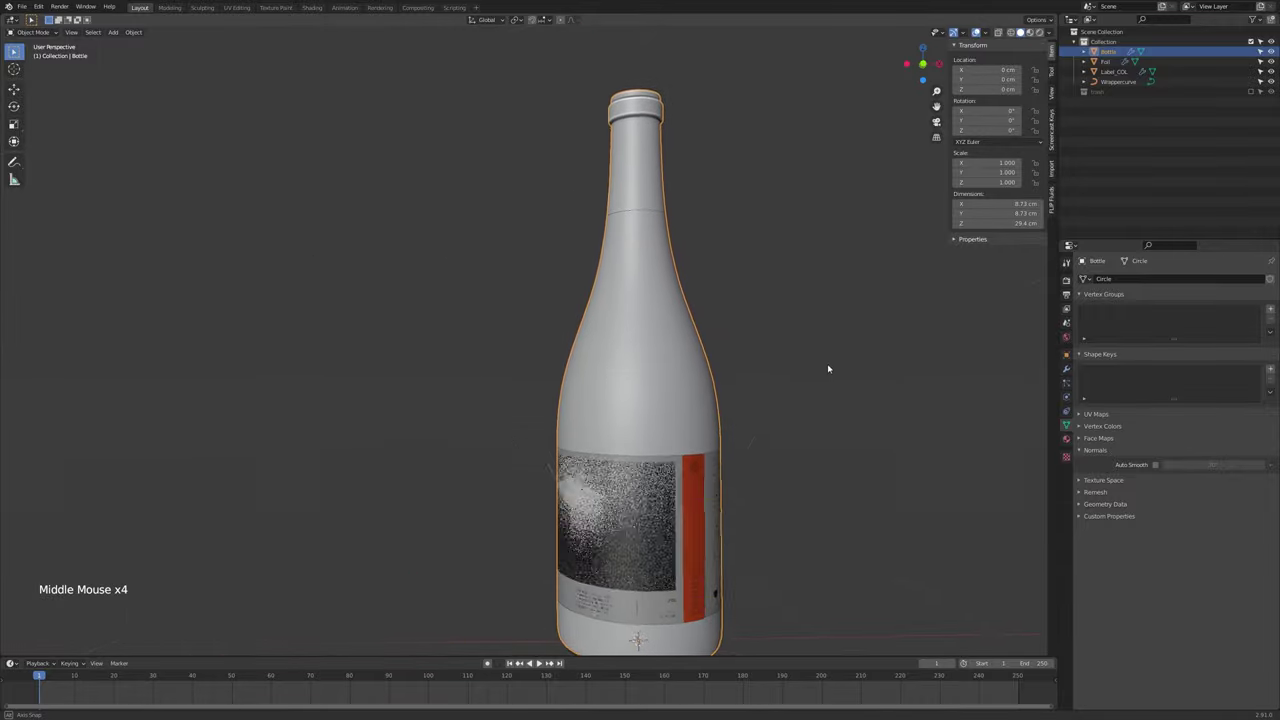
{"action": "middle_click", "coordinate": [663, 394]}
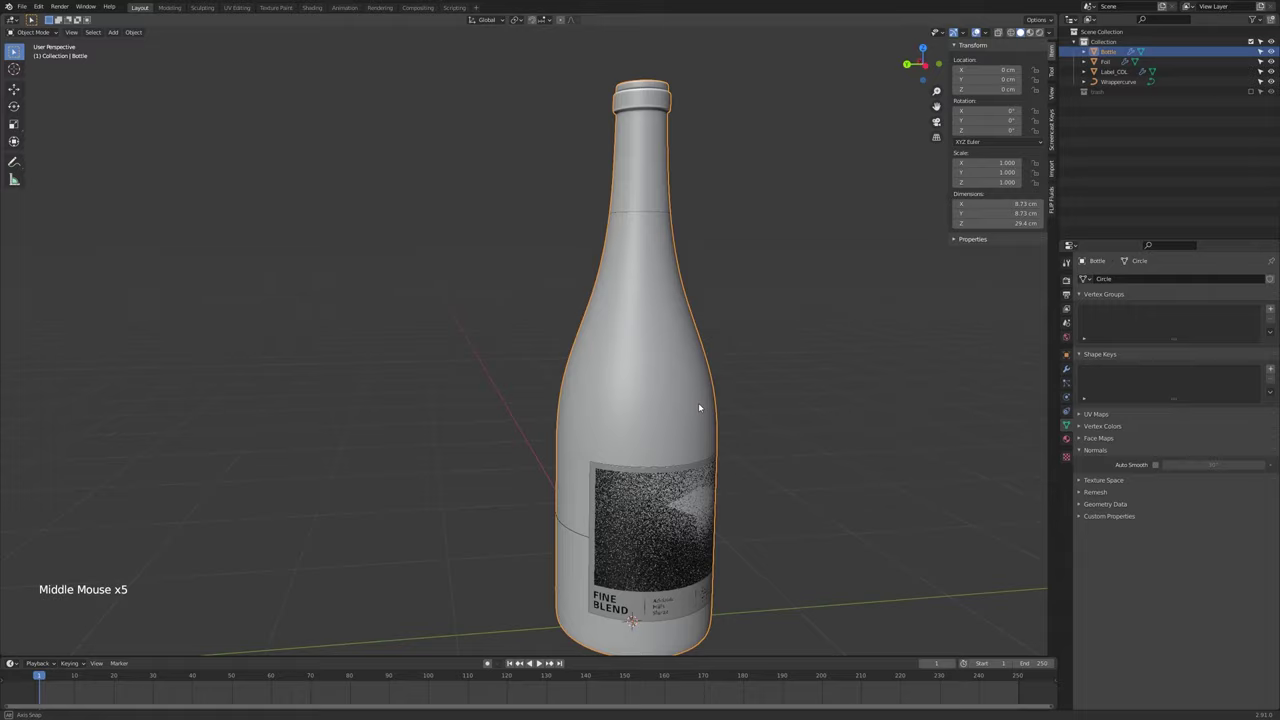
{"action": "left_click", "coordinate": [684, 501]}
{"action": "key", "text": "Tab"}
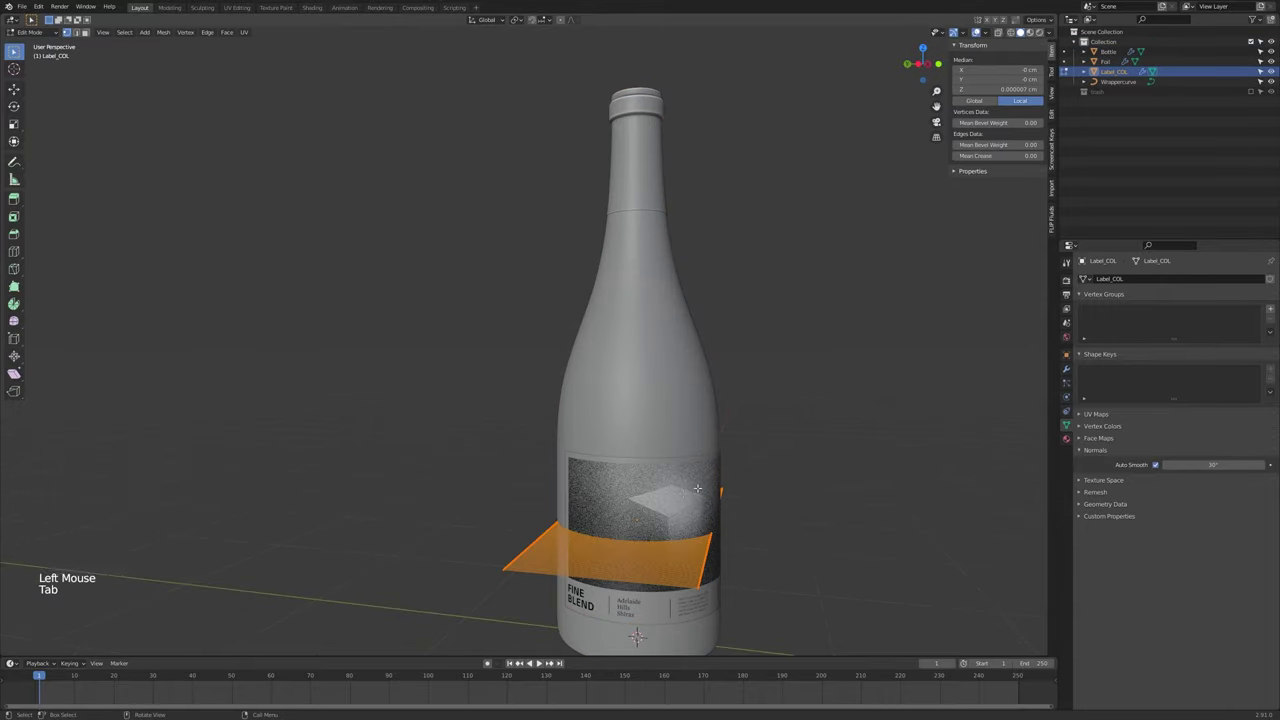
{"action": "key", "text": "a"}
{"action": "key", "text": "s"}
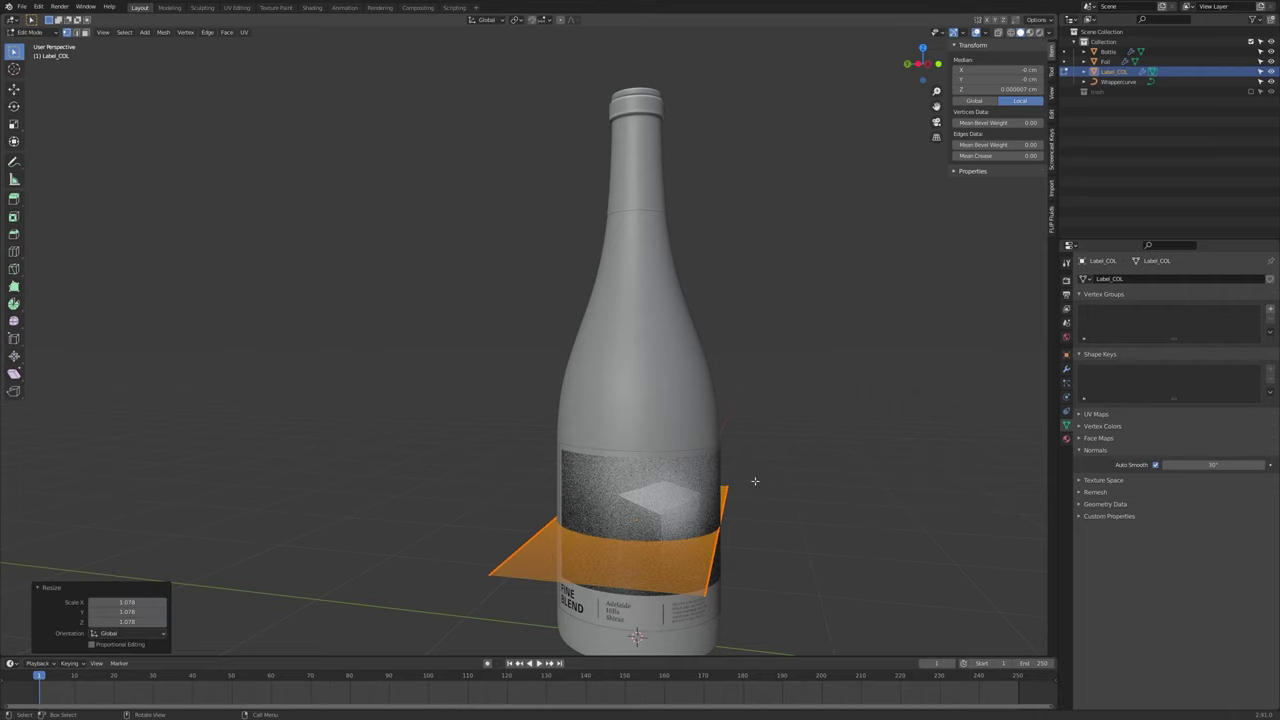
{"action": "key", "text": "Tab"}
{"action": "middle_click", "coordinate": [715, 503]}
{"action": "left_click", "coordinate": [646, 513]}
{"action": "left_click", "coordinate": [645, 513]}
{"action": "left_click", "coordinate": [681, 501]}
{"action": "key", "text": "g"}
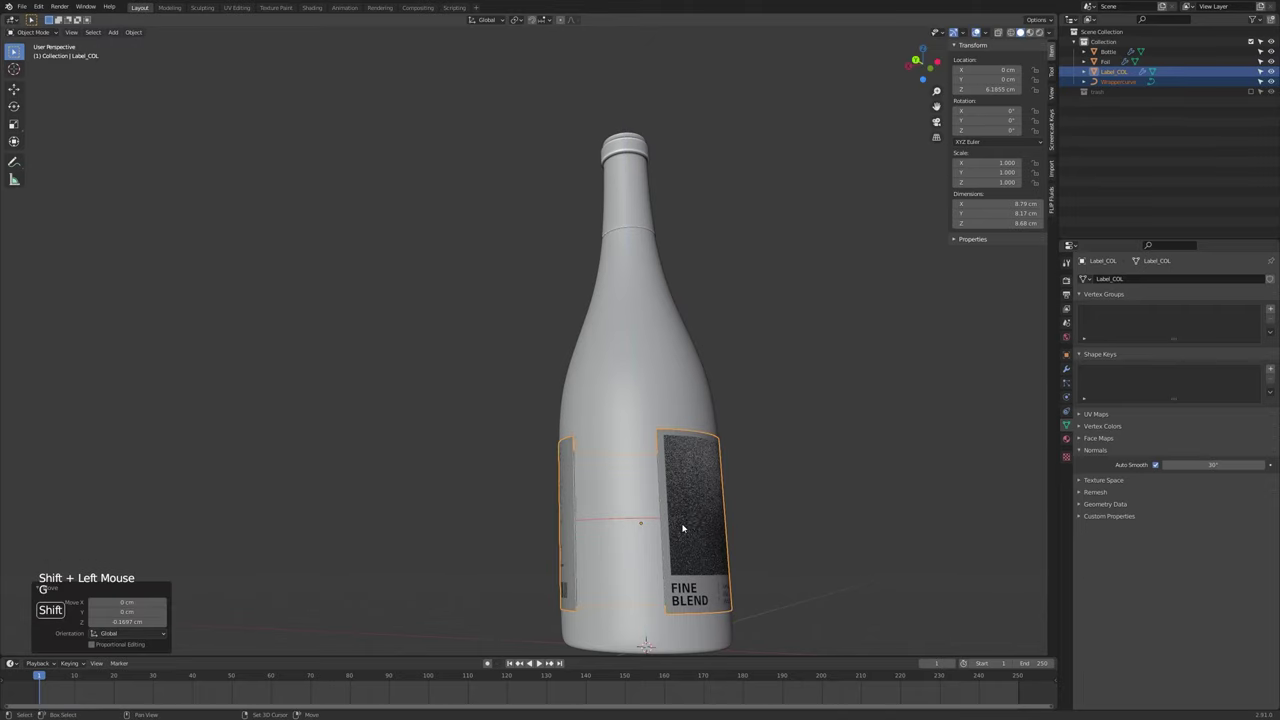
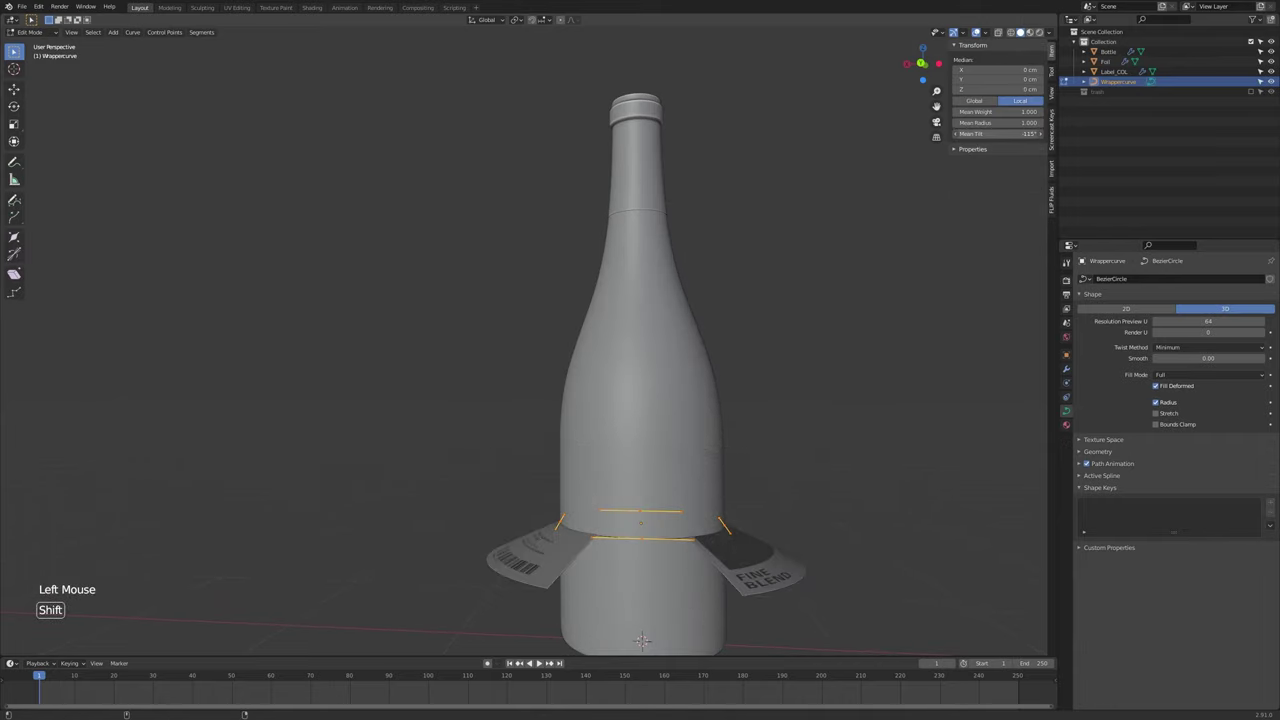
{"action": "key", "text": "Tab"}
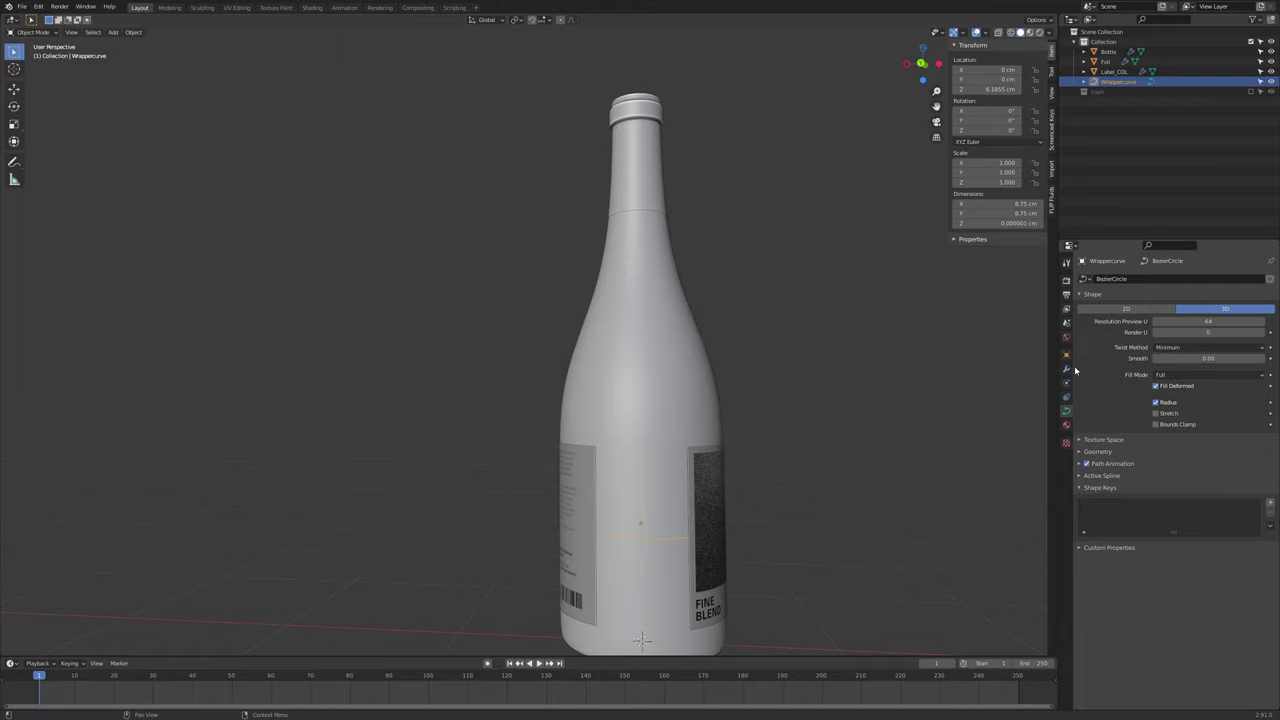
Select Label_COL and show its Curve (Wrappercurve) and 0.02 cm Solidify modifiers
{"action": "left_click", "coordinate": [1071, 366]}
{"action": "left_click", "coordinate": [732, 509]}
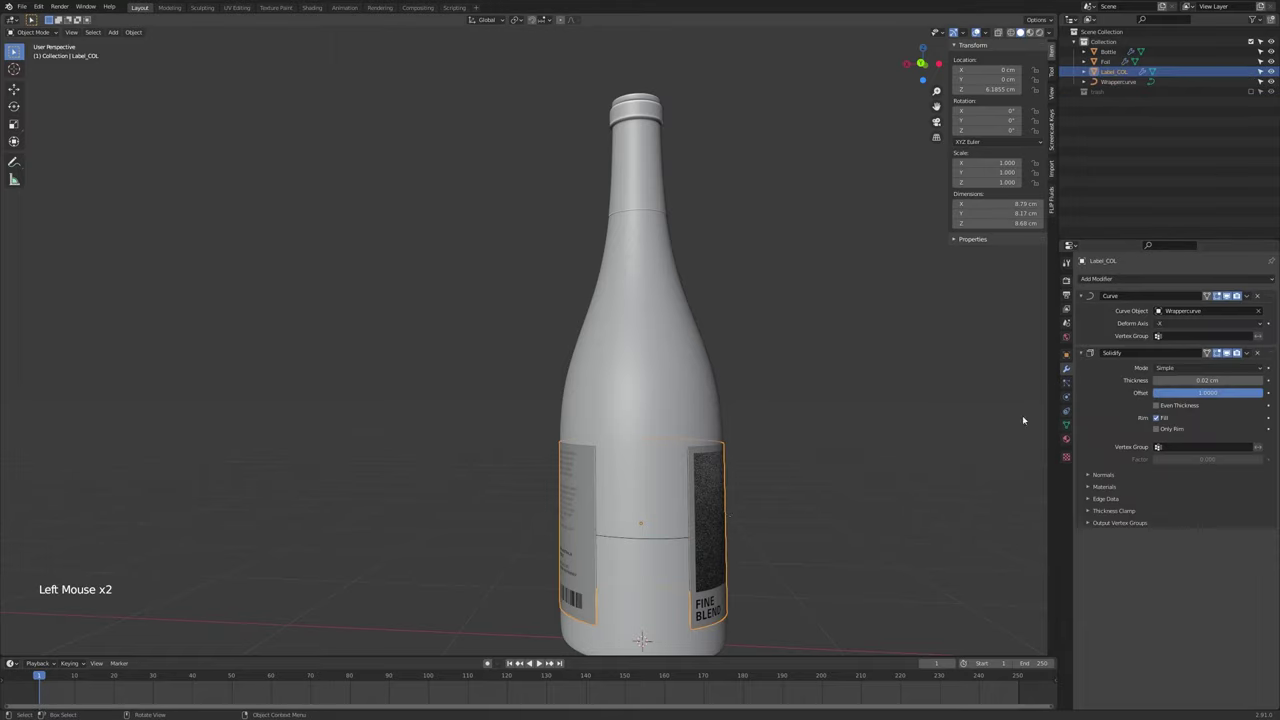
{"action": "double_click", "coordinate": [1174, 286]}
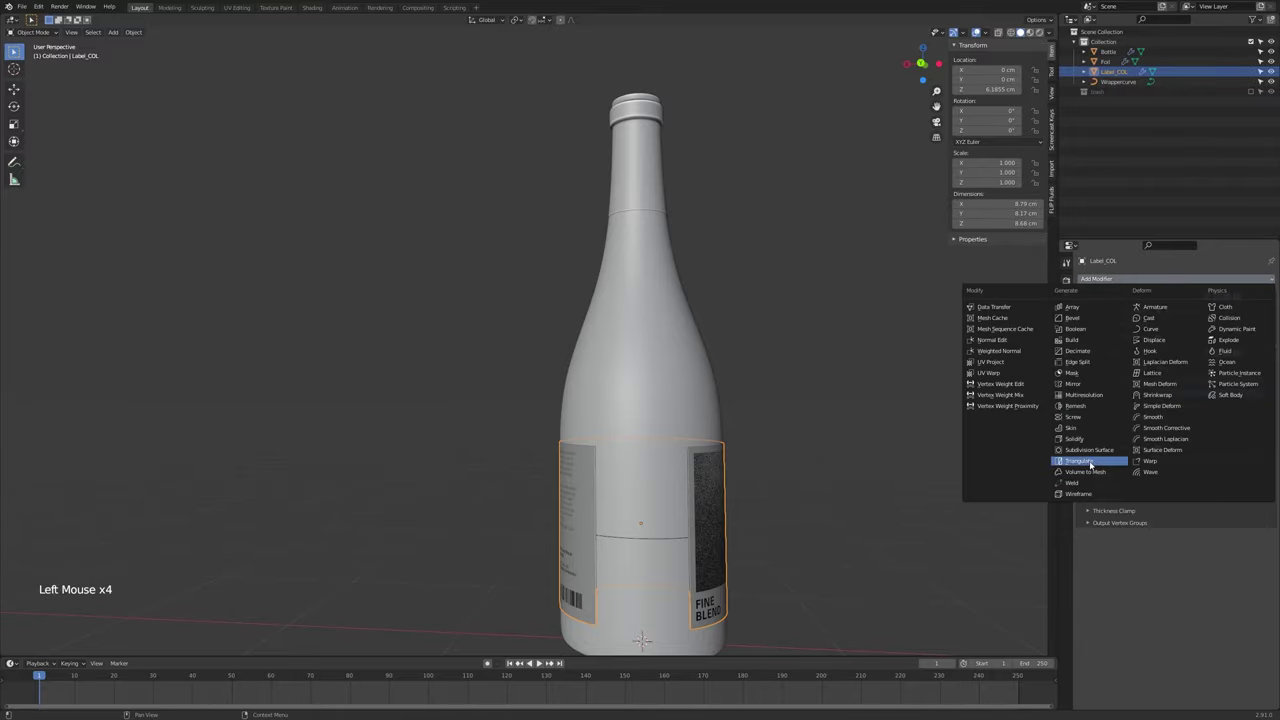
{"action": "middle_click", "coordinate": [832, 359]}
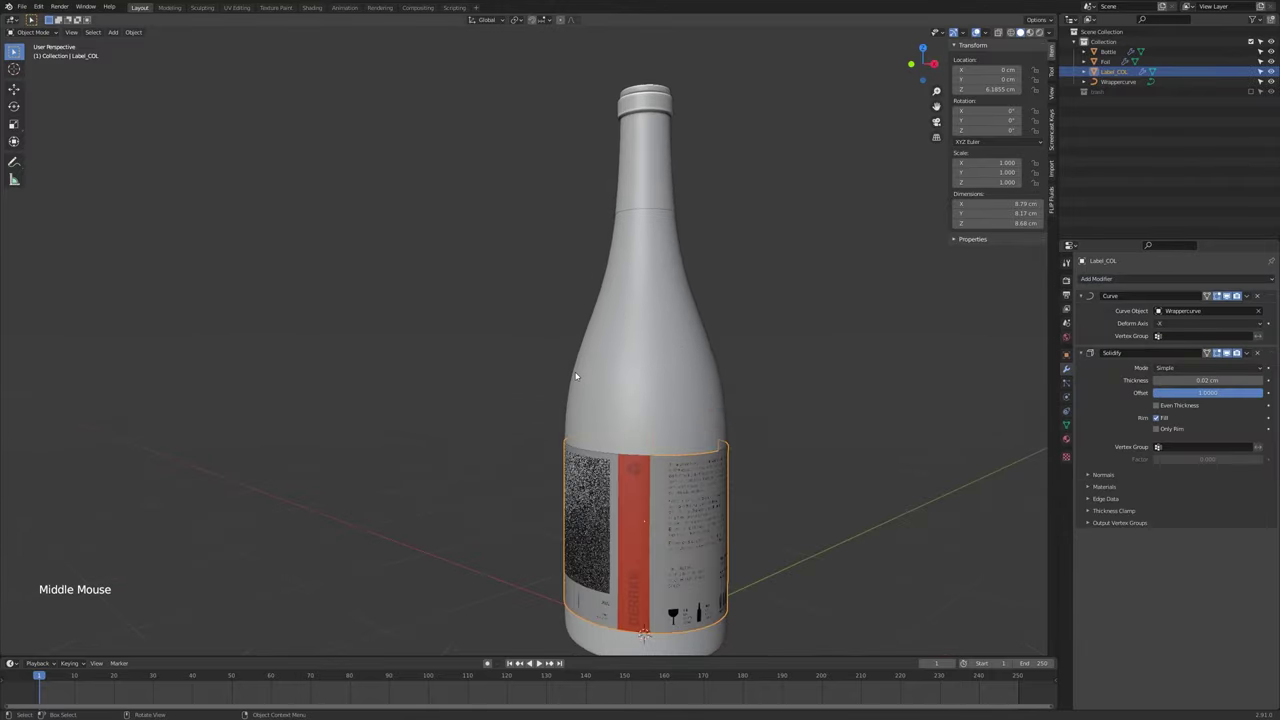
{"action": "scroll", "scroll_direction": "up", "scroll_amount": 3}
{"action": "scroll", "scroll_direction": "down", "scroll_amount": 3}
Orbit all round the bottle to check the wrapped label edges and the underside
{"action": "key", "text": "alt+a"}
{"action": "middle_click", "coordinate": [713, 444]}
{"action": "middle_click", "coordinate": [715, 421]}
{"action": "middle_click", "coordinate": [763, 408]}
{"action": "middle_click", "coordinate": [751, 384]}
{"action": "middle_click", "coordinate": [801, 416]}
{"action": "middle_click", "coordinate": [729, 385]}
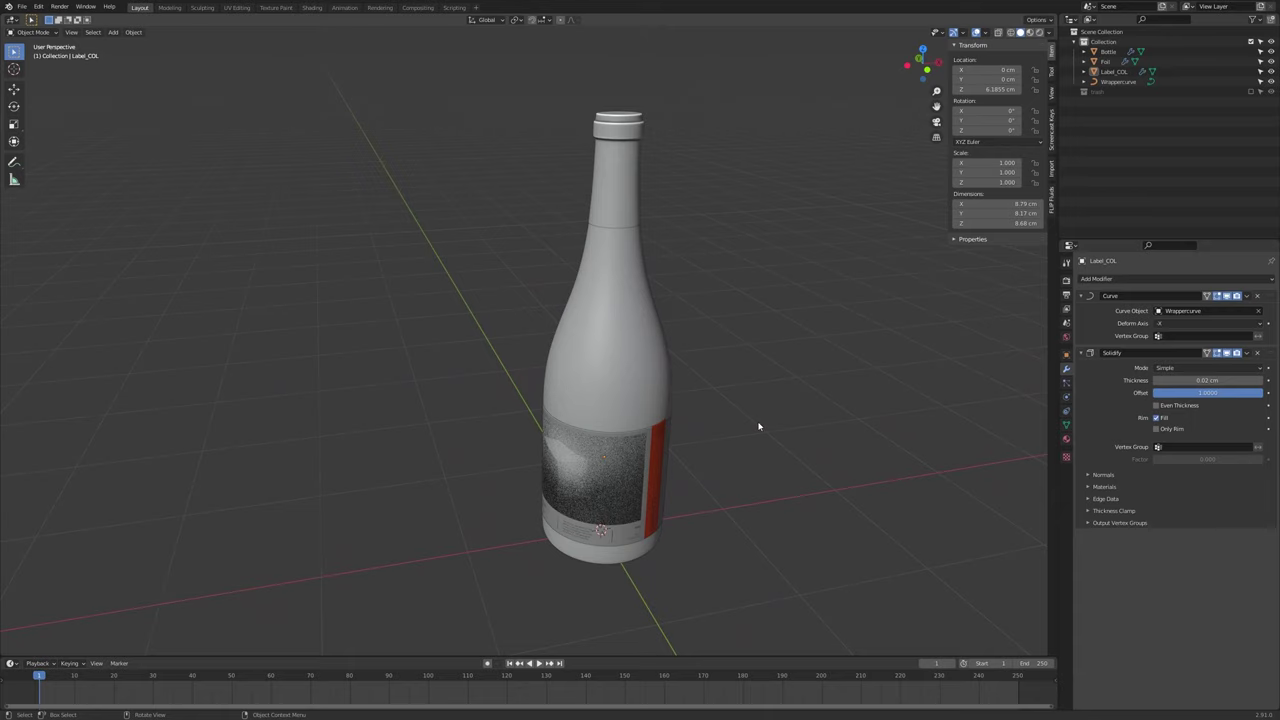
{"action": "middle_click", "coordinate": [703, 439]}
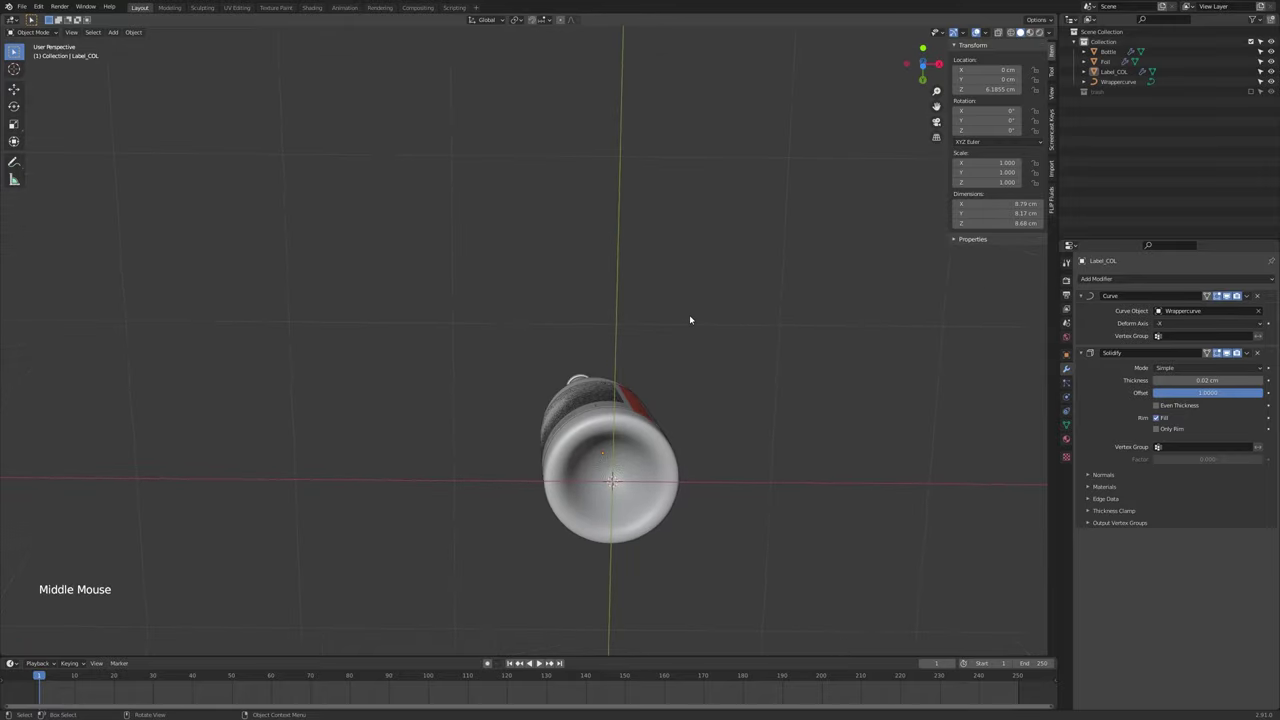